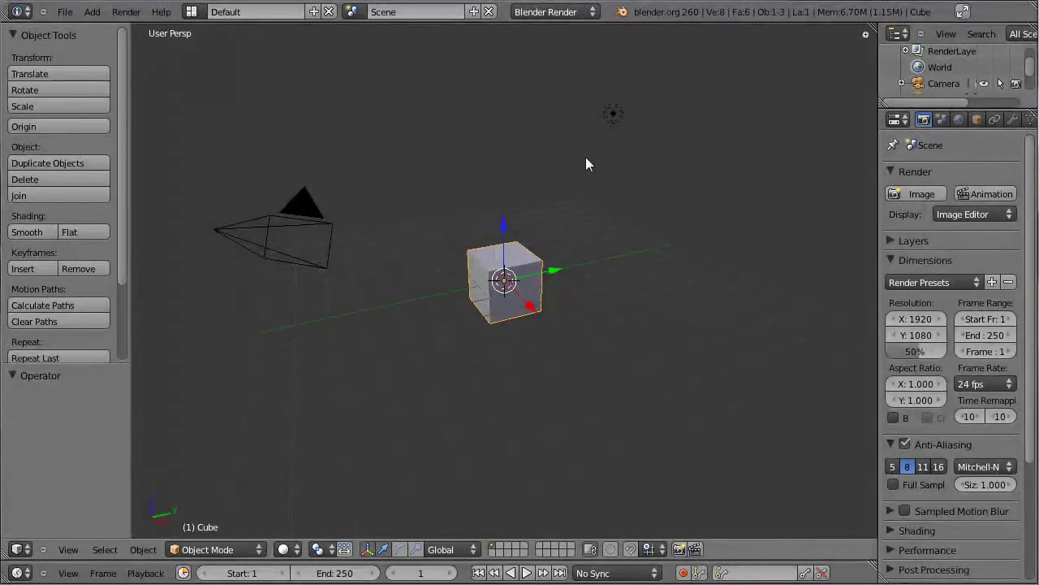
Delete the default cube and add a UV sphere, viewed from the front in ortho.
{"action": "right_click", "coordinate": [624, 119]}
{"action": "key", "text": "x"}
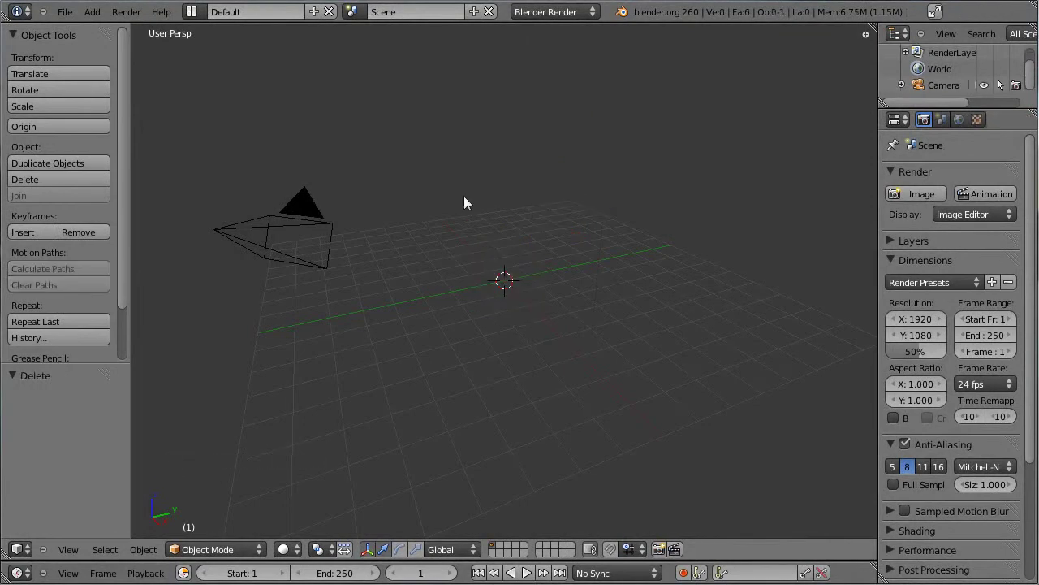
{"action": "key", "text": "shift+a"}
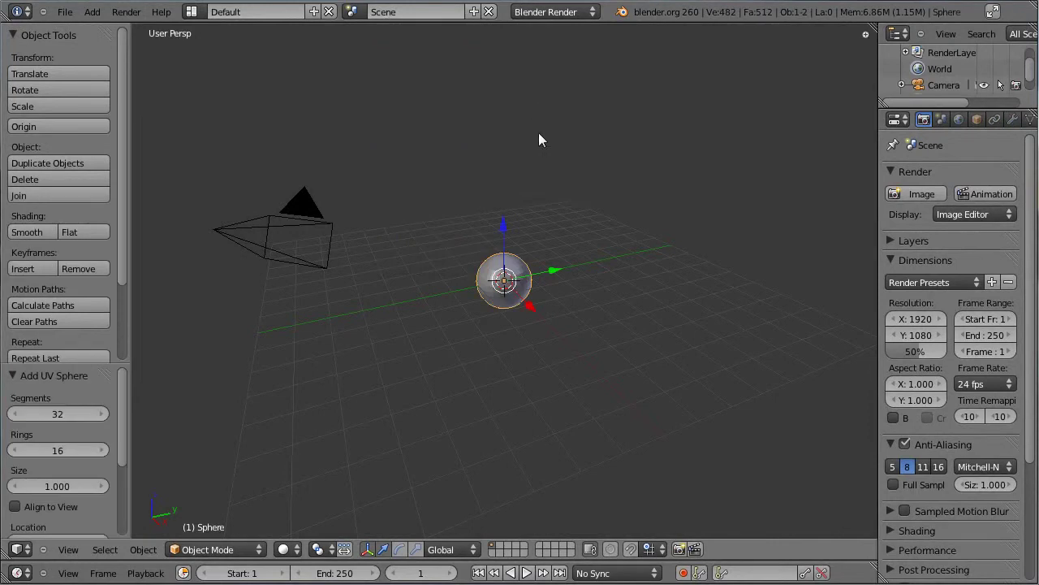
{"action": "middle_click", "coordinate": [311, 151]}
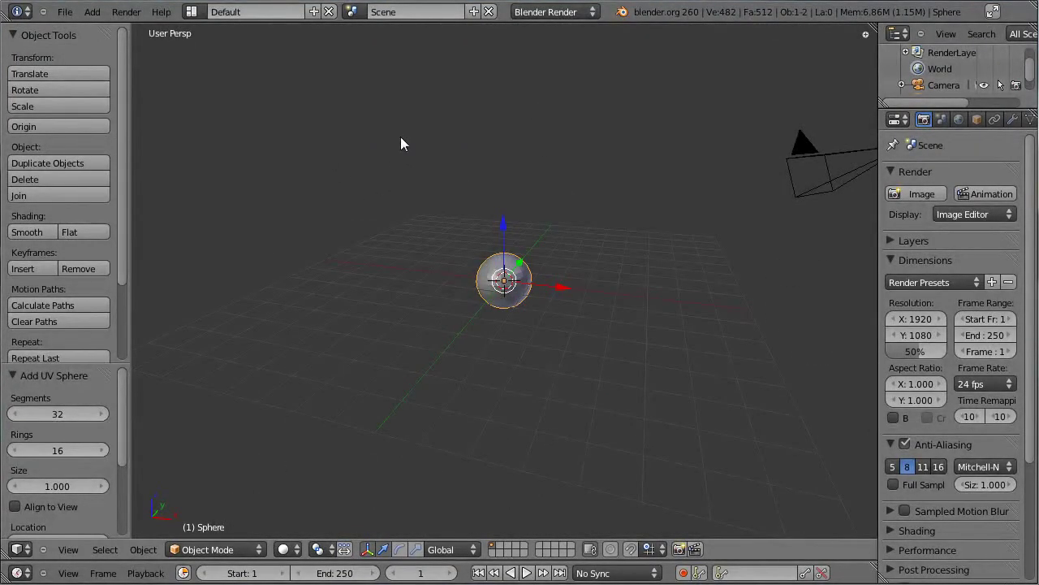
{"action": "key", "text": "KP_1"}
{"action": "key", "text": "KP_5"}
Zoom in on the sphere and enter Edit Mode looking at its top pole.
{"action": "key", "text": "ctrl+space"}
{"action": "scroll", "scroll_direction": "up", "scroll_amount": 3}
{"action": "scroll", "scroll_direction": "up", "scroll_amount": 3}
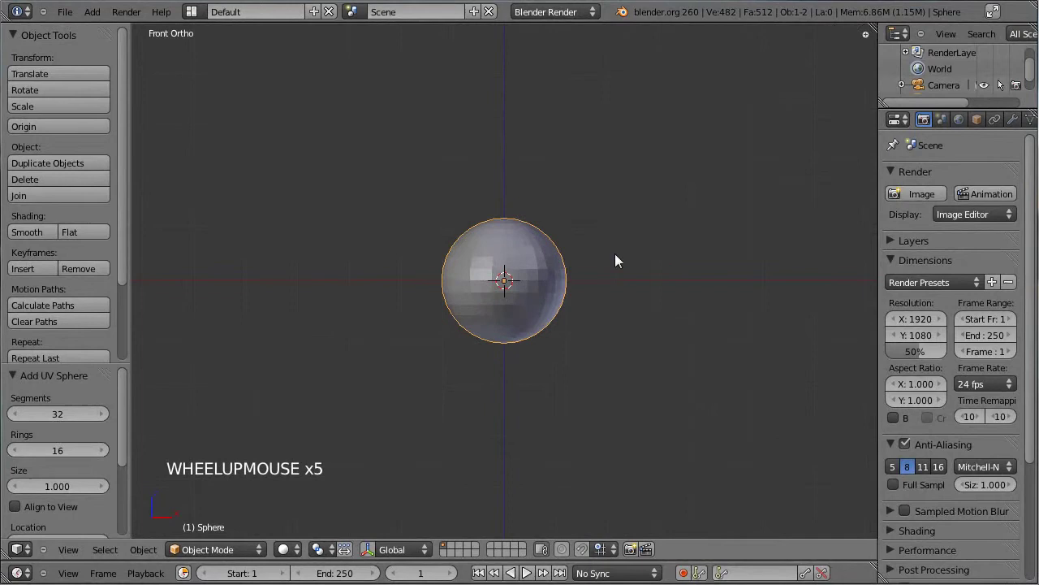
{"action": "middle_click", "coordinate": [653, 231]}
{"action": "key", "text": "Tab"}
{"action": "middle_click", "coordinate": [550, 158]}
{"action": "scroll", "scroll_direction": "up", "scroll_amount": 3}
Delete the top pole vertex and shrink the edge ring around the hole.
{"action": "right_click", "coordinate": [423, 201]}
{"action": "middle_click", "coordinate": [508, 182]}
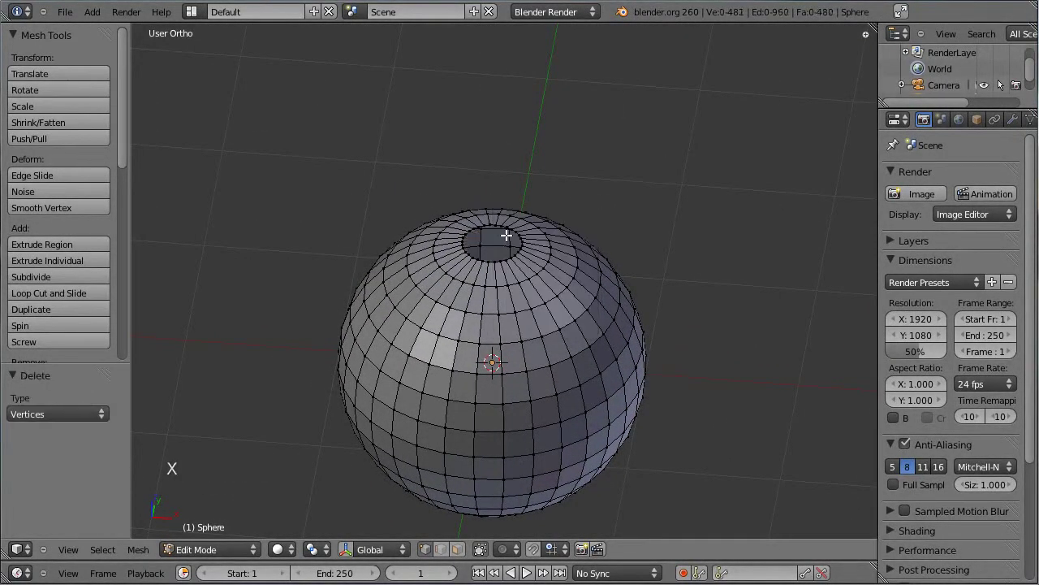
{"action": "scroll", "scroll_direction": "up", "scroll_amount": 3}
{"action": "right_click", "coordinate": [488, 180]}
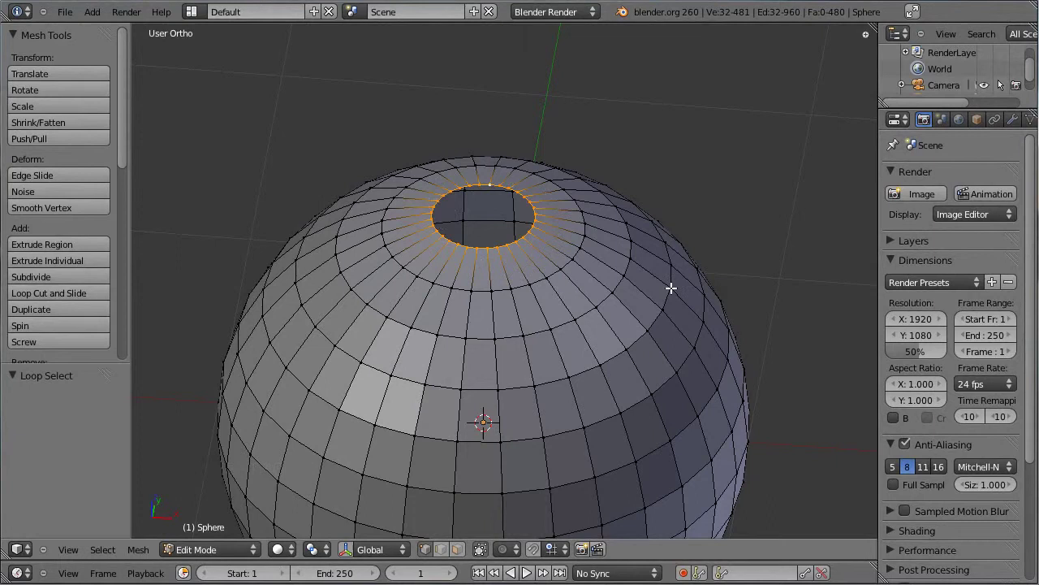
{"action": "key", "text": "e"}
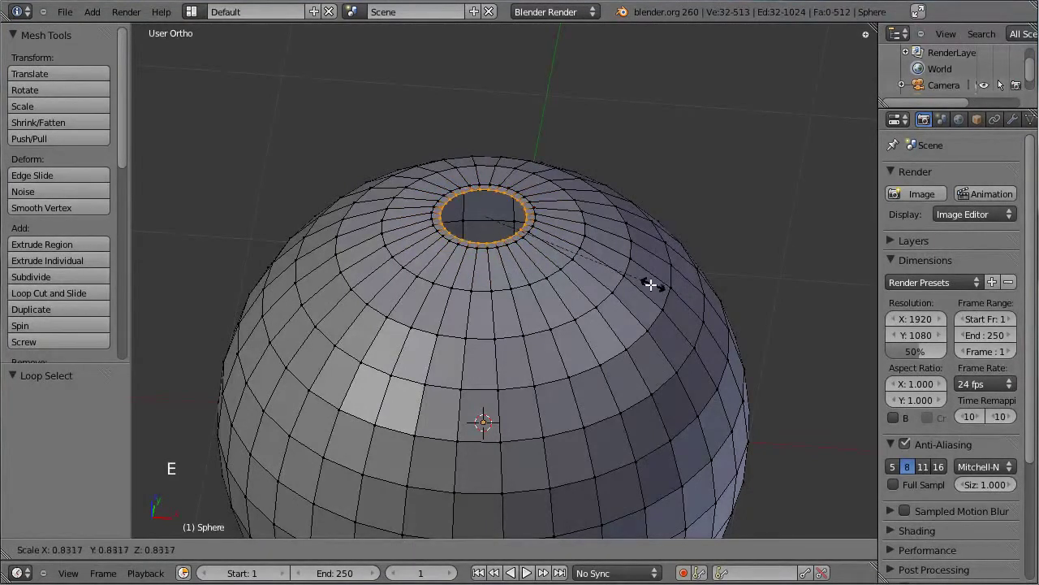
{"action": "left_click", "coordinate": [605, 266]}
Extrude the shrunken ring upward into a short neck and leave Edit Mode.
{"action": "key", "text": "e"}
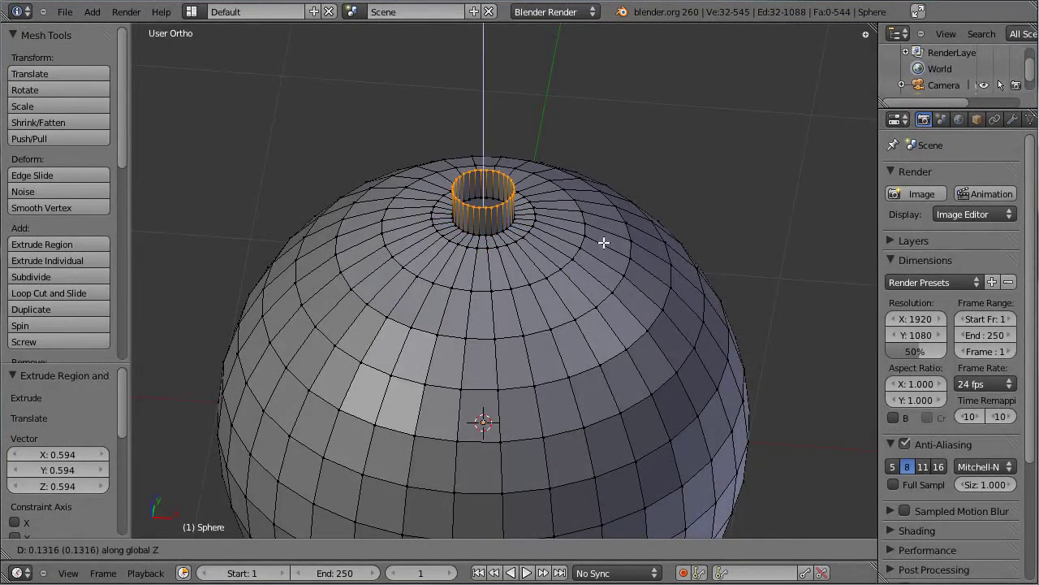
{"action": "left_click", "coordinate": [605, 241]}
{"action": "key", "text": "Tab"}
{"action": "scroll", "scroll_direction": "down", "scroll_amount": 3}
{"action": "middle_click", "coordinate": [504, 317]}
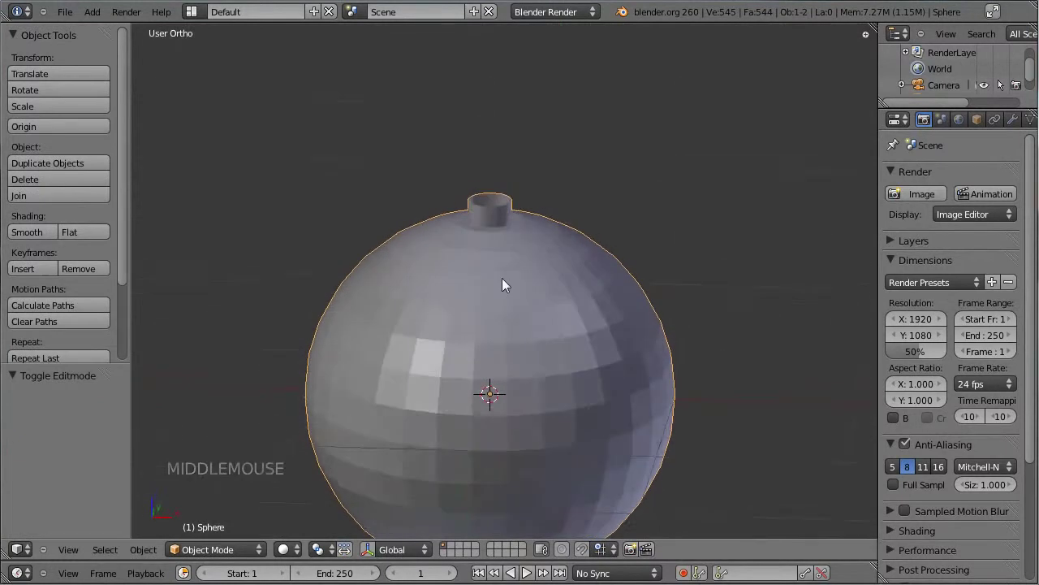
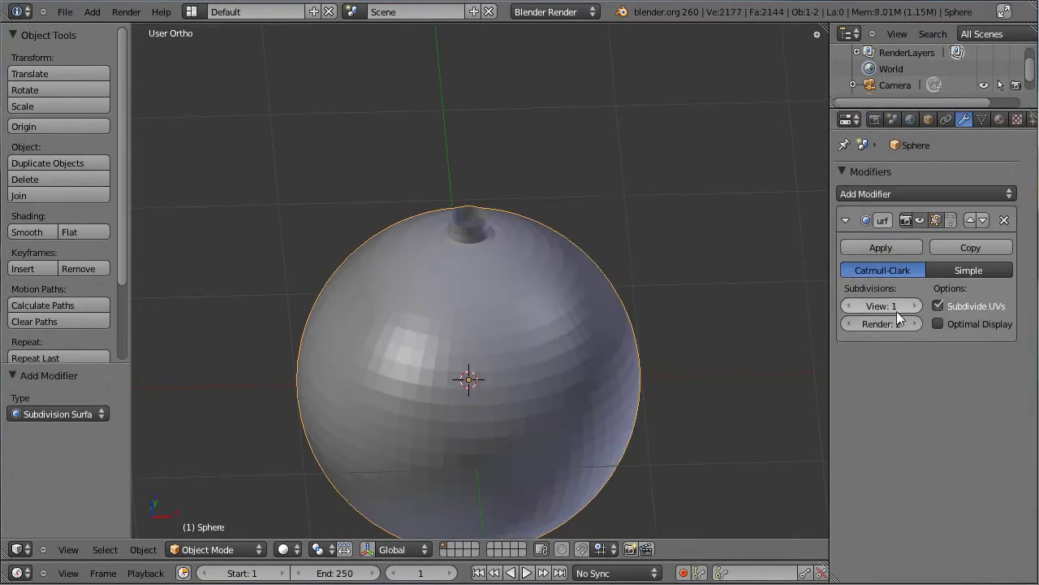
Add a Subdivision Surface modifier and switch the bauble to smooth shading.
{"action": "left_click", "coordinate": [922, 310]}
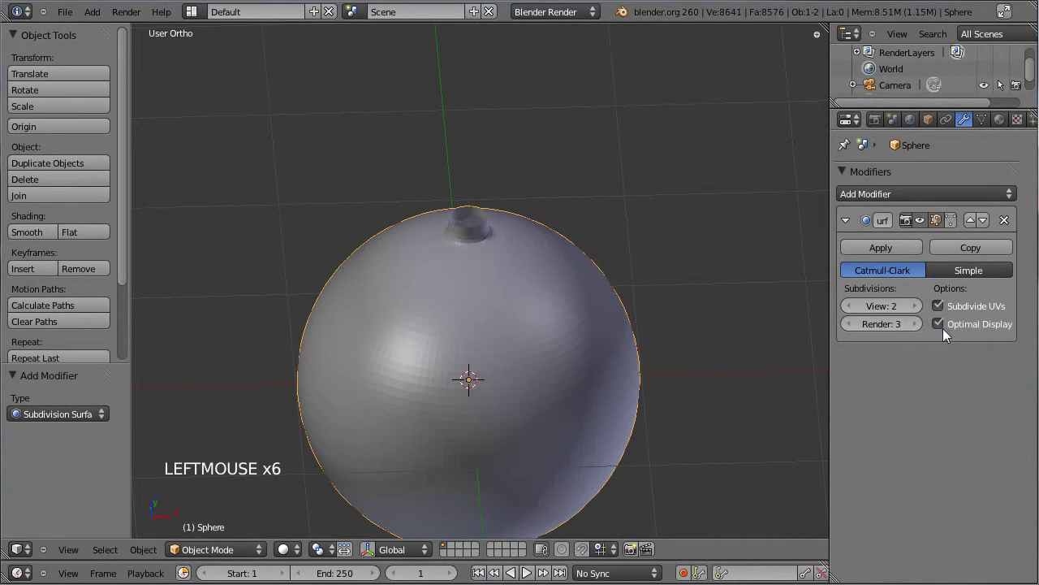
{"action": "left_click", "coordinate": [52, 235]}
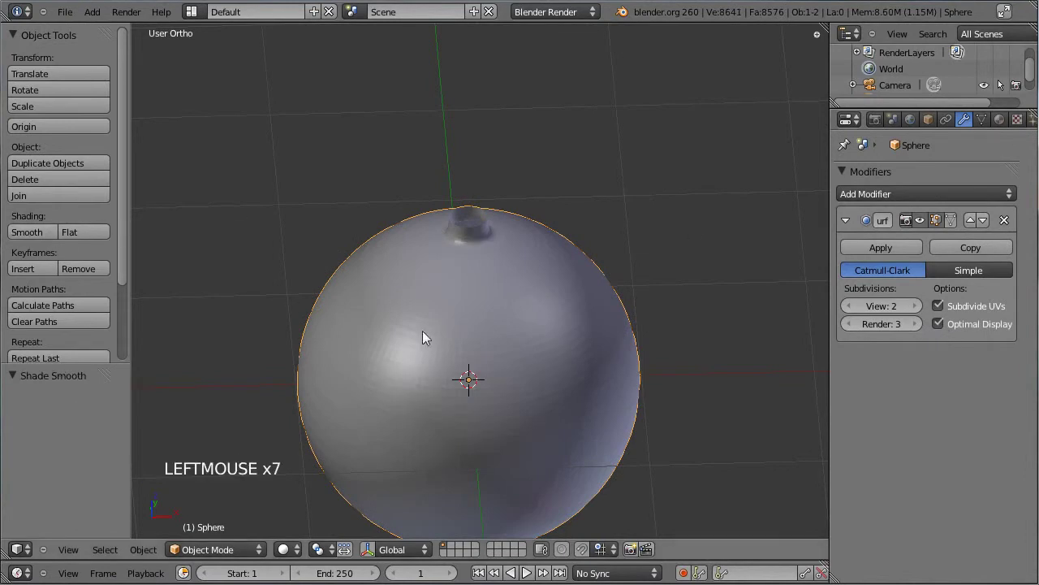
{"action": "scroll", "scroll_direction": "up", "scroll_amount": 3}
{"action": "middle_click", "coordinate": [444, 257]}
{"action": "scroll", "scroll_direction": "up", "scroll_amount": 3}
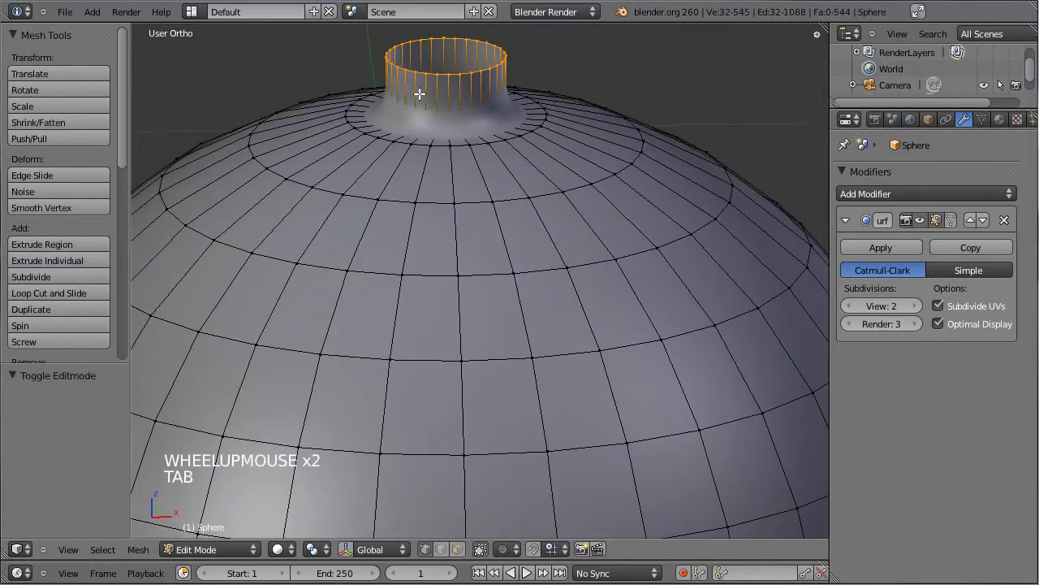
Add supporting edge loops at the neck's base to keep its edge crisp.
{"action": "key", "text": "ctrl+r"}
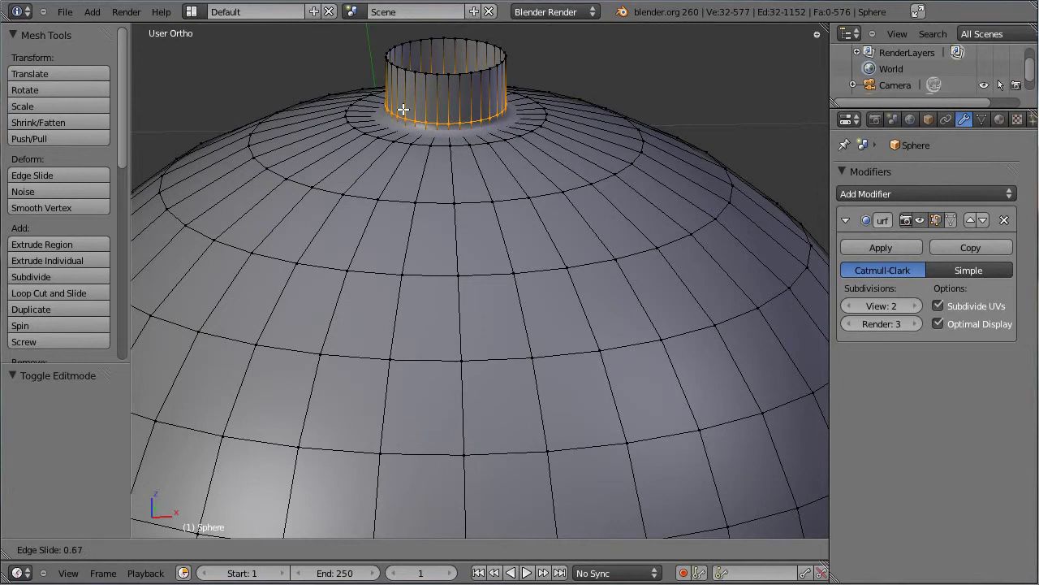
{"action": "left_click", "coordinate": [405, 102]}
{"action": "key", "text": "Tab"}
{"action": "middle_click", "coordinate": [411, 148]}
{"action": "scroll", "scroll_direction": "down", "scroll_amount": 3}
{"action": "scroll", "scroll_direction": "down", "scroll_amount": 3}
{"action": "key", "text": "KP_1"}
{"action": "middle_click", "coordinate": [628, 226]}
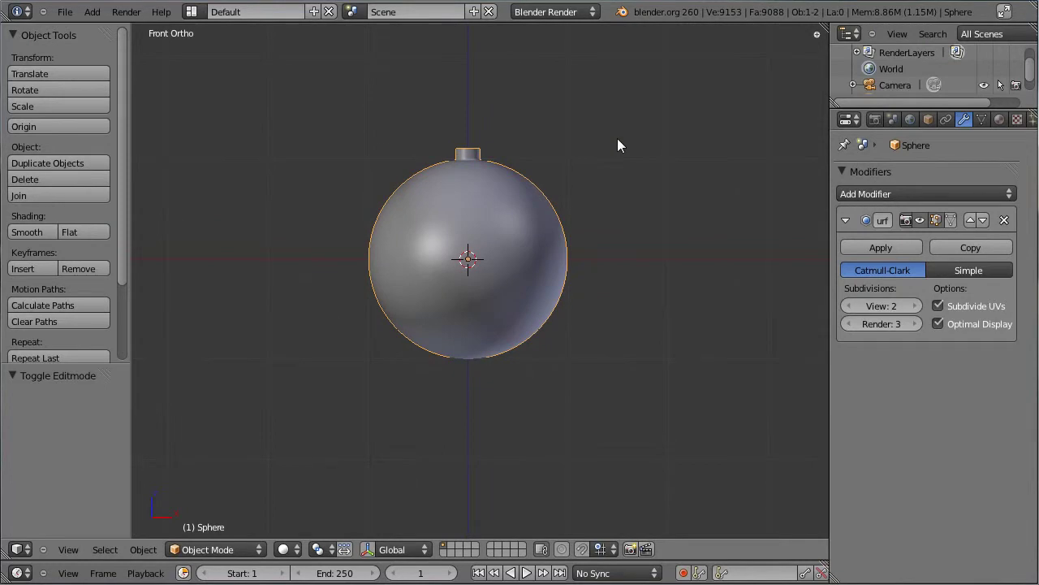
Align the camera to the front view, centre it on the bauble and pull it back along Y.
{"action": "key", "text": "ctrl+alt+KP_0"}
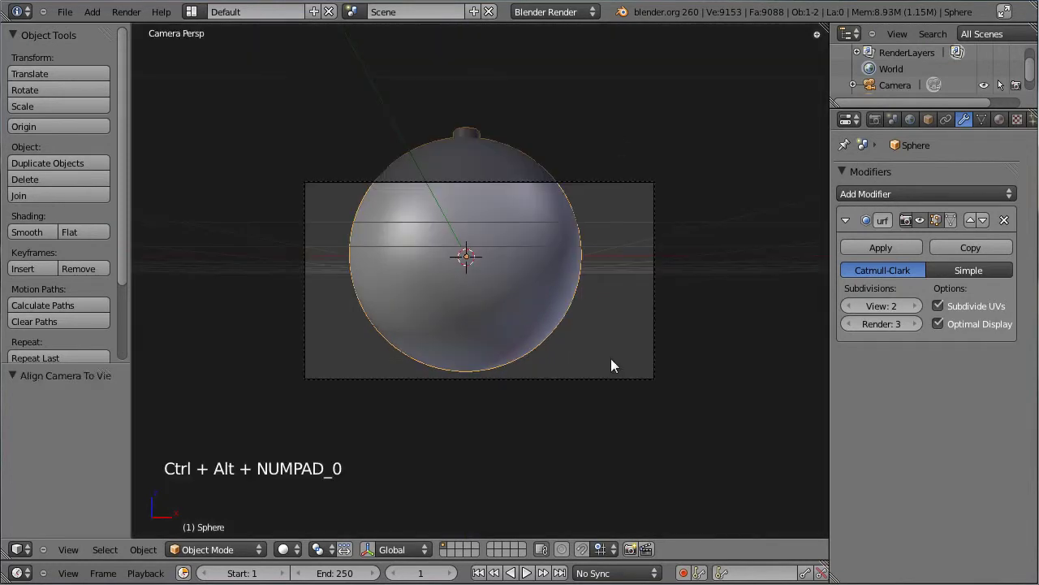
{"action": "right_click", "coordinate": [622, 383]}
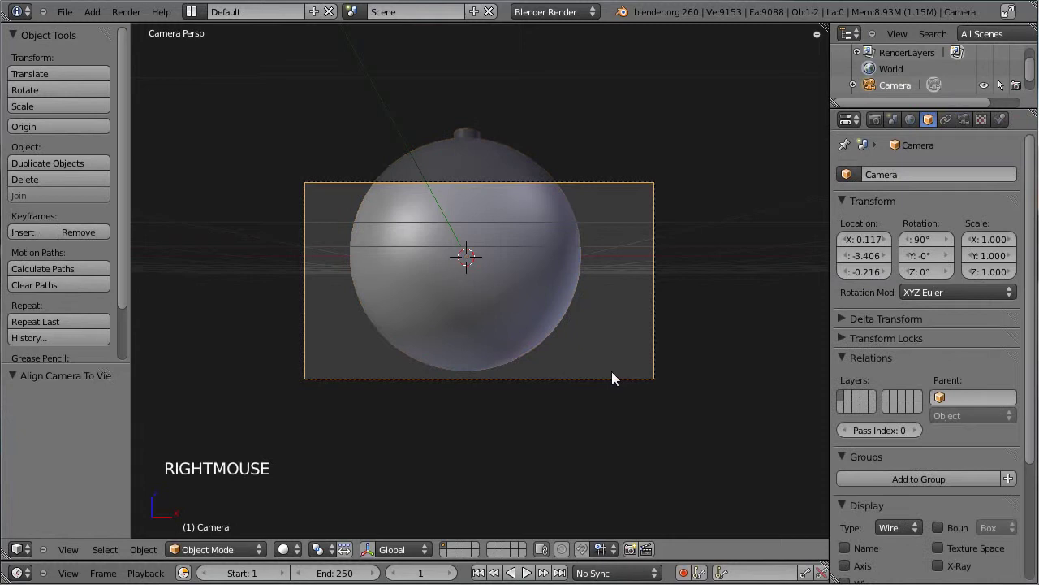
{"action": "key", "text": "g"}
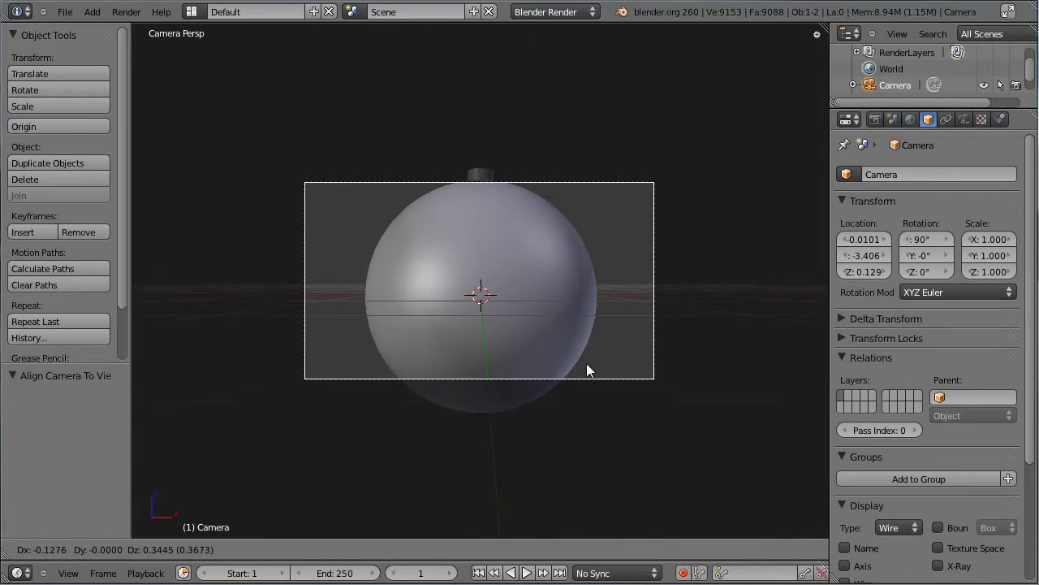
{"action": "left_click", "coordinate": [593, 368]}
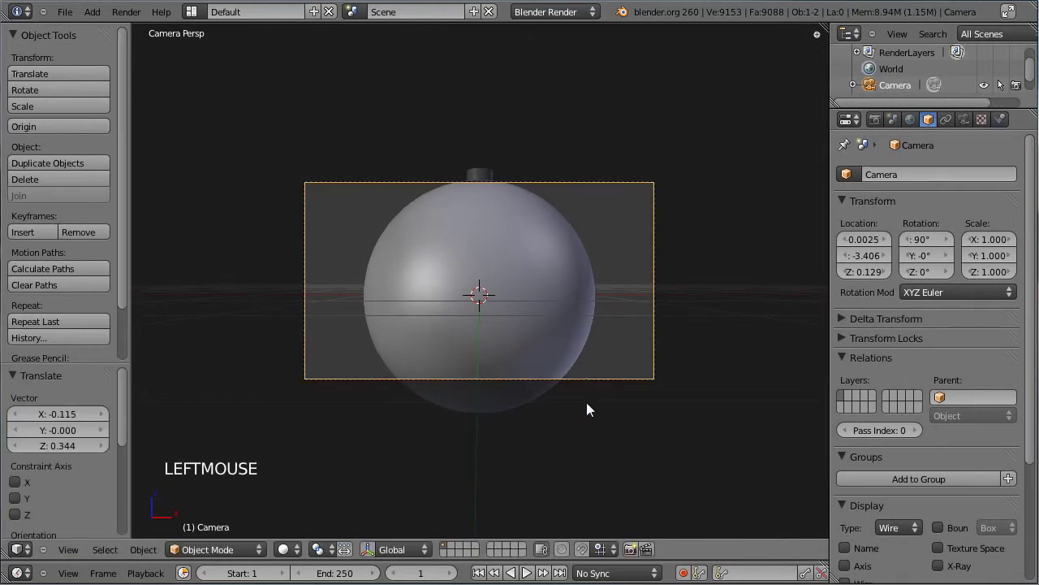
{"action": "key", "text": "g"}
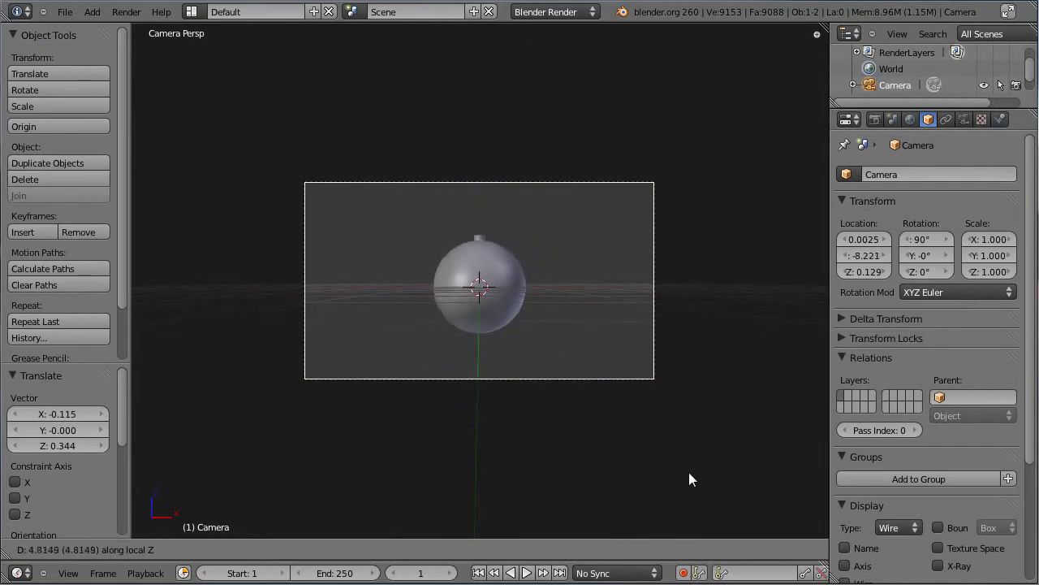
{"action": "left_click", "coordinate": [685, 471]}
{"action": "middle_click", "coordinate": [731, 309]}
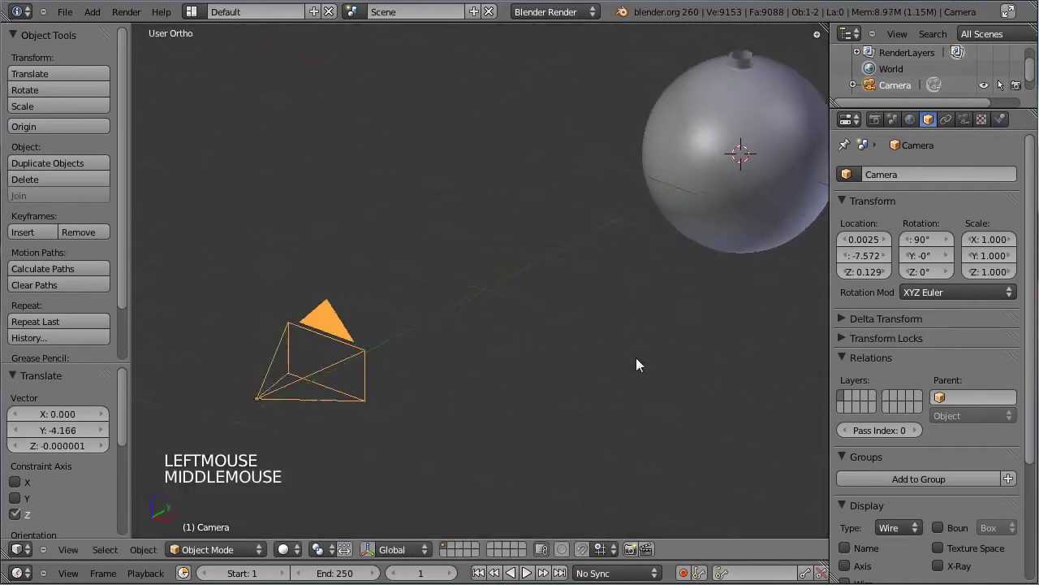
{"action": "scroll", "scroll_direction": "down", "scroll_amount": 3}
{"action": "middle_click", "coordinate": [688, 290]}
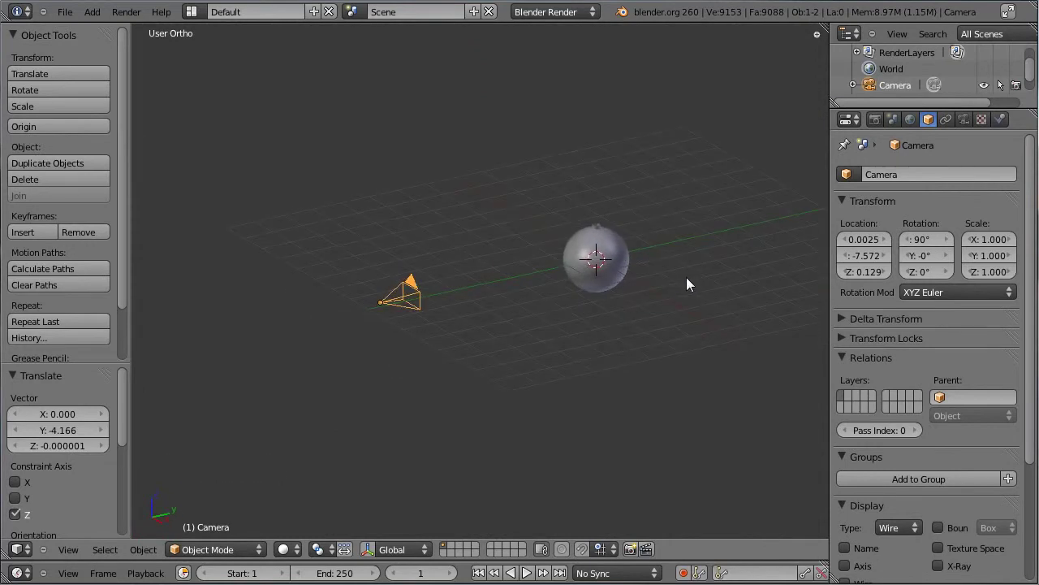
Add a lamp above and behind the camera, tilted down toward the bauble.
{"action": "key", "text": "KP_3"}
{"action": "key", "text": "ctrl+a"}
{"action": "key", "text": "shift+a"}
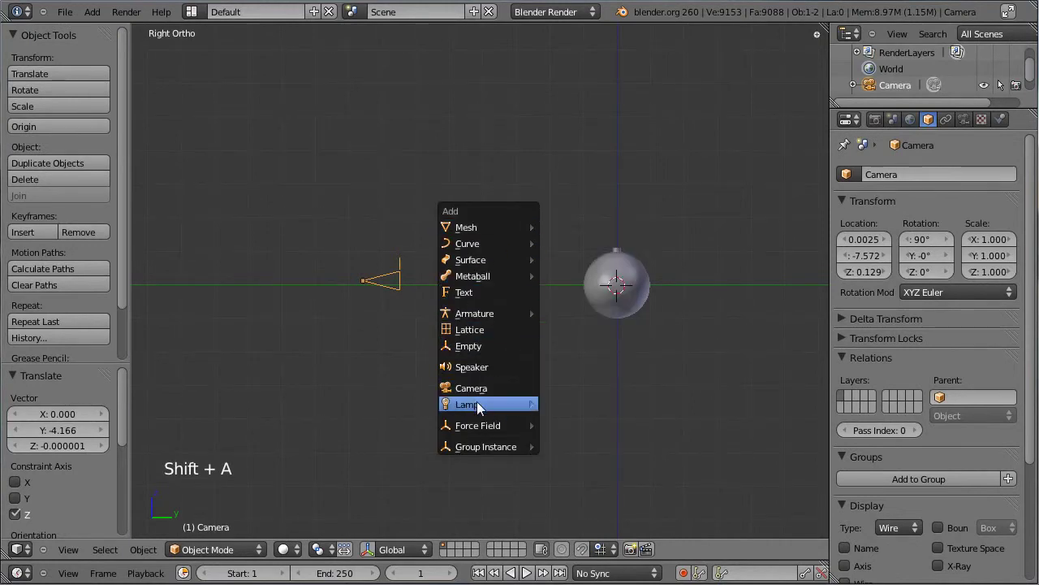
{"action": "key", "text": "g"}
{"action": "left_click", "coordinate": [352, 255]}
{"action": "key", "text": "r"}
{"action": "left_click", "coordinate": [605, 216]}
{"action": "left_click", "coordinate": [970, 126]}
Make the lamp an area light with Energy 0.2 and Size 2.82, then save.
{"action": "left_click", "coordinate": [902, 419]}
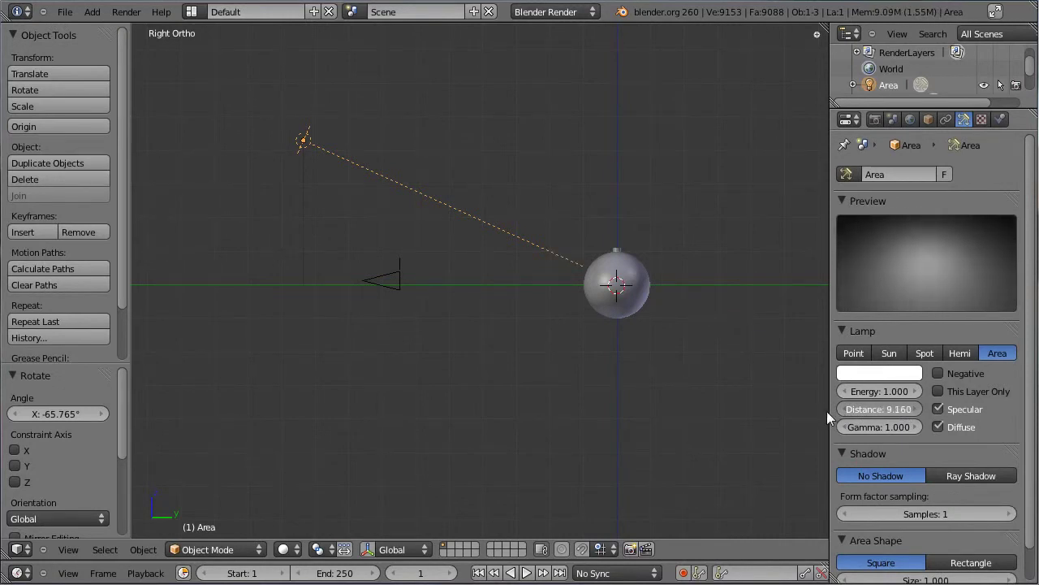
{"action": "left_click", "coordinate": [885, 397]}
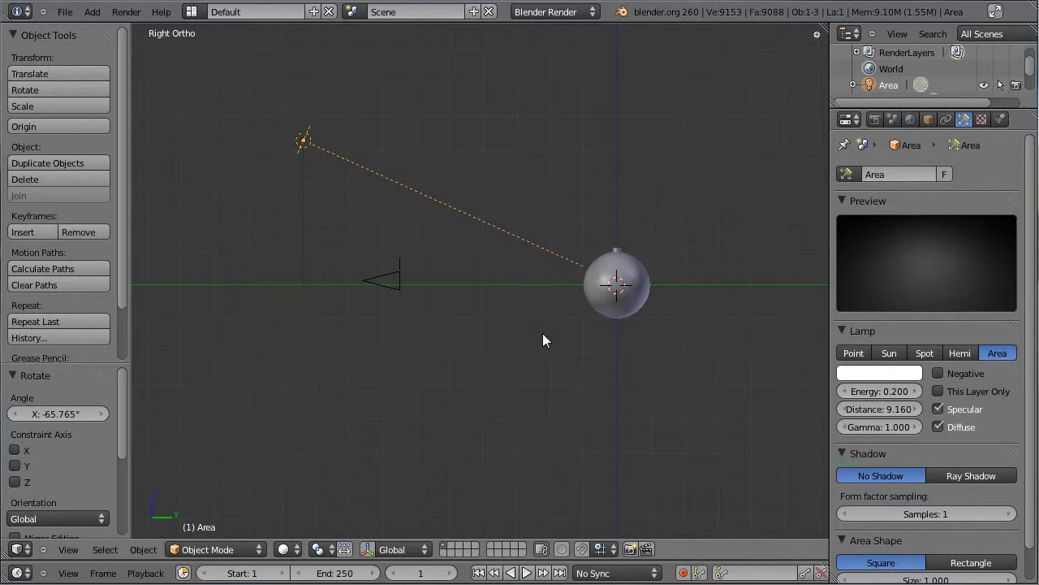
{"action": "scroll", "scroll_direction": "down", "scroll_amount": 3}
{"action": "left_click", "coordinate": [907, 552]}
{"action": "scroll", "scroll_direction": "down", "scroll_amount": 3}
{"action": "middle_click", "coordinate": [290, 213]}
{"action": "key", "text": "ctrl+s"}
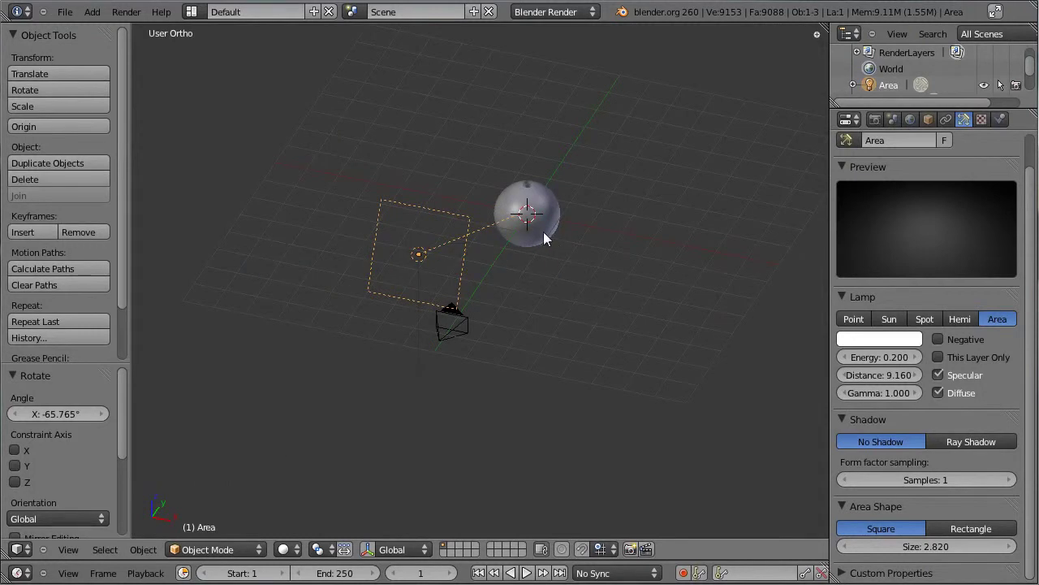
Look through the camera and add a flat plane at the centre.
{"action": "key", "text": "KP_1"}
{"action": "key", "text": "KP_0"}
{"action": "key", "text": "shift+a"}
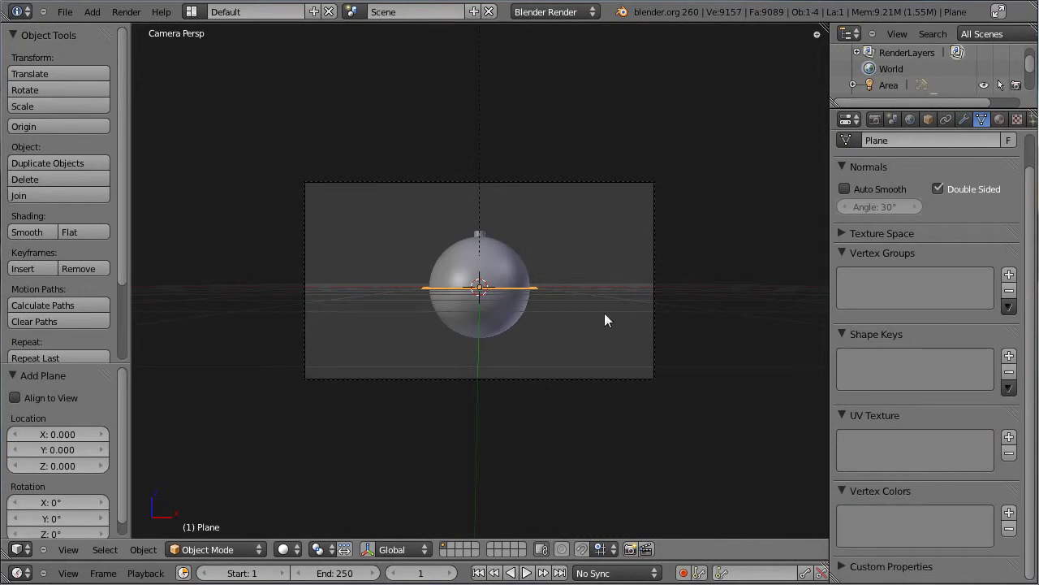
Stand the plane upright and enlarge it behind the bauble.
{"action": "key", "text": "r"}
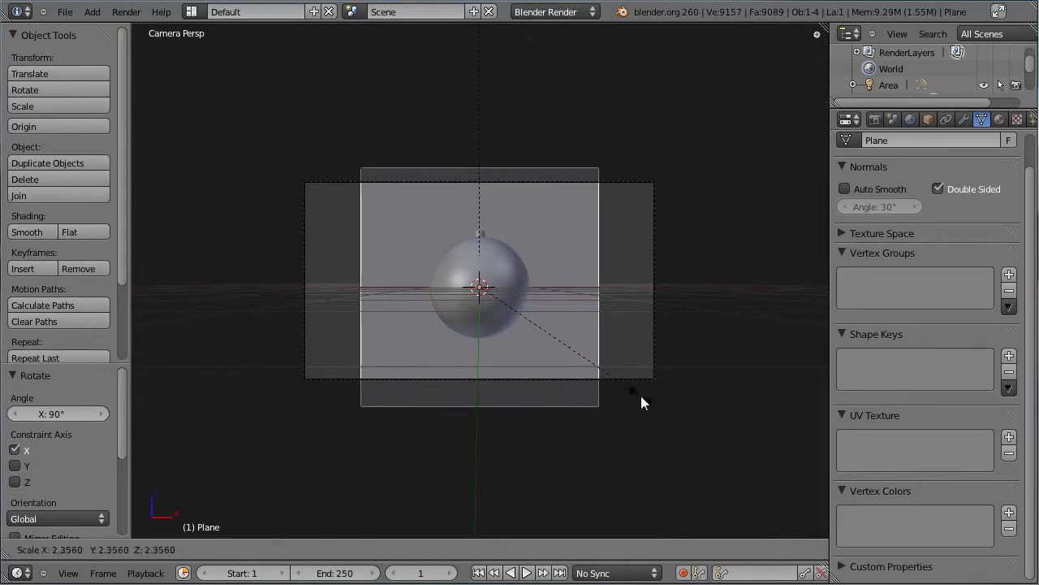
{"action": "left_click", "coordinate": [647, 400]}
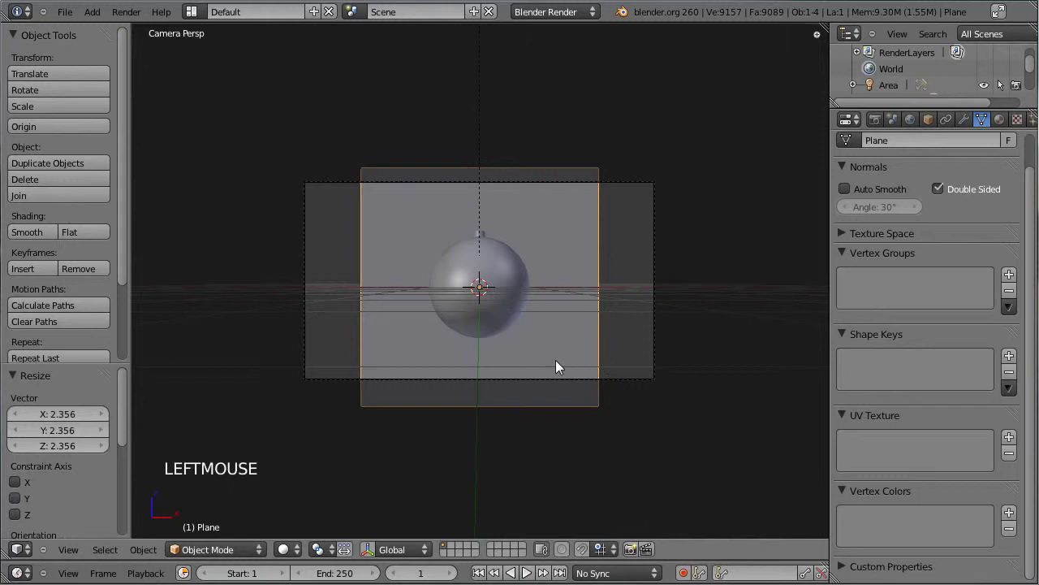
{"action": "key", "text": "s"}
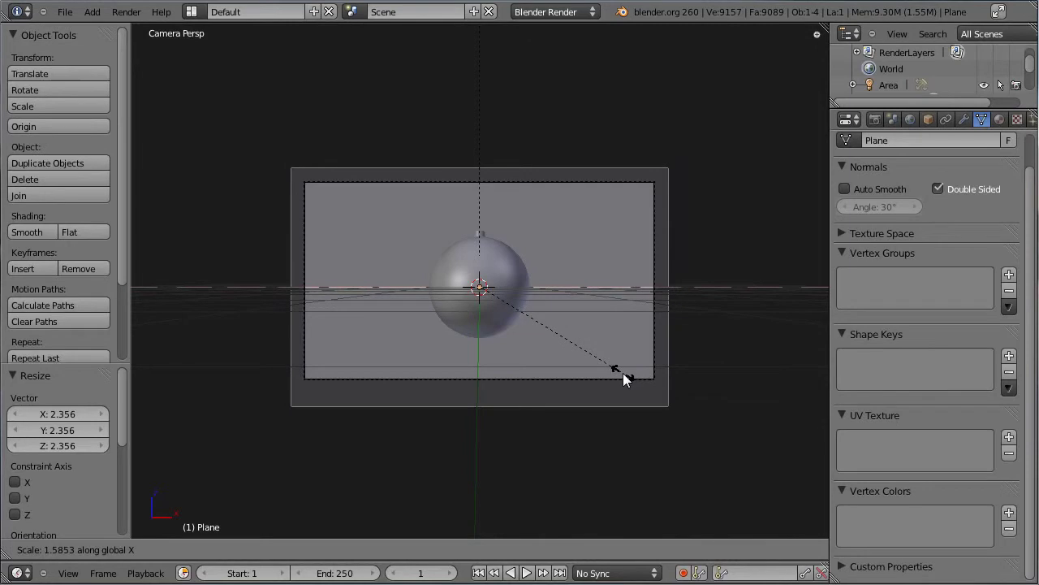
{"action": "left_click", "coordinate": [626, 378]}
{"action": "middle_click", "coordinate": [566, 248]}
{"action": "scroll", "scroll_direction": "up", "scroll_amount": 3}
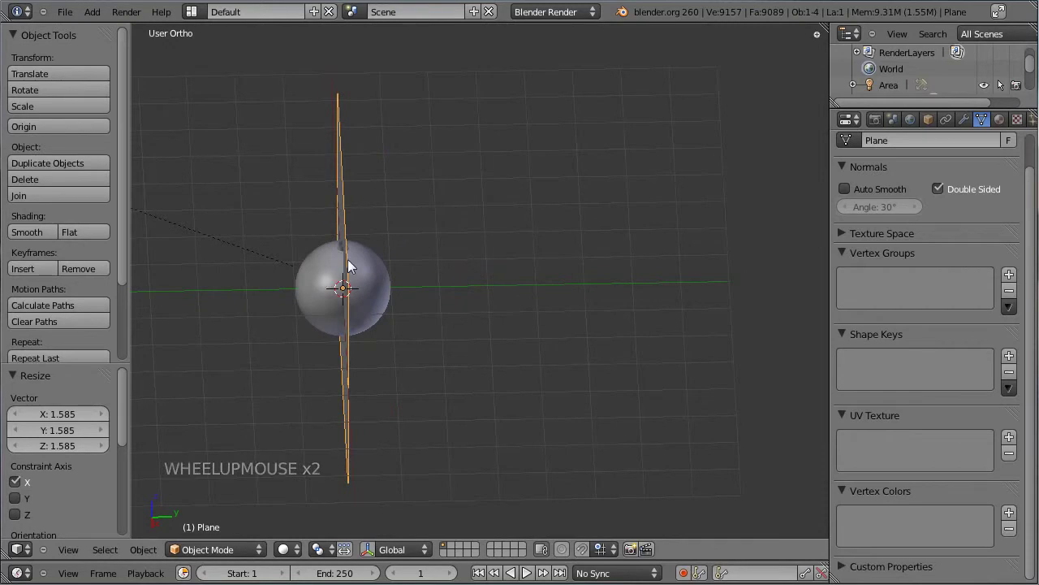
Move the plane back along Y, size it to fill the camera frame and render a test image.
{"action": "key", "text": "KP_7"}
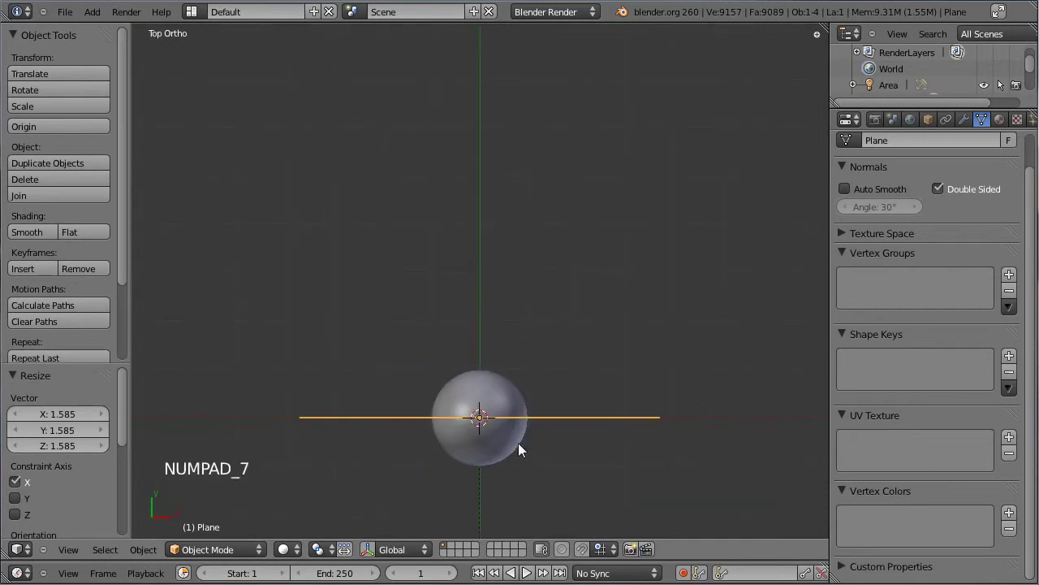
{"action": "key", "text": "g"}
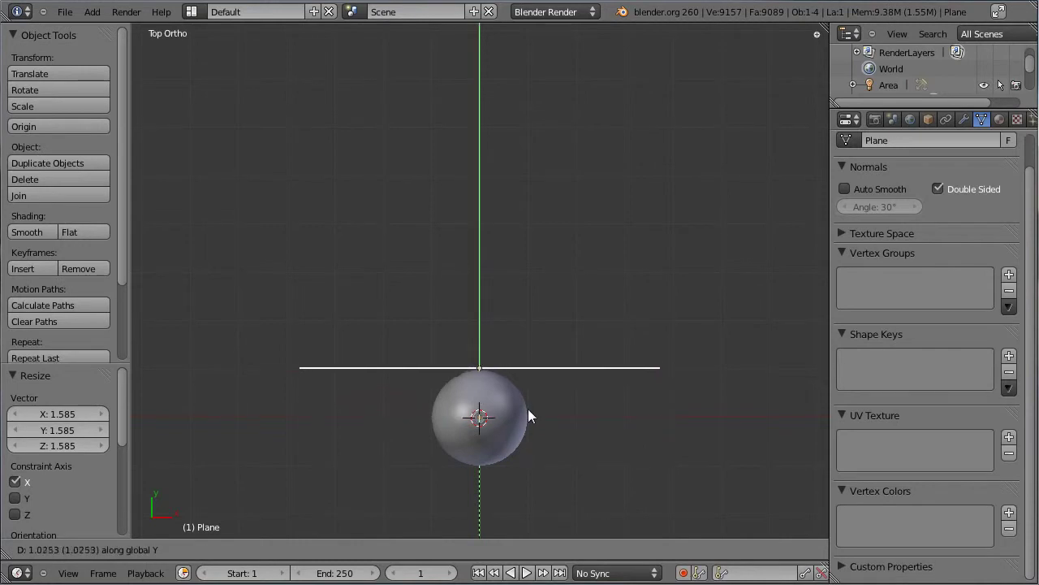
{"action": "left_click", "coordinate": [532, 398]}
{"action": "key", "text": "KP_0"}
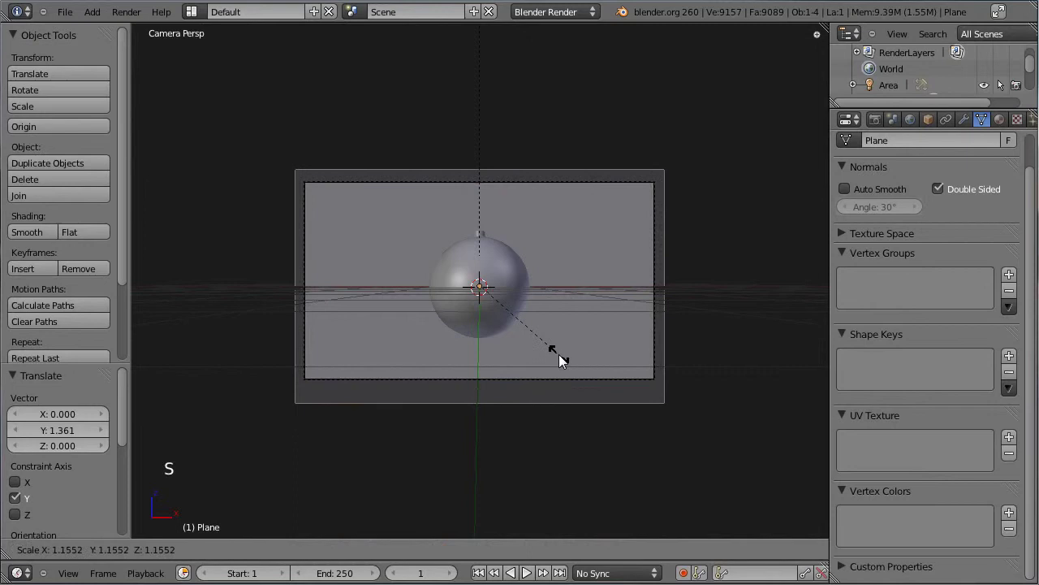
{"action": "left_click", "coordinate": [565, 358]}
{"action": "key", "text": "ctrl+s"}
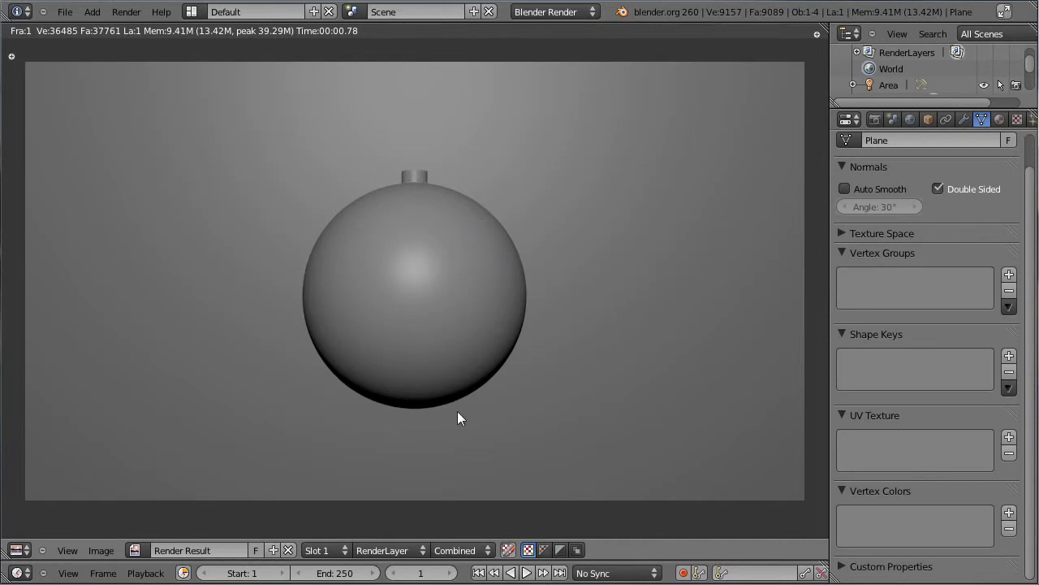
Close the render, return to the front view on the bauble and select the camera.
{"action": "key", "text": "Escape"}
{"action": "right_click", "coordinate": [489, 267]}
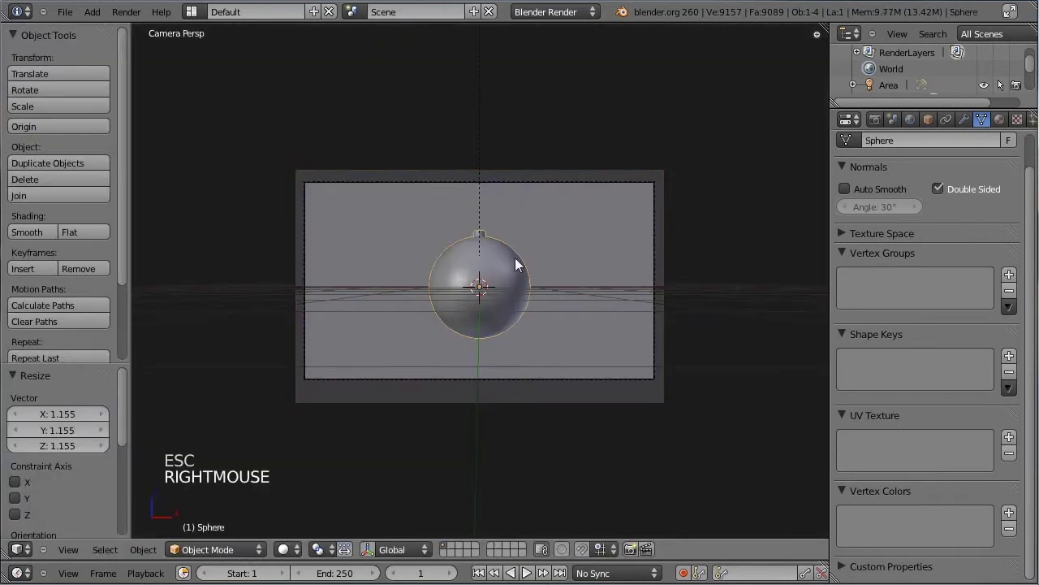
{"action": "key", "text": "KP_1"}
{"action": "scroll", "scroll_direction": "up", "scroll_amount": 3}
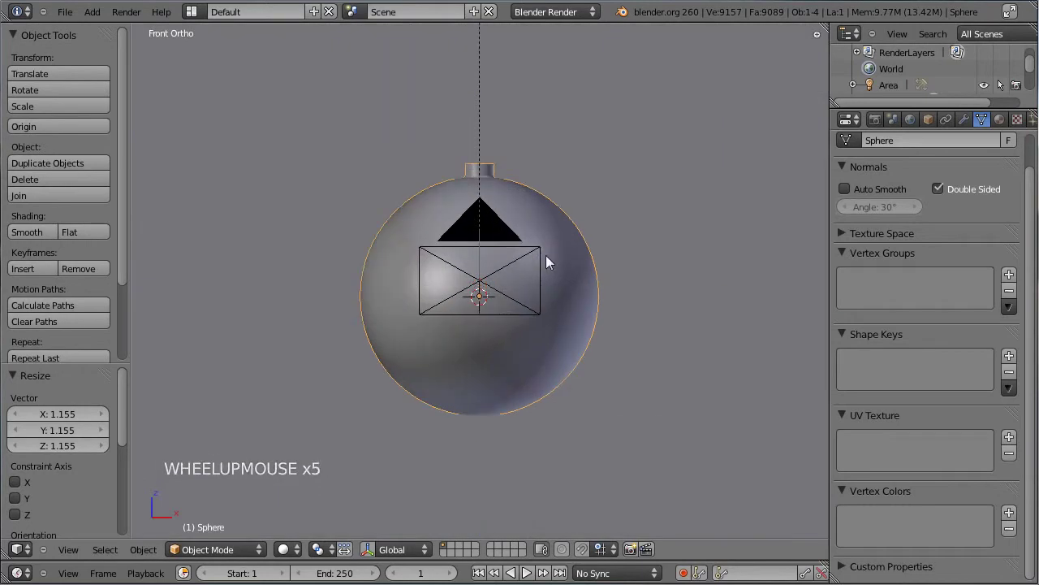
{"action": "right_click", "coordinate": [495, 228]}
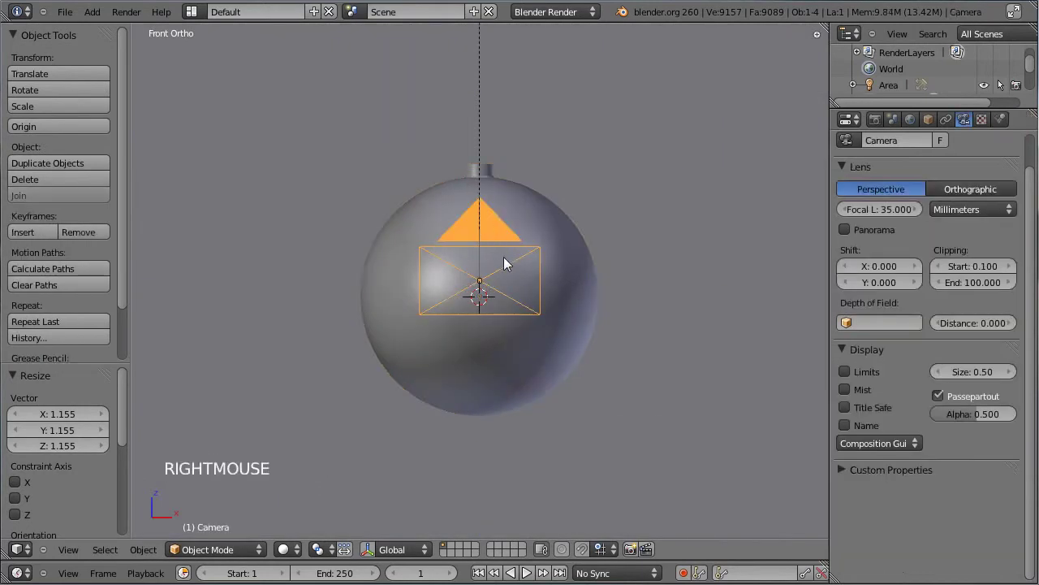
Hide the camera, zoom in on the bauble's cap and enter Edit Mode on it.
{"action": "key", "text": "h"}
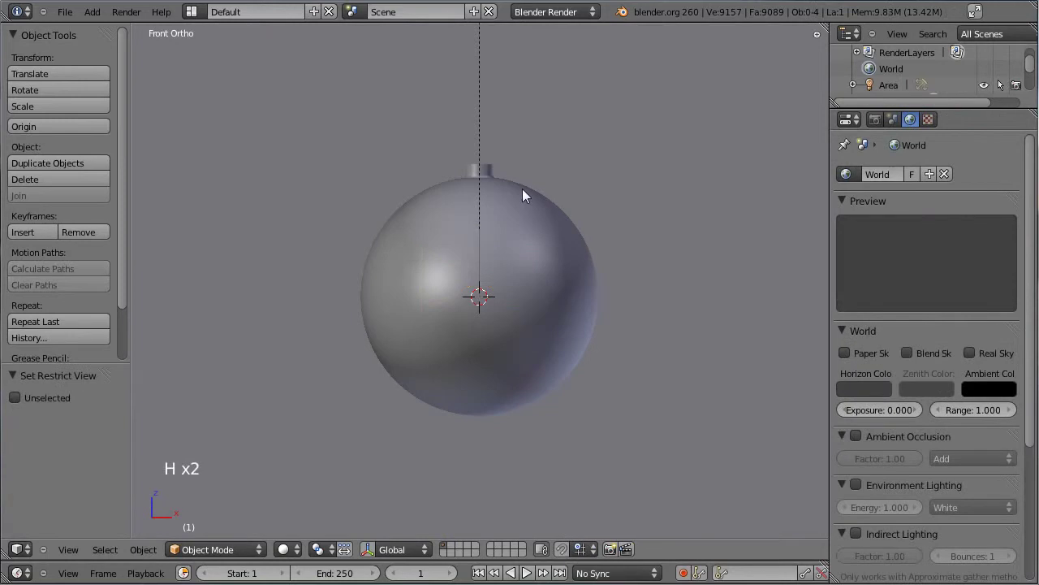
{"action": "scroll", "scroll_direction": "up", "scroll_amount": 3}
{"action": "middle_click", "coordinate": [523, 151]}
{"action": "scroll", "scroll_direction": "up", "scroll_amount": 3}
{"action": "scroll", "scroll_direction": "up", "scroll_amount": 3}
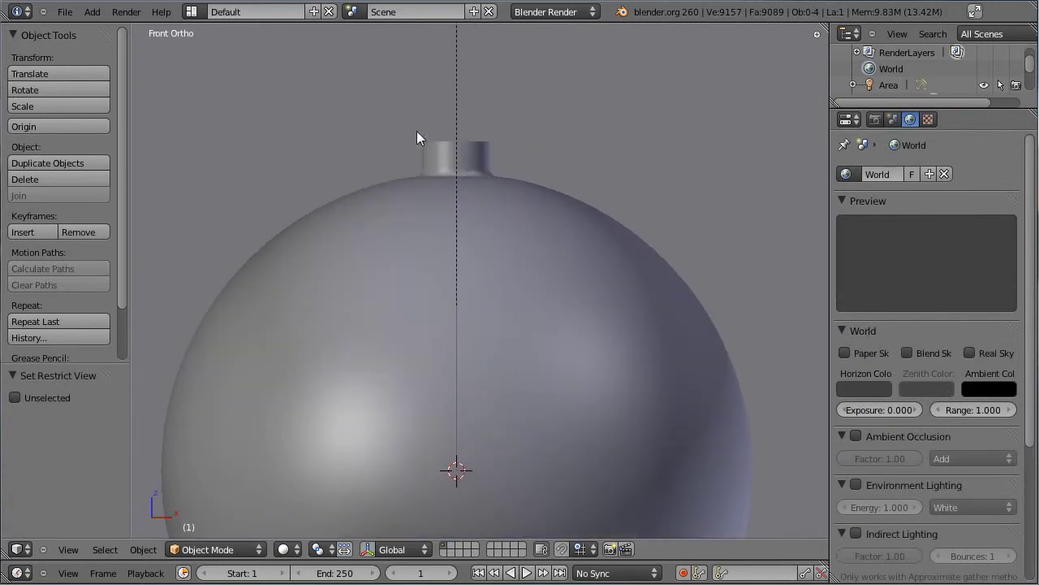
{"action": "right_click", "coordinate": [509, 193]}
{"action": "key", "text": "Tab"}
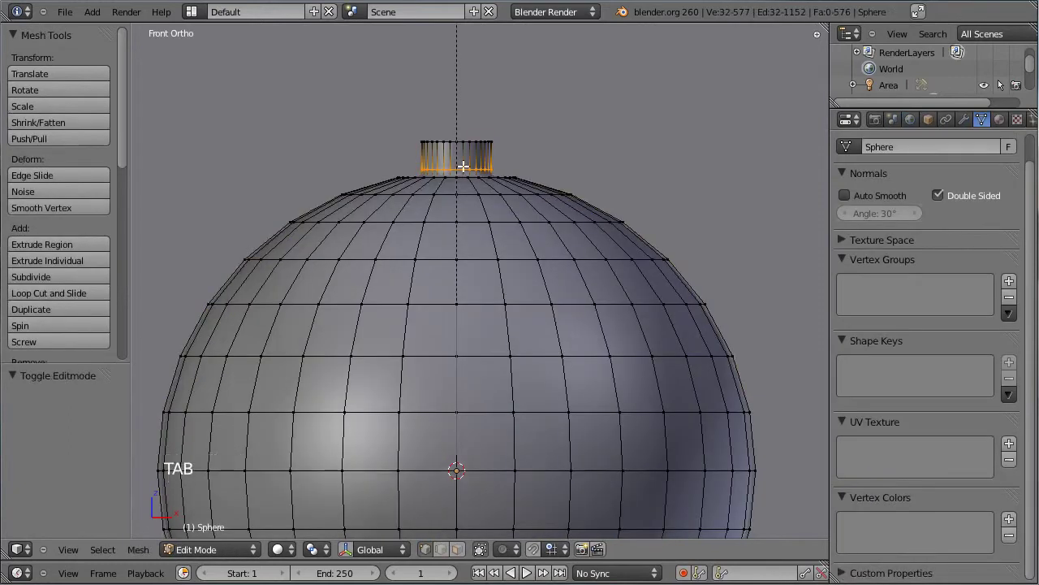
{"action": "middle_click", "coordinate": [483, 121]}
{"action": "middle_click", "coordinate": [502, 259]}
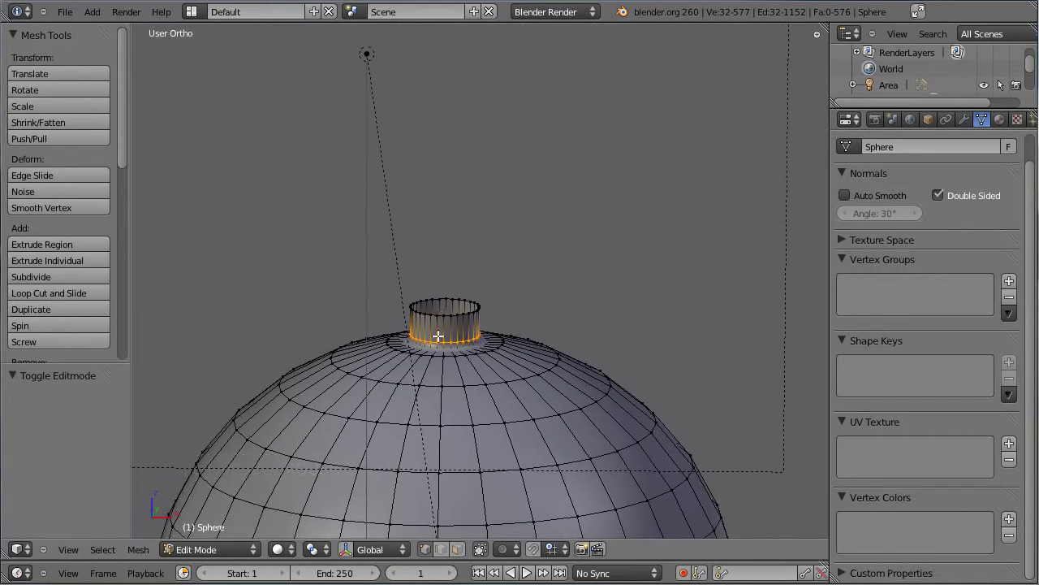
Separate the cap's edge rings into their own object and open it for editing.
{"action": "right_click", "coordinate": [436, 311]}
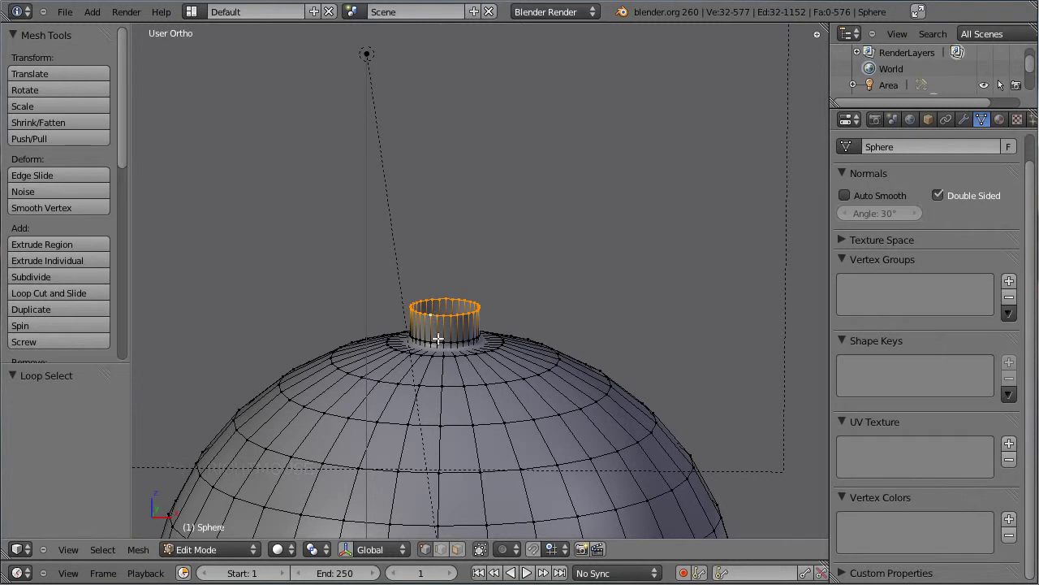
{"action": "right_click", "coordinate": [442, 337]}
{"action": "key", "text": "shift+d"}
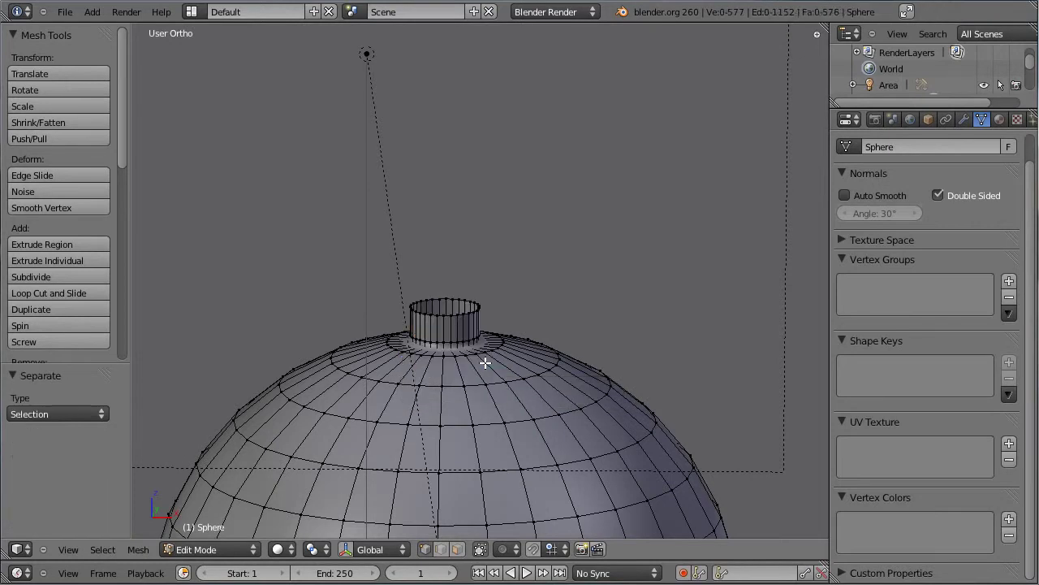
{"action": "key", "text": "Tab"}
{"action": "right_click", "coordinate": [461, 331]}
{"action": "right_click", "coordinate": [469, 372]}
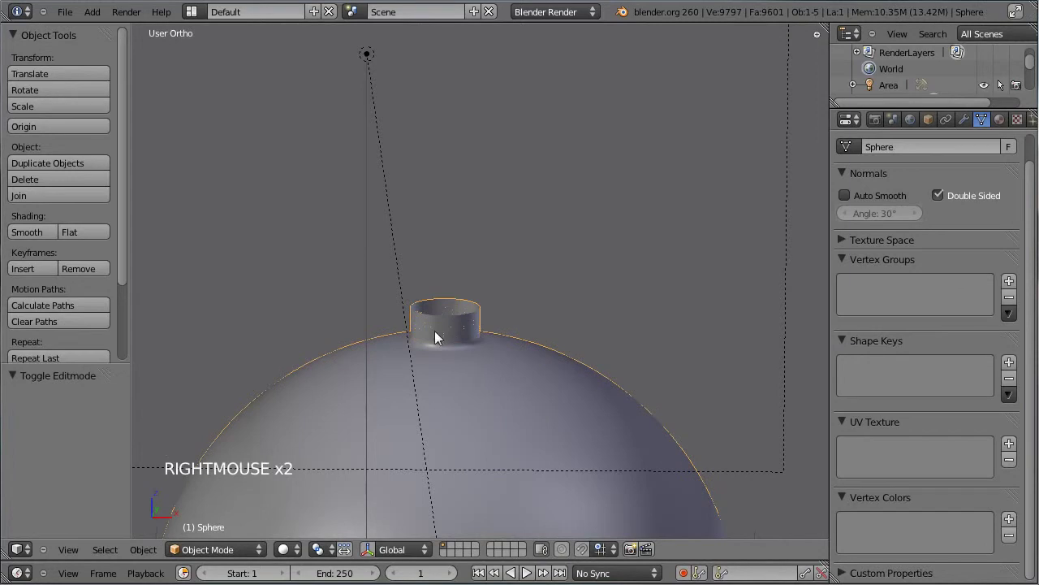
{"action": "key", "text": "Tab"}
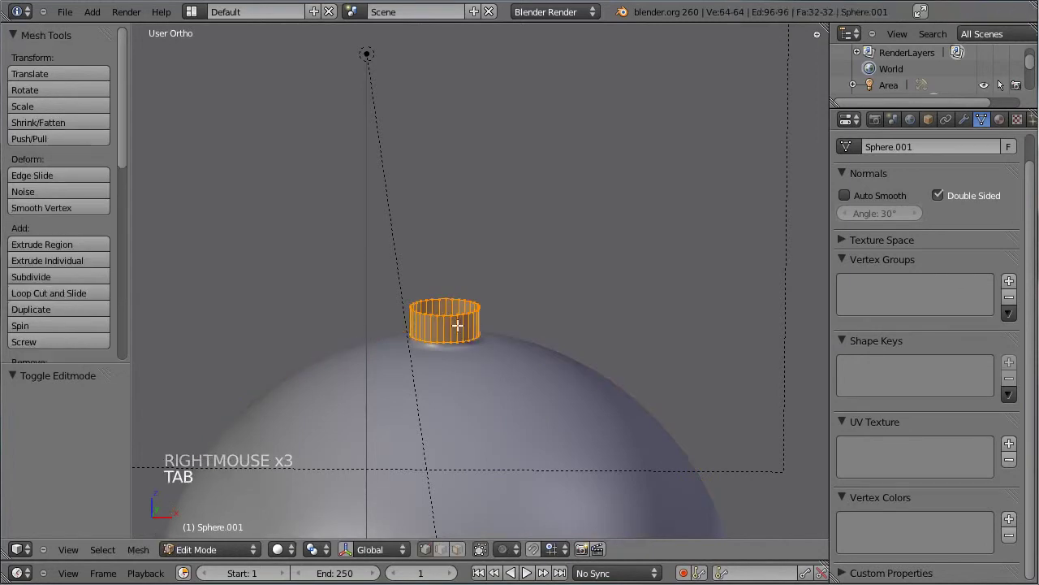
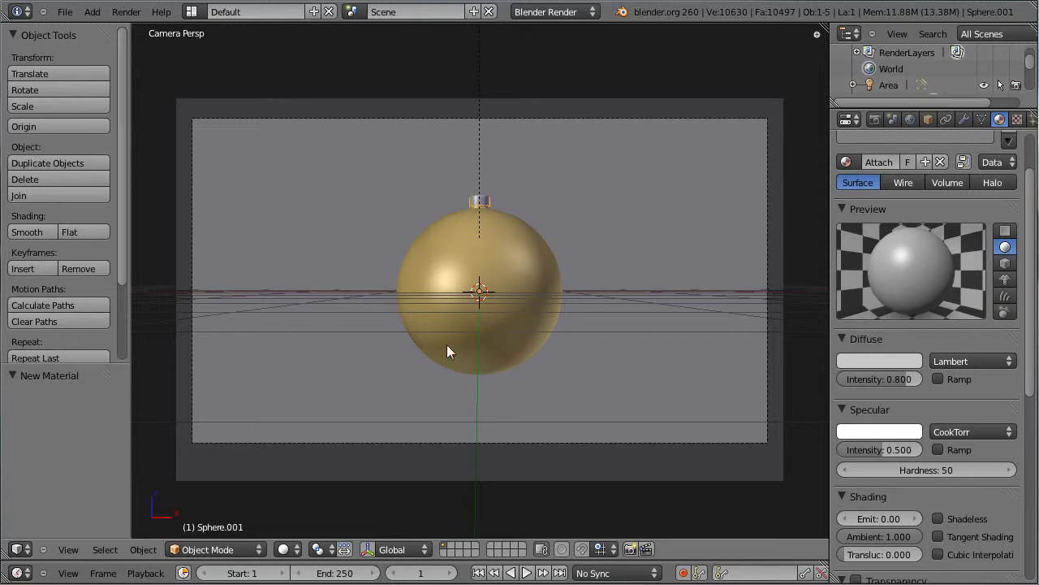
Enable world Ambient Occlusion at factor 0.20 and save the file.
{"action": "left_click", "coordinate": [920, 129]}
{"action": "scroll", "scroll_direction": "down", "scroll_amount": 3}
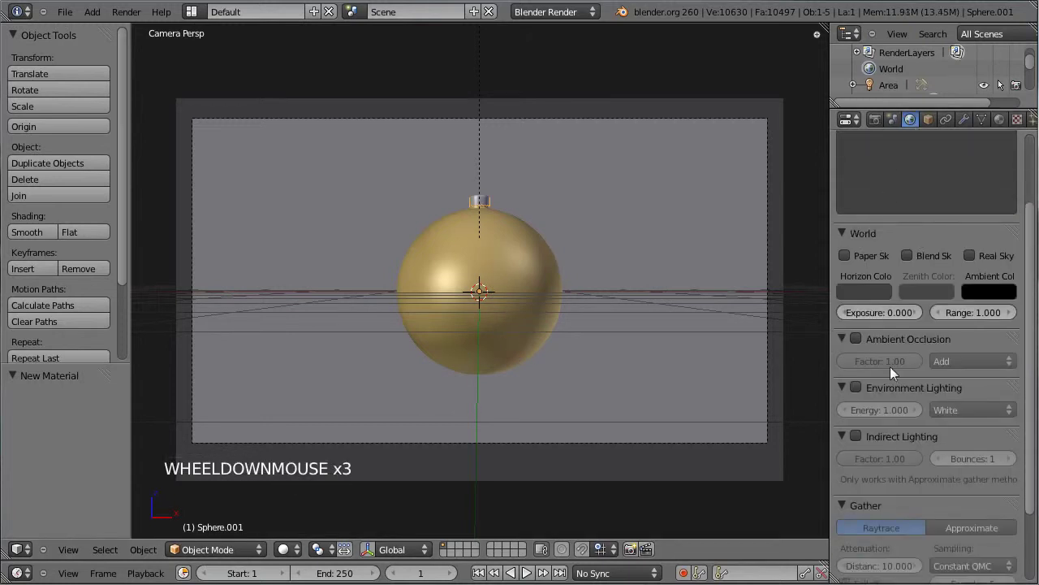
{"action": "scroll", "scroll_direction": "down", "scroll_amount": 3}
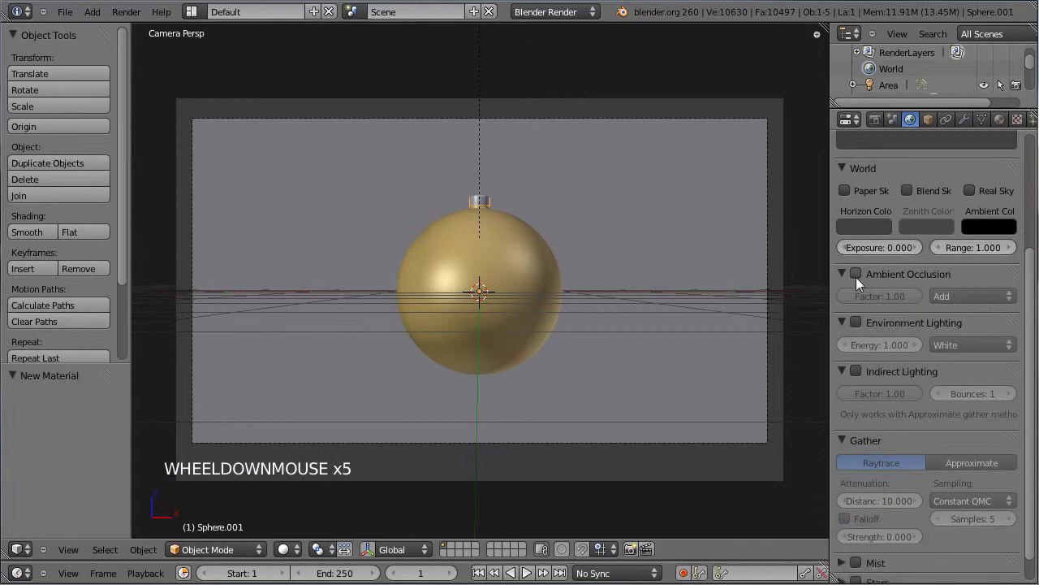
{"action": "left_click", "coordinate": [863, 280]}
{"action": "scroll", "scroll_direction": "down", "scroll_amount": 3}
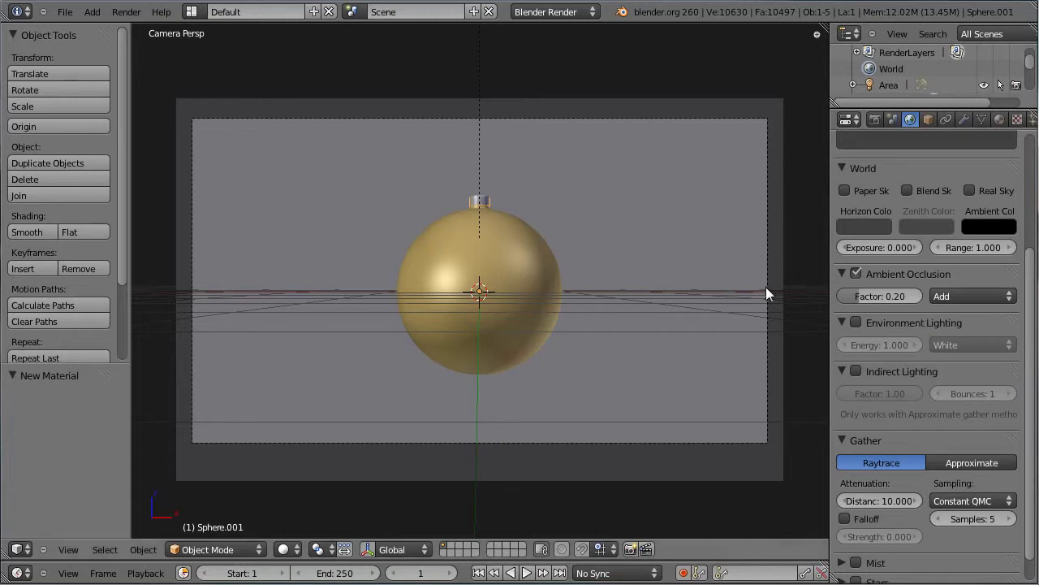
{"action": "key", "text": "ctrl+s"}
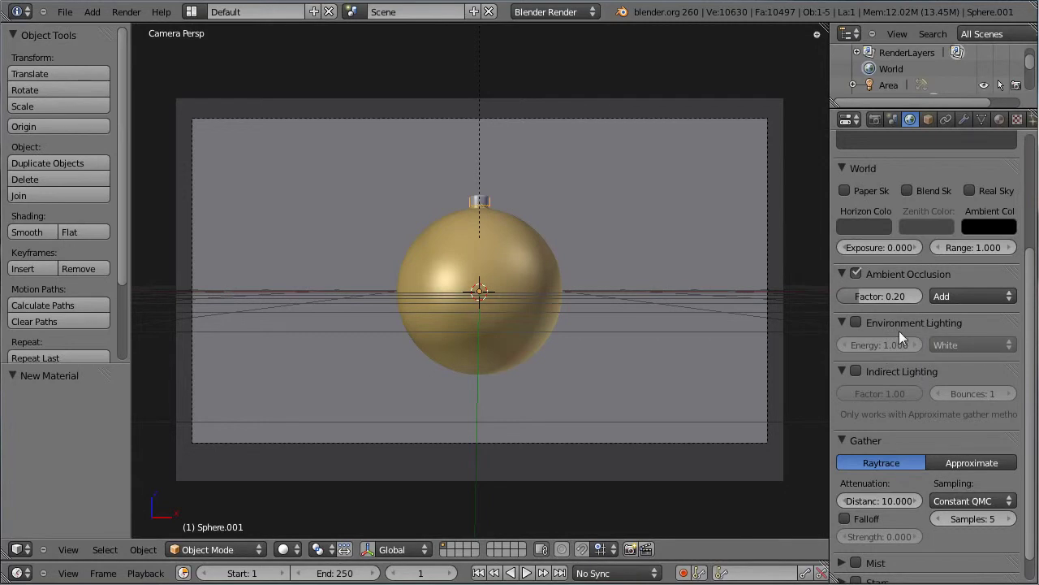
{"action": "scroll", "scroll_direction": "up", "scroll_amount": 3}
{"action": "scroll", "scroll_direction": "up", "scroll_amount": 3}
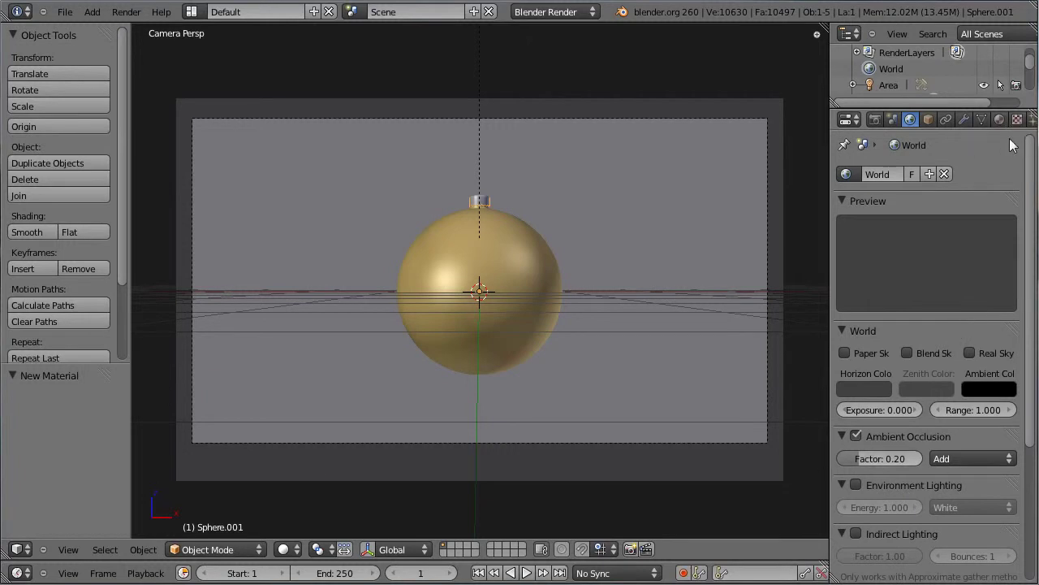
Add a new world Image texture from ChristmasTree.jpg and render a test image.
{"action": "left_click", "coordinate": [1023, 127]}
{"action": "left_click", "coordinate": [884, 295]}
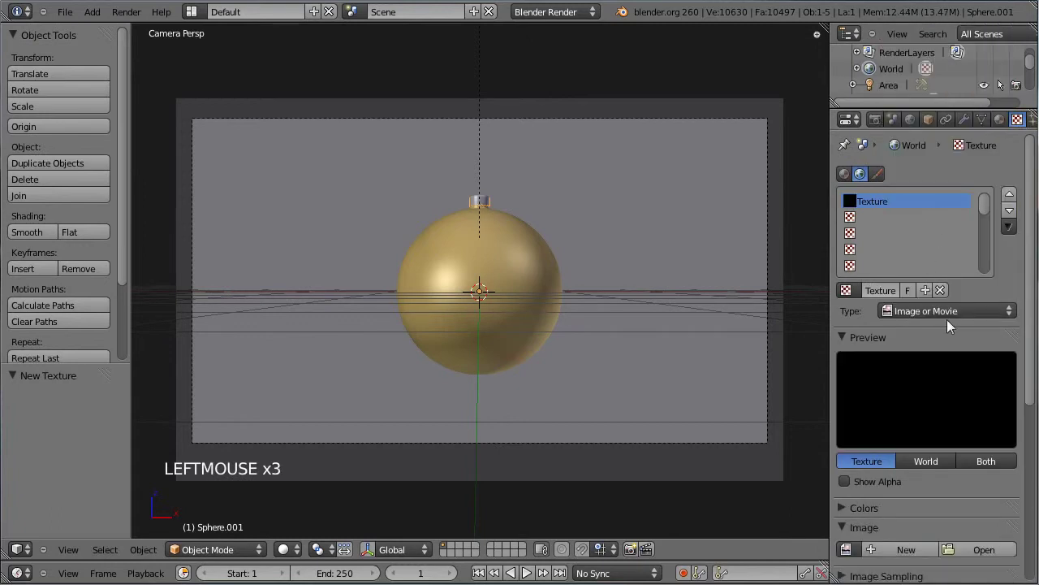
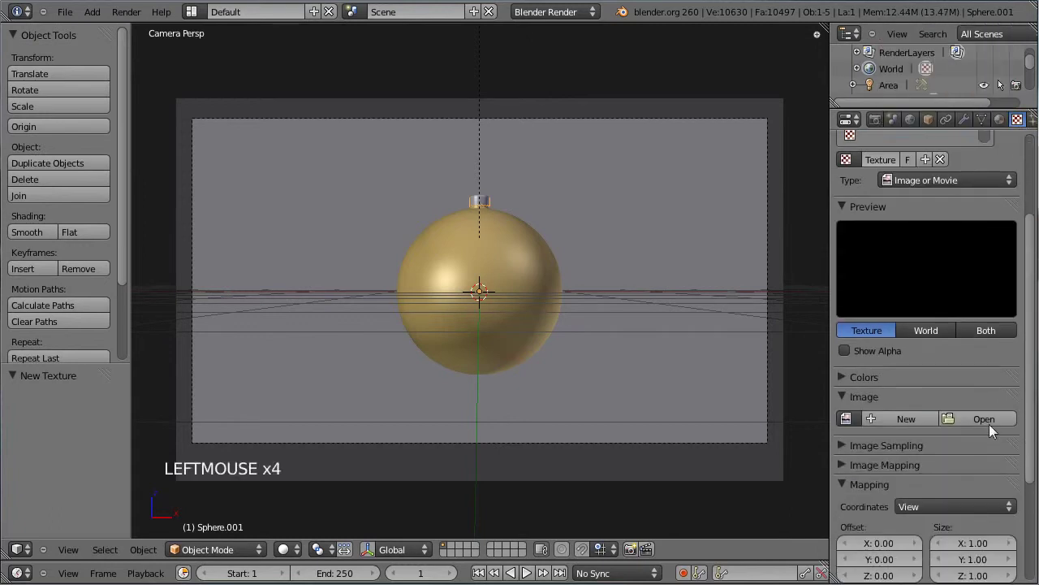
{"action": "left_click", "coordinate": [990, 419]}
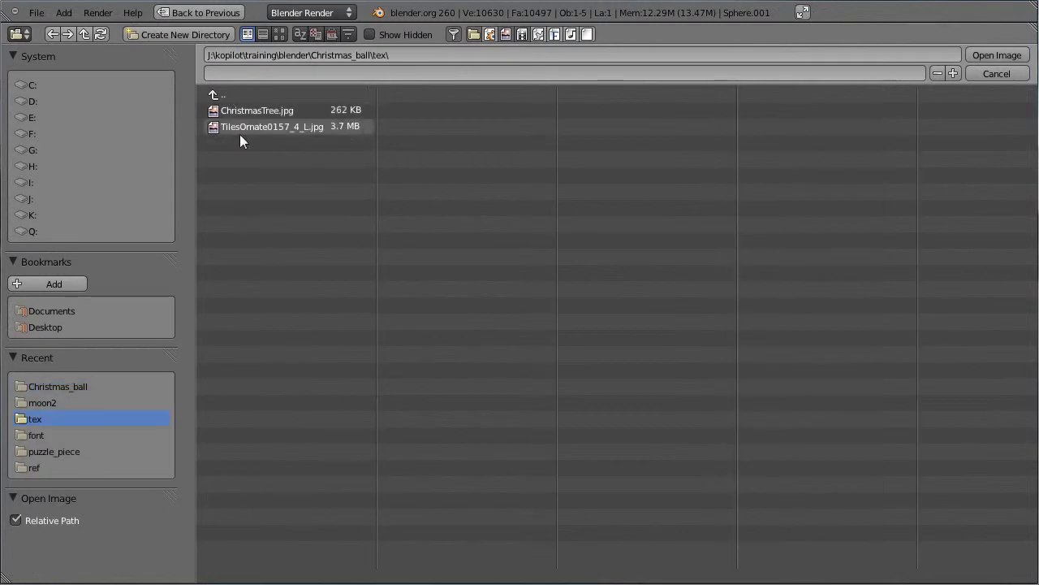
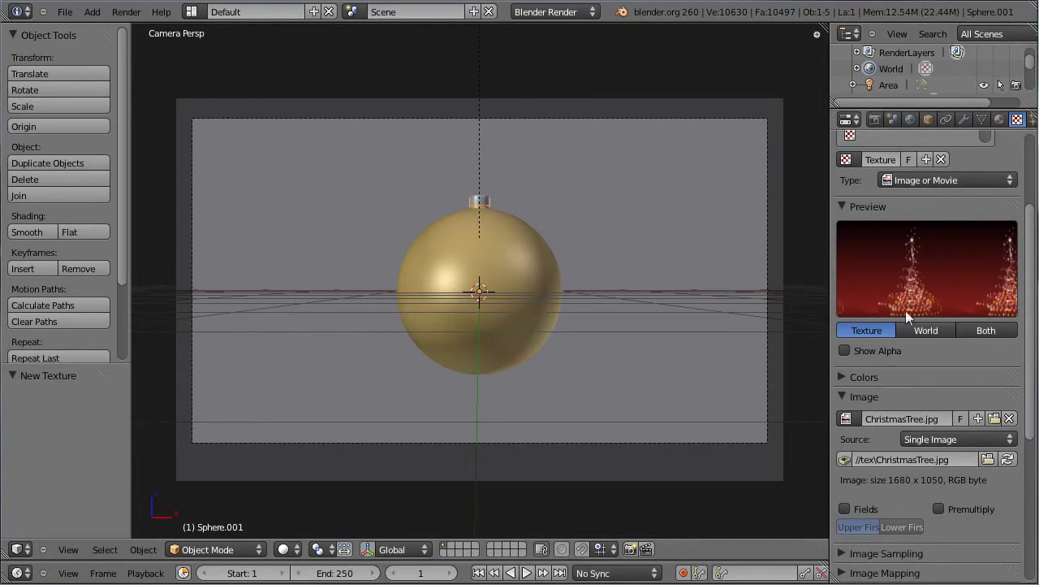
{"action": "scroll", "scroll_direction": "up", "scroll_amount": 3}
{"action": "key", "text": "ctrl+s"}
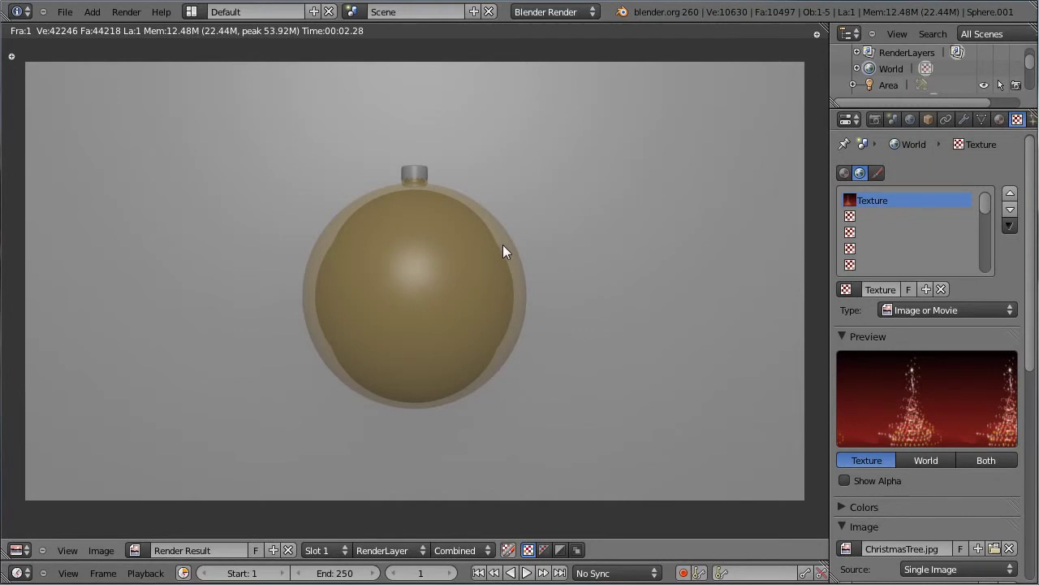
Review the World texture ChristmasTree.jpg and its mapping settings in the properties panel.
{"action": "key", "text": "Escape"}
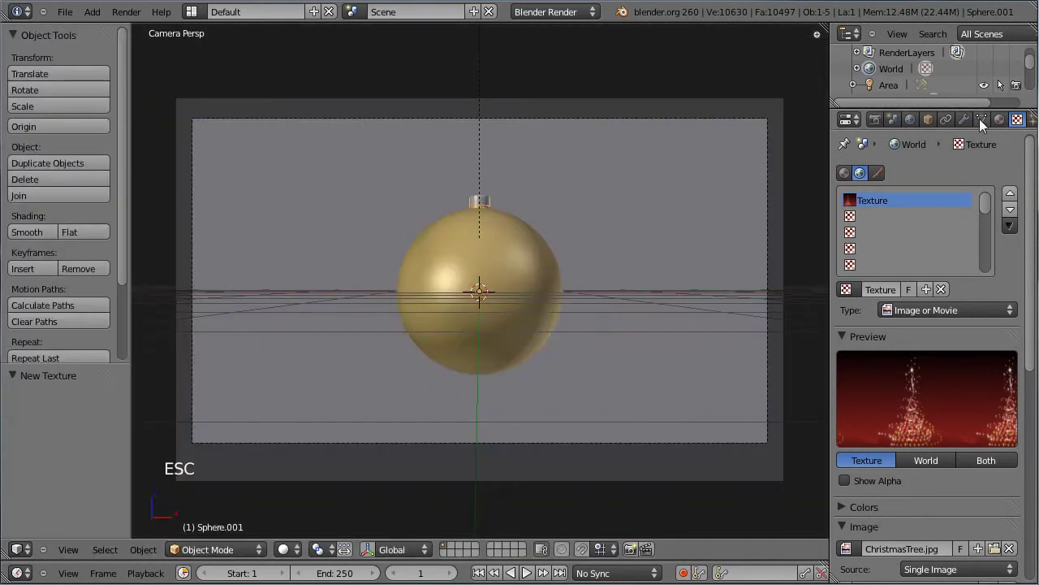
{"action": "left_click", "coordinate": [919, 121]}
{"action": "scroll", "scroll_direction": "up", "scroll_amount": 3}
{"action": "left_click", "coordinate": [854, 356]}
{"action": "scroll", "scroll_direction": "up", "scroll_amount": 3}
{"action": "scroll", "scroll_direction": "down", "scroll_amount": 3}
{"action": "scroll", "scroll_direction": "up", "scroll_amount": 3}
{"action": "left_click", "coordinate": [1025, 125]}
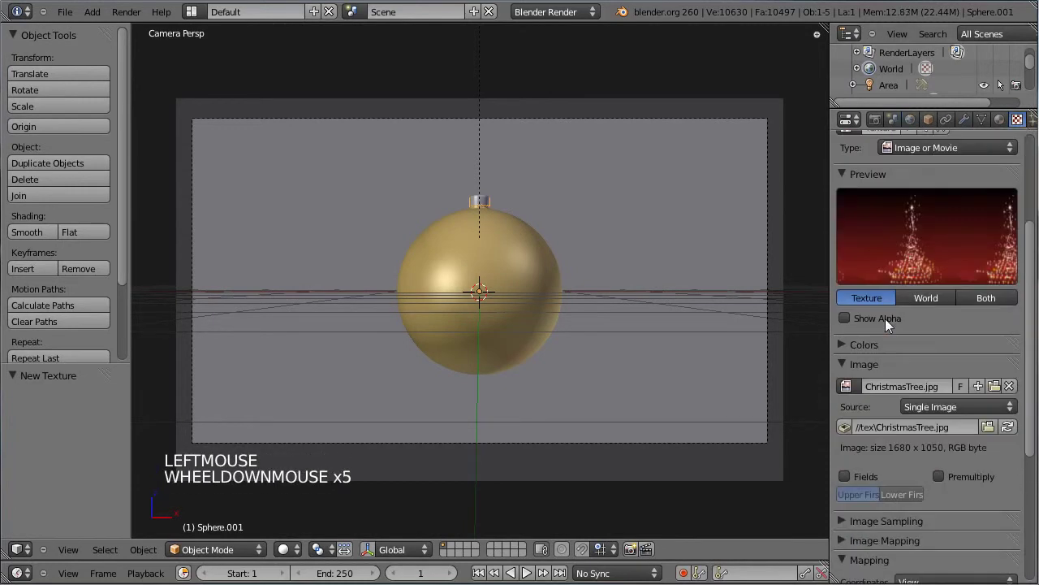
{"action": "scroll", "scroll_direction": "down", "scroll_amount": 3}
{"action": "left_click", "coordinate": [847, 487]}
{"action": "scroll", "scroll_direction": "up", "scroll_amount": 3}
{"action": "scroll", "scroll_direction": "up", "scroll_amount": 3}
Check the World settings and render the bauble reflecting the Christmas tree image.
{"action": "left_click", "coordinate": [917, 127]}
{"action": "scroll", "scroll_direction": "up", "scroll_amount": 3}
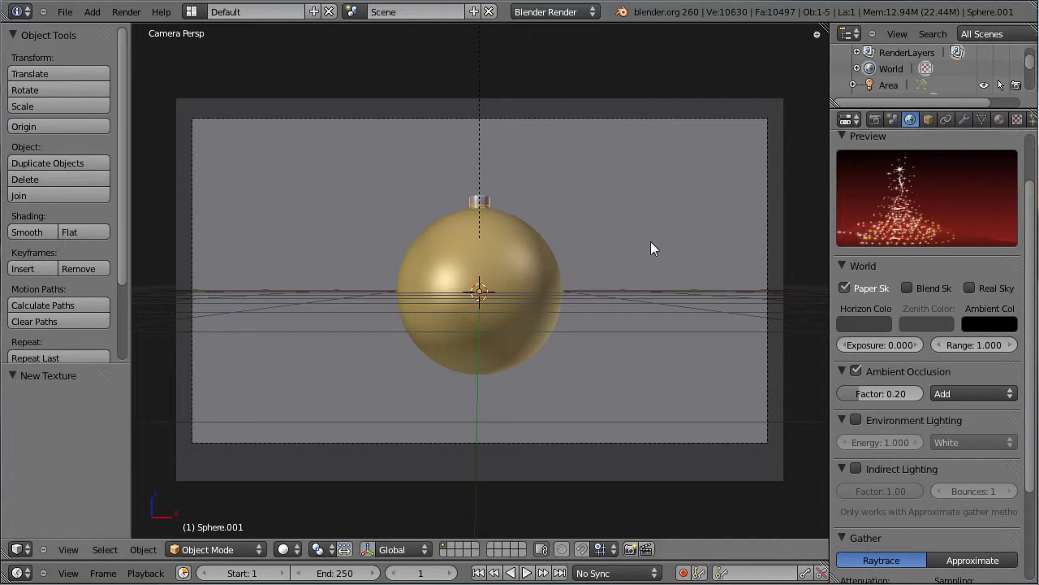
{"action": "key", "text": "ctrl+s"}
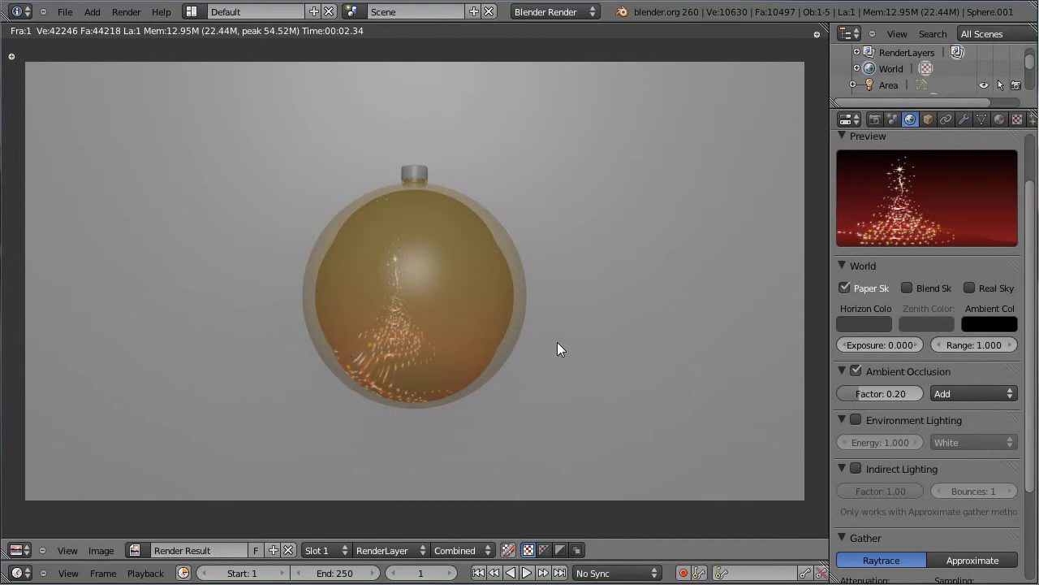
Select the bauble and shrink it to about 0.711 scale.
{"action": "key", "text": "Escape"}
{"action": "right_click", "coordinate": [511, 258]}
{"action": "right_click", "coordinate": [501, 213]}
{"action": "right_click", "coordinate": [501, 213]}
{"action": "right_click", "coordinate": [488, 204]}
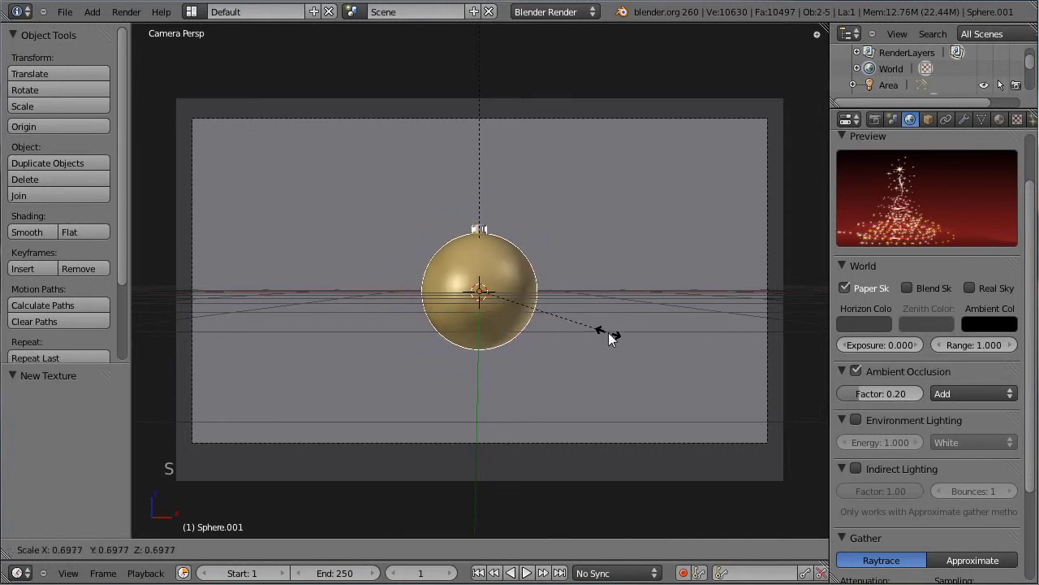
{"action": "left_click", "coordinate": [613, 341]}
In front view, move the bauble toward the left of the card.
{"action": "key", "text": "KP_1"}
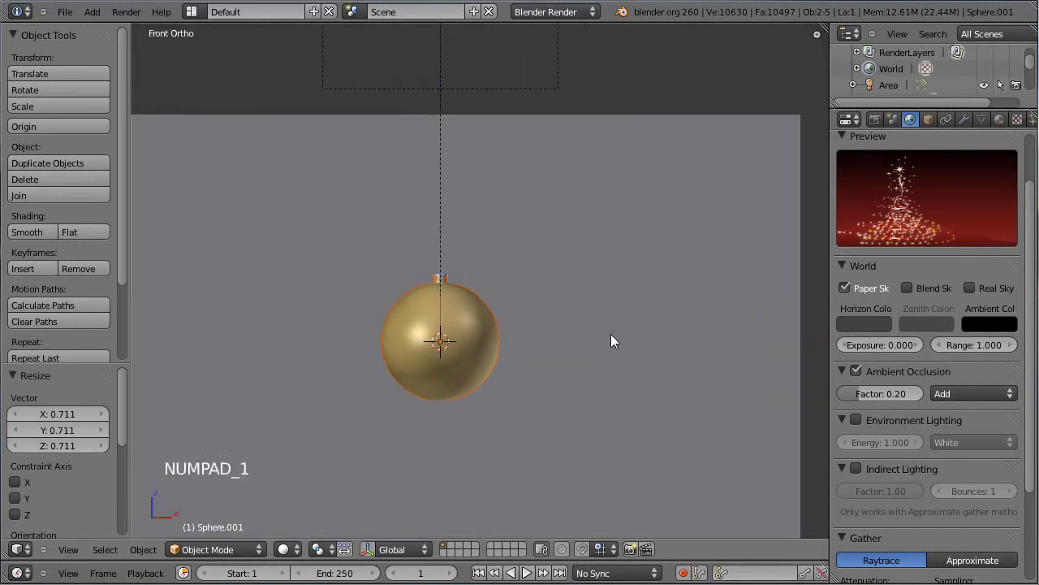
{"action": "middle_click", "coordinate": [555, 399]}
{"action": "scroll", "scroll_direction": "down", "scroll_amount": 3}
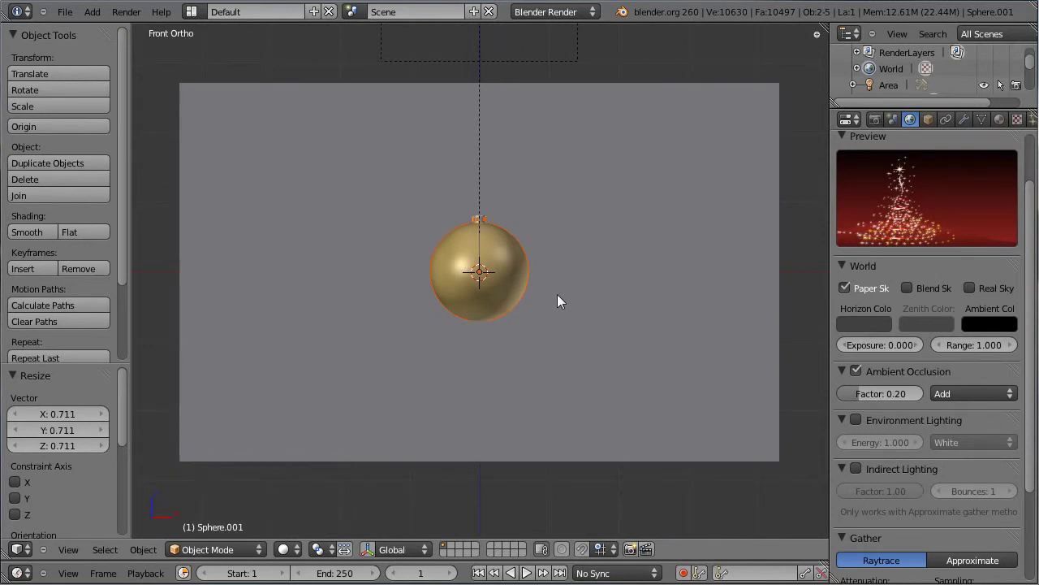
{"action": "key", "text": "g"}
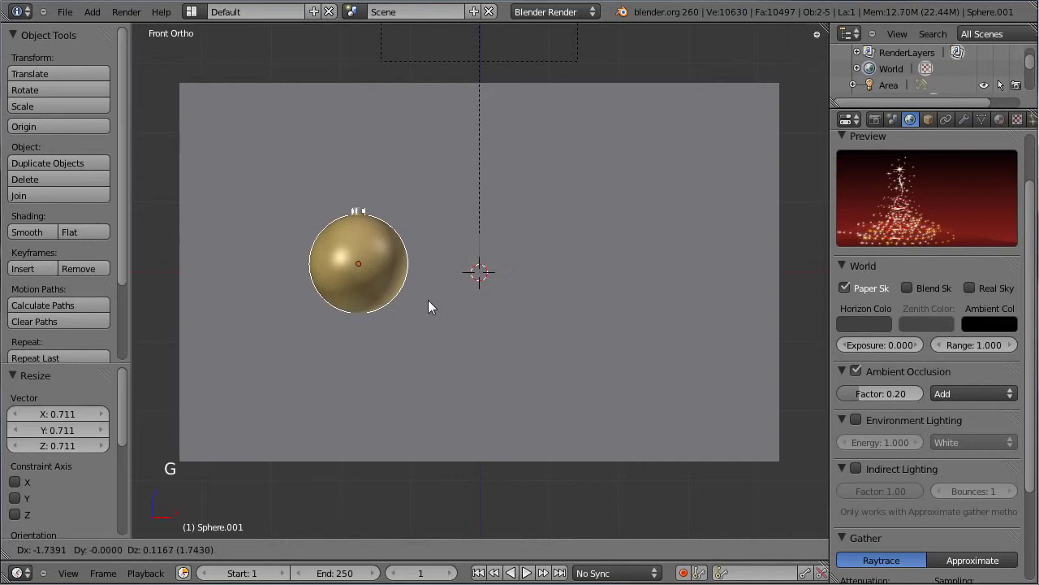
{"action": "left_click", "coordinate": [426, 308]}
Nudge the bauble's position through the camera view and render the result.
{"action": "key", "text": "KP_0"}
{"action": "key", "text": "g"}
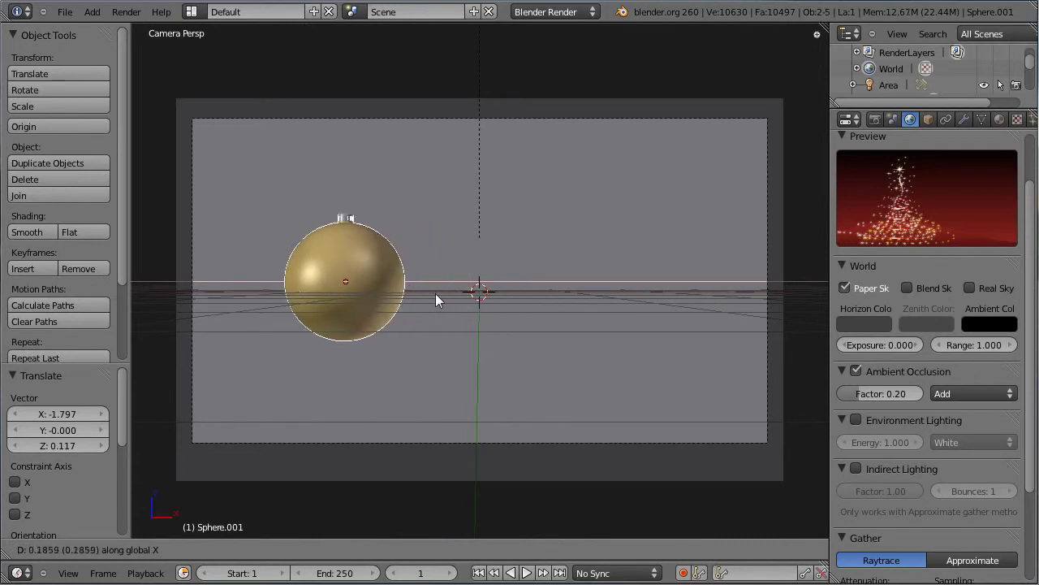
{"action": "left_click", "coordinate": [412, 297]}
{"action": "key", "text": "ctrl+s"}
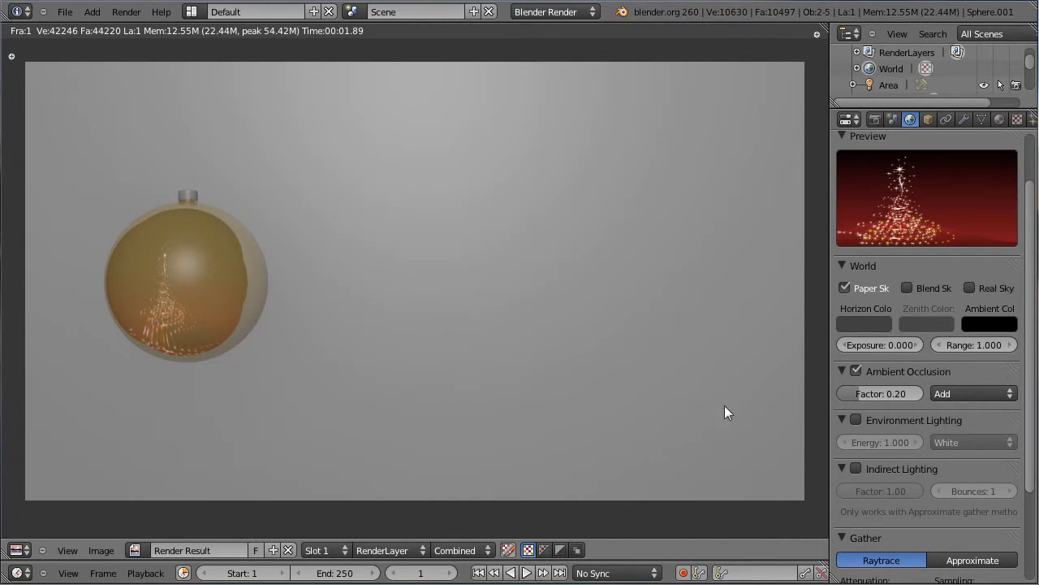
Give the background plane a new material named Card.
{"action": "key", "text": "Escape"}
{"action": "key", "text": "ctrl+s"}
{"action": "right_click", "coordinate": [691, 224]}
{"action": "left_click", "coordinate": [1006, 125]}
{"action": "scroll", "scroll_direction": "up", "scroll_amount": 3}
{"action": "left_click", "coordinate": [913, 227]}
{"action": "left_click", "coordinate": [906, 235]}
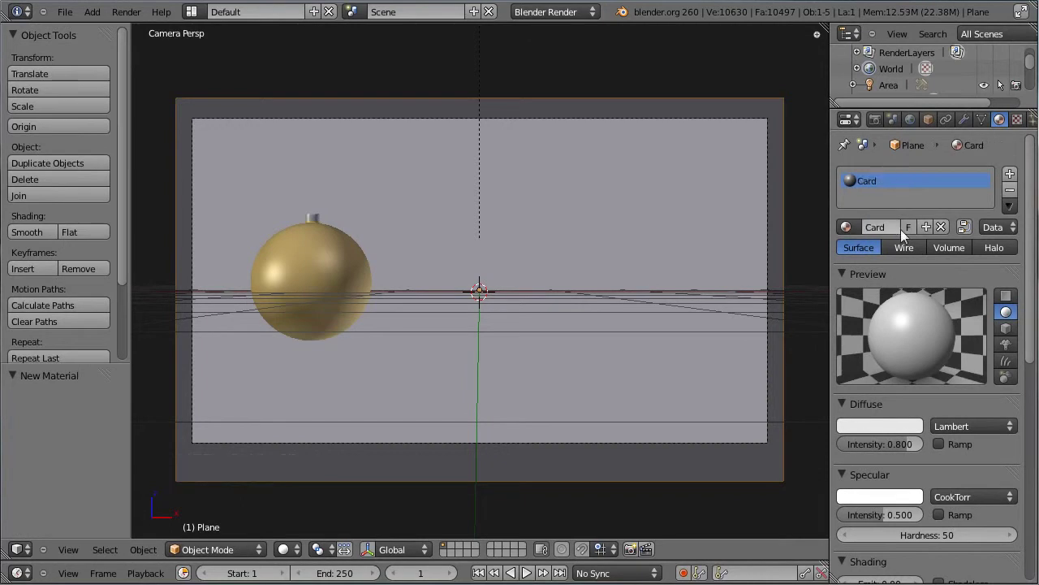
Set the Card material's diffuse colour to light blue.
{"action": "left_click", "coordinate": [897, 432]}
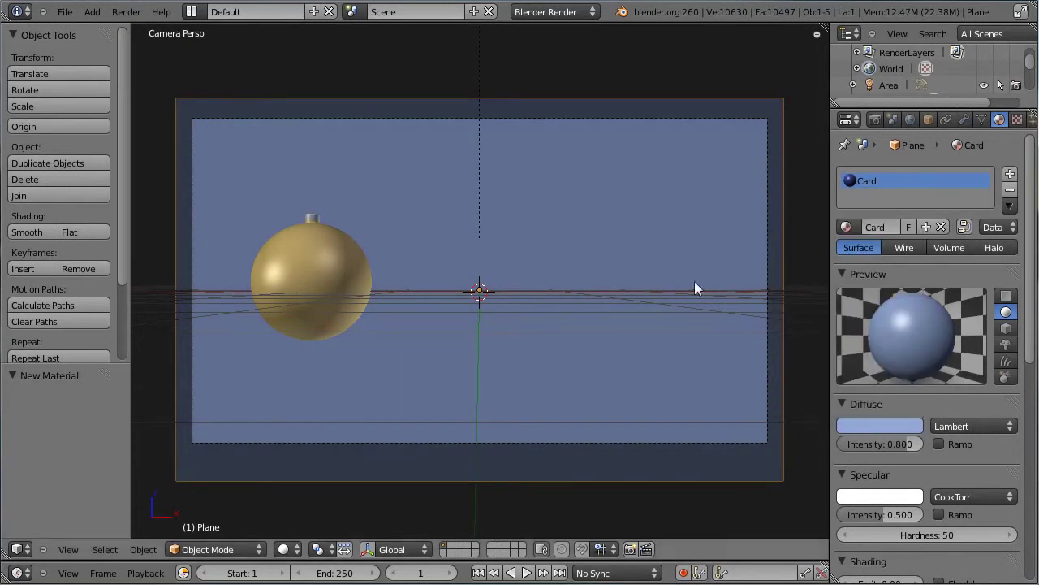
{"action": "key", "text": "ctrl+s"}
Add a new image texture to Card loading TilesOrnate0157_4_L.jpg.
{"action": "left_click", "coordinate": [1022, 121]}
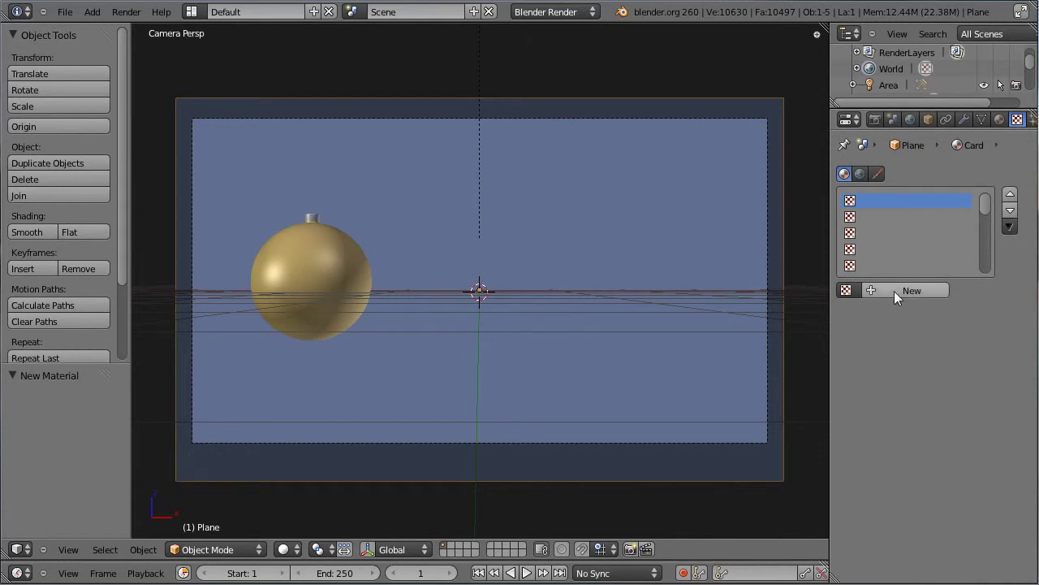
{"action": "left_click", "coordinate": [902, 296]}
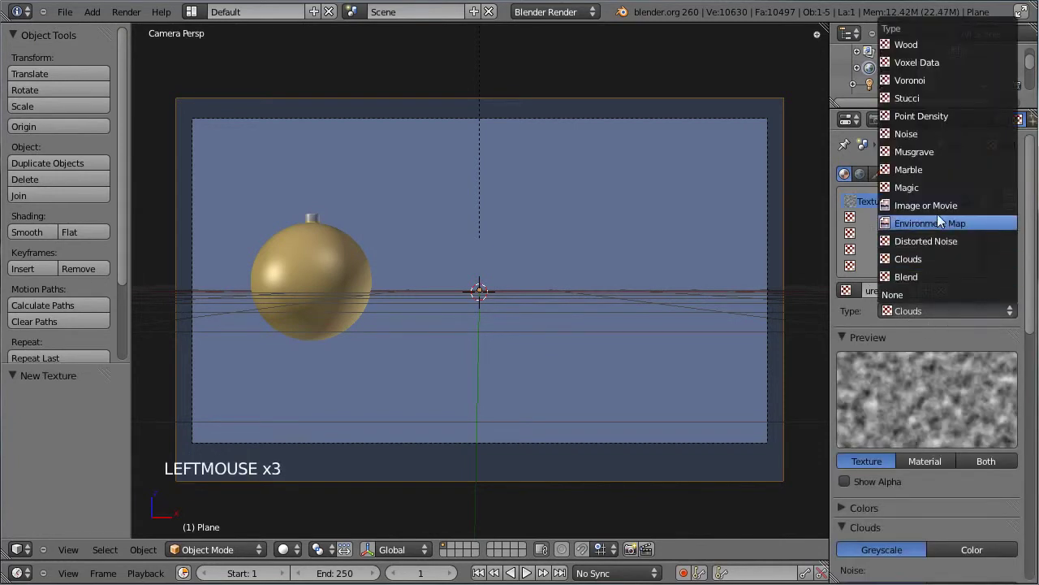
{"action": "left_click", "coordinate": [1033, 290]}
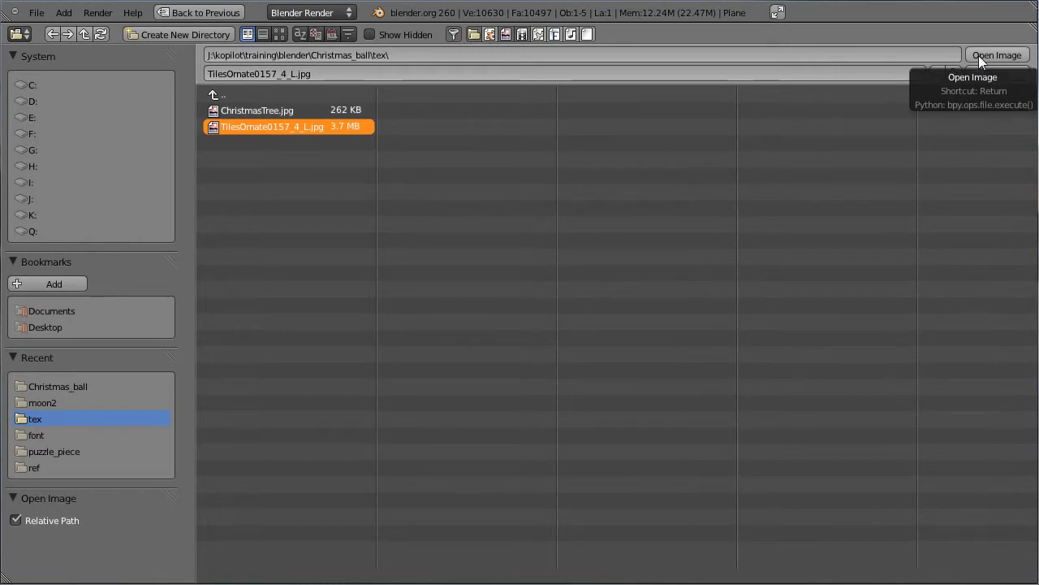
{"action": "left_click", "coordinate": [981, 64]}
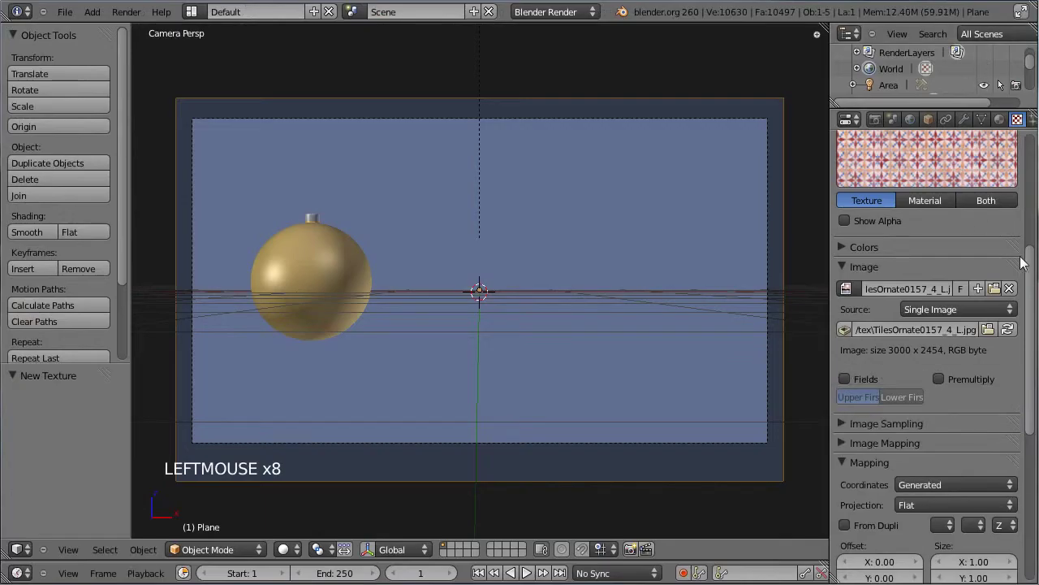
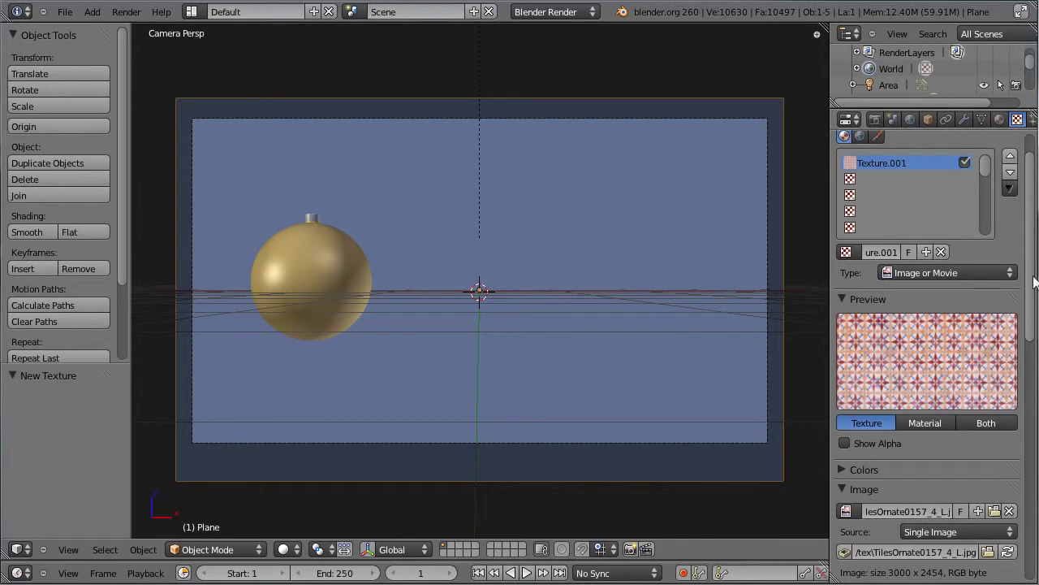
Under Influence, disable Color and enable Normal at 0.200 for a subtle bump.
{"action": "left_click", "coordinate": [1032, 289]}
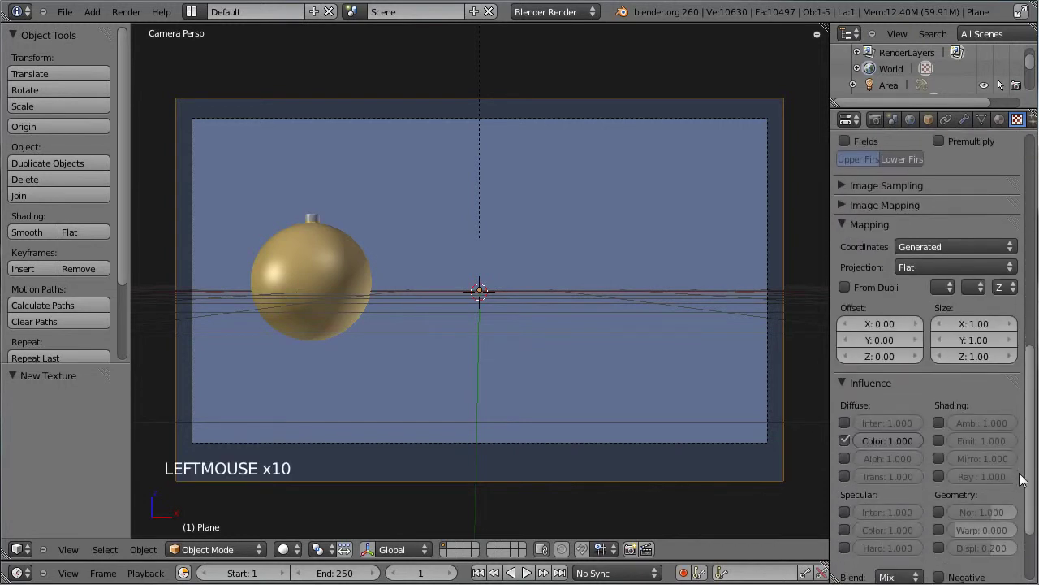
{"action": "left_click", "coordinate": [850, 444]}
{"action": "left_click", "coordinate": [938, 516]}
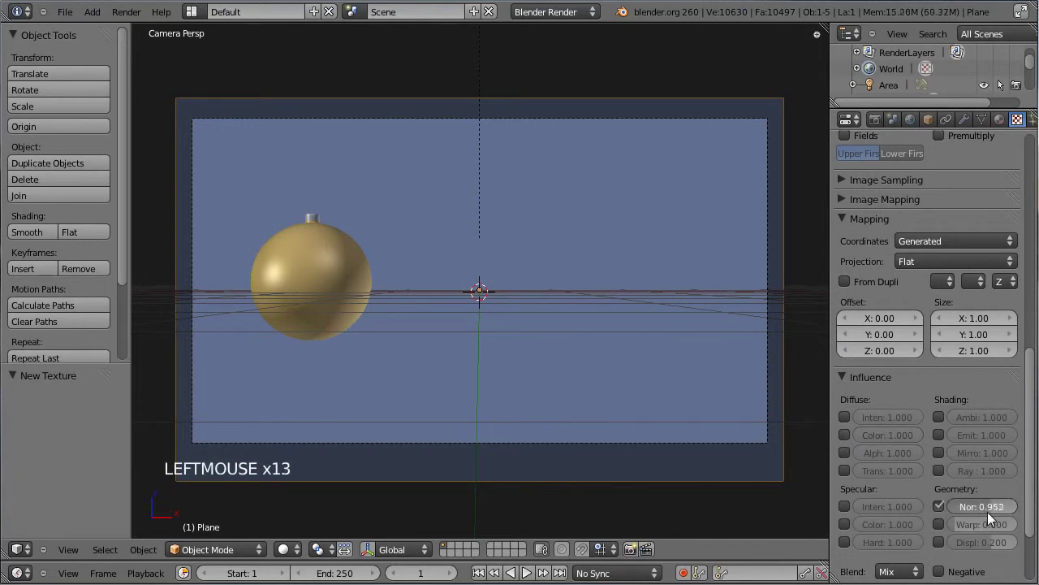
{"action": "left_click", "coordinate": [988, 518]}
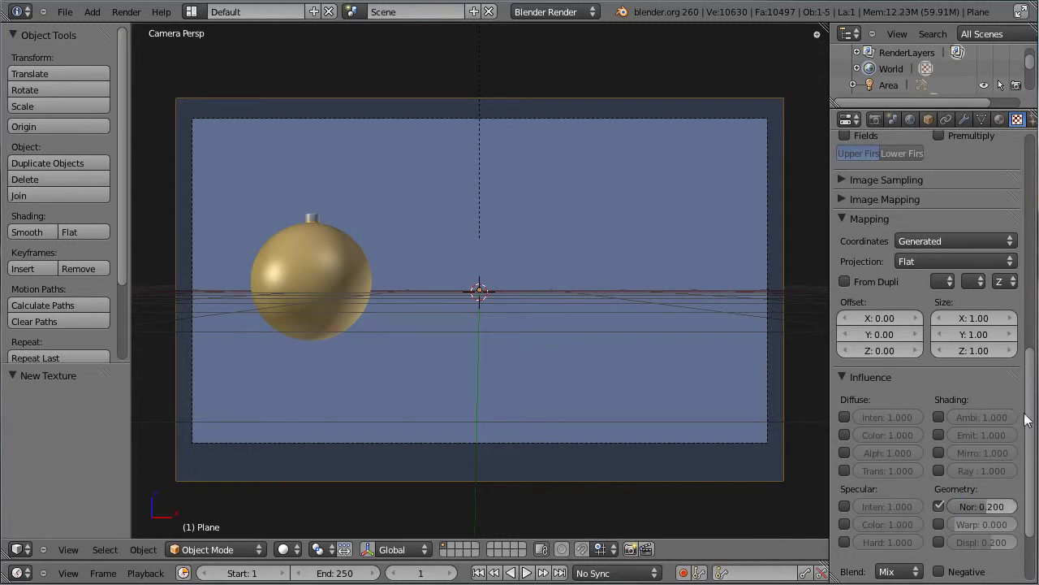
Render the embossed blue card, then save over Christmas_ball_06.blend.
{"action": "key", "text": "ctrl+s"}
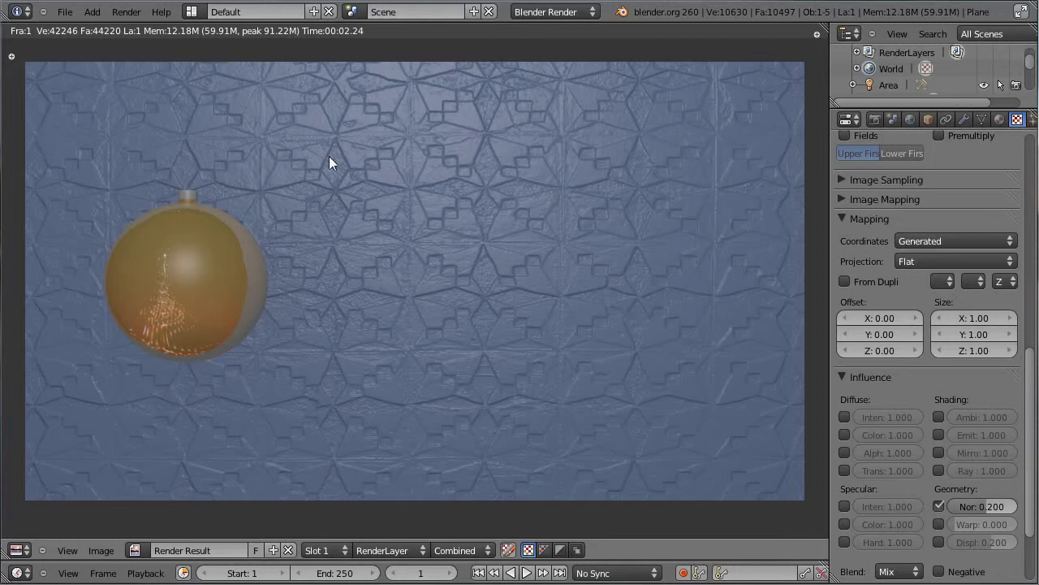
{"action": "key", "text": "Escape"}
{"action": "key", "text": "ctrl+s"}
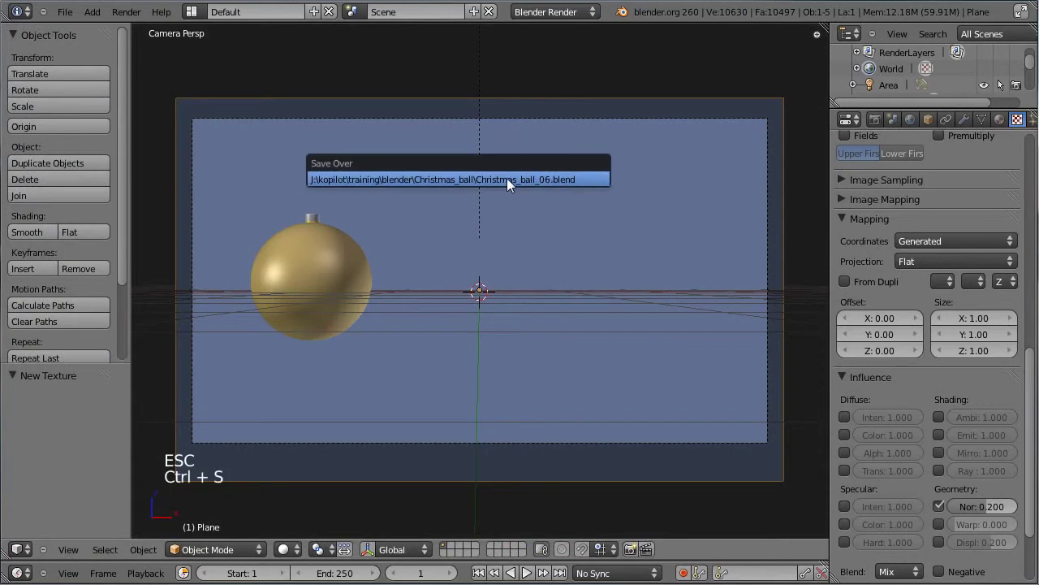
{"action": "key", "text": "KP_1"}
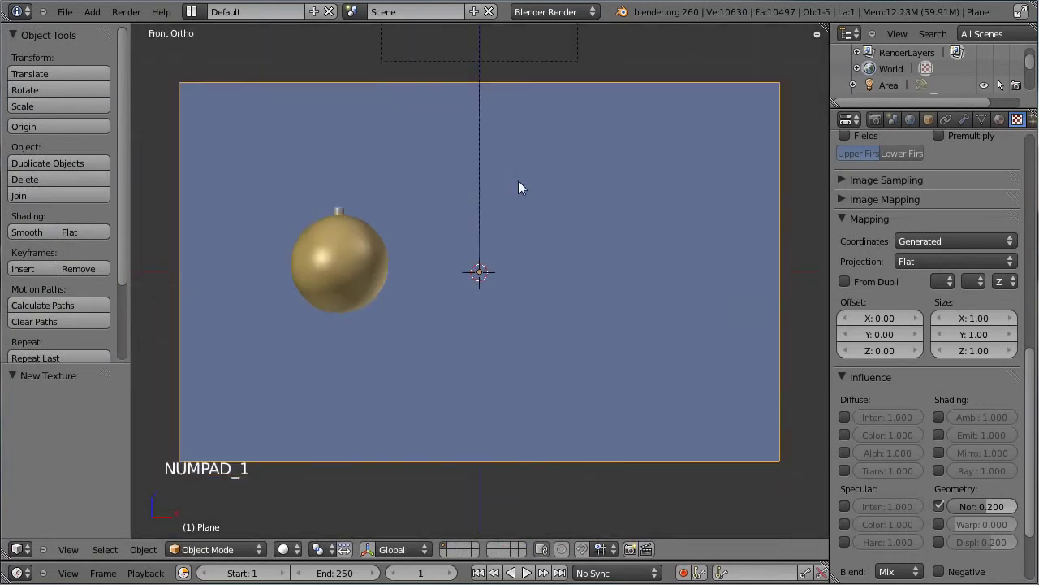
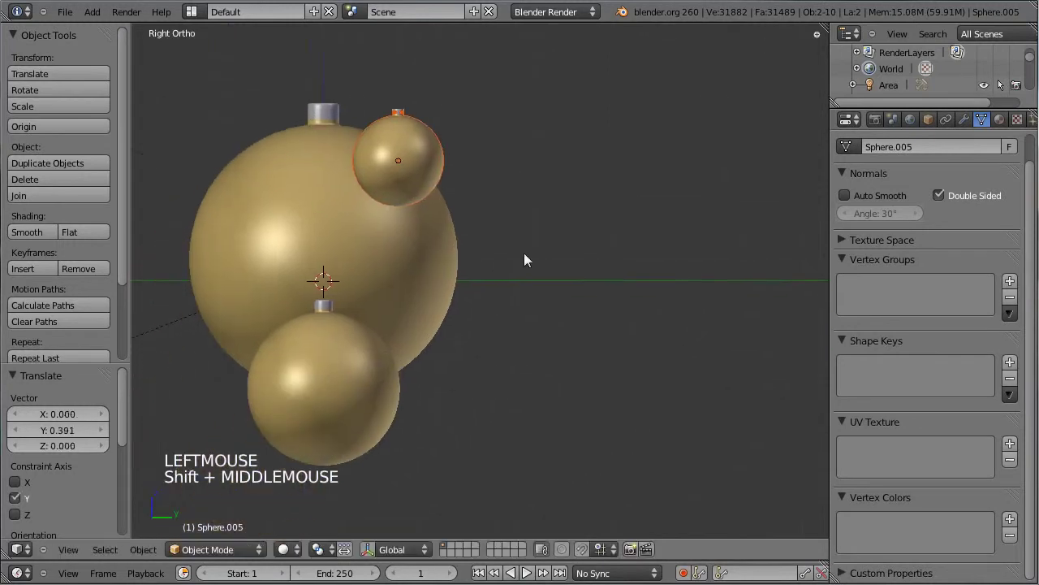
Select the lower bauble and move it to a new position.
{"action": "right_click", "coordinate": [322, 335]}
{"action": "right_click", "coordinate": [327, 306]}
{"action": "key", "text": "g"}
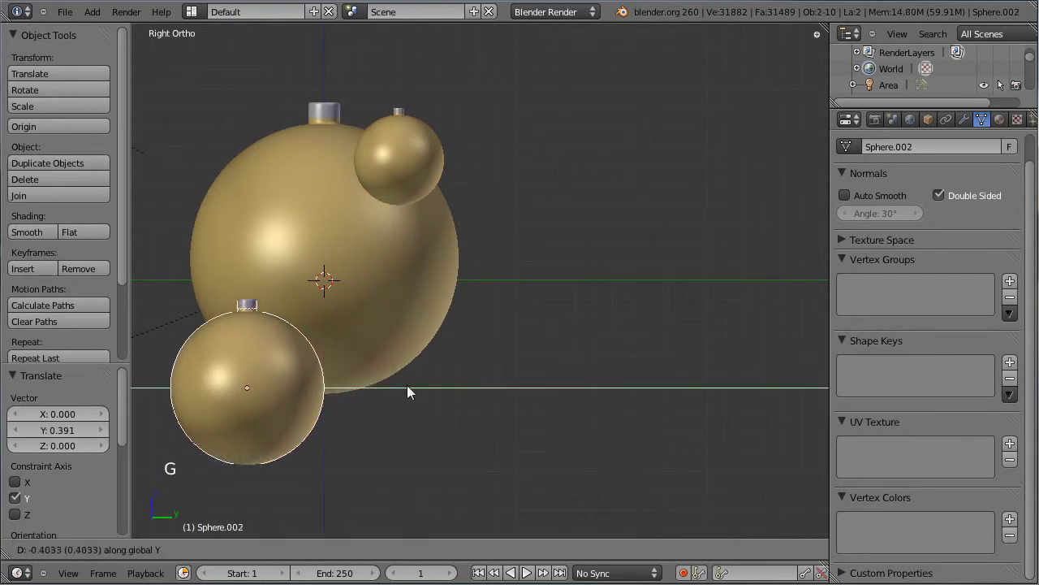
{"action": "left_click", "coordinate": [396, 372]}
Orbit the view to an angled perspective around the baubles.
{"action": "middle_click", "coordinate": [218, 240]}
{"action": "middle_click", "coordinate": [315, 312]}
{"action": "middle_click", "coordinate": [311, 257]}
{"action": "middle_click", "coordinate": [651, 253]}
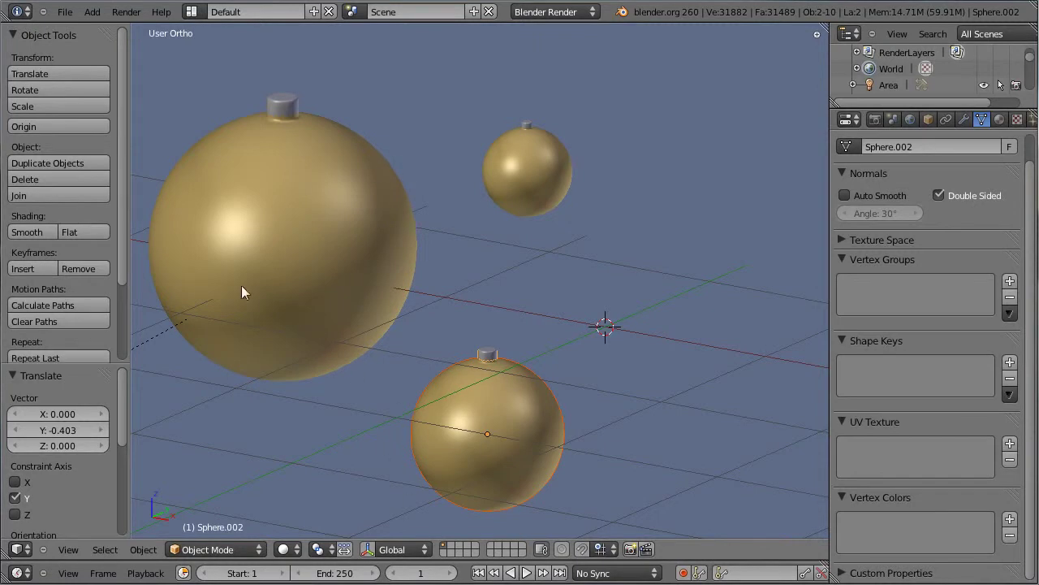
{"action": "scroll", "scroll_direction": "down", "scroll_amount": 3}
Render, then revisit the blue plane's texture Influence normal setting.
{"action": "key", "text": "ctrl+s"}
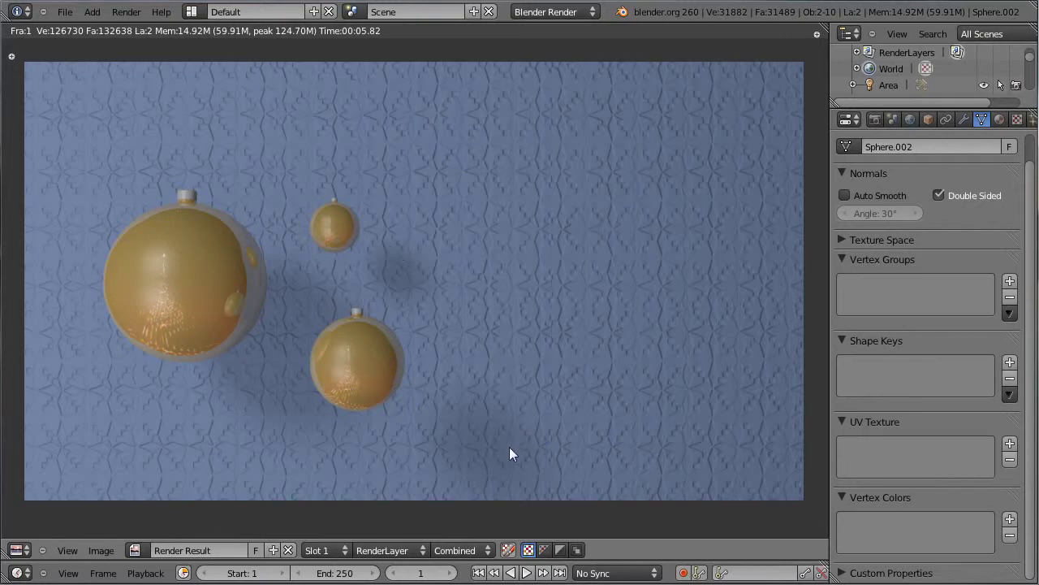
{"action": "key", "text": "Escape"}
{"action": "right_click", "coordinate": [536, 202]}
{"action": "left_click", "coordinate": [1023, 124]}
{"action": "scroll", "scroll_direction": "down", "scroll_amount": 3}
{"action": "left_click", "coordinate": [981, 415]}
{"action": "left_click", "coordinate": [986, 409]}
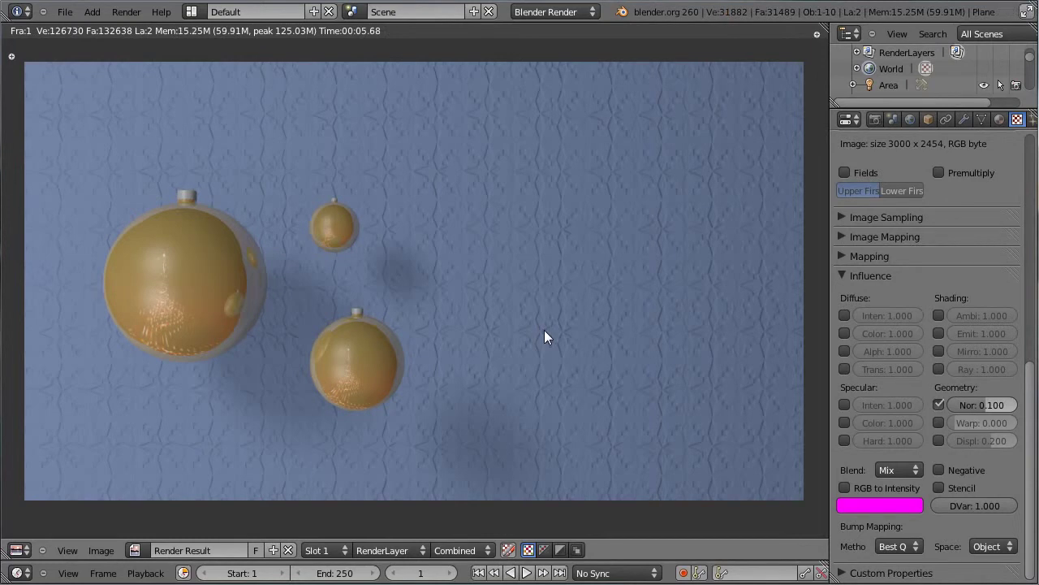
Adjust the normal bump strength, re-render, and switch to top view for adding objects.
{"action": "key", "text": "Escape"}
{"action": "left_click", "coordinate": [997, 414]}
{"action": "left_click", "coordinate": [966, 406]}
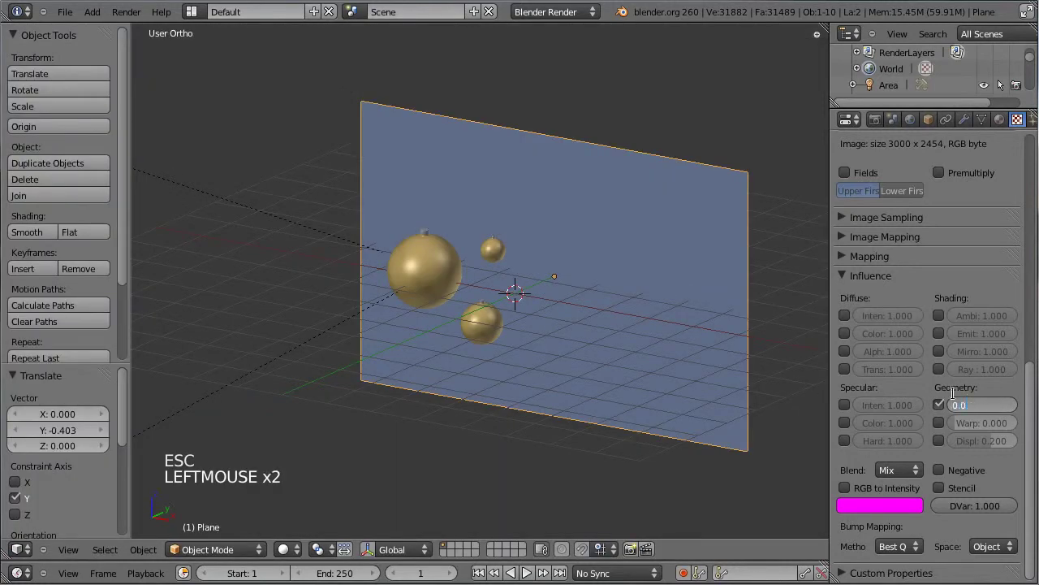
{"action": "key", "text": "ctrl+s"}
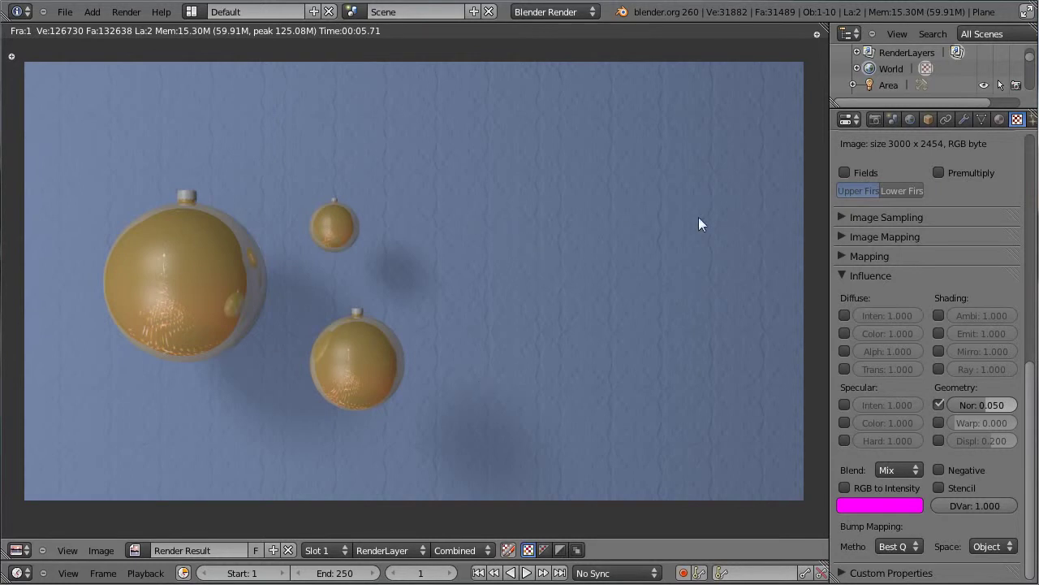
{"action": "key", "text": "Escape"}
{"action": "key", "text": "ctrl+s"}
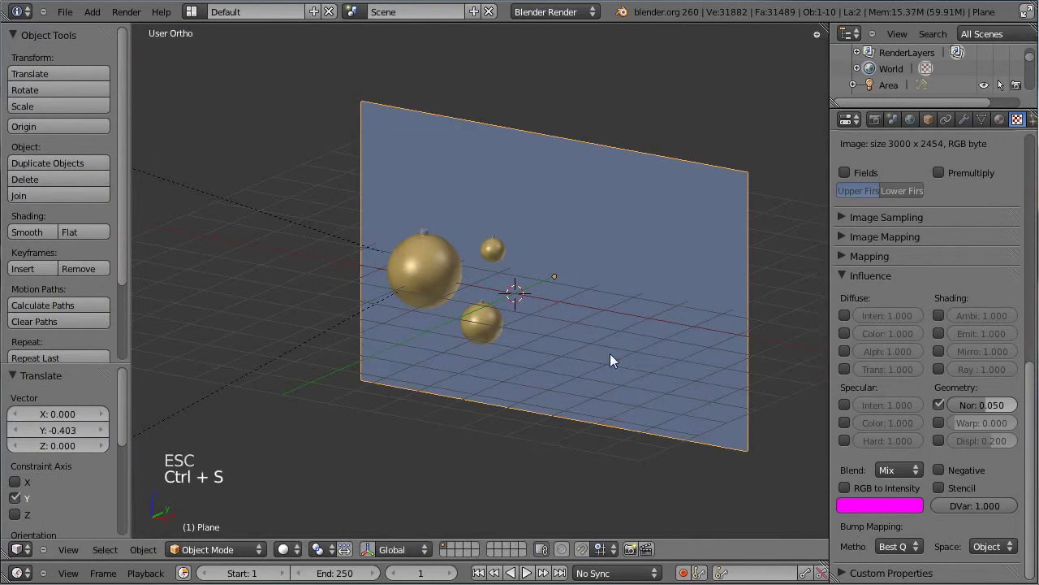
{"action": "key", "text": "KP_7"}
Add a text object and clear its placeholder 'Text' wording.
{"action": "key", "text": "shift+a"}
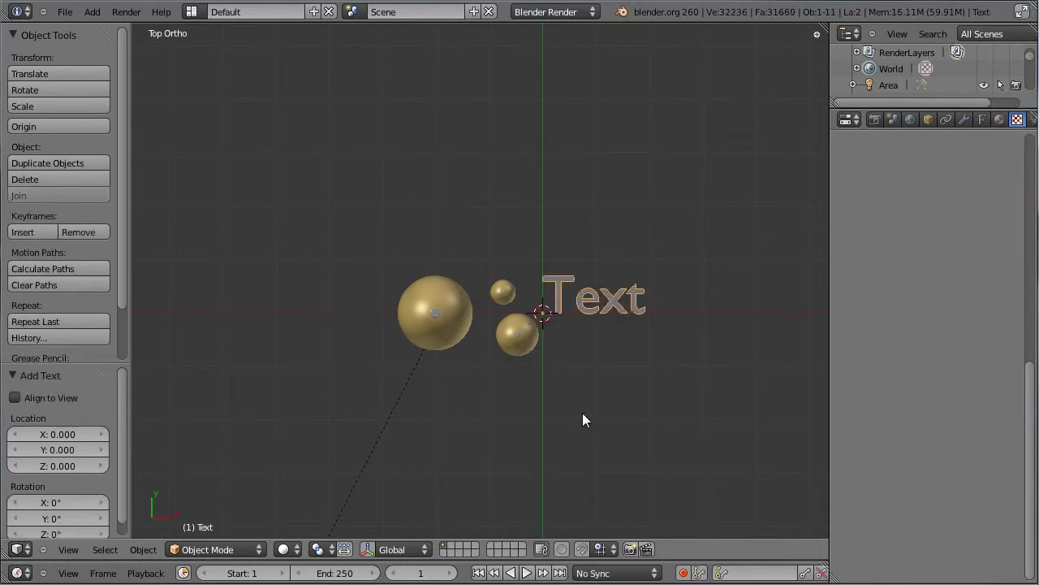
{"action": "key", "text": "Tab"}
{"action": "key", "text": "BackSpace"}
{"action": "key", "text": "BackSpace"}
{"action": "key", "text": "BackSpace"}
Type the greeting 'Wishing you a' and leave text editing.
{"action": "key", "text": "shift+w"}
{"action": "key", "text": "i"}
{"action": "key", "text": "s"}
{"action": "key", "text": "h"}
{"action": "key", "text": "i"}
{"action": "key", "text": "n"}
{"action": "key", "text": "g"}
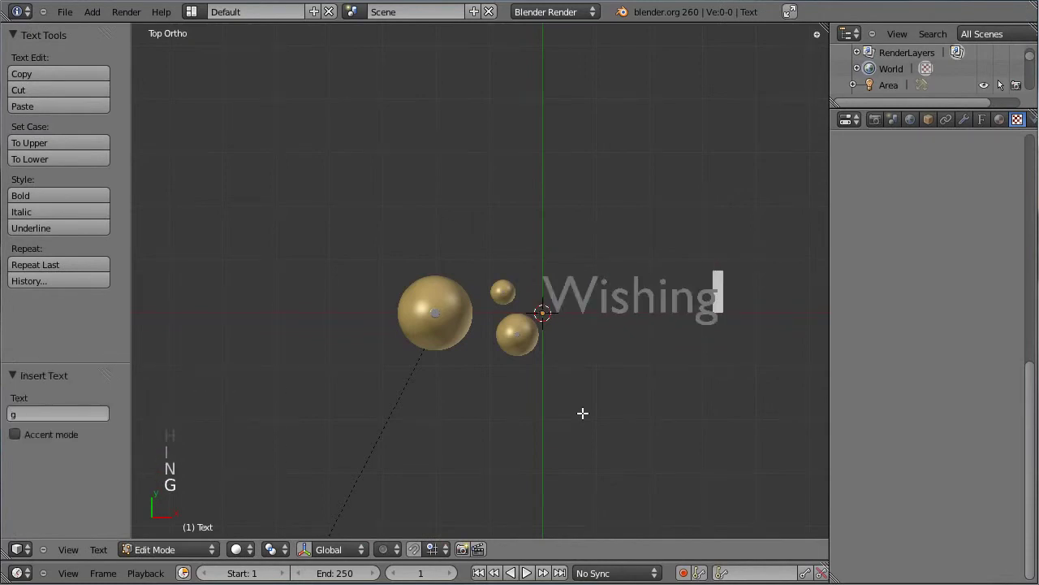
{"action": "key", "text": "space"}
{"action": "key", "text": "y"}
{"action": "key", "text": "space"}
{"action": "key", "text": "a"}
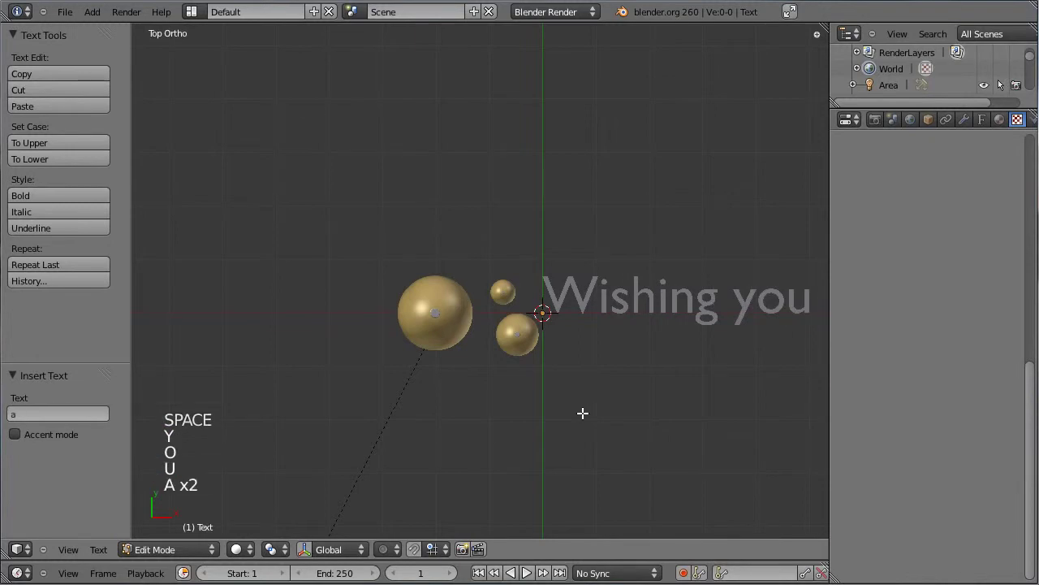
{"action": "key", "text": "Tab"}
{"action": "middle_click", "coordinate": [647, 397]}
{"action": "key", "text": "ctrl+s"}
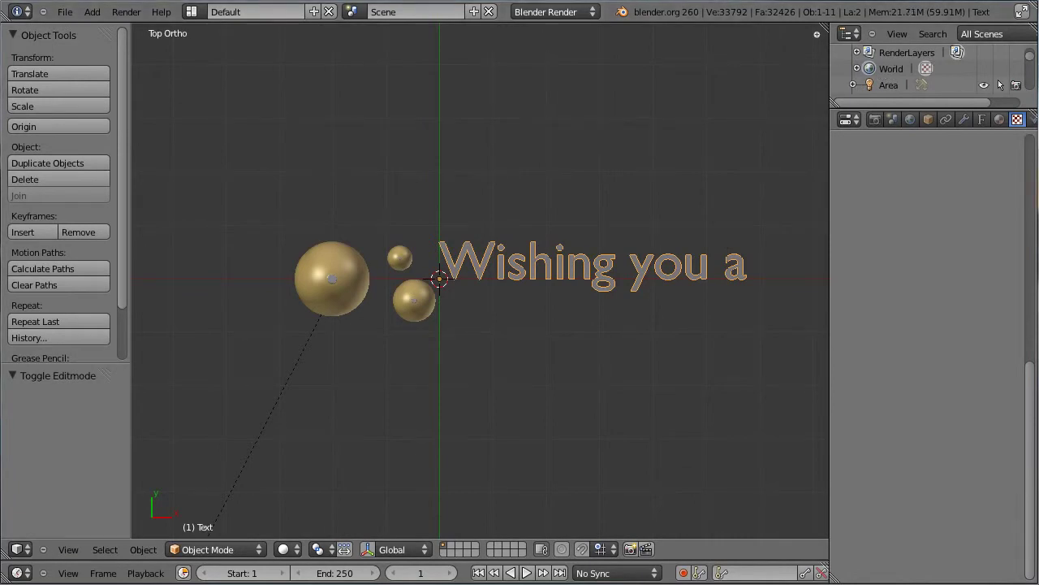
Load BaroqueScript.ttf as the greeting text's Regular font.
{"action": "left_click", "coordinate": [988, 124]}
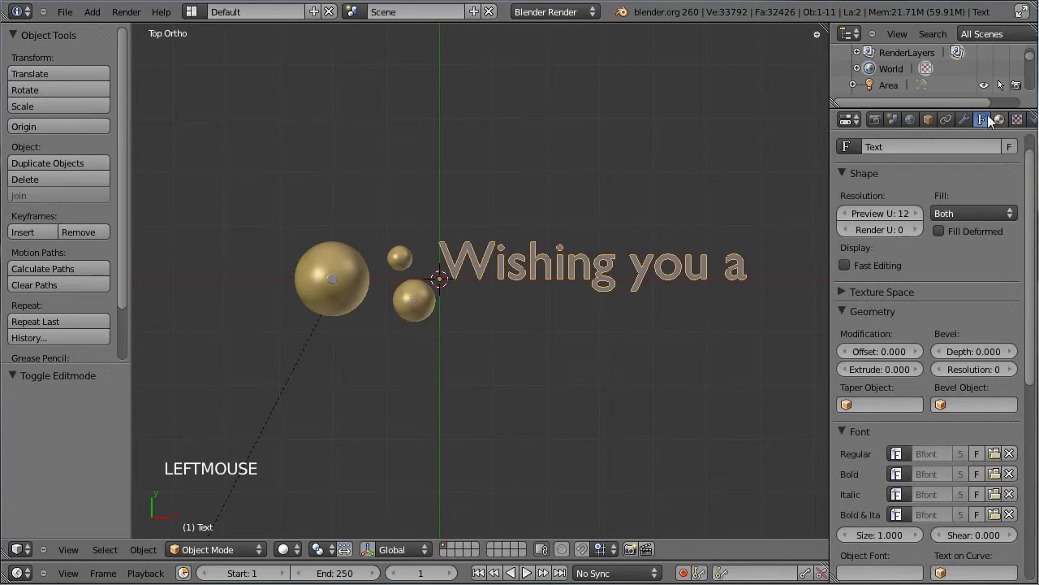
{"action": "left_click", "coordinate": [1000, 461]}
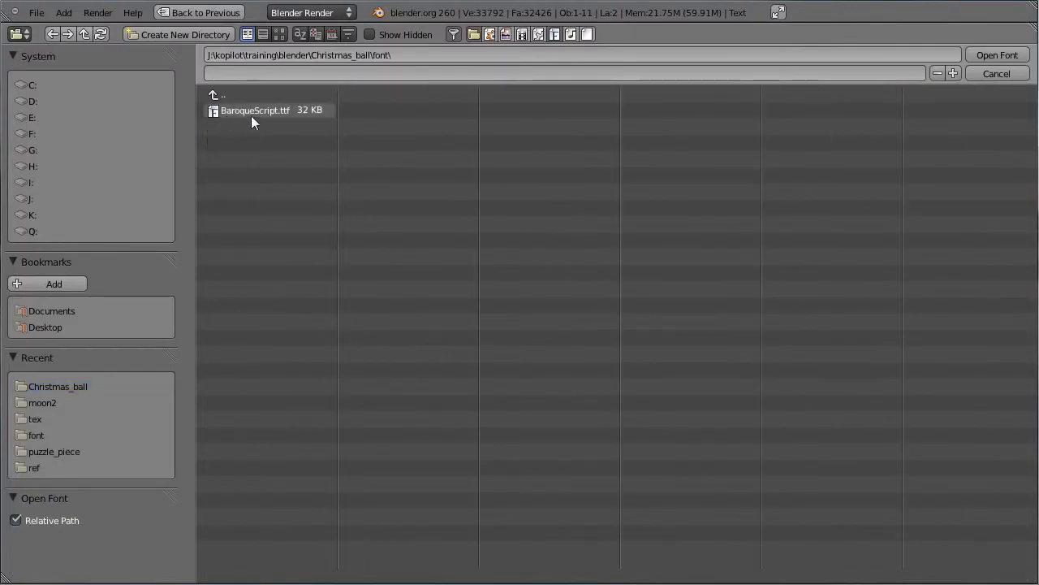
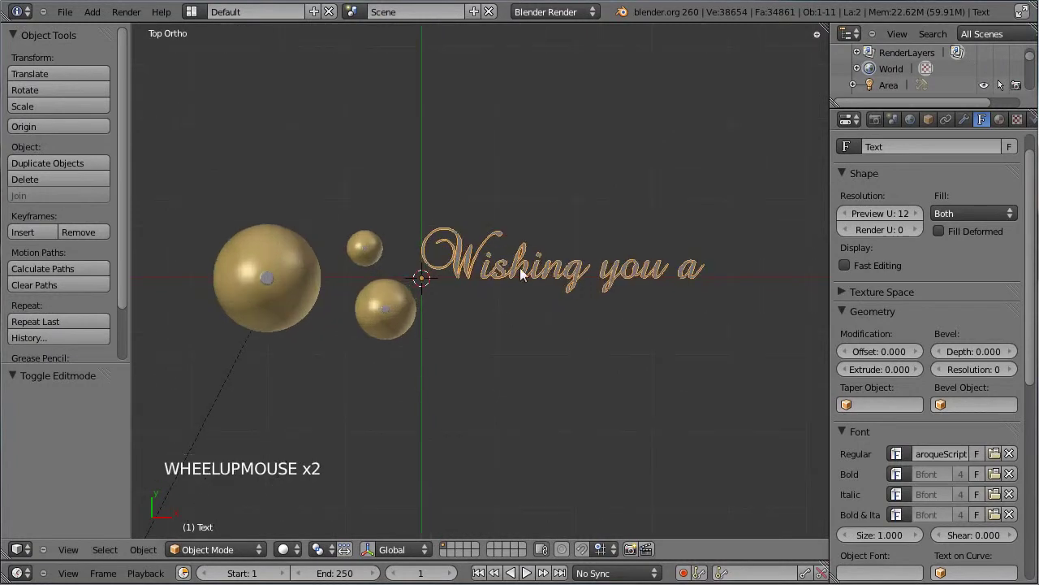
{"action": "scroll", "scroll_direction": "up", "scroll_amount": 3}
{"action": "middle_click", "coordinate": [675, 342]}
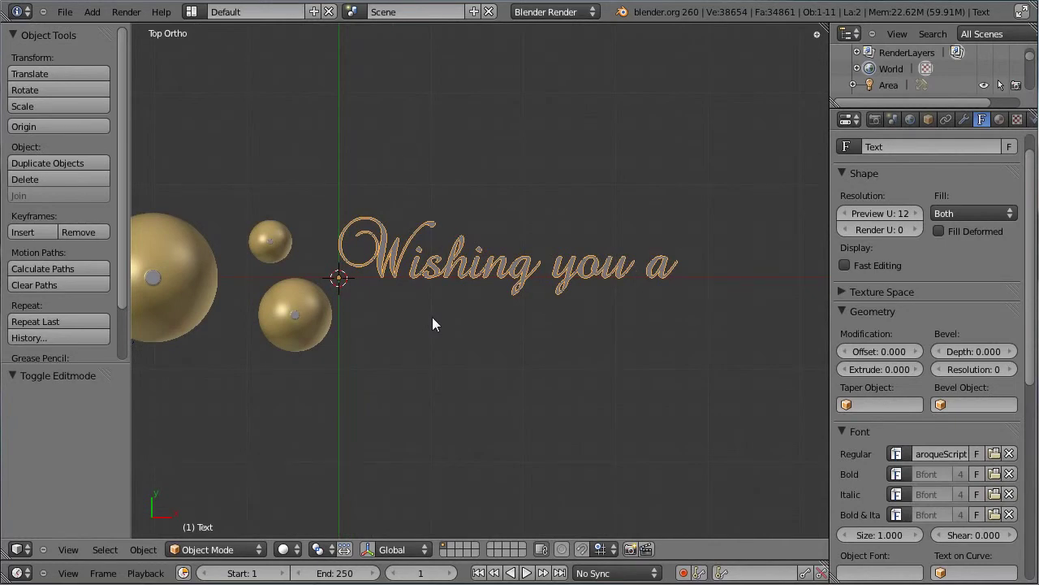
{"action": "middle_click", "coordinate": [555, 344]}
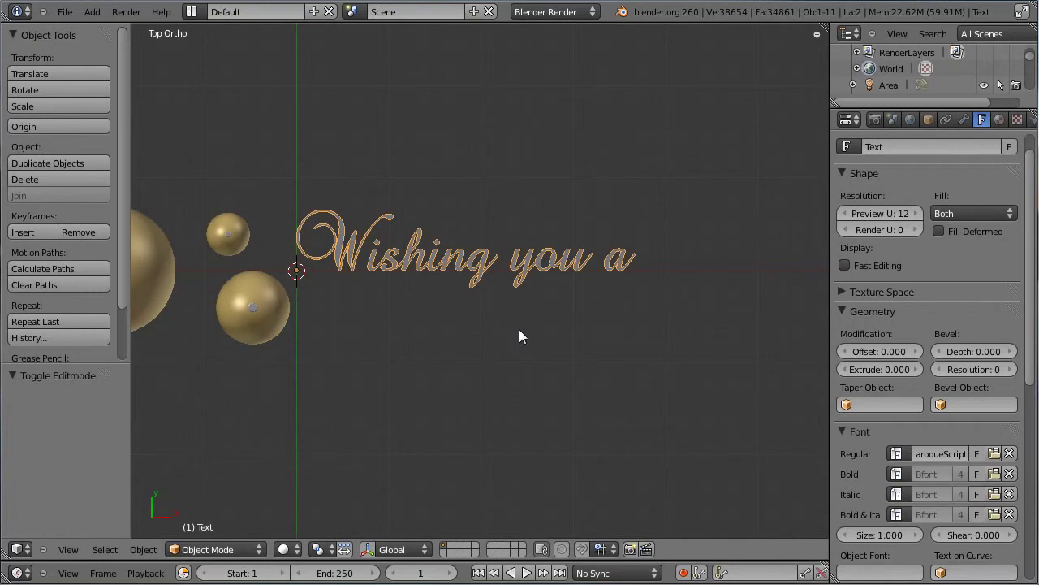
Rotate the greeting text 90° about X to stand upright and move it along Y against the background.
{"action": "key", "text": "KP_3"}
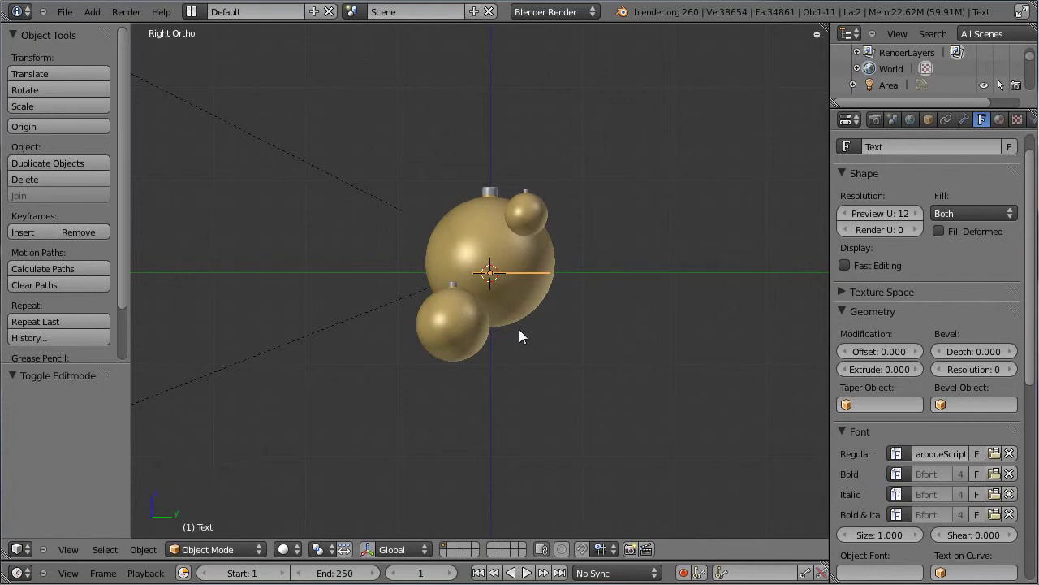
{"action": "key", "text": "r"}
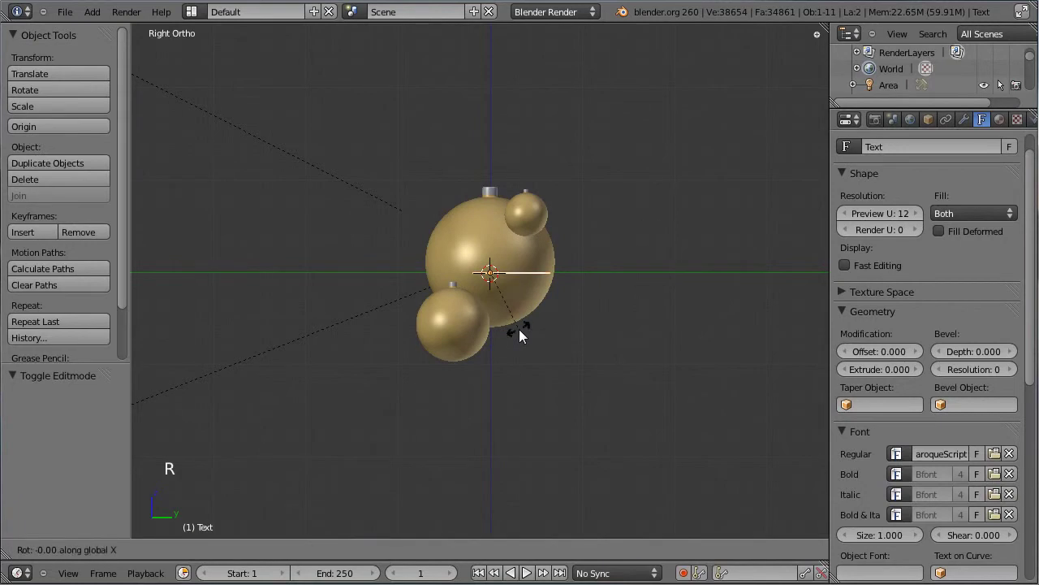
{"action": "middle_click", "coordinate": [349, 314]}
{"action": "middle_click", "coordinate": [629, 387]}
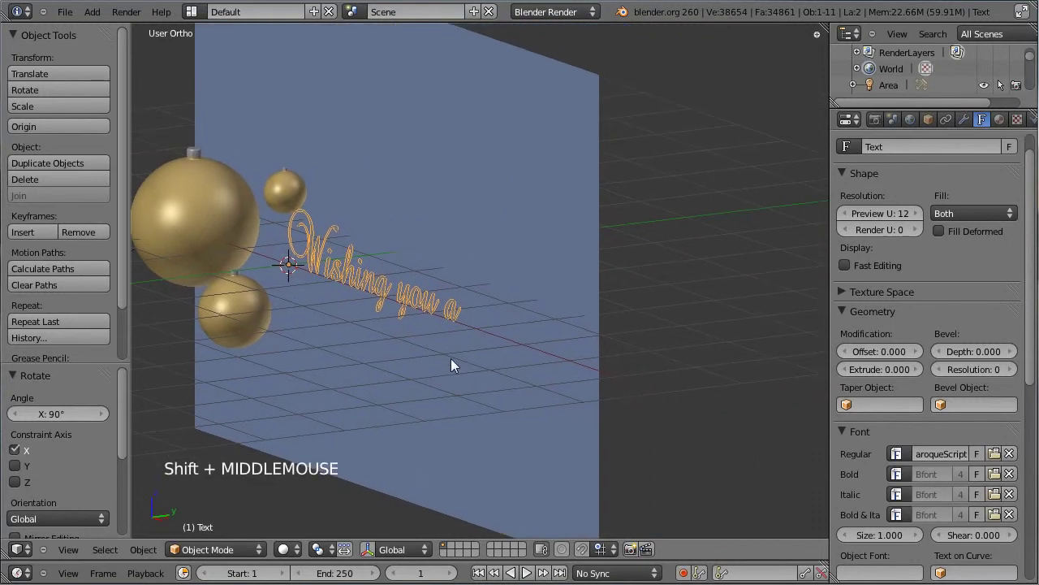
{"action": "key", "text": "g"}
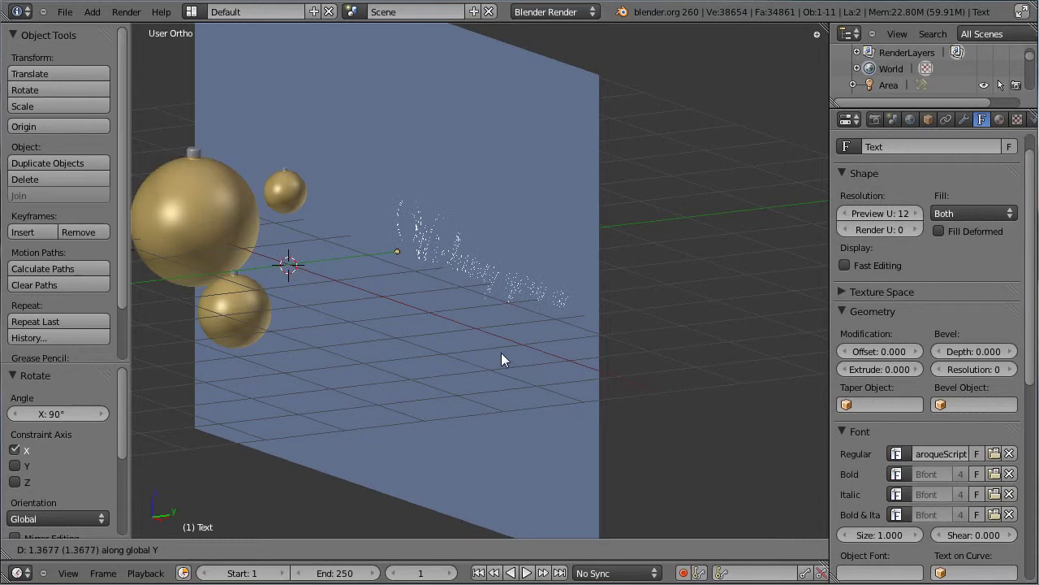
{"action": "left_click", "coordinate": [505, 358]}
Change options in the N side panel and reframe the view on the text and baubles.
{"action": "middle_click", "coordinate": [347, 359]}
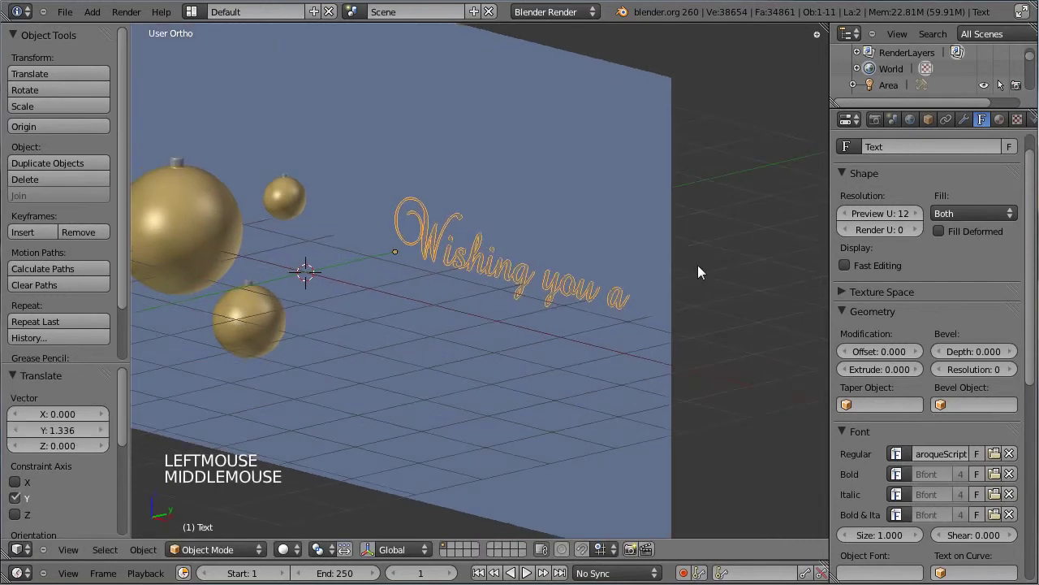
{"action": "key", "text": "n"}
{"action": "left_click", "coordinate": [700, 356]}
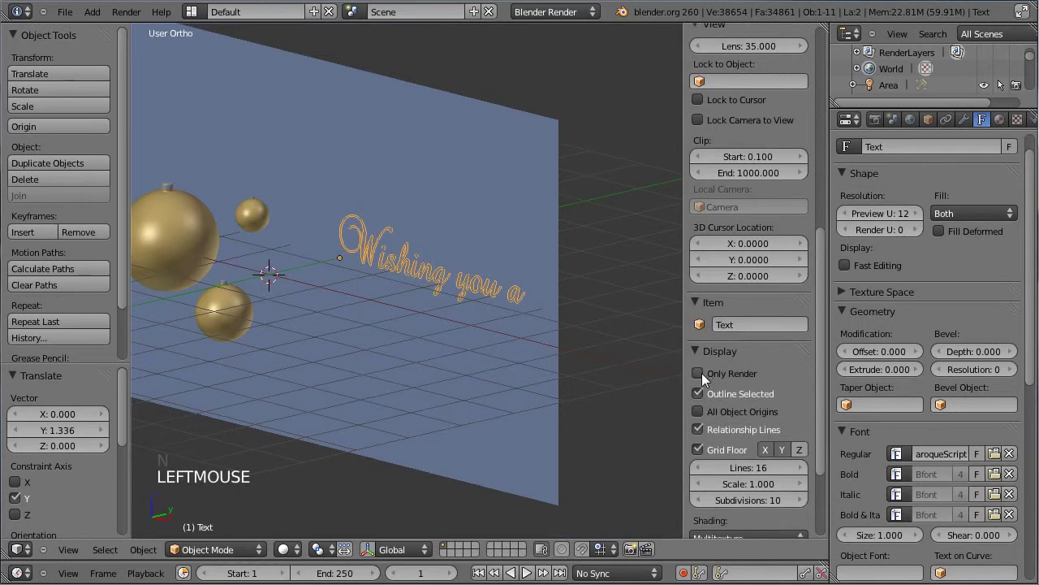
{"action": "left_click", "coordinate": [702, 452]}
{"action": "key", "text": "n"}
{"action": "scroll", "scroll_direction": "down", "scroll_amount": 3}
{"action": "middle_click", "coordinate": [421, 303]}
{"action": "scroll", "scroll_direction": "down", "scroll_amount": 3}
Reduce the greeting's Font Size to 0.680, undoing an accidental S-scale, and save the file.
{"action": "key", "text": "KP_1"}
{"action": "middle_click", "coordinate": [611, 376]}
{"action": "scroll", "scroll_direction": "down", "scroll_amount": 3}
{"action": "left_click", "coordinate": [902, 509]}
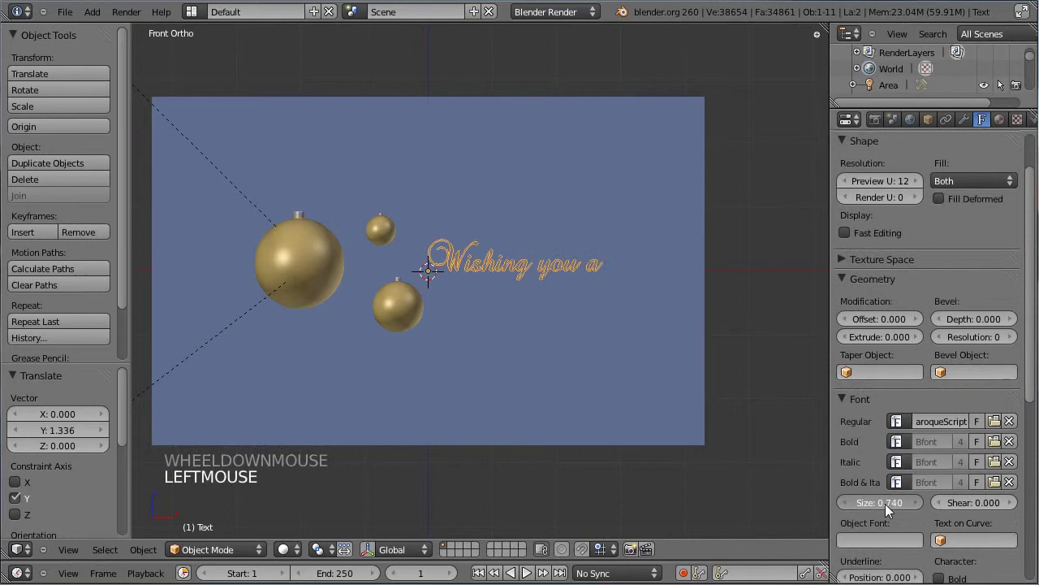
{"action": "key", "text": "s"}
{"action": "left_click", "coordinate": [644, 355]}
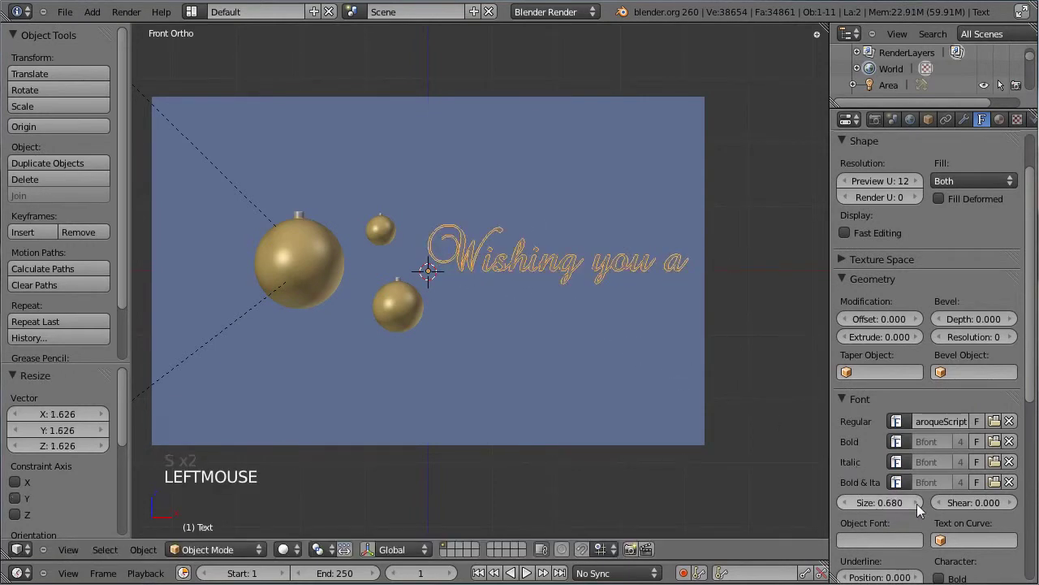
{"action": "key", "text": "ctrl+z"}
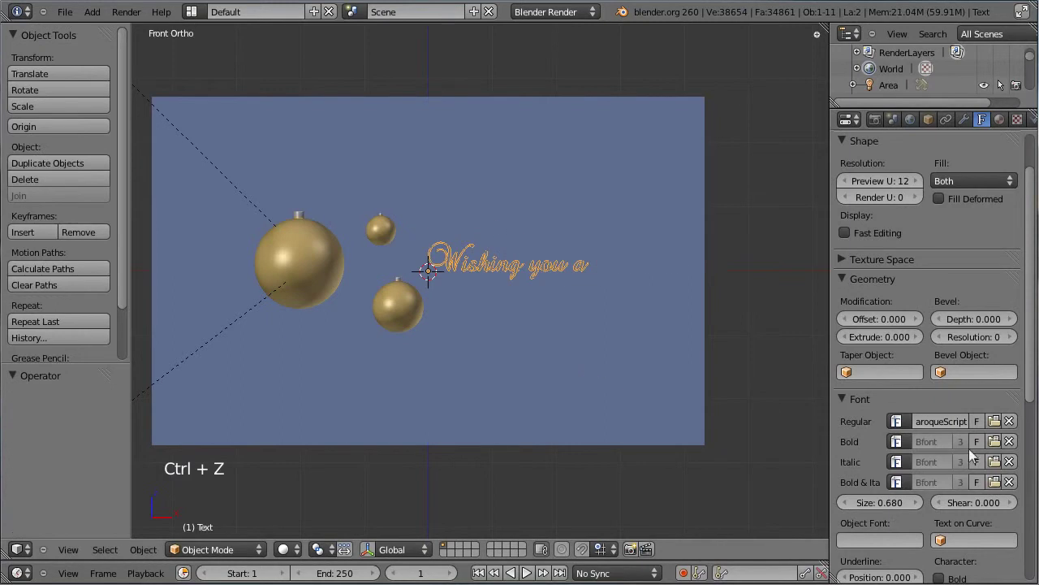
{"action": "left_click", "coordinate": [904, 509]}
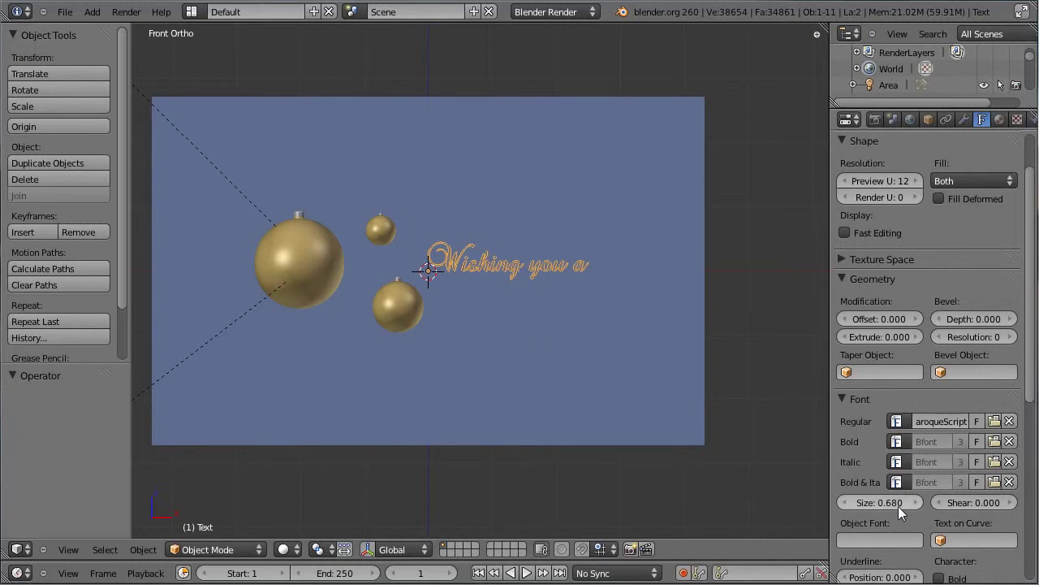
{"action": "key", "text": "ctrl+s"}
Create a new Text material with a light diffuse colour and Specular Intensity 0.000.
{"action": "left_click", "coordinate": [998, 124]}
{"action": "left_click", "coordinate": [891, 234]}
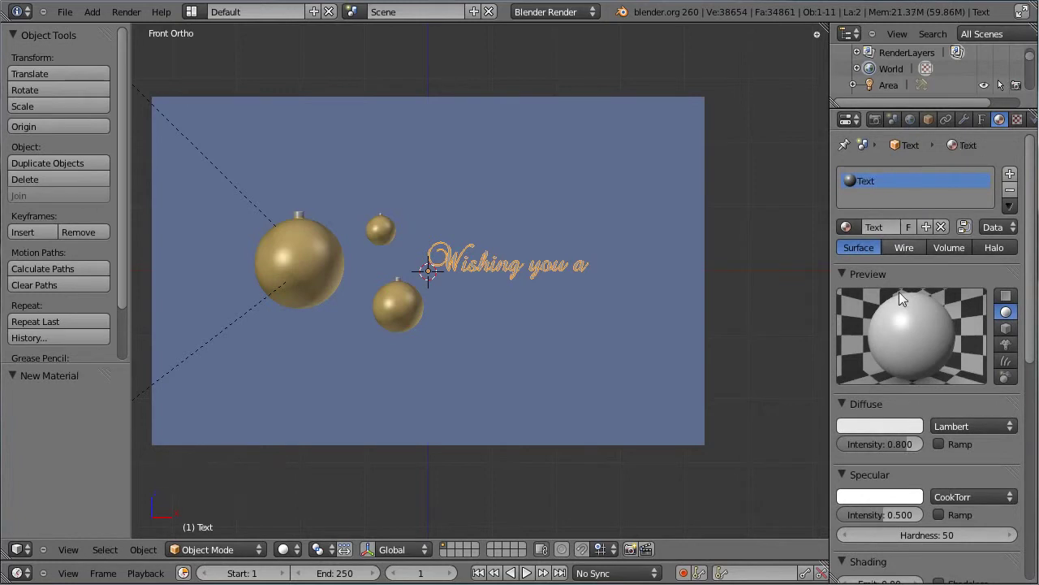
{"action": "left_click", "coordinate": [902, 432]}
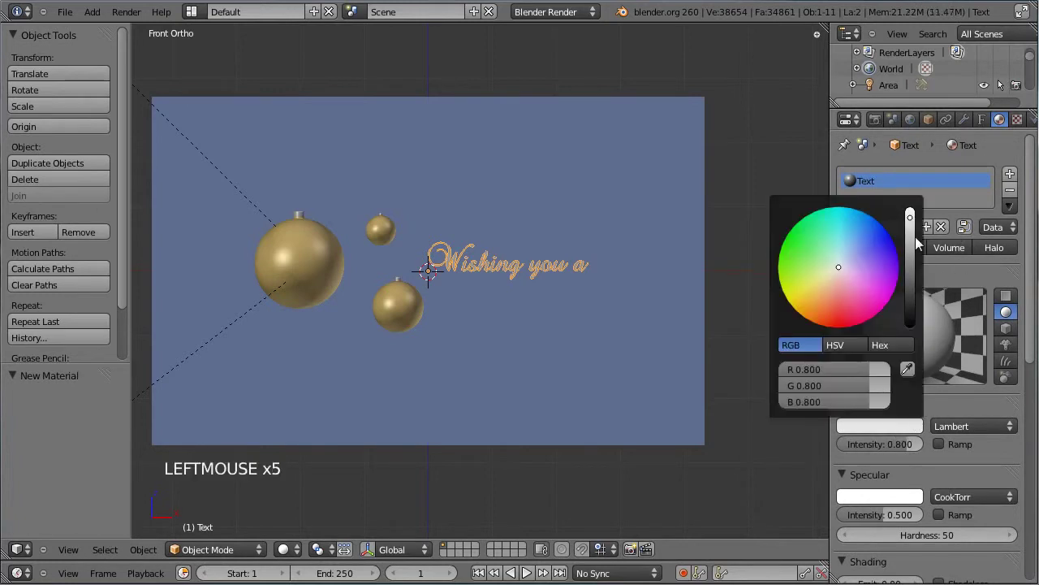
{"action": "left_click", "coordinate": [885, 519]}
{"action": "key", "text": "ctrl+s"}
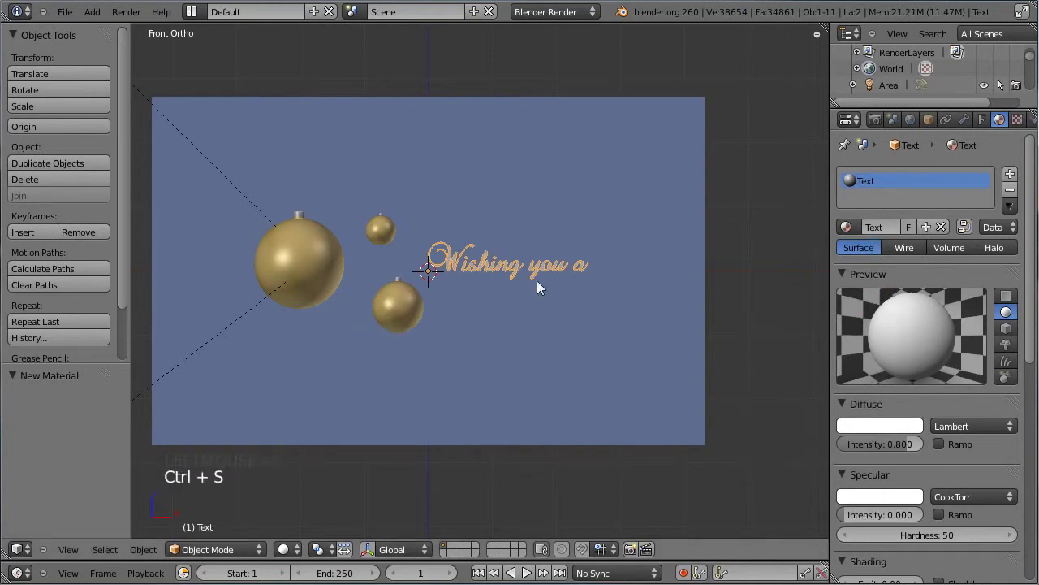
{"action": "key", "text": "KP_1"}
{"action": "scroll", "scroll_direction": "up", "scroll_amount": 3}
{"action": "scroll", "scroll_direction": "down", "scroll_amount": 3}
{"action": "scroll", "scroll_direction": "down", "scroll_amount": 3}
Duplicate the greeting below itself and retype the copy to read 'MagicYear'.
{"action": "key", "text": "g"}
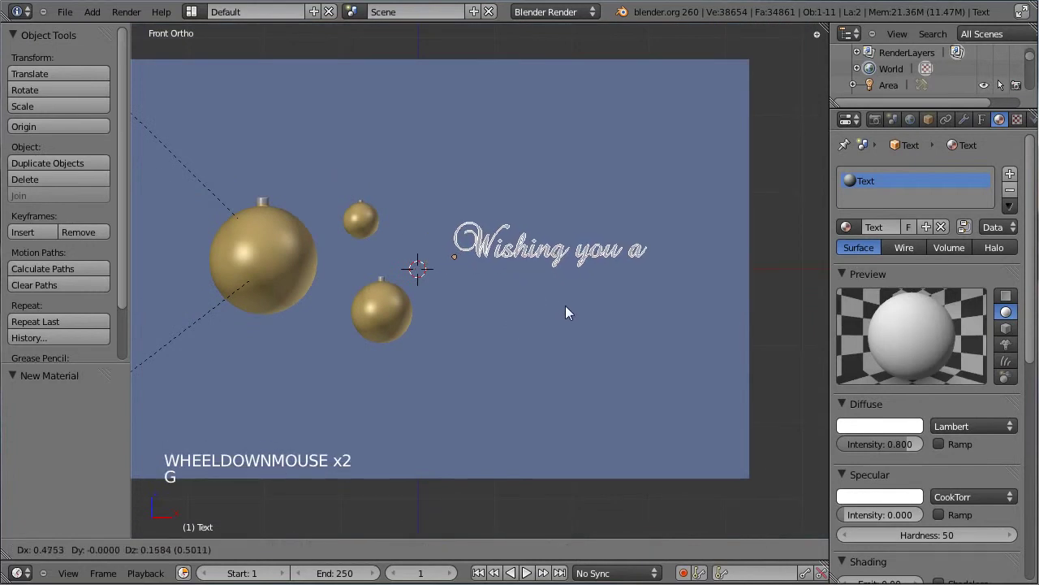
{"action": "left_click", "coordinate": [575, 313]}
{"action": "key", "text": "shift+d"}
{"action": "left_click", "coordinate": [575, 368]}
{"action": "key", "text": "Tab"}
{"action": "key", "text": "BackSpace"}
{"action": "key", "text": "BackSpace"}
{"action": "key", "text": "BackSpace"}
{"action": "key", "text": "BackSpace"}
{"action": "key", "text": "BackSpace"}
{"action": "key", "text": "BackSpace"}
{"action": "key", "text": "BackSpace"}
{"action": "key", "text": "BackSpace"}
{"action": "key", "text": "BackSpace"}
{"action": "key", "text": "BackSpace"}
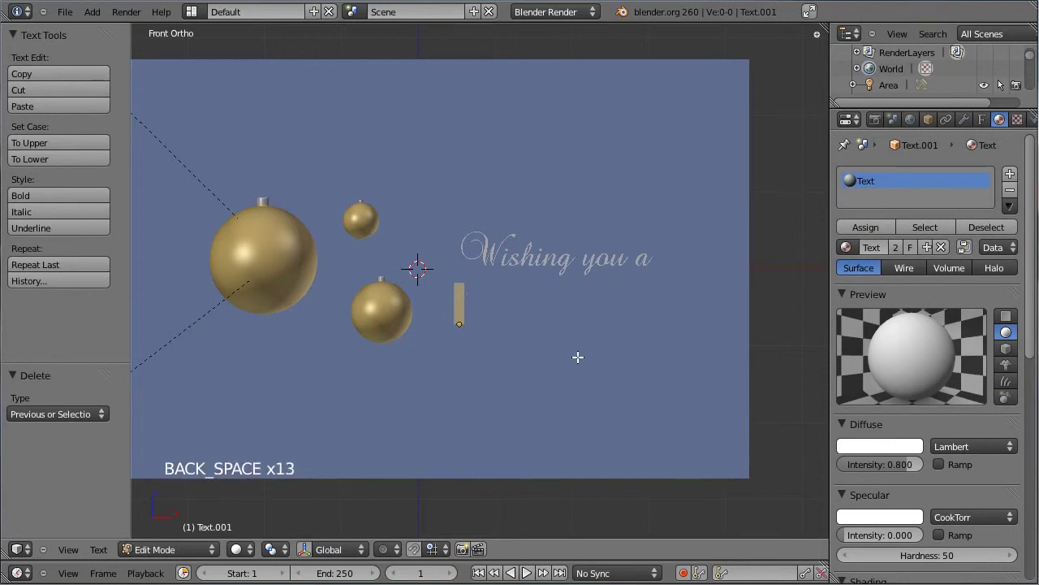
{"action": "key", "text": "shift+m"}
{"action": "key", "text": "a"}
{"action": "key", "text": "g"}
{"action": "key", "text": "i"}
{"action": "key", "text": "c"}
{"action": "key", "text": "space"}
{"action": "key", "text": "shift+y"}
{"action": "key", "text": "BackSpace"}
{"action": "key", "text": "BackSpace"}
{"action": "key", "text": "shift+y"}
{"action": "key", "text": "e"}
{"action": "key", "text": "r"}
{"action": "key", "text": "s"}
{"action": "key", "text": "BackSpace"}
{"action": "key", "text": "BackSpace"}
{"action": "key", "text": "a"}
{"action": "key", "text": "r"}
{"action": "key", "text": "Tab"}
Duplicate the MagicYear line below and retype it to read '2012'.
{"action": "key", "text": "shift+d"}
{"action": "left_click", "coordinate": [599, 399]}
{"action": "key", "text": "Tab"}
{"action": "key", "text": "BackSpace"}
{"action": "key", "text": "BackSpace"}
{"action": "key", "text": "BackSpace"}
{"action": "key", "text": "BackSpace"}
{"action": "key", "text": "BackSpace"}
{"action": "key", "text": "BackSpace"}
{"action": "key", "text": "BackSpace"}
{"action": "key", "text": "KP_2"}
{"action": "key", "text": "KP_0"}
{"action": "key", "text": "KP_1"}
{"action": "key", "text": "KP_2"}
{"action": "key", "text": "Tab"}
Select the original greeting line and bring up its Font settings.
{"action": "right_click", "coordinate": [565, 270]}
{"action": "scroll", "scroll_direction": "down", "scroll_amount": 3}
{"action": "scroll", "scroll_direction": "down", "scroll_amount": 3}
{"action": "left_click", "coordinate": [988, 125]}
{"action": "scroll", "scroll_direction": "down", "scroll_amount": 3}
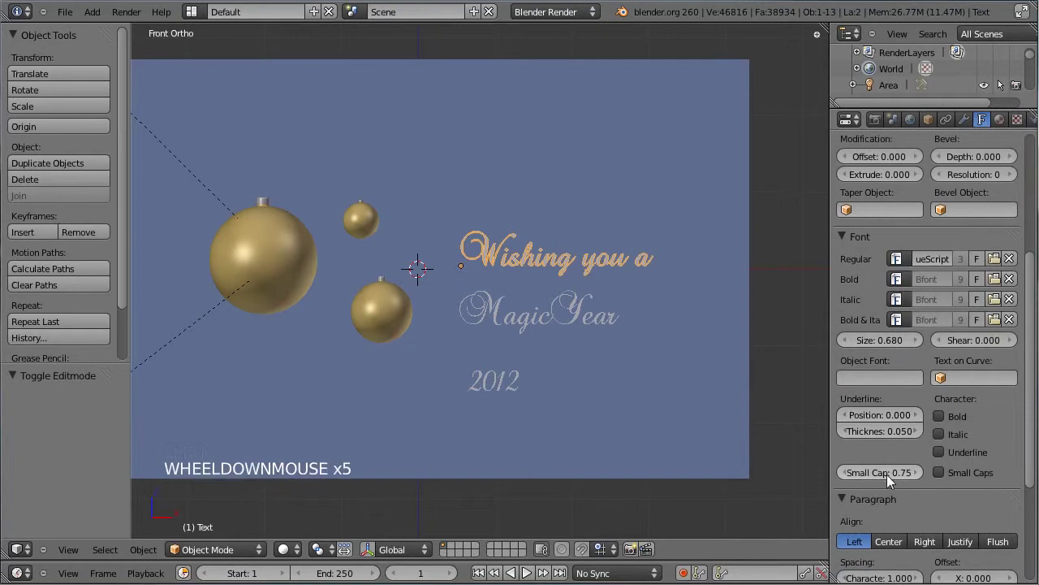
Adjust the font sizes of the greeting, MagicYear and 2012 lines.
{"action": "left_click", "coordinate": [894, 345]}
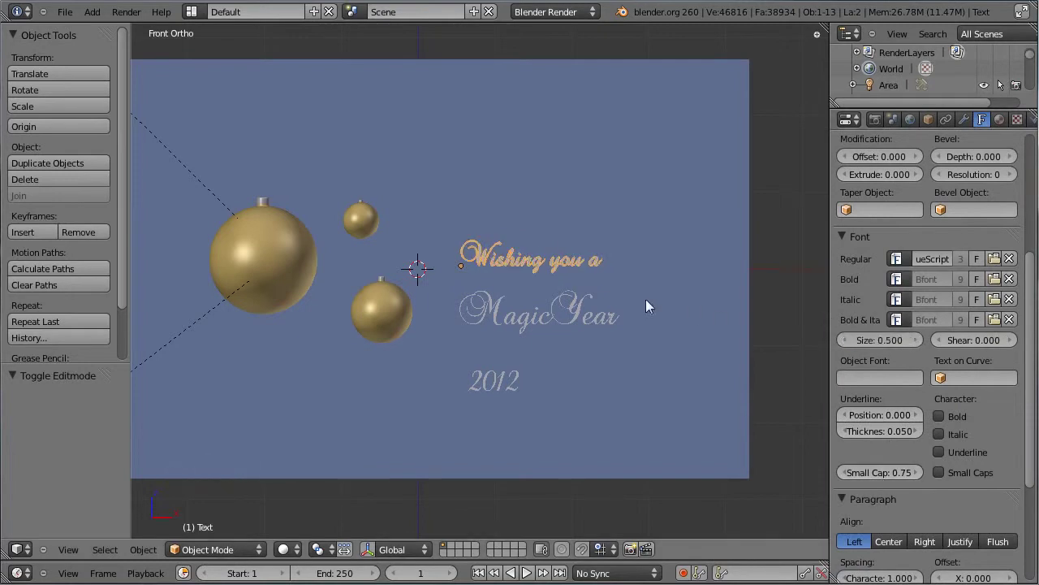
{"action": "right_click", "coordinate": [500, 324]}
{"action": "left_click", "coordinate": [896, 342]}
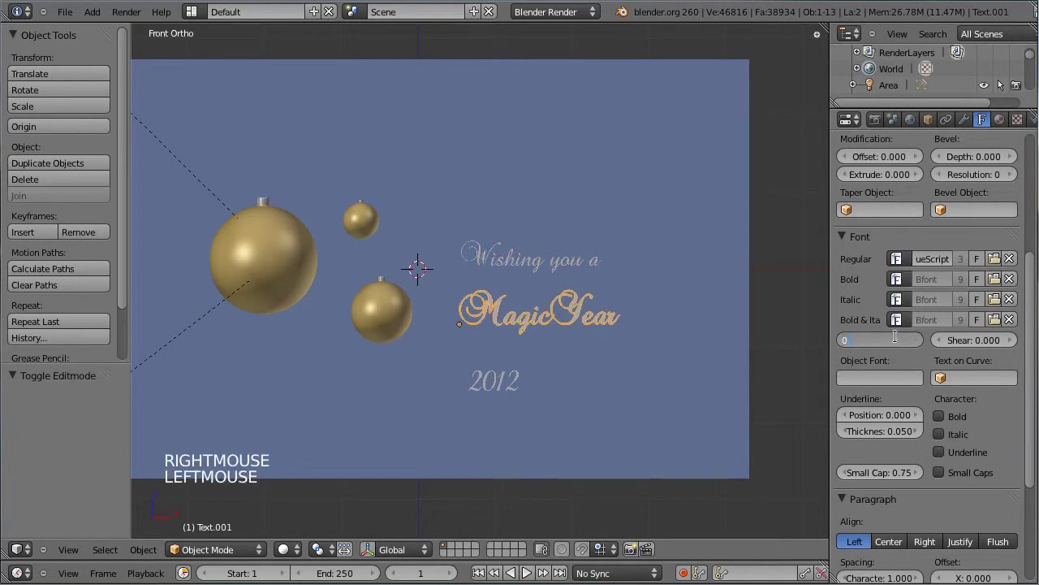
{"action": "right_click", "coordinate": [508, 375]}
{"action": "left_click", "coordinate": [876, 344]}
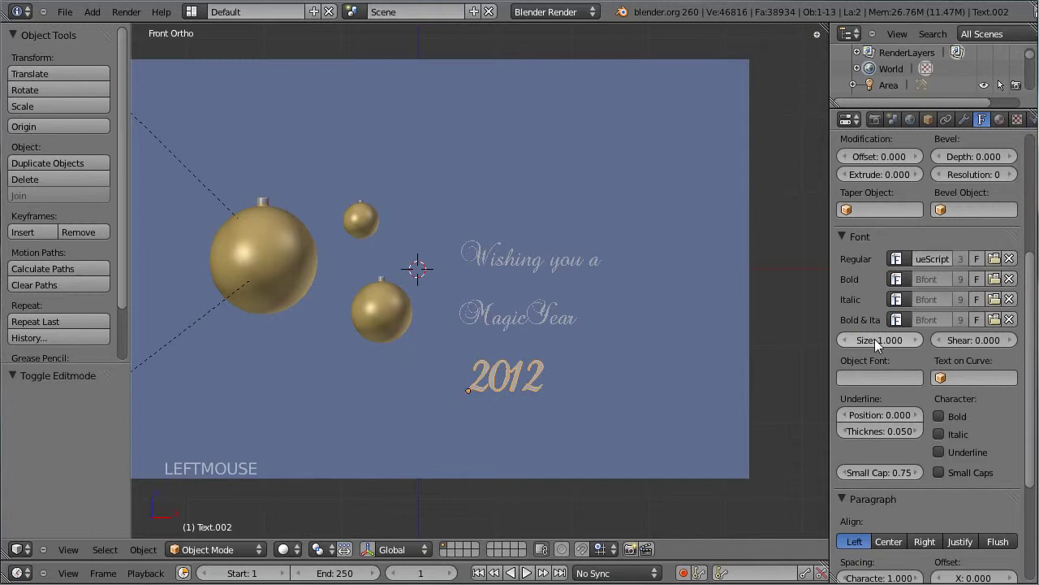
Move the three lines into a neat stack right of the baubles and save the file.
{"action": "right_click", "coordinate": [537, 325]}
{"action": "key", "text": "g"}
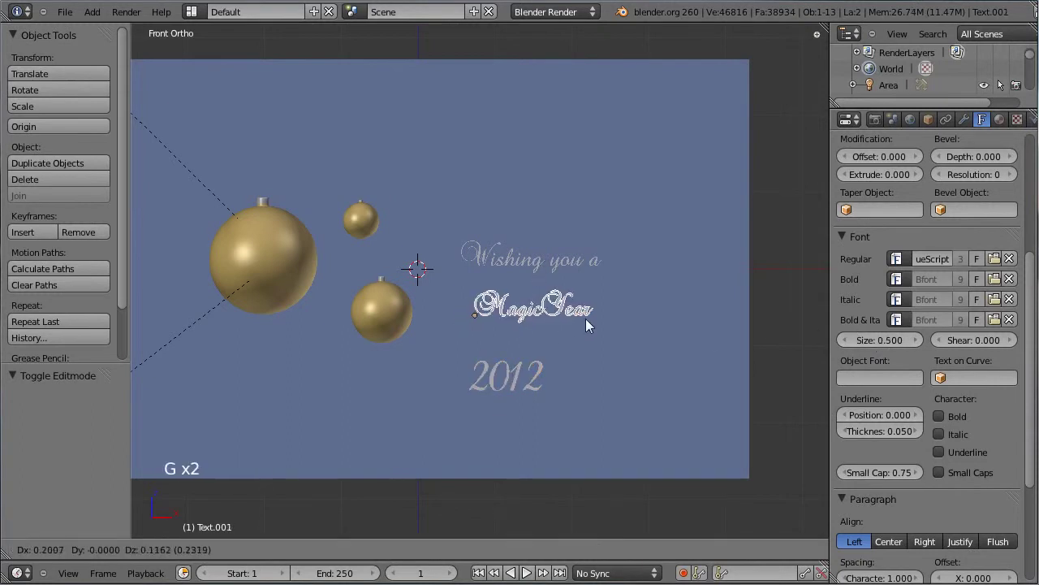
{"action": "left_click", "coordinate": [585, 324]}
{"action": "right_click", "coordinate": [520, 380]}
{"action": "key", "text": "g"}
{"action": "left_click", "coordinate": [560, 294]}
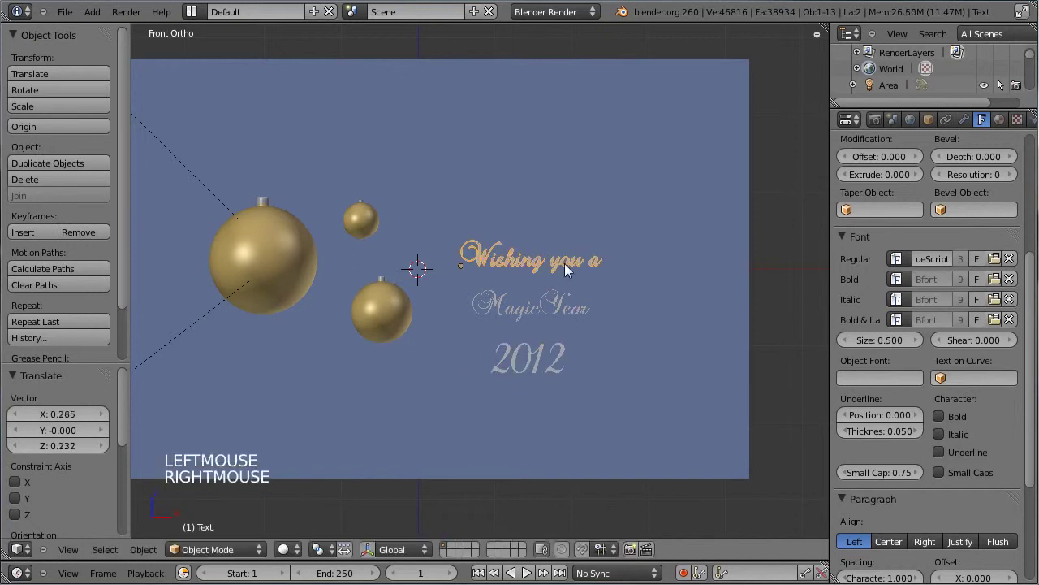
{"action": "key", "text": "g"}
{"action": "left_click", "coordinate": [568, 282]}
{"action": "right_click", "coordinate": [553, 361]}
{"action": "key", "text": "g"}
{"action": "left_click", "coordinate": [553, 353]}
{"action": "key", "text": "ctrl+s"}
In camera view, move the lower and small baubles leftward closer to the big one.
{"action": "key", "text": "KP_0"}
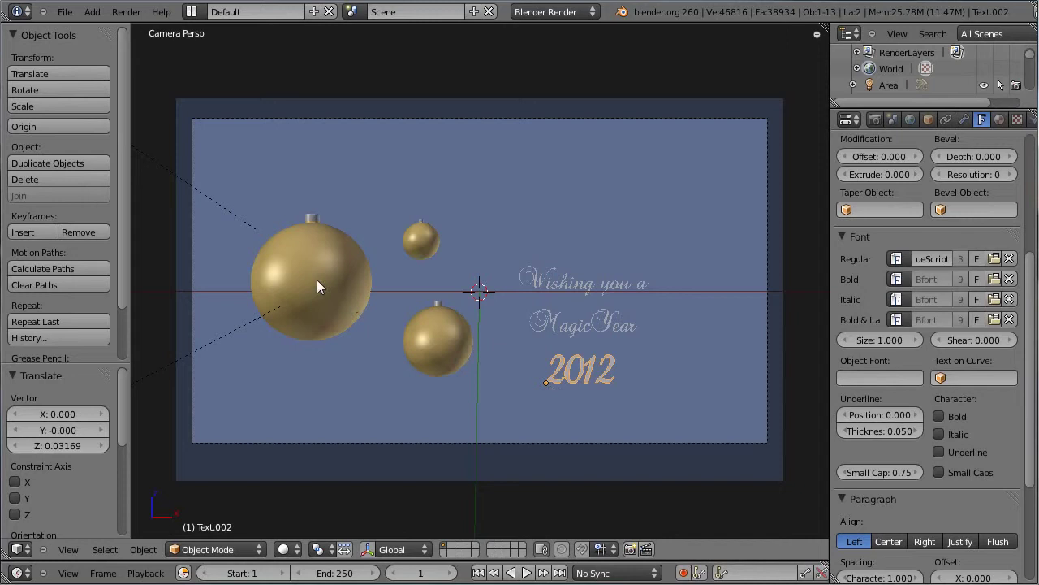
{"action": "right_click", "coordinate": [312, 259]}
{"action": "right_click", "coordinate": [432, 312]}
{"action": "right_click", "coordinate": [441, 307]}
{"action": "key", "text": "g"}
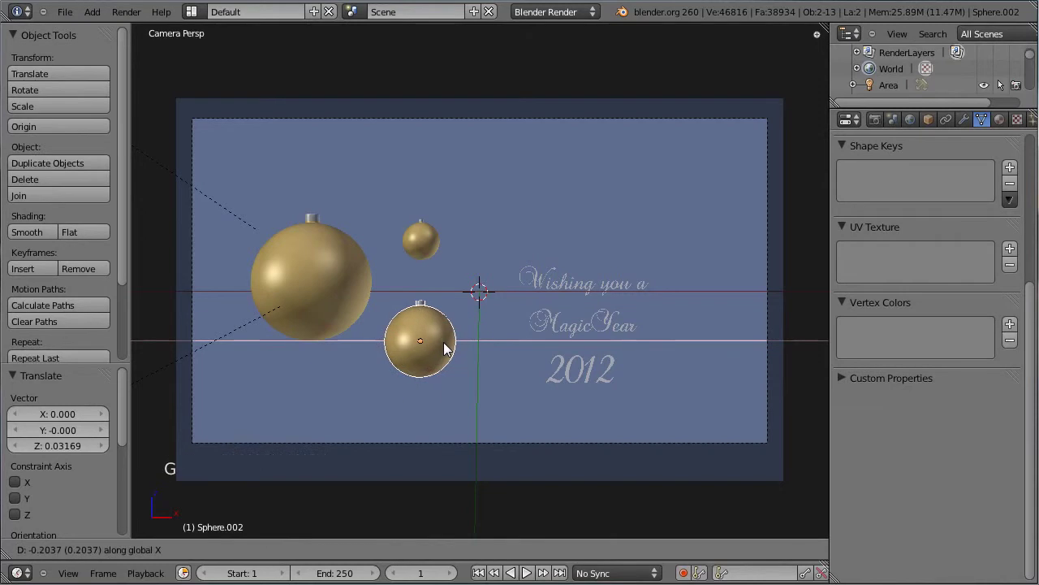
{"action": "left_click", "coordinate": [444, 335]}
{"action": "right_click", "coordinate": [427, 232]}
{"action": "right_click", "coordinate": [425, 225]}
{"action": "key", "text": "g"}
{"action": "left_click", "coordinate": [432, 255]}
Save the file and reveal all hidden objects, including the camera, with Alt+H.
{"action": "right_click", "coordinate": [355, 274]}
{"action": "right_click", "coordinate": [315, 222]}
{"action": "key", "text": "ctrl+s"}
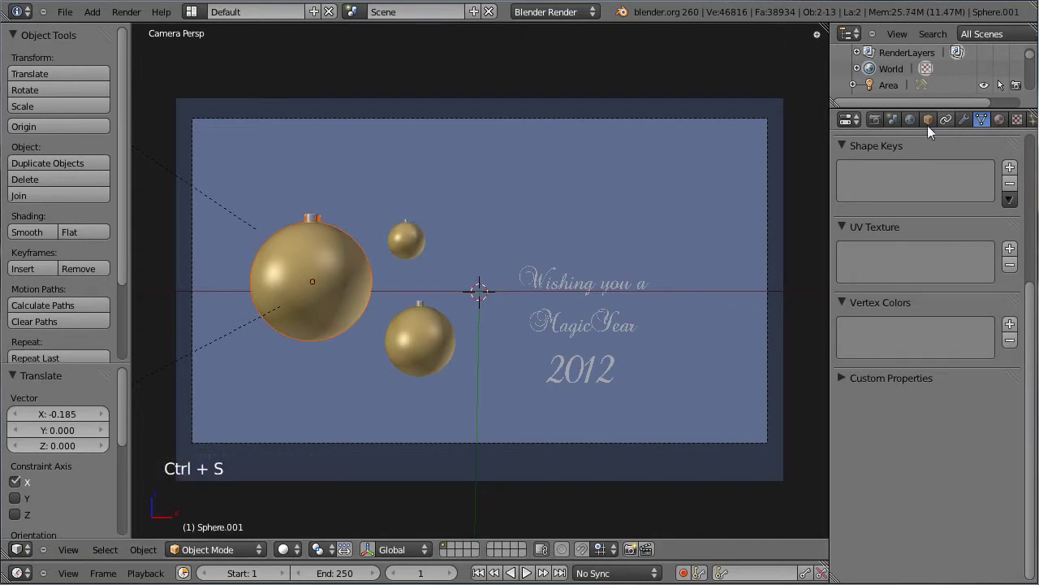
{"action": "right_click", "coordinate": [774, 164]}
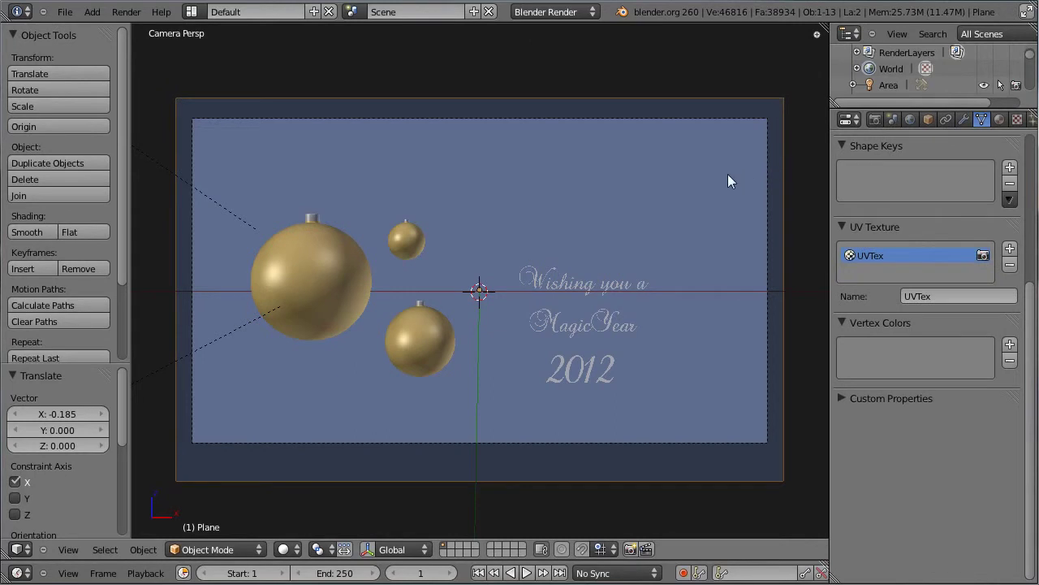
{"action": "key", "text": "alt+h"}
Enable the Thirds composition guide on the camera, then reselect the background plane.
{"action": "right_click", "coordinate": [788, 167]}
{"action": "right_click", "coordinate": [776, 169]}
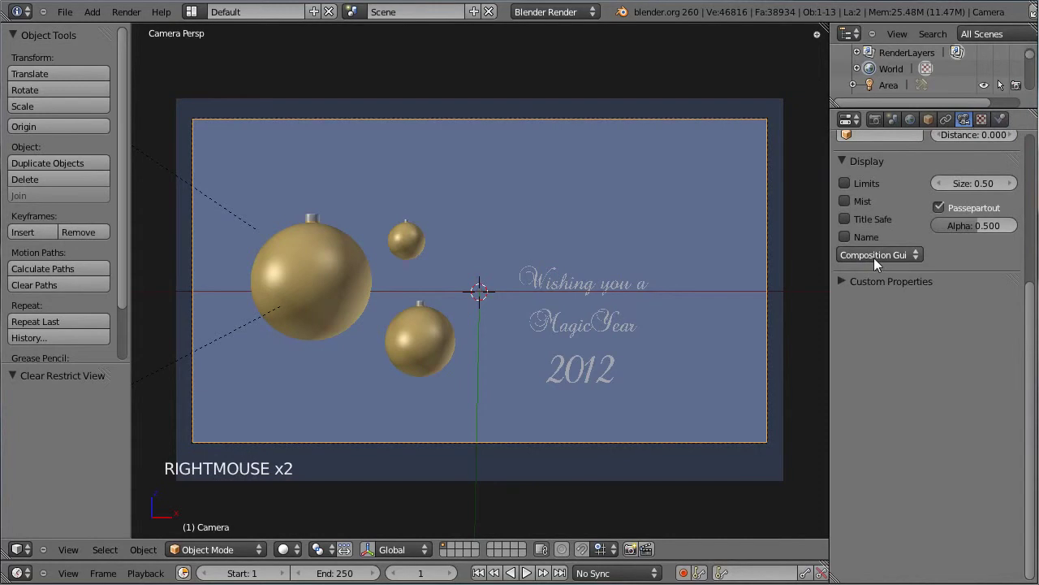
{"action": "left_click", "coordinate": [888, 261]}
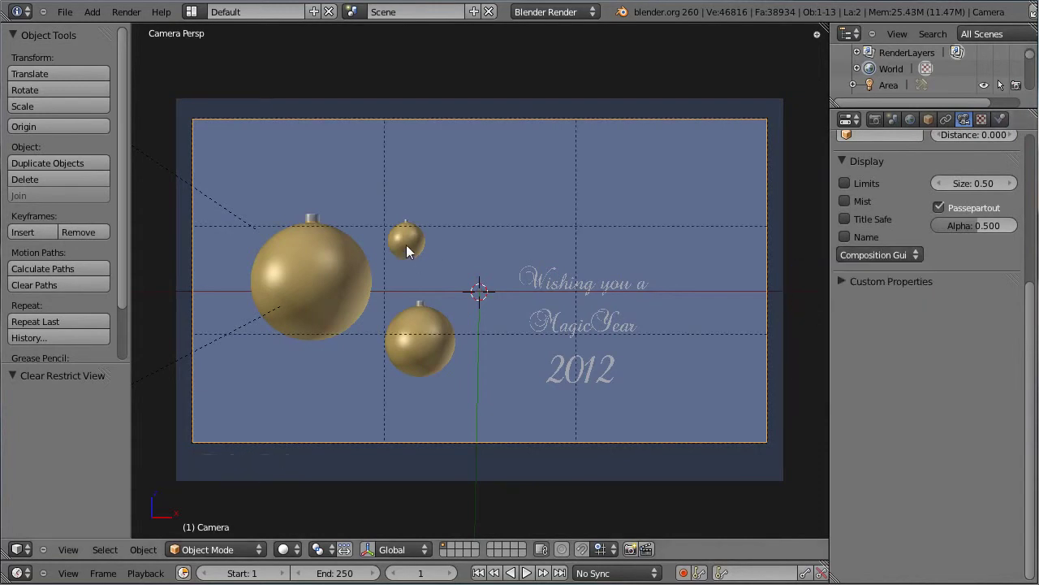
{"action": "right_click", "coordinate": [413, 249]}
{"action": "right_click", "coordinate": [484, 230]}
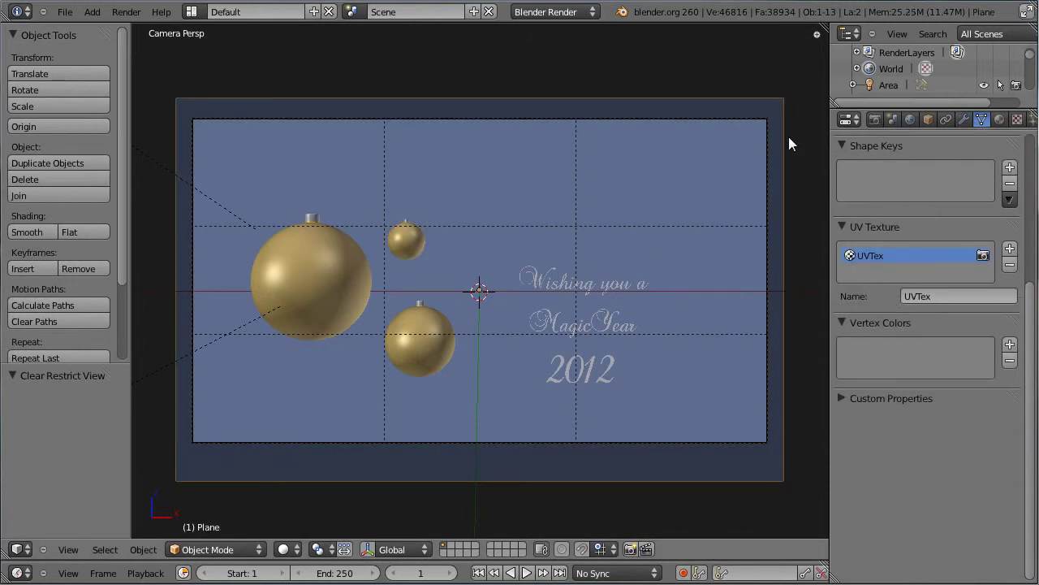
Select all the baubles and move them onto the left thirds line, slightly raised.
{"action": "right_click", "coordinate": [774, 136]}
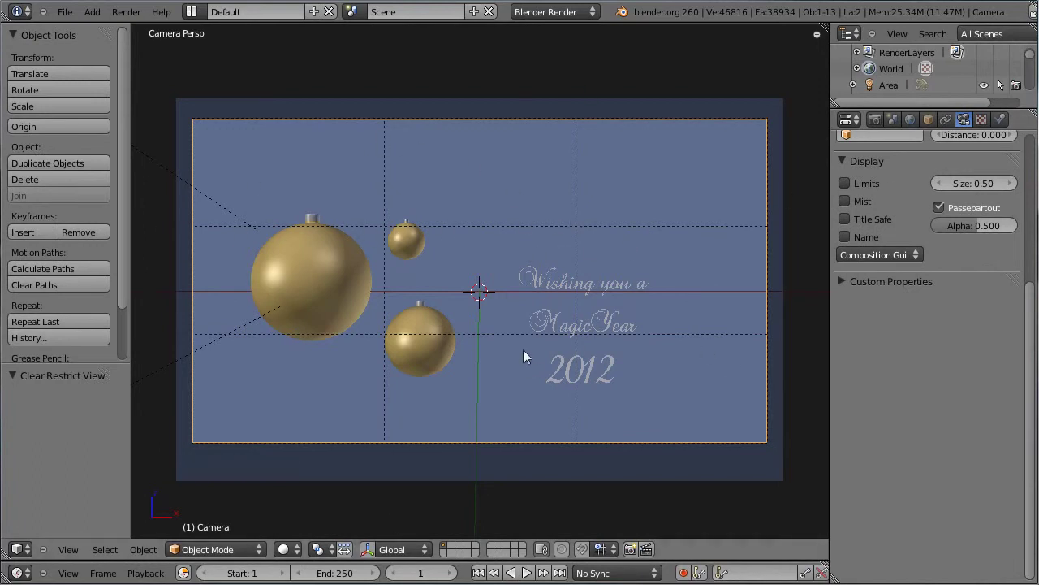
{"action": "scroll", "scroll_direction": "up", "scroll_amount": 3}
{"action": "scroll", "scroll_direction": "down", "scroll_amount": 3}
{"action": "right_click", "coordinate": [310, 235]}
{"action": "right_click", "coordinate": [318, 221]}
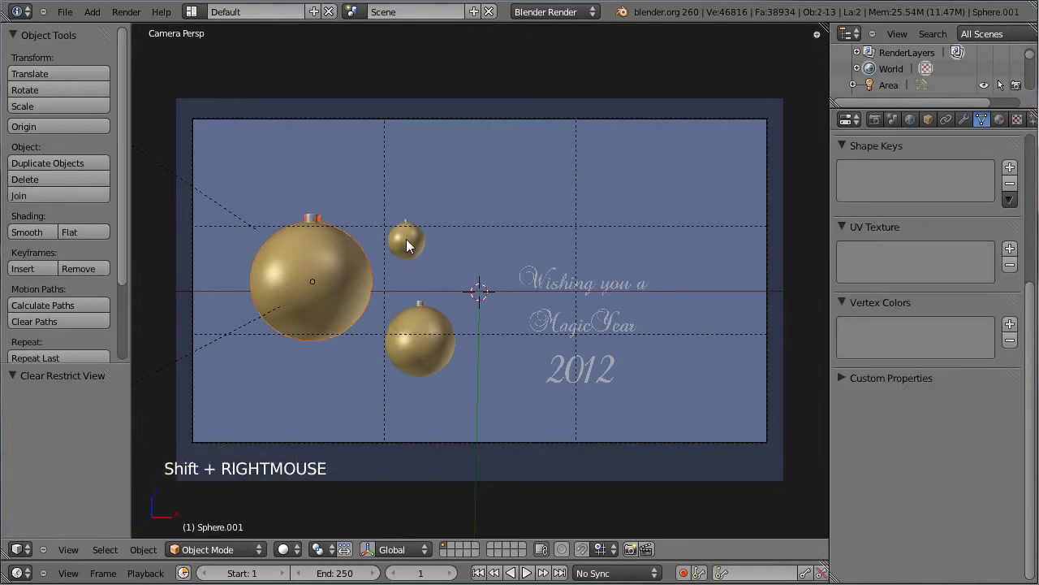
{"action": "right_click", "coordinate": [412, 244]}
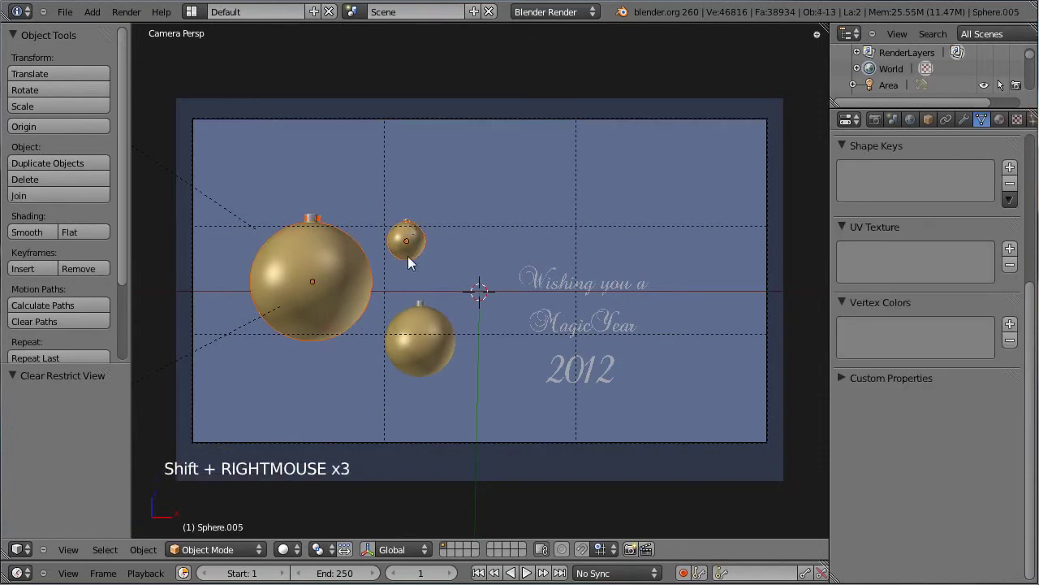
{"action": "right_click", "coordinate": [426, 307]}
{"action": "right_click", "coordinate": [430, 325]}
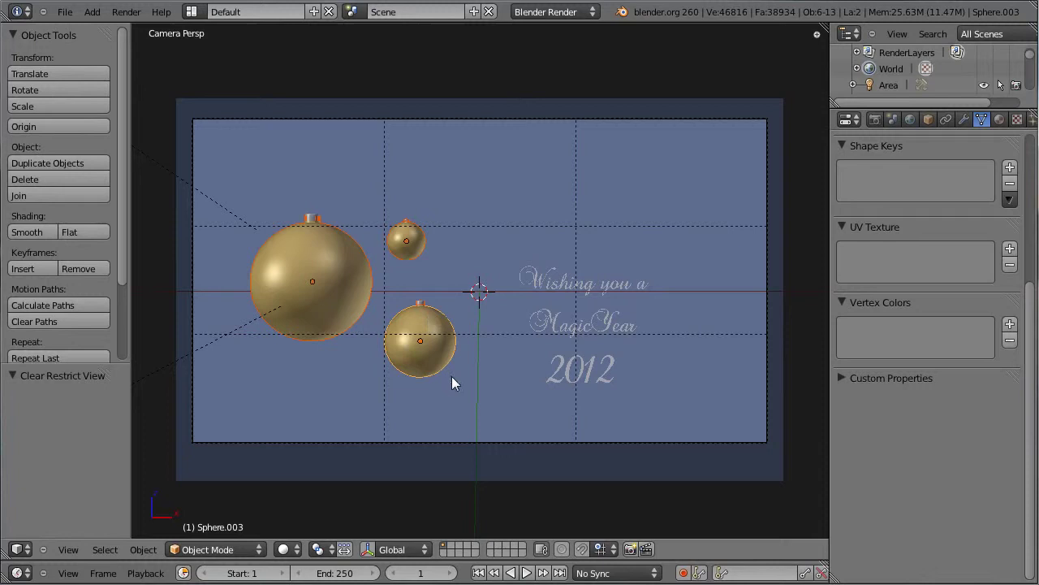
{"action": "key", "text": "g"}
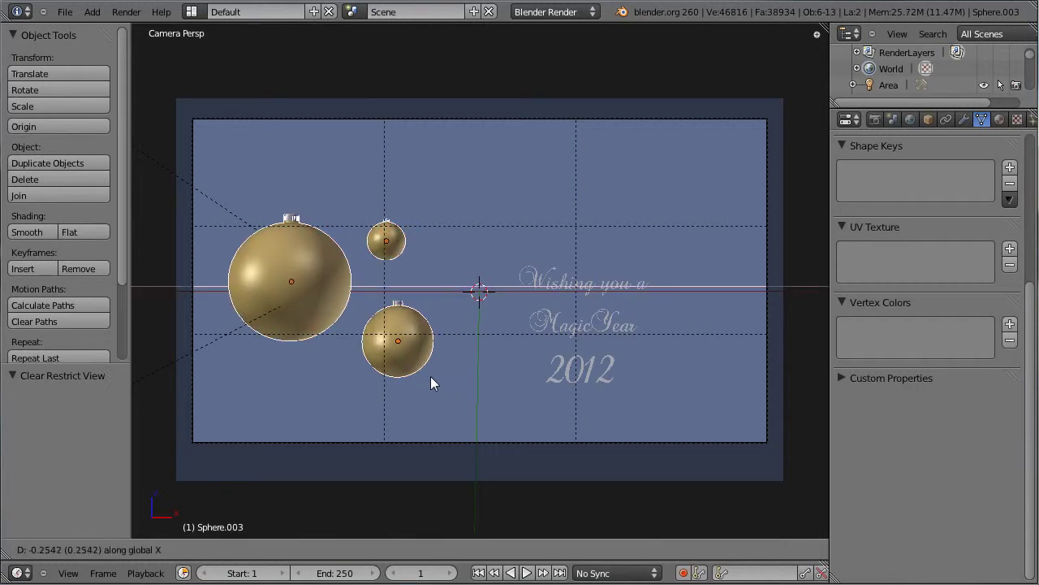
{"action": "left_click", "coordinate": [436, 380]}
{"action": "key", "text": "g"}
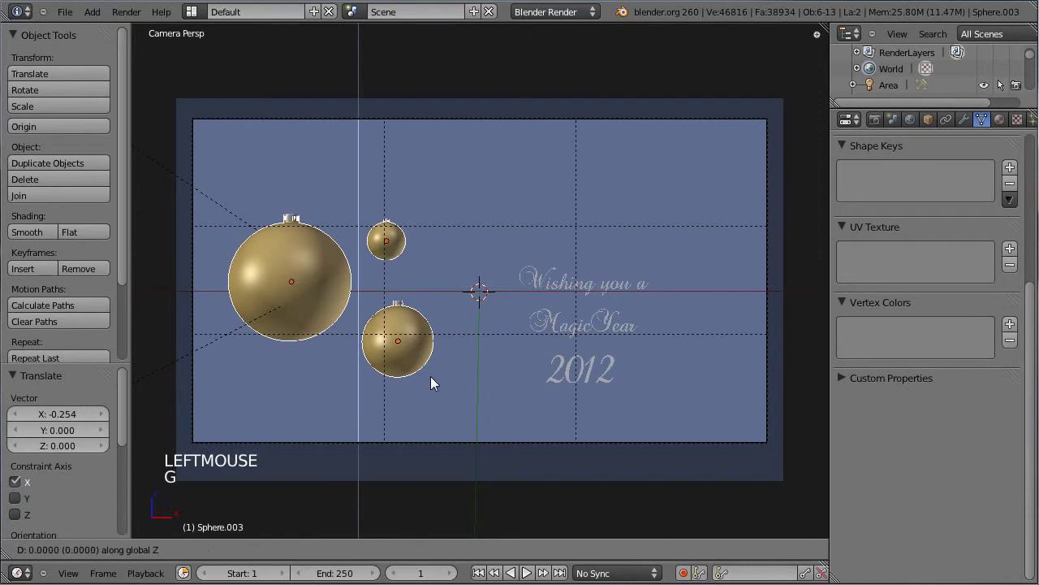
{"action": "left_click", "coordinate": [435, 365]}
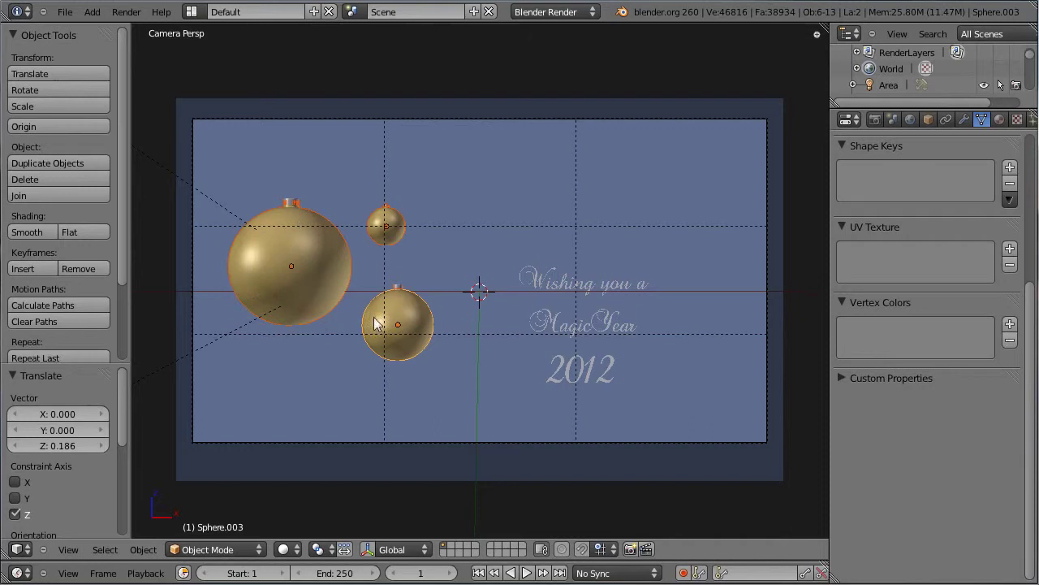
Select the three greeting lines and shift them a little lower on the card.
{"action": "right_click", "coordinate": [566, 288]}
{"action": "right_click", "coordinate": [565, 327]}
{"action": "right_click", "coordinate": [572, 378]}
{"action": "key", "text": "g"}
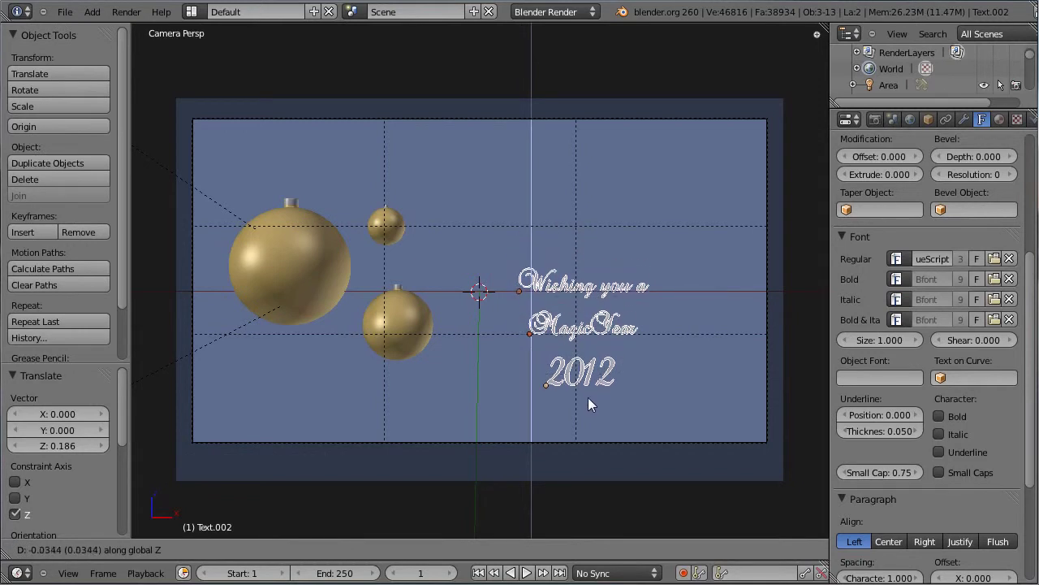
{"action": "left_click", "coordinate": [593, 404]}
{"action": "key", "text": "ctrl+s"}
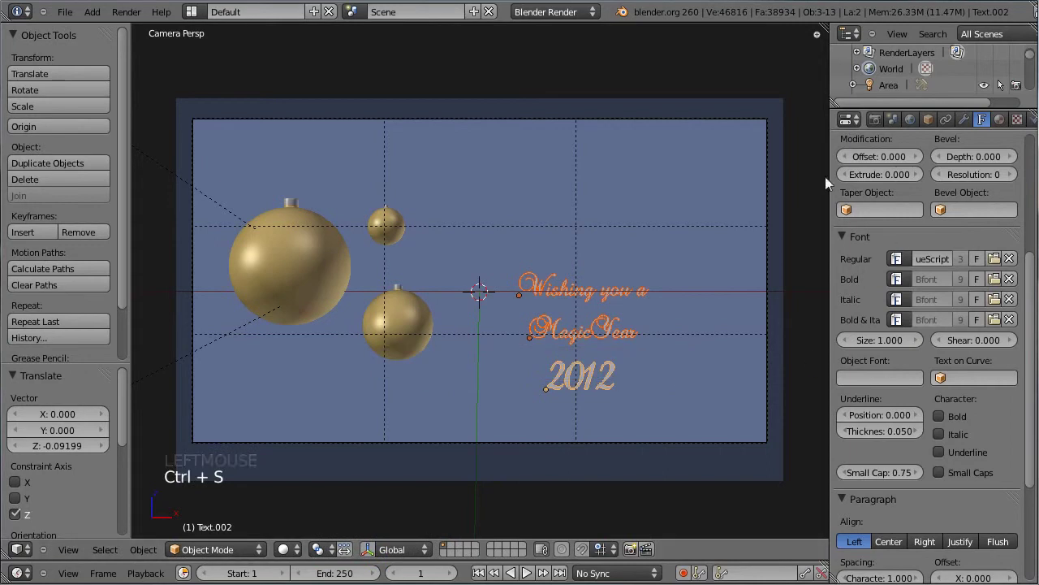
{"action": "right_click", "coordinate": [771, 173]}
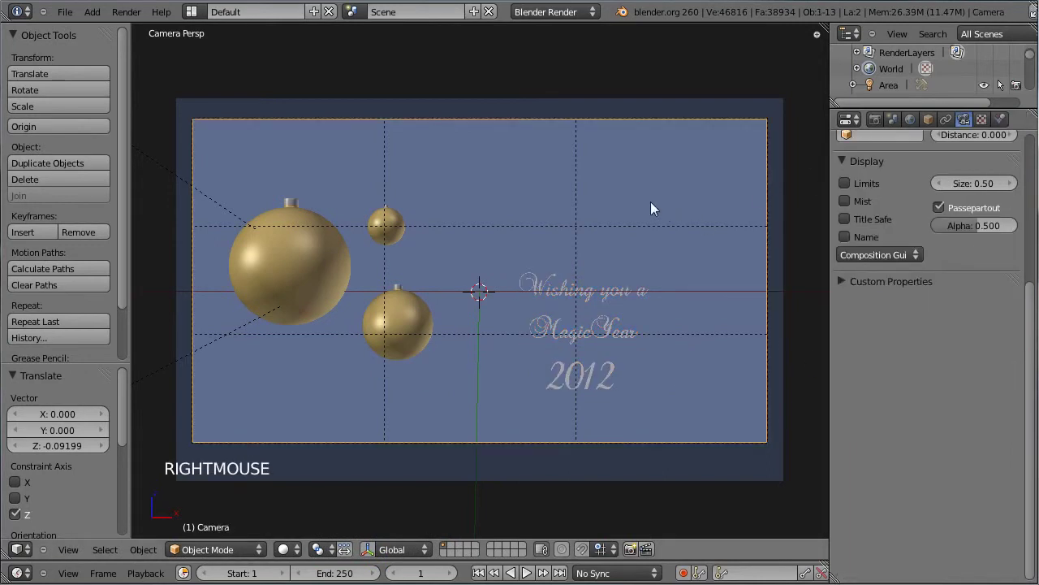
Hide the camera, render a test image of the card from the front view, and save the scene.
{"action": "key", "text": "h"}
{"action": "key", "text": "ctrl+s"}
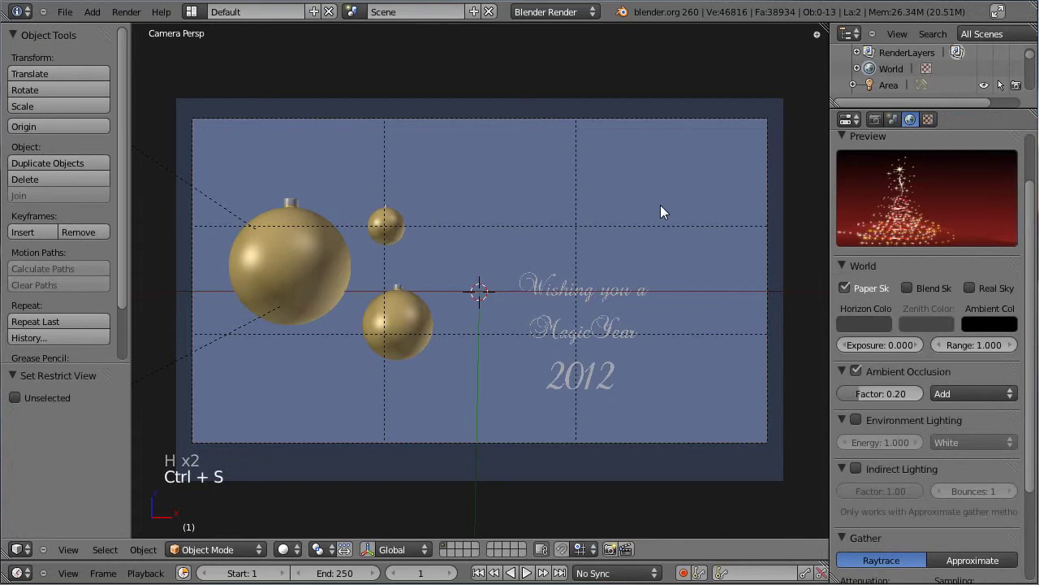
{"action": "key", "text": "KP_1"}
{"action": "middle_click", "coordinate": [480, 215]}
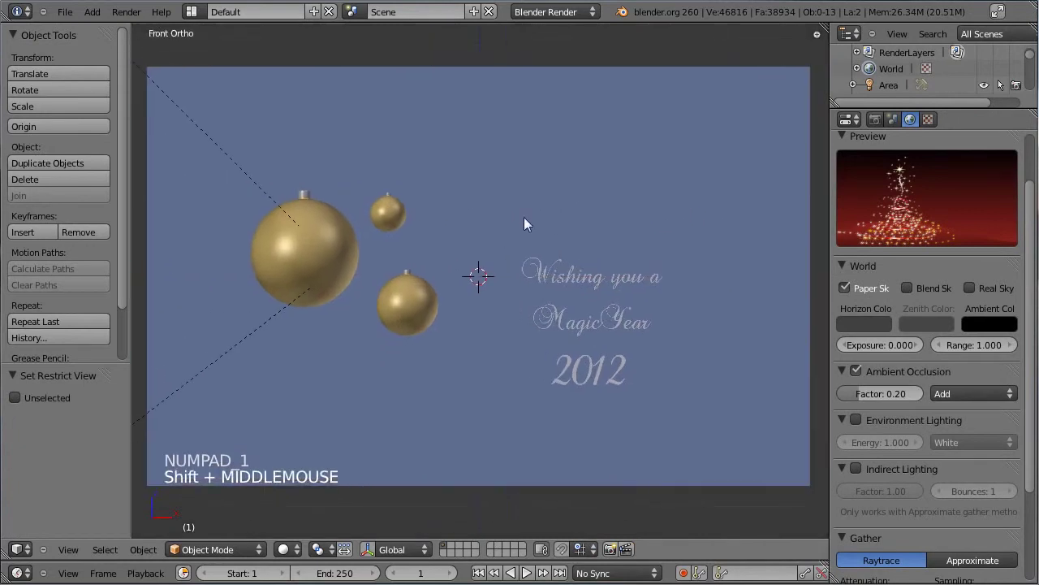
{"action": "key", "text": "ctrl+s"}
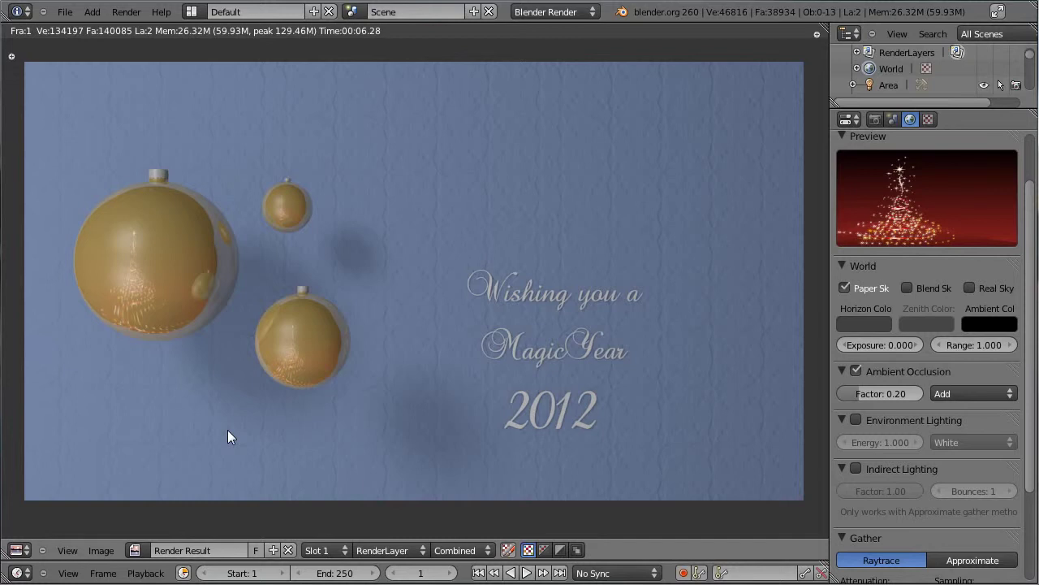
{"action": "key", "text": "Escape"}
{"action": "key", "text": "ctrl+s"}
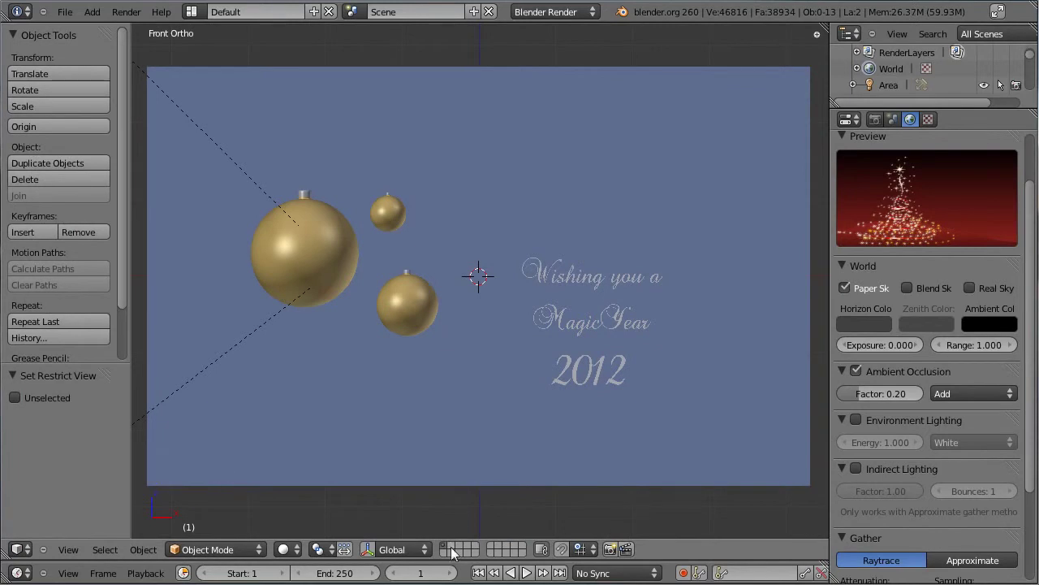
On an empty layer in top view, add a circle mesh with 8 vertices and Fill enabled.
{"action": "left_click", "coordinate": [454, 553]}
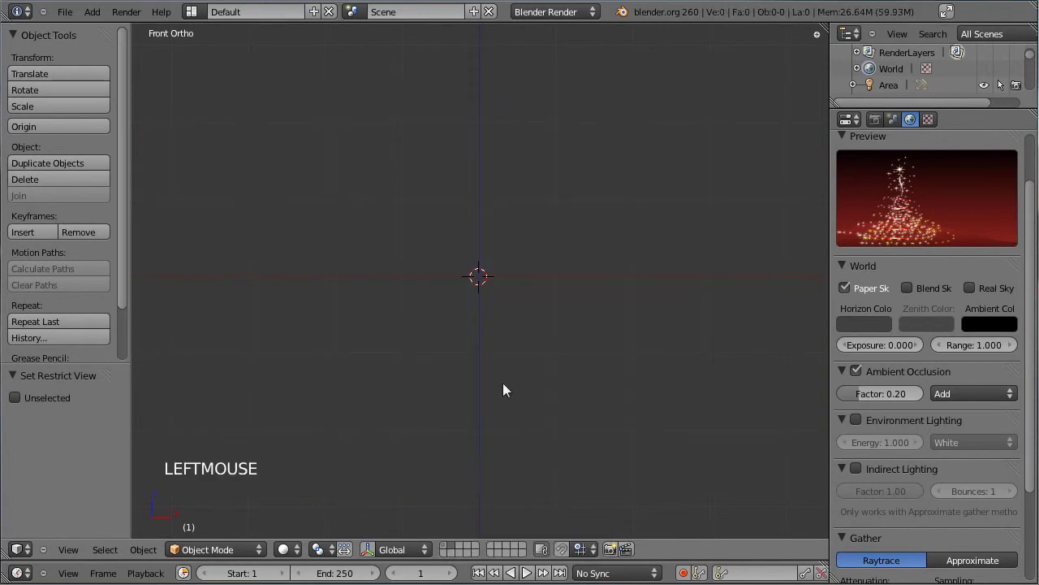
{"action": "key", "text": "KP_7"}
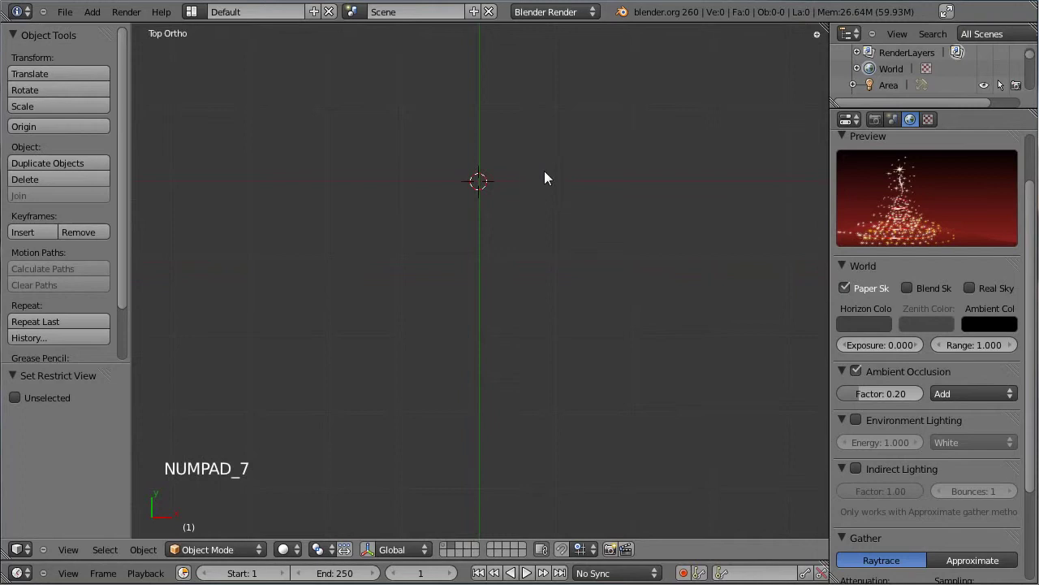
{"action": "middle_click", "coordinate": [546, 162]}
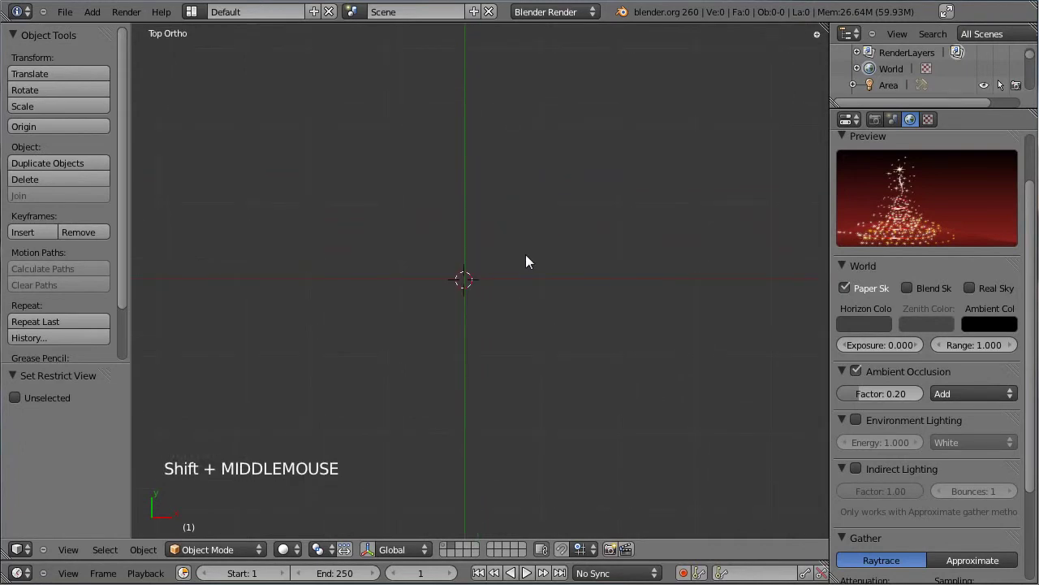
{"action": "key", "text": "shift+a"}
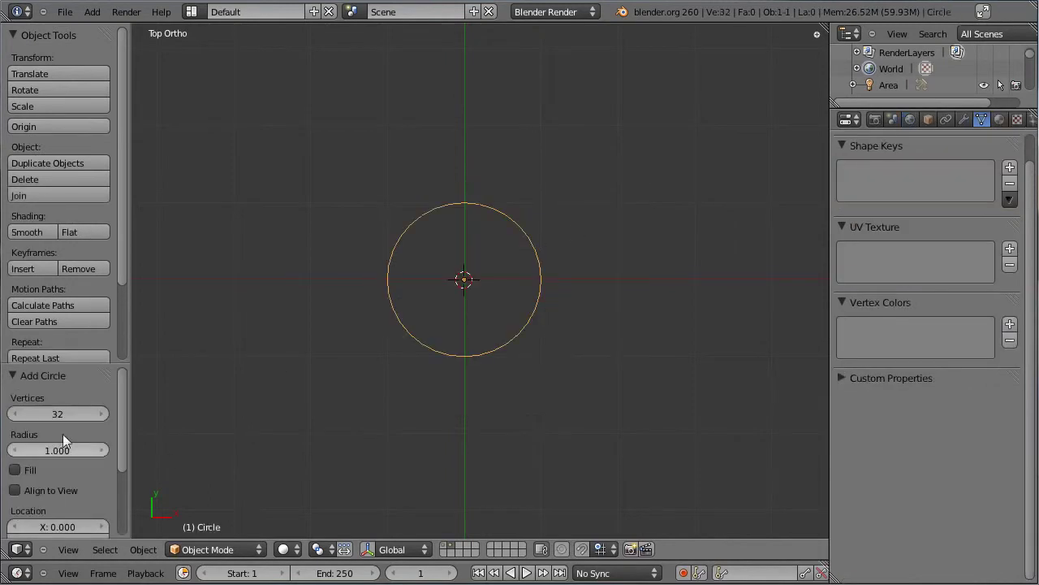
{"action": "left_click", "coordinate": [65, 426]}
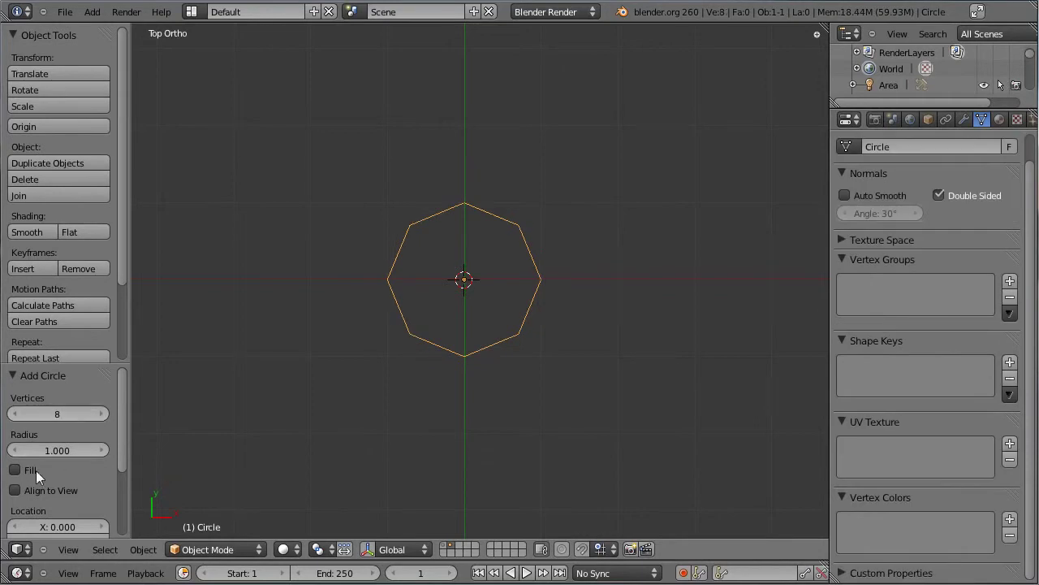
{"action": "left_click", "coordinate": [25, 479]}
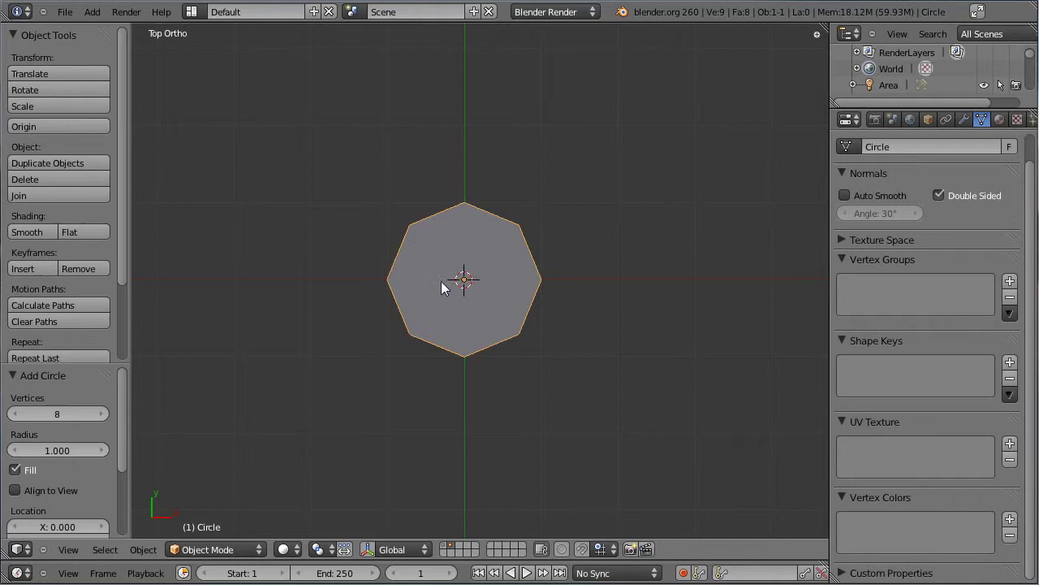
In Edit Mode, extrude four outer edges of the octagon and merge each into a spike tip.
{"action": "key", "text": "Tab"}
{"action": "right_click", "coordinate": [413, 213]}
{"action": "right_click", "coordinate": [477, 188]}
{"action": "key", "text": "e"}
{"action": "left_click", "coordinate": [443, 165]}
{"action": "key", "text": "w"}
{"action": "right_click", "coordinate": [469, 192]}
{"action": "right_click", "coordinate": [529, 207]}
{"action": "key", "text": "e"}
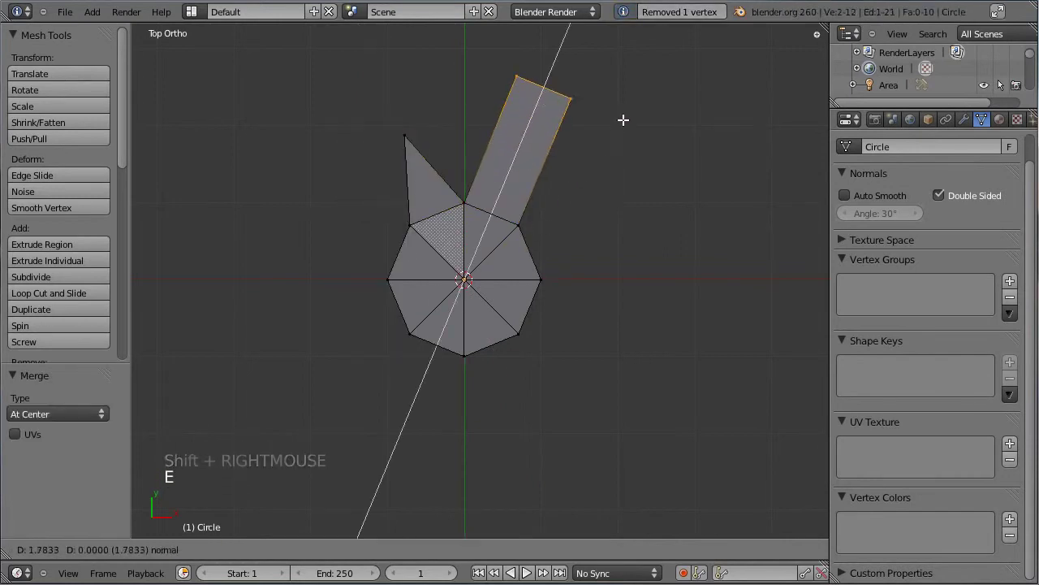
{"action": "left_click", "coordinate": [621, 125]}
{"action": "key", "text": "w"}
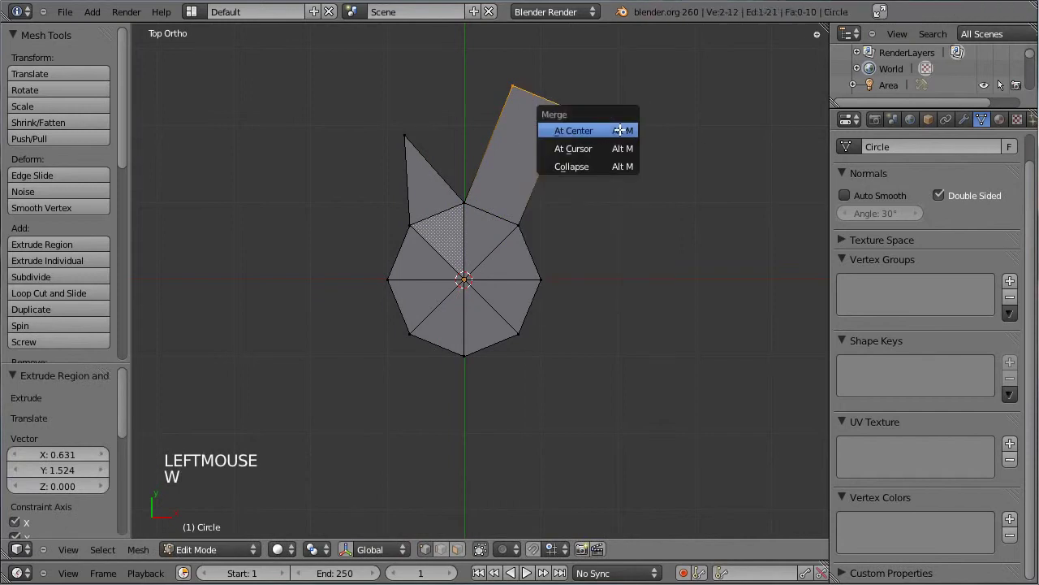
{"action": "right_click", "coordinate": [530, 225]}
{"action": "right_click", "coordinate": [554, 265]}
{"action": "key", "text": "e"}
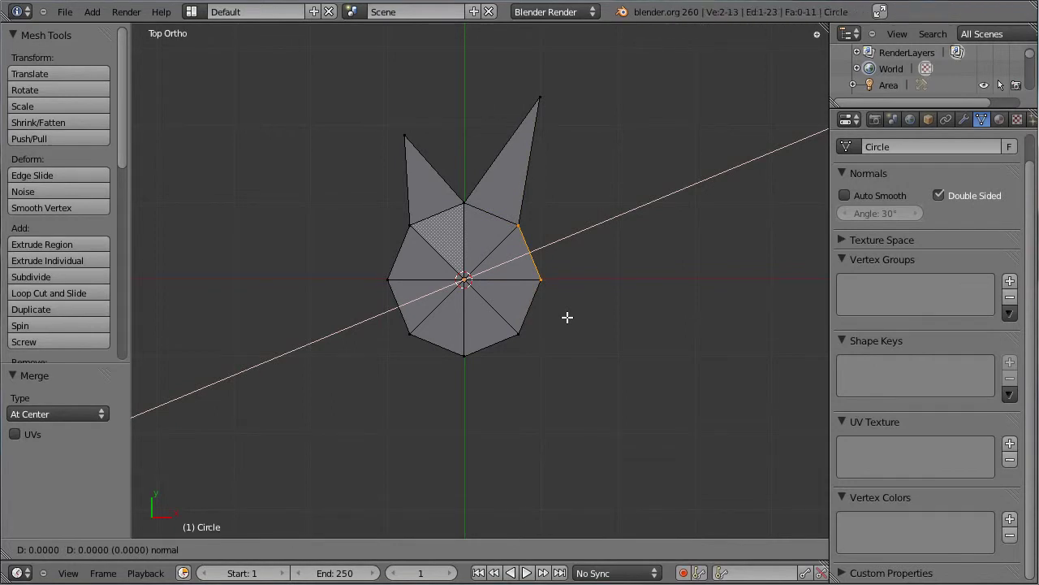
{"action": "left_click", "coordinate": [689, 317]}
{"action": "key", "text": "w"}
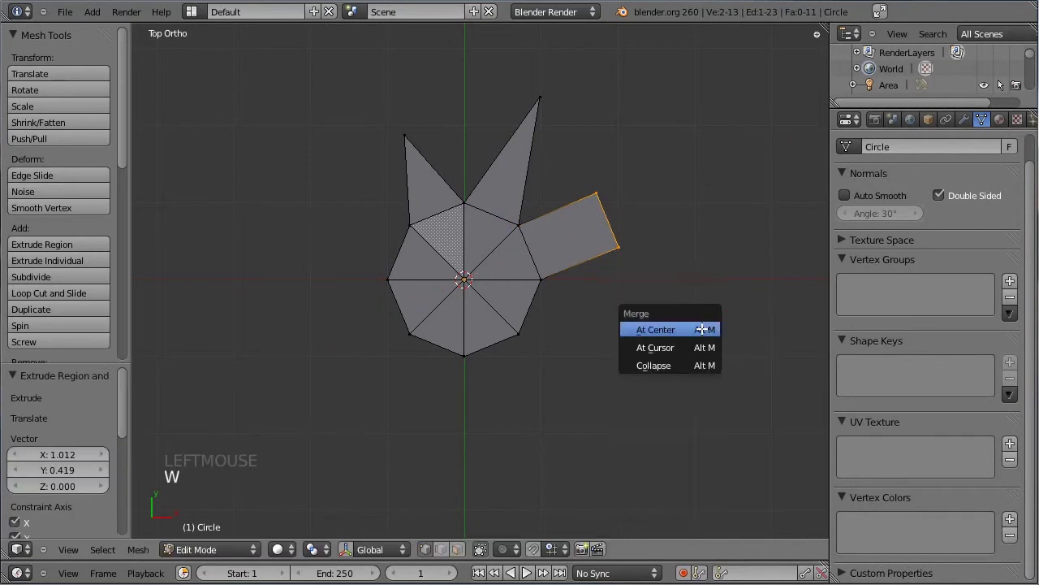
{"action": "right_click", "coordinate": [551, 278]}
{"action": "right_click", "coordinate": [531, 329]}
{"action": "key", "text": "e"}
{"action": "left_click", "coordinate": [763, 421]}
{"action": "key", "text": "w"}
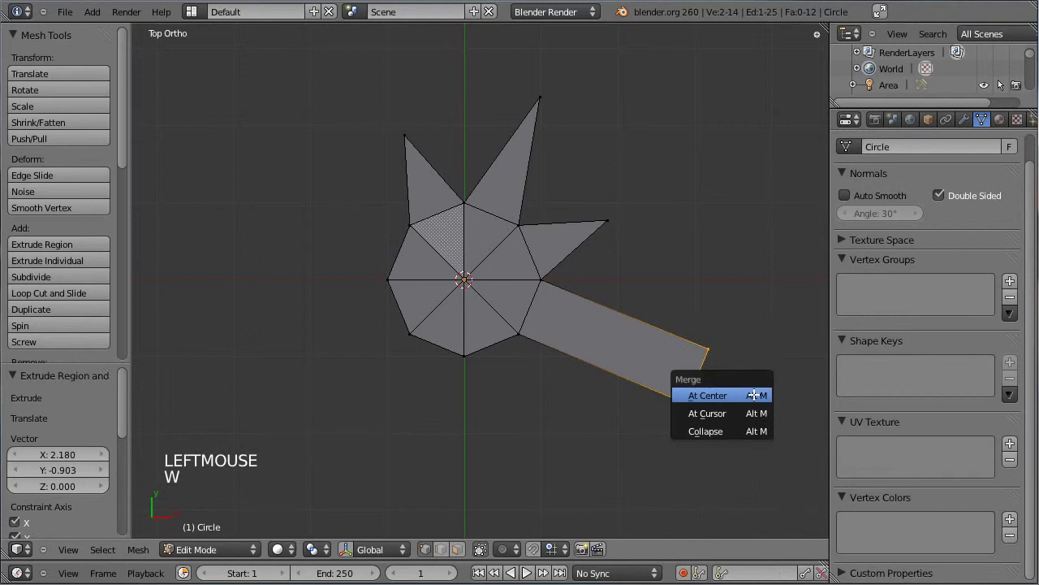
Extrude and merge three more edges into spikes, then merge the long left spike's vertices into one tip.
{"action": "right_click", "coordinate": [519, 335]}
{"action": "right_click", "coordinate": [456, 355]}
{"action": "key", "text": "e"}
{"action": "left_click", "coordinate": [615, 465]}
{"action": "key", "text": "w"}
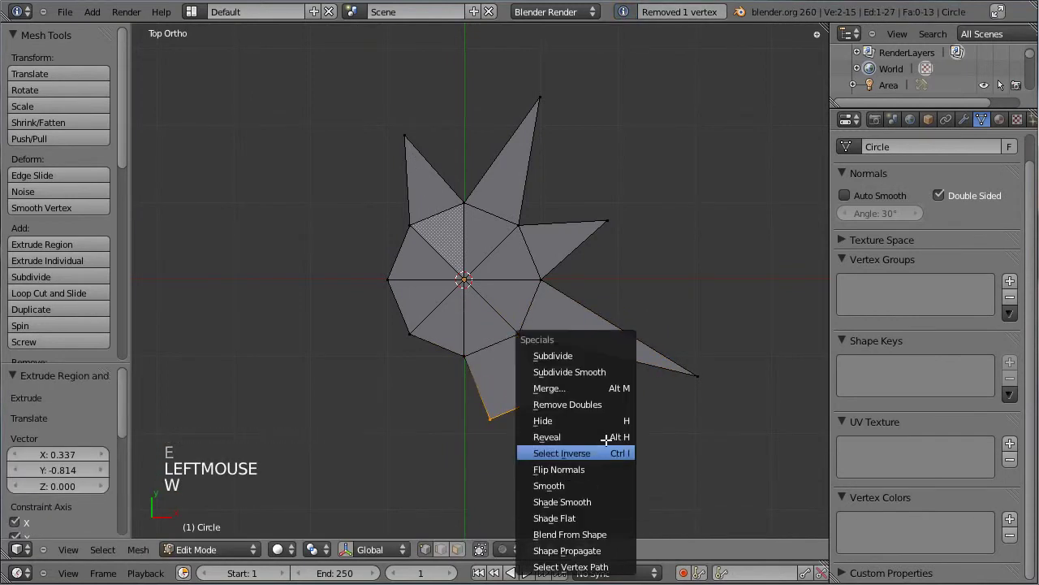
{"action": "right_click", "coordinate": [413, 327]}
{"action": "right_click", "coordinate": [455, 339]}
{"action": "key", "text": "e"}
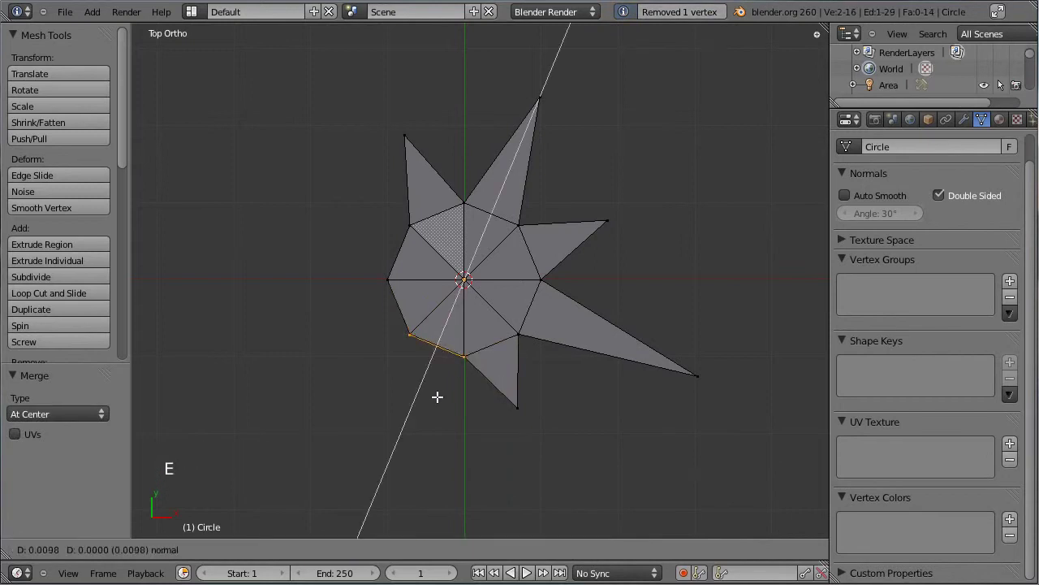
{"action": "left_click", "coordinate": [402, 463]}
{"action": "key", "text": "w"}
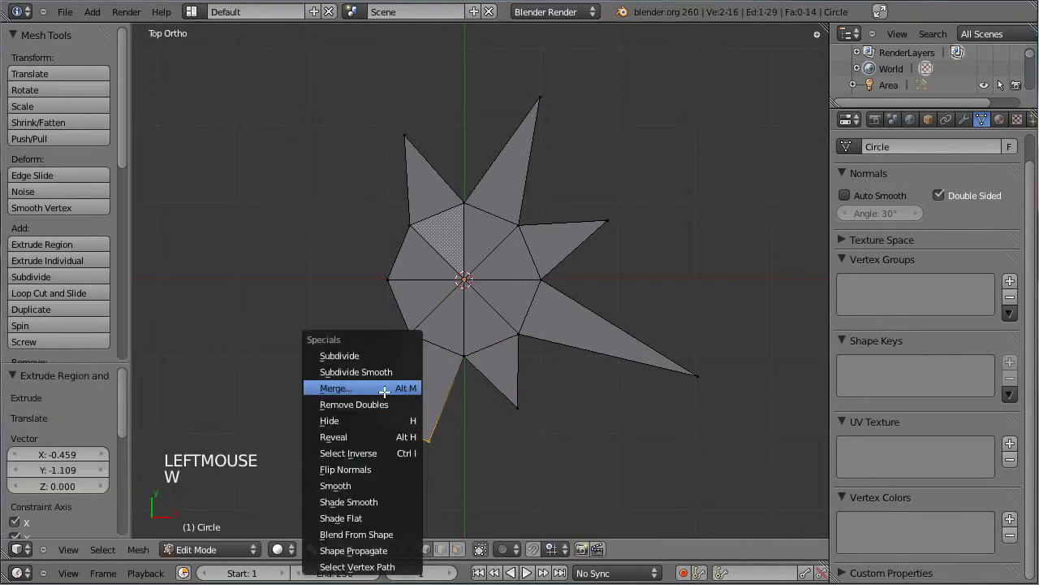
{"action": "right_click", "coordinate": [392, 278]}
{"action": "right_click", "coordinate": [410, 321]}
{"action": "key", "text": "e"}
{"action": "key", "text": "e"}
{"action": "left_click", "coordinate": [288, 388]}
{"action": "key", "text": "w"}
{"action": "right_click", "coordinate": [419, 224]}
{"action": "right_click", "coordinate": [391, 272]}
{"action": "key", "text": "w"}
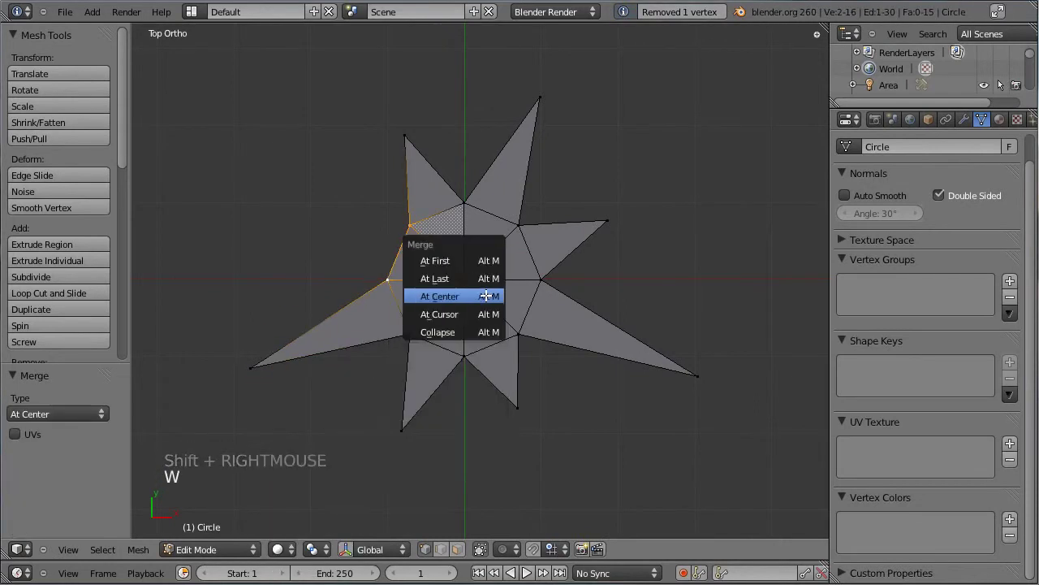
{"action": "key", "text": "Escape"}
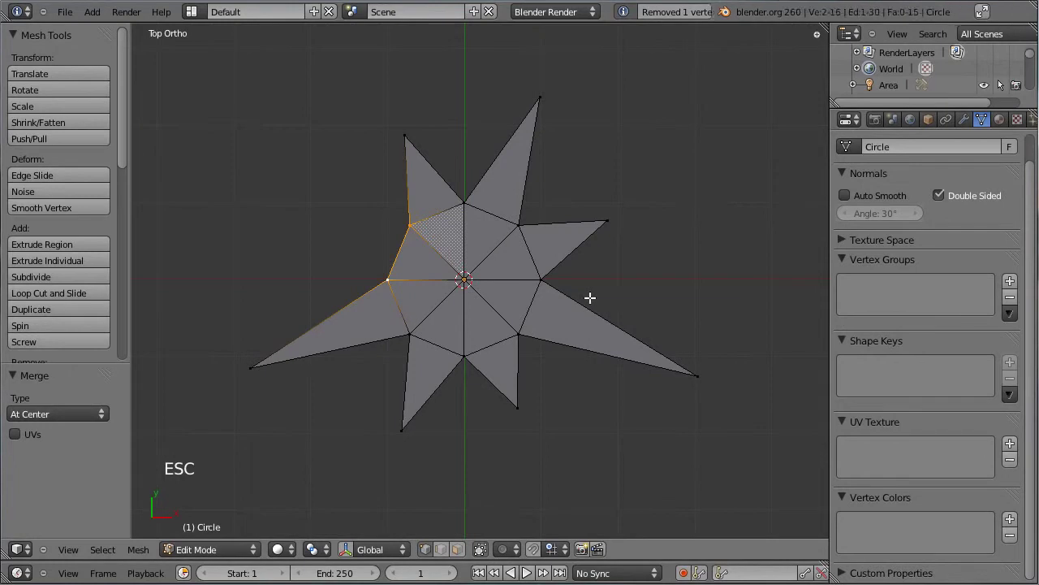
Remove doubles on the whole star, then extrude and merge the last flat edge into the eighth spike.
{"action": "key", "text": "a"}
{"action": "key", "text": "w"}
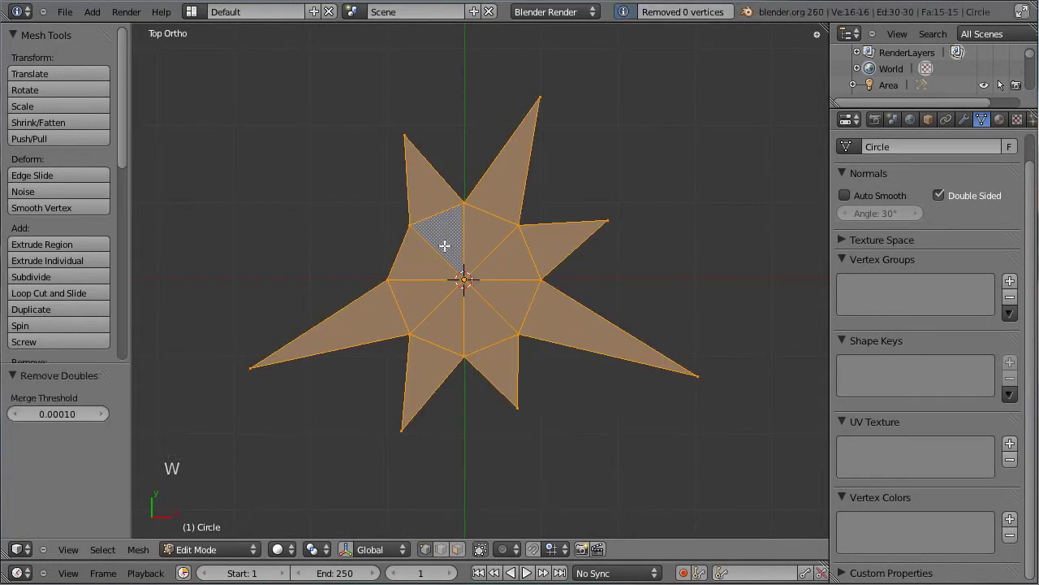
{"action": "right_click", "coordinate": [409, 224]}
{"action": "right_click", "coordinate": [398, 269]}
{"action": "key", "text": "e"}
{"action": "left_click", "coordinate": [407, 275]}
{"action": "key", "text": "w"}
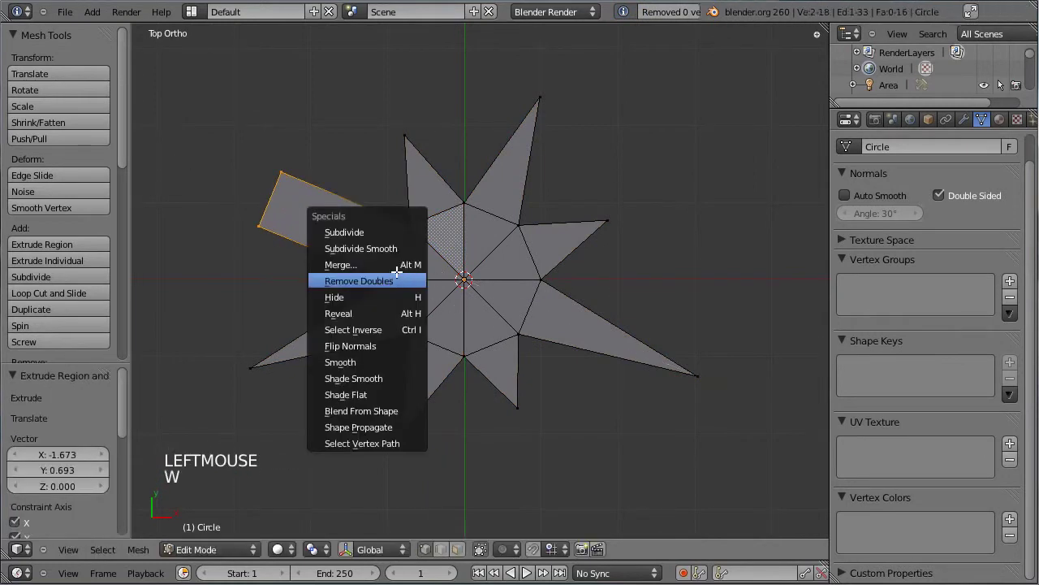
{"action": "scroll", "scroll_direction": "down", "scroll_amount": 3}
{"action": "key", "text": "Tab"}
{"action": "scroll", "scroll_direction": "up", "scroll_amount": 3}
{"action": "key", "text": "Tab"}
Drag several individual star tips outward to vary the point lengths and balance the star.
{"action": "right_click", "coordinate": [522, 413]}
{"action": "left_click", "coordinate": [585, 416]}
{"action": "right_click", "coordinate": [617, 219]}
{"action": "key", "text": "g"}
{"action": "right_click", "coordinate": [391, 124]}
{"action": "key", "text": "g"}
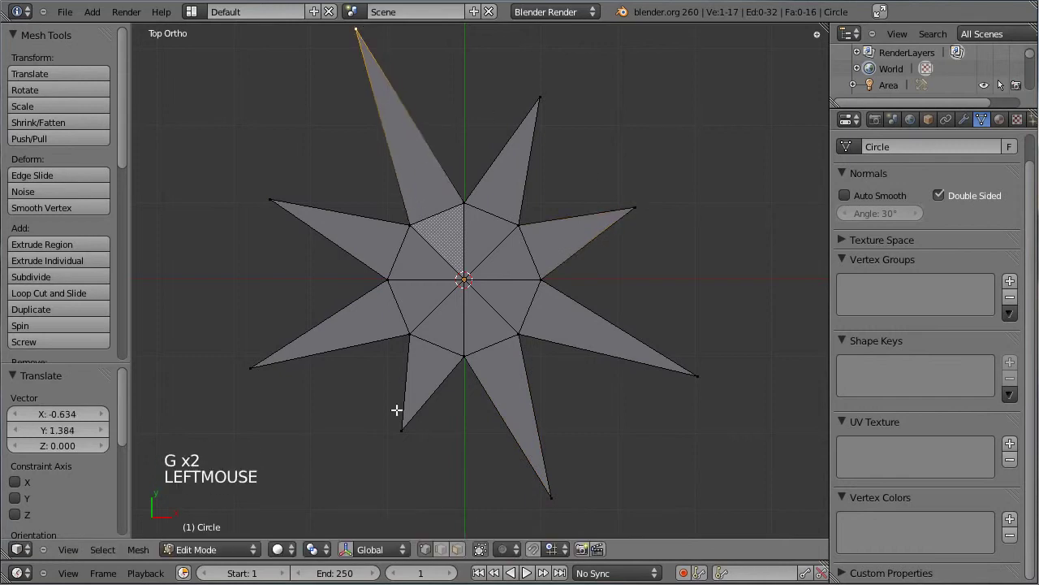
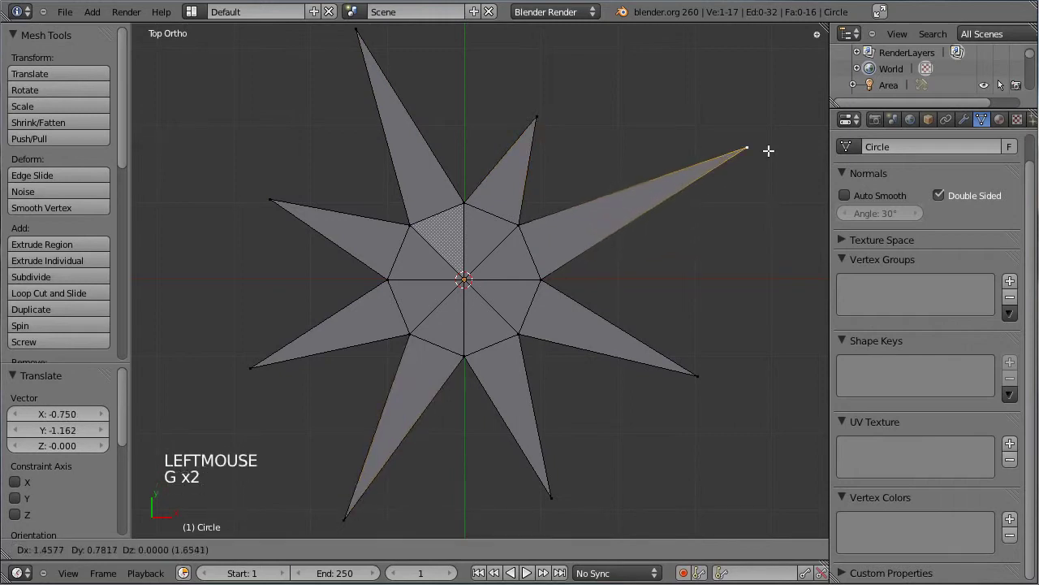
{"action": "left_click", "coordinate": [750, 151]}
{"action": "key", "text": "Tab"}
{"action": "scroll", "scroll_direction": "down", "scroll_amount": 3}
{"action": "scroll", "scroll_direction": "down", "scroll_amount": 3}
{"action": "key", "text": "Tab"}
{"action": "scroll", "scroll_direction": "up", "scroll_amount": 3}
{"action": "right_click", "coordinate": [531, 147]}
{"action": "key", "text": "g"}
{"action": "left_click", "coordinate": [555, 138]}
{"action": "middle_click", "coordinate": [482, 408]}
{"action": "key", "text": "Tab"}
{"action": "right_click", "coordinate": [480, 274]}
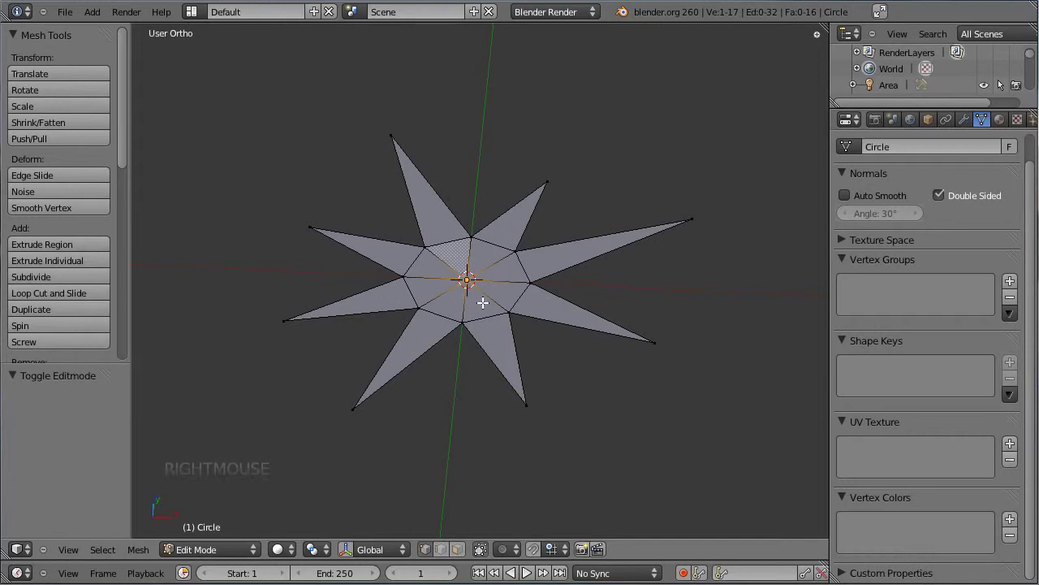
Select all vertices in front view and extrude the star along Z to give it thickness.
{"action": "key", "text": "Tab"}
{"action": "key", "text": "KP_1"}
{"action": "key", "text": "Tab"}
{"action": "key", "text": "a"}
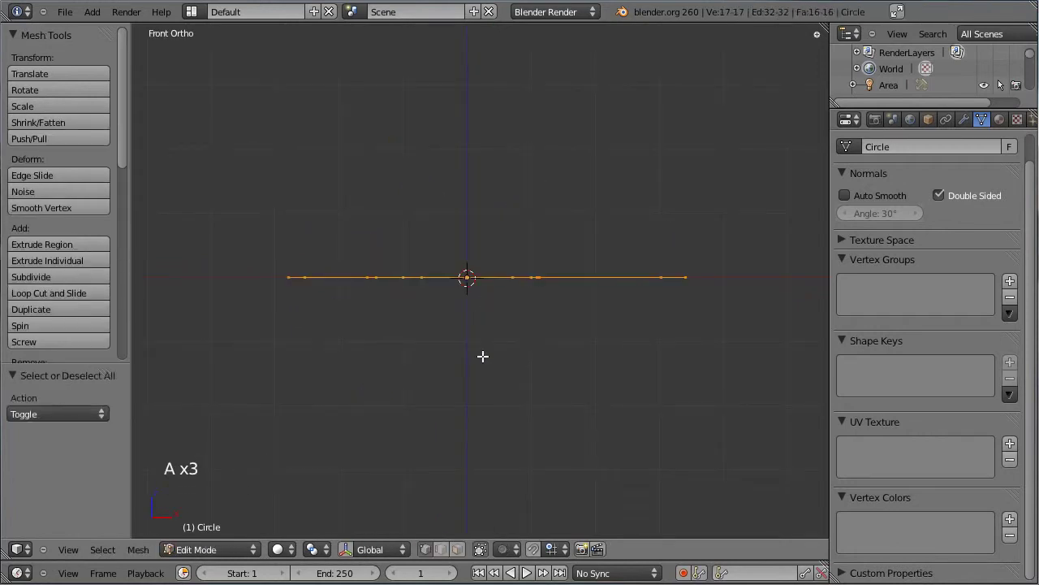
{"action": "key", "text": "a"}
{"action": "key", "text": "a"}
{"action": "key", "text": "e"}
{"action": "left_click", "coordinate": [489, 374]}
{"action": "key", "text": "Tab"}
{"action": "middle_click", "coordinate": [494, 218]}
{"action": "key", "text": "Tab"}
{"action": "right_click", "coordinate": [470, 273]}
{"action": "key", "text": "g"}
{"action": "left_click", "coordinate": [510, 369]}
Leave Edit Mode, inspect the star's thickness, and apply Smooth shading from the Tool Shelf.
{"action": "middle_click", "coordinate": [546, 188]}
{"action": "middle_click", "coordinate": [523, 352]}
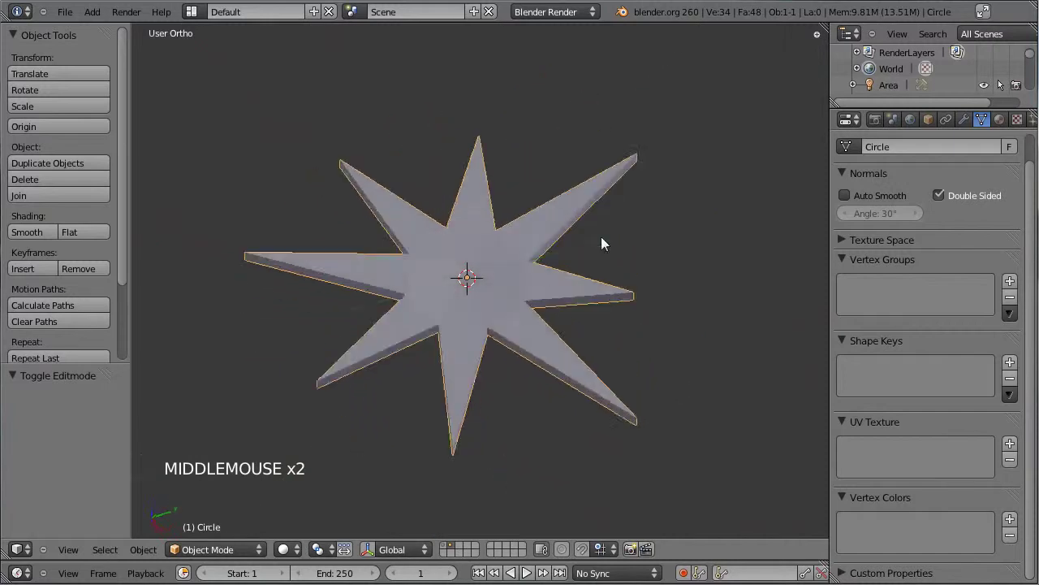
{"action": "middle_click", "coordinate": [312, 297]}
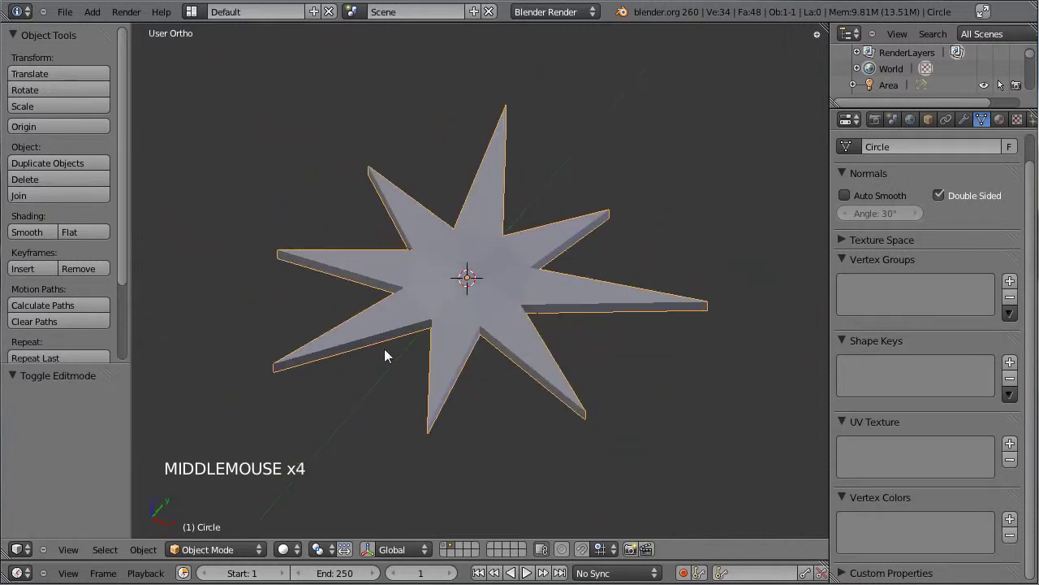
{"action": "left_click", "coordinate": [30, 235]}
{"action": "middle_click", "coordinate": [469, 351]}
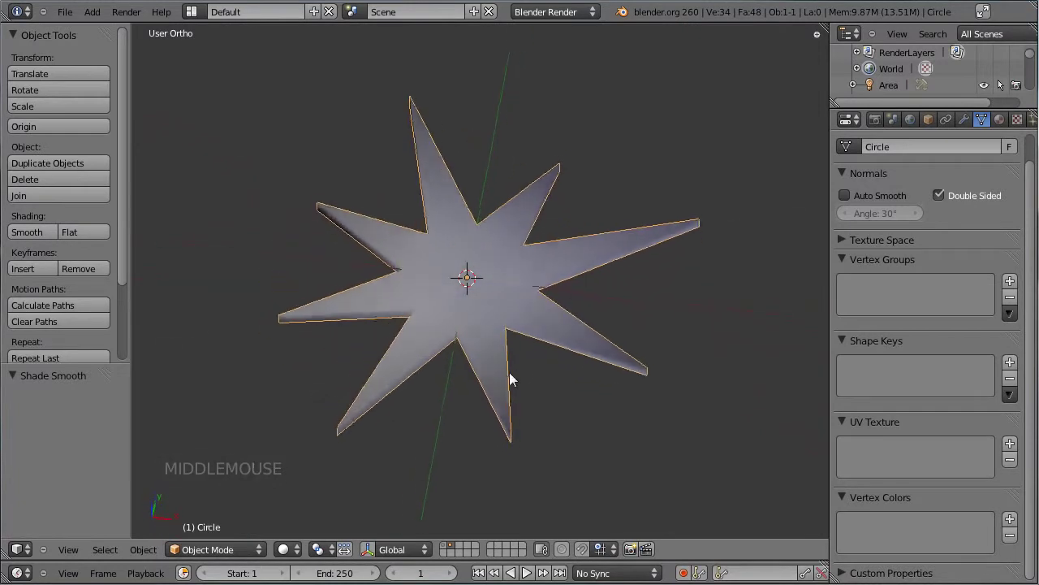
Create a new material named Star with a pale gold diffuse colour and Specular Intensity 0.
{"action": "key", "text": "ctrl+s"}
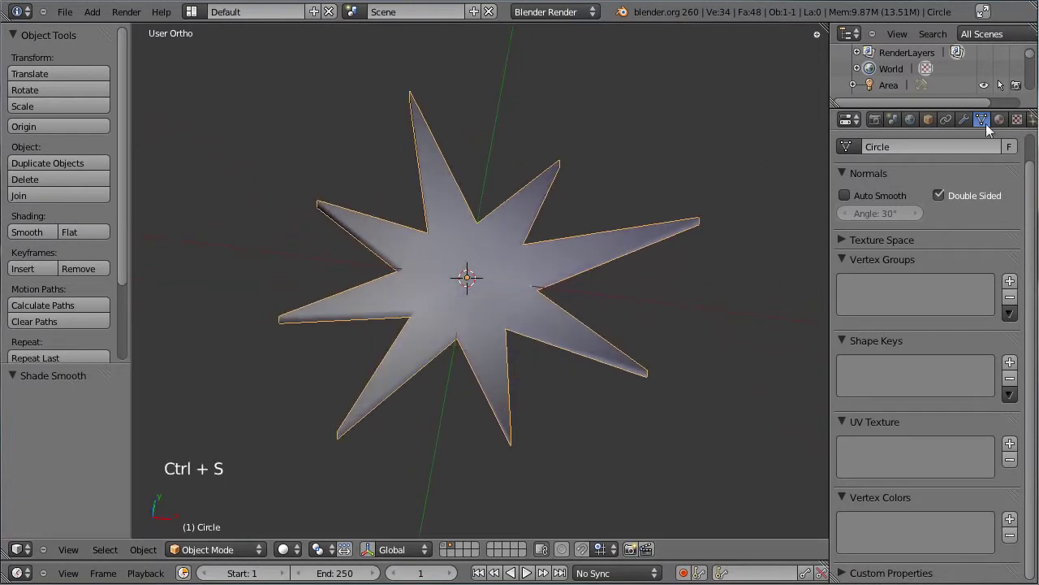
{"action": "left_click", "coordinate": [963, 178]}
{"action": "scroll", "scroll_direction": "up", "scroll_amount": 3}
{"action": "scroll", "scroll_direction": "up", "scroll_amount": 3}
{"action": "left_click", "coordinate": [887, 239]}
{"action": "left_click", "coordinate": [904, 234]}
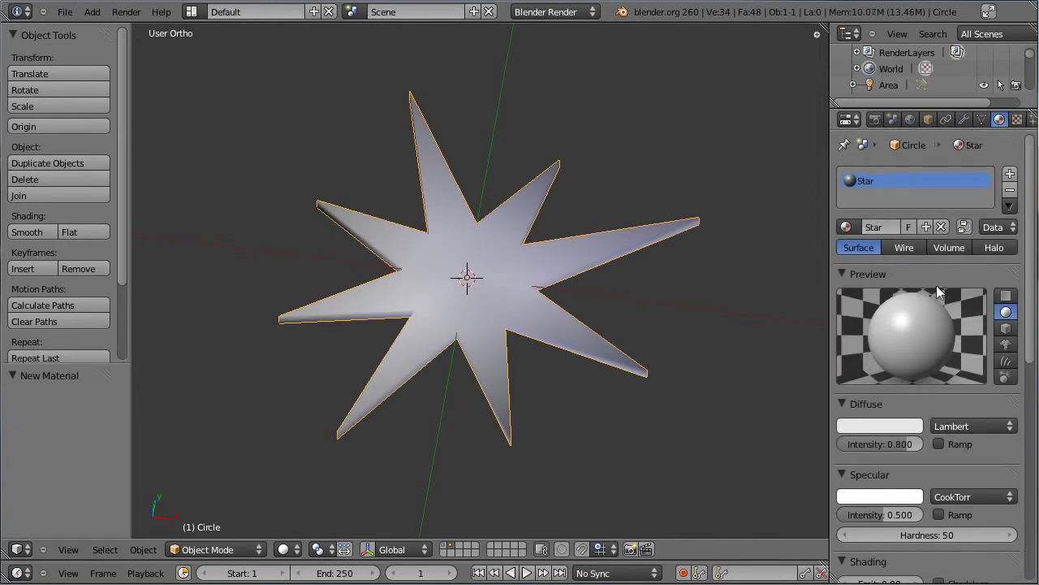
{"action": "left_click", "coordinate": [901, 436]}
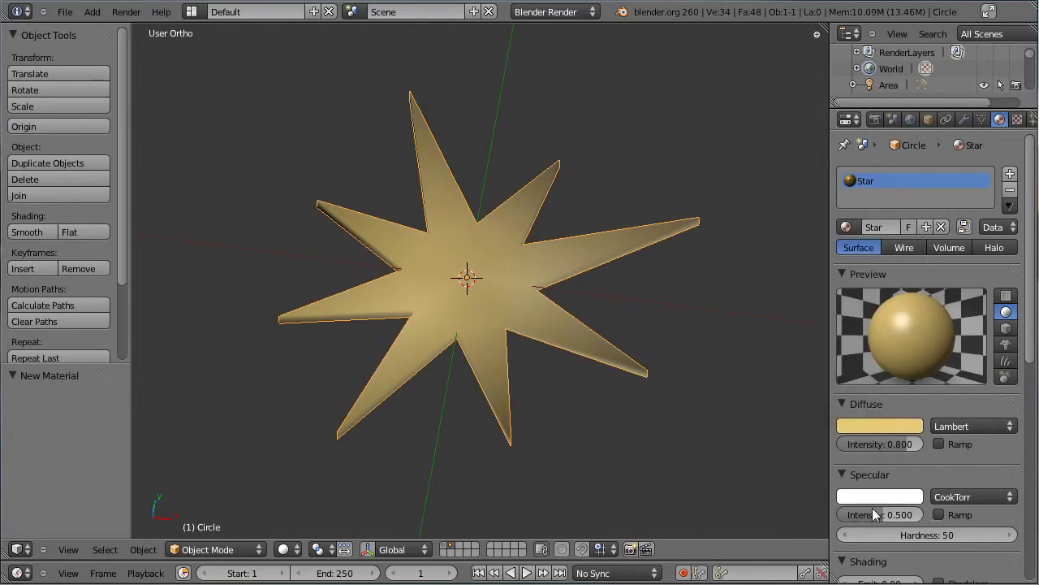
{"action": "left_click", "coordinate": [882, 520]}
{"action": "key", "text": "ctrl+s"}
{"action": "key", "text": "KP_7"}
Shrink the star and duplicate it into a second, smaller star placed beside the original.
{"action": "scroll", "scroll_direction": "down", "scroll_amount": 3}
{"action": "middle_click", "coordinate": [601, 352]}
{"action": "key", "text": "s"}
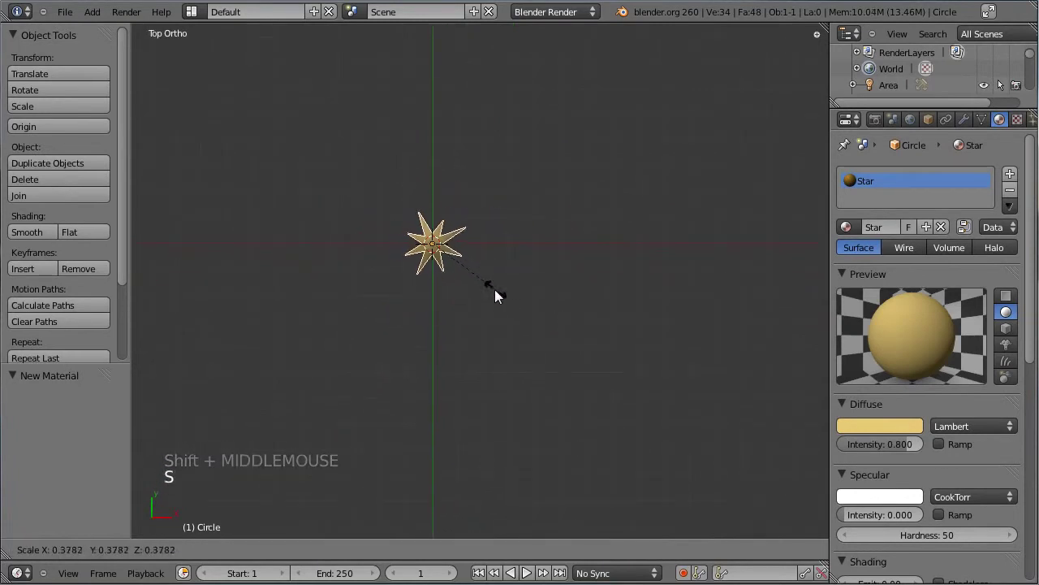
{"action": "left_click", "coordinate": [496, 289]}
{"action": "scroll", "scroll_direction": "up", "scroll_amount": 3}
{"action": "middle_click", "coordinate": [465, 302]}
{"action": "key", "text": "shift+d"}
{"action": "left_click", "coordinate": [572, 302]}
{"action": "key", "text": "r"}
{"action": "key", "text": "s"}
{"action": "left_click", "coordinate": [566, 283]}
{"action": "key", "text": "g"}
{"action": "left_click", "coordinate": [551, 320]}
Duplicate a third star, resize it, give it a single-user pale pink Star_02 material and save.
{"action": "key", "text": "shift+d"}
{"action": "left_click", "coordinate": [554, 380]}
{"action": "key", "text": "s"}
{"action": "left_click", "coordinate": [659, 418]}
{"action": "key", "text": "g"}
{"action": "left_click", "coordinate": [573, 367]}
{"action": "left_click", "coordinate": [902, 234]}
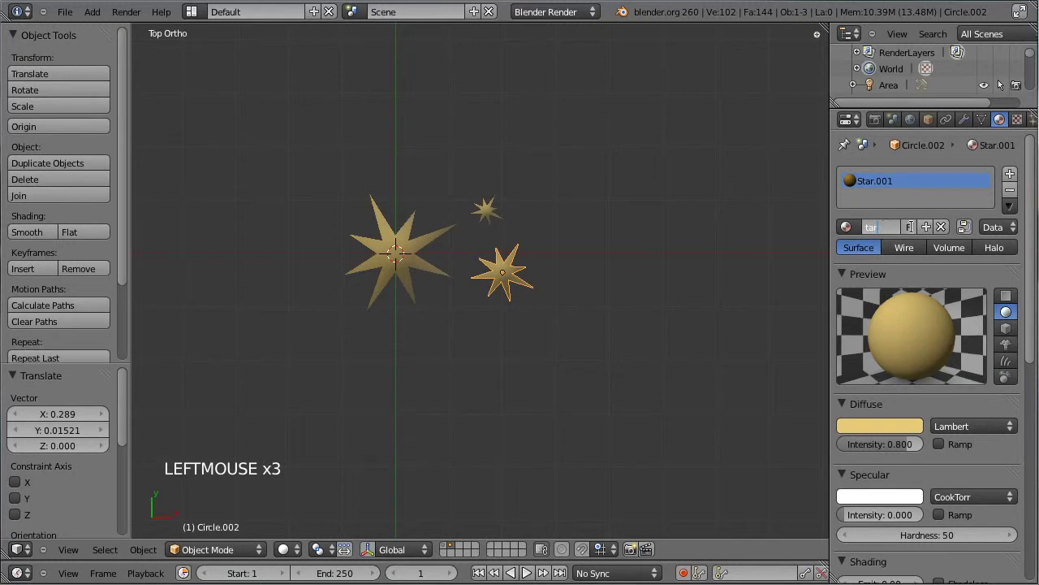
{"action": "left_click", "coordinate": [883, 432]}
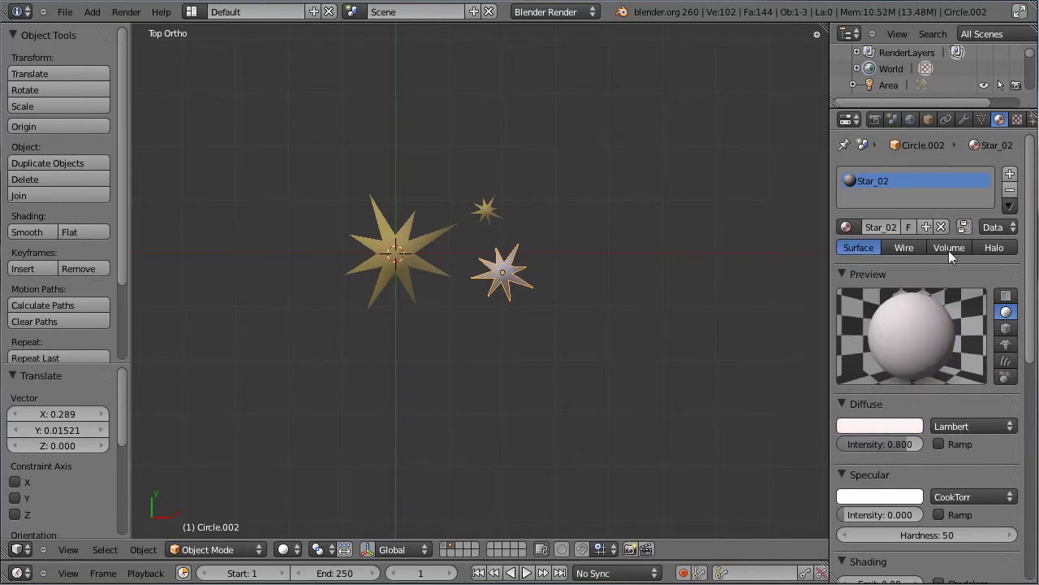
{"action": "key", "text": "ctrl+s"}
Select the three stars and move them to the scene layer with the baubles and card.
{"action": "scroll", "scroll_direction": "down", "scroll_amount": 3}
{"action": "scroll", "scroll_direction": "down", "scroll_amount": 3}
{"action": "scroll", "scroll_direction": "up", "scroll_amount": 3}
{"action": "right_click", "coordinate": [490, 228]}
{"action": "right_click", "coordinate": [434, 252]}
{"action": "right_click", "coordinate": [509, 283]}
{"action": "key", "text": "m"}
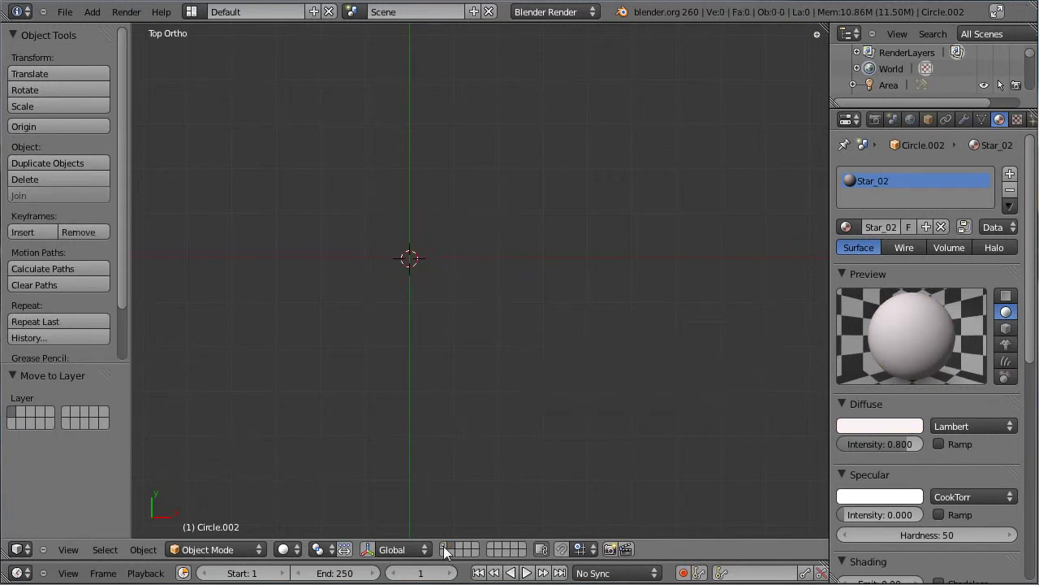
{"action": "left_click", "coordinate": [444, 552]}
Reselect the three stars and translate them sideways beyond the card's right edge.
{"action": "scroll", "scroll_direction": "down", "scroll_amount": 3}
{"action": "scroll", "scroll_direction": "up", "scroll_amount": 3}
{"action": "middle_click", "coordinate": [530, 267]}
{"action": "right_click", "coordinate": [437, 228]}
{"action": "right_click", "coordinate": [501, 260]}
{"action": "right_click", "coordinate": [480, 288]}
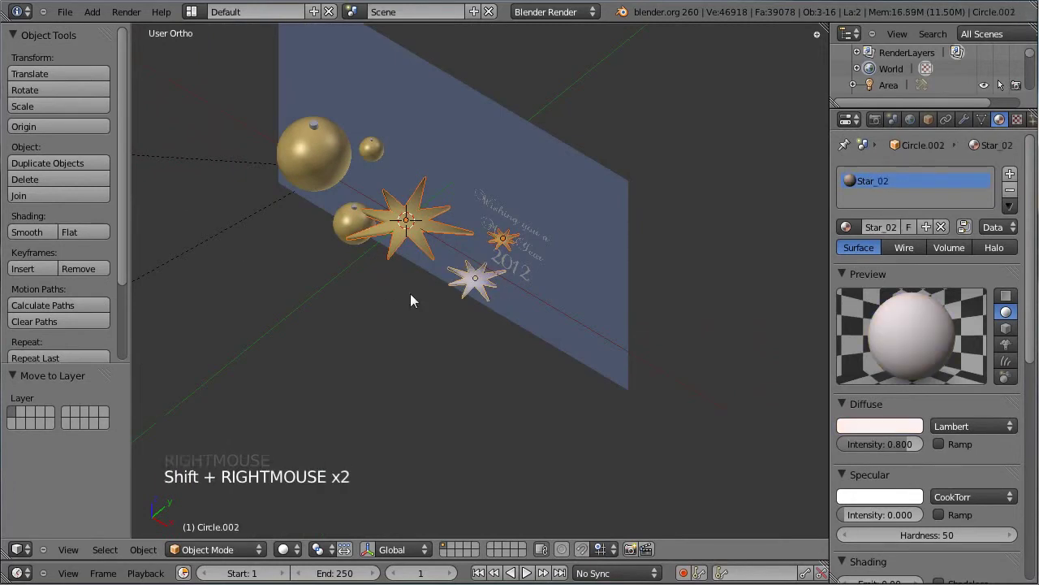
{"action": "key", "text": "g"}
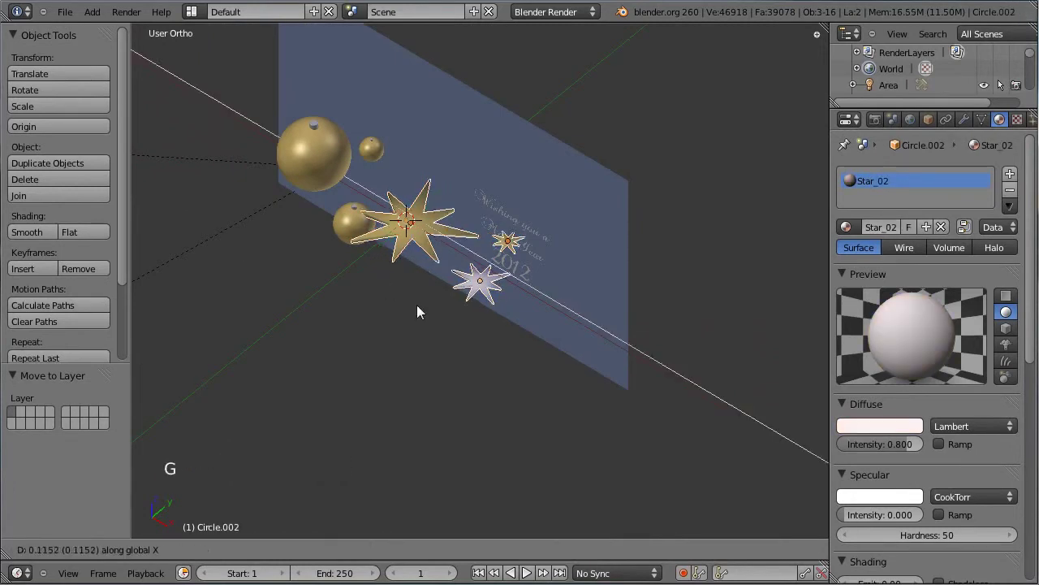
{"action": "left_click", "coordinate": [554, 406]}
{"action": "middle_click", "coordinate": [311, 331]}
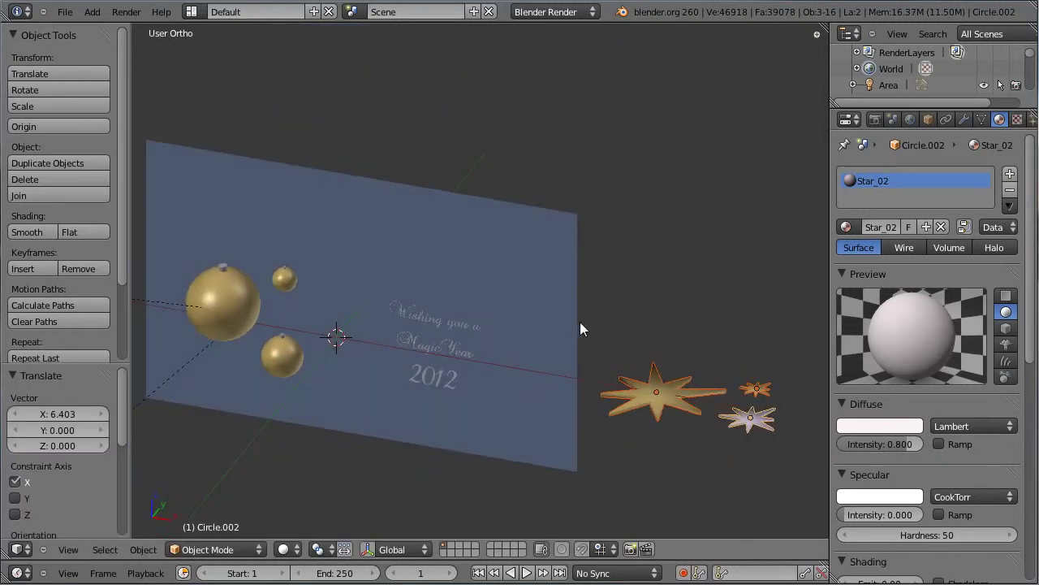
Group the selected stars with Ctrl+G and rename the group to Stars in Object properties.
{"action": "key", "text": "ctrl+g"}
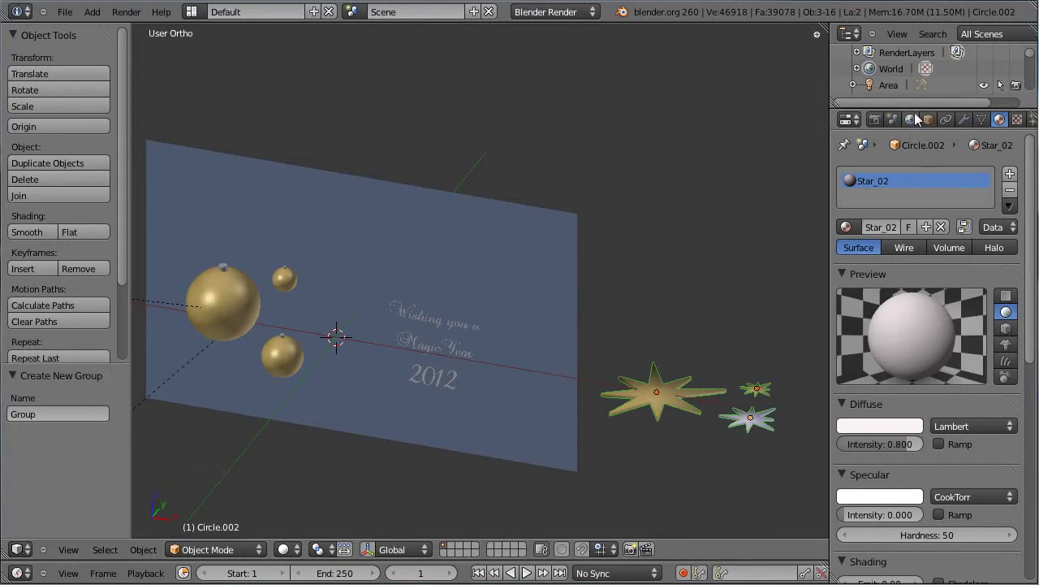
{"action": "left_click", "coordinate": [935, 123]}
{"action": "left_click", "coordinate": [953, 123]}
{"action": "left_click", "coordinate": [930, 123]}
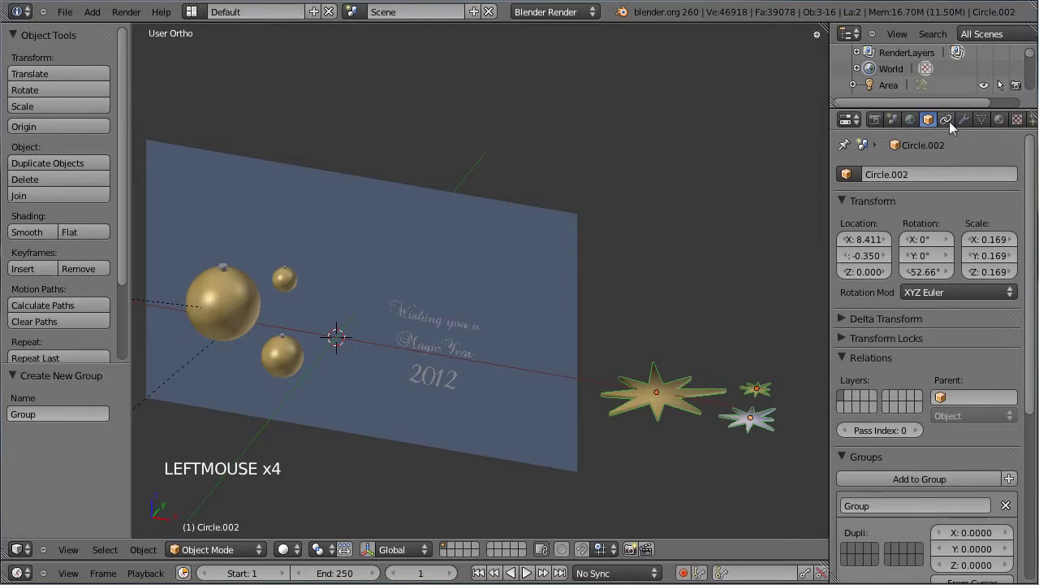
{"action": "left_click", "coordinate": [898, 513]}
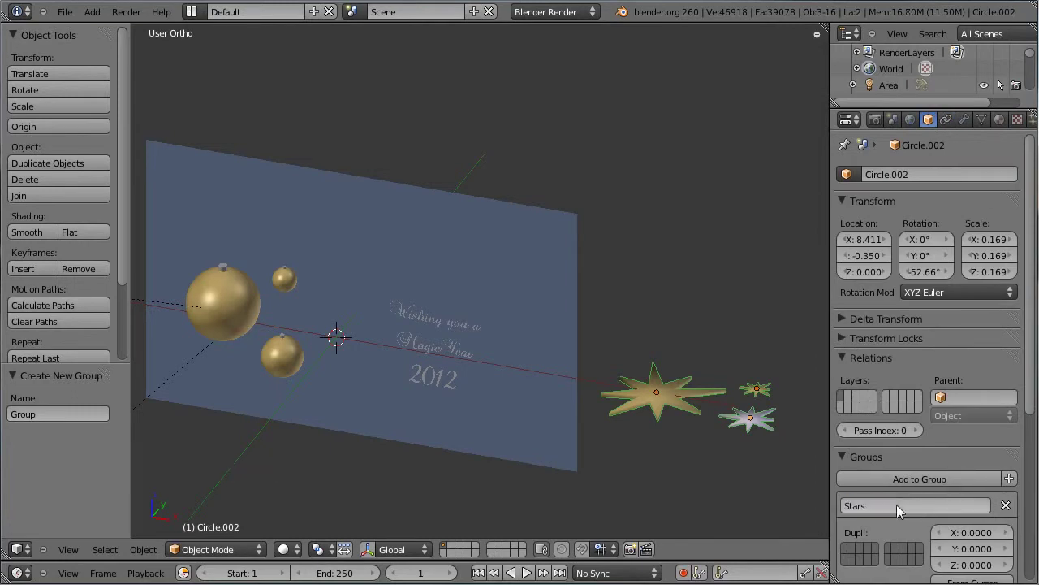
{"action": "right_click", "coordinate": [508, 276]}
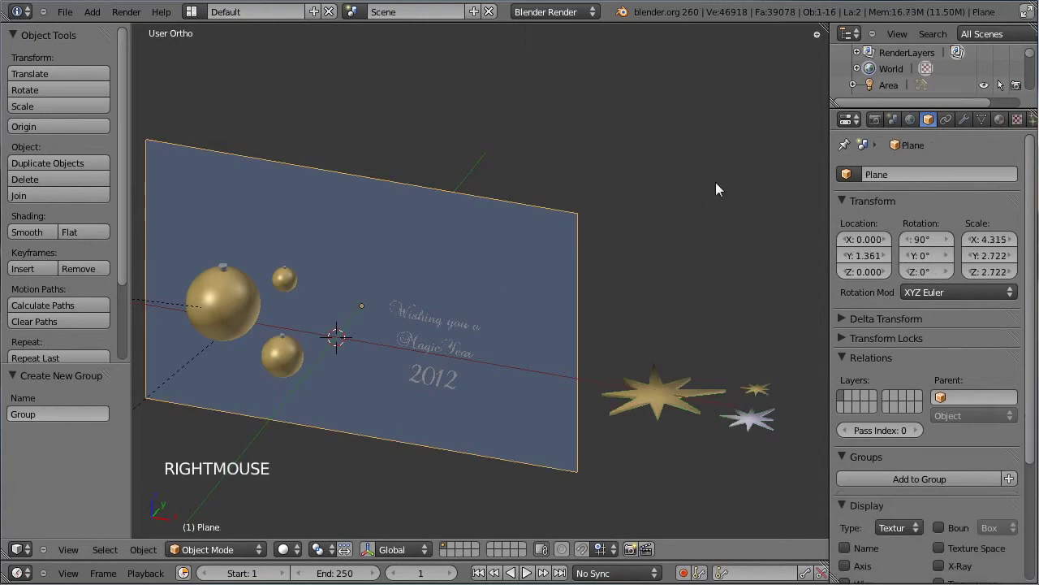
Add a hair particle system to the plane rendered as copies of the Stars dupli group.
{"action": "scroll", "scroll_direction": "down", "scroll_amount": 3}
{"action": "left_click", "coordinate": [1016, 124]}
{"action": "left_click", "coordinate": [1018, 176]}
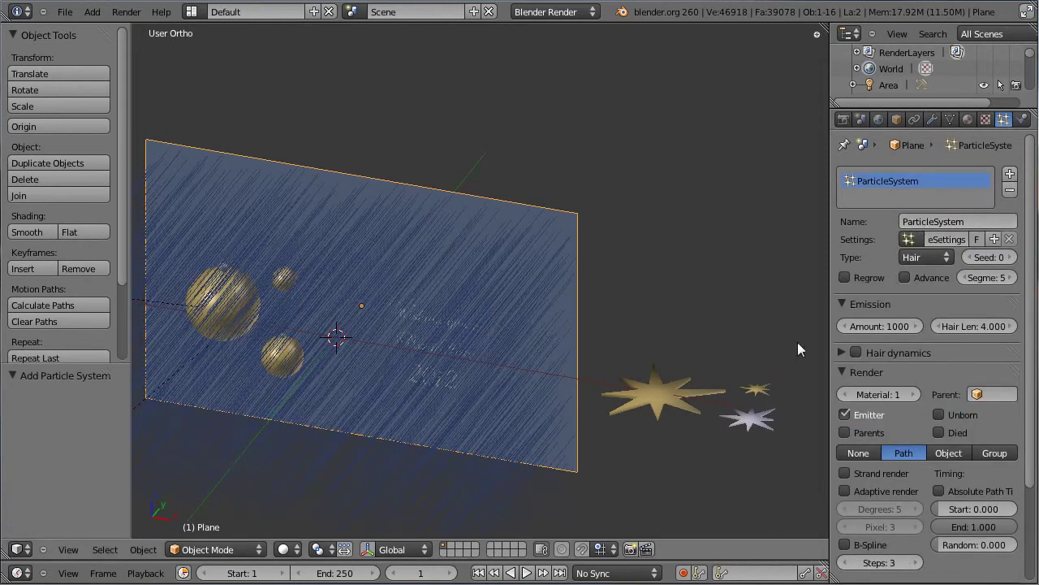
{"action": "scroll", "scroll_direction": "down", "scroll_amount": 3}
{"action": "left_click", "coordinate": [997, 337]}
{"action": "middle_click", "coordinate": [685, 327]}
{"action": "left_click", "coordinate": [969, 359]}
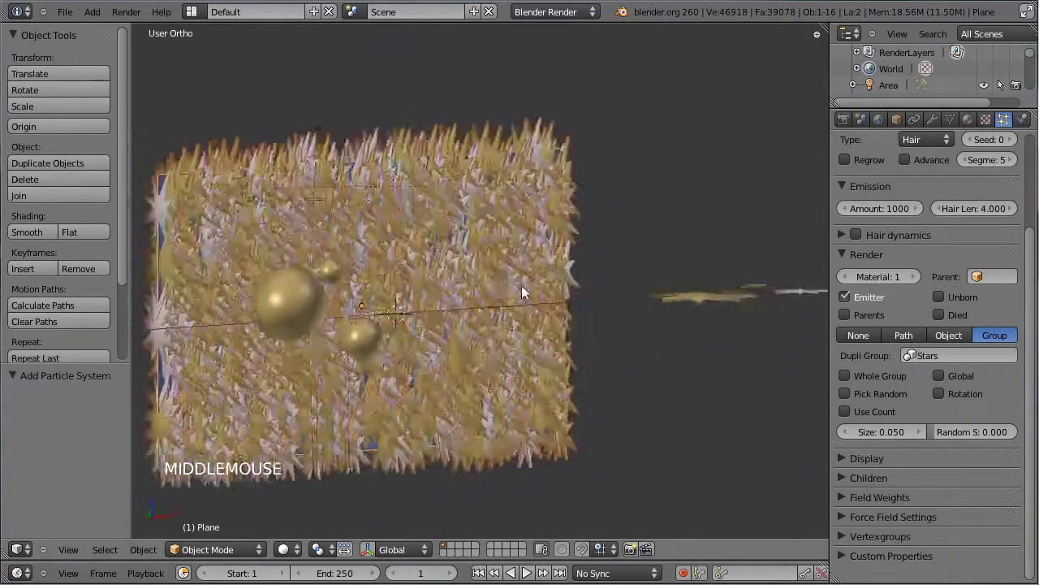
Inspect the particle-covered plane from the front and select the star objects.
{"action": "scroll", "scroll_direction": "up", "scroll_amount": 3}
{"action": "scroll", "scroll_direction": "down", "scroll_amount": 3}
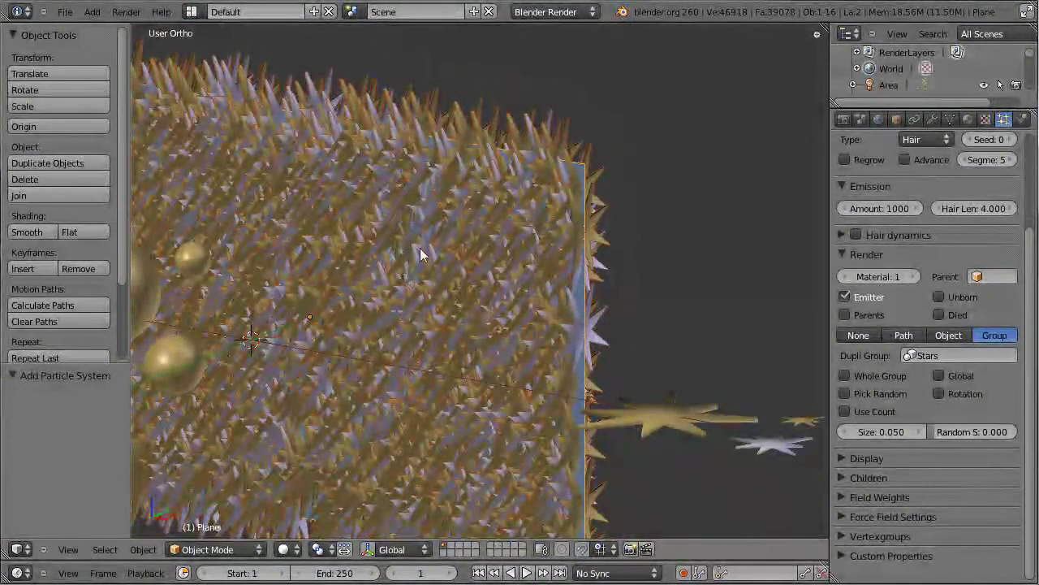
{"action": "middle_click", "coordinate": [473, 259]}
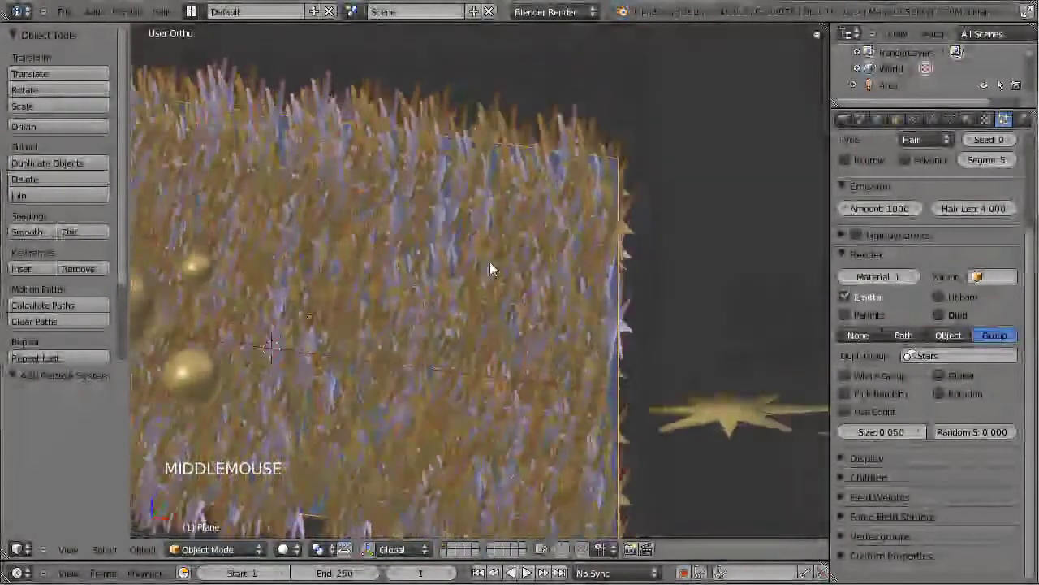
{"action": "middle_click", "coordinate": [337, 301]}
{"action": "middle_click", "coordinate": [679, 343]}
{"action": "middle_click", "coordinate": [582, 273]}
{"action": "right_click", "coordinate": [574, 370]}
{"action": "right_click", "coordinate": [691, 368]}
{"action": "right_click", "coordinate": [674, 399]}
Rotate the stars 90 degrees about Y so they sit edge-on to the card, undoing a stray change.
{"action": "key", "text": "KP_1"}
{"action": "key", "text": "r"}
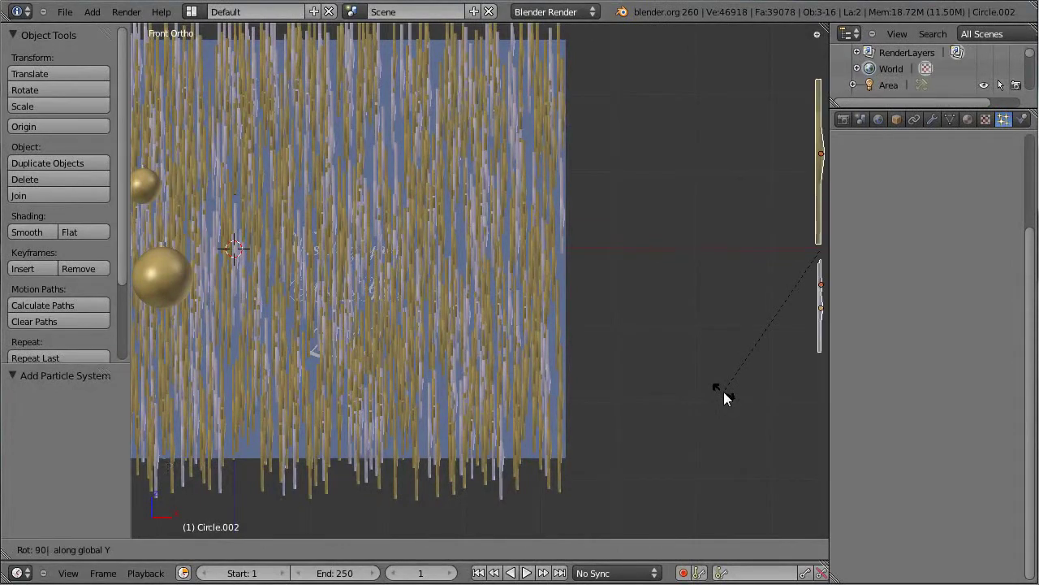
{"action": "scroll", "scroll_direction": "down", "scroll_amount": 3}
{"action": "right_click", "coordinate": [410, 285]}
{"action": "middle_click", "coordinate": [562, 289]}
{"action": "right_click", "coordinate": [500, 378]}
{"action": "right_click", "coordinate": [563, 441]}
{"action": "right_click", "coordinate": [439, 348]}
{"action": "scroll", "scroll_direction": "up", "scroll_amount": 3}
{"action": "scroll", "scroll_direction": "up", "scroll_amount": 3}
{"action": "middle_click", "coordinate": [616, 361]}
{"action": "key", "text": "Tab"}
{"action": "key", "text": "Tab"}
{"action": "left_click", "coordinate": [997, 131]}
{"action": "left_click", "coordinate": [1003, 131]}
{"action": "right_click", "coordinate": [518, 259]}
{"action": "right_click", "coordinate": [657, 397]}
{"action": "right_click", "coordinate": [635, 505]}
{"action": "right_click", "coordinate": [686, 484]}
{"action": "right_click", "coordinate": [699, 469]}
{"action": "key", "text": "ctrl+z"}
Select the background plane and enable Rotation for its Stars group particle copies.
{"action": "middle_click", "coordinate": [347, 322]}
{"action": "middle_click", "coordinate": [542, 387]}
{"action": "scroll", "scroll_direction": "down", "scroll_amount": 3}
{"action": "scroll", "scroll_direction": "up", "scroll_amount": 3}
{"action": "middle_click", "coordinate": [388, 255]}
{"action": "scroll", "scroll_direction": "up", "scroll_amount": 3}
{"action": "right_click", "coordinate": [515, 201]}
{"action": "scroll", "scroll_direction": "up", "scroll_amount": 3}
{"action": "middle_click", "coordinate": [557, 208]}
{"action": "scroll", "scroll_direction": "up", "scroll_amount": 3}
{"action": "scroll", "scroll_direction": "down", "scroll_amount": 3}
{"action": "middle_click", "coordinate": [568, 154]}
{"action": "middle_click", "coordinate": [324, 310]}
{"action": "middle_click", "coordinate": [358, 267]}
{"action": "middle_click", "coordinate": [458, 281]}
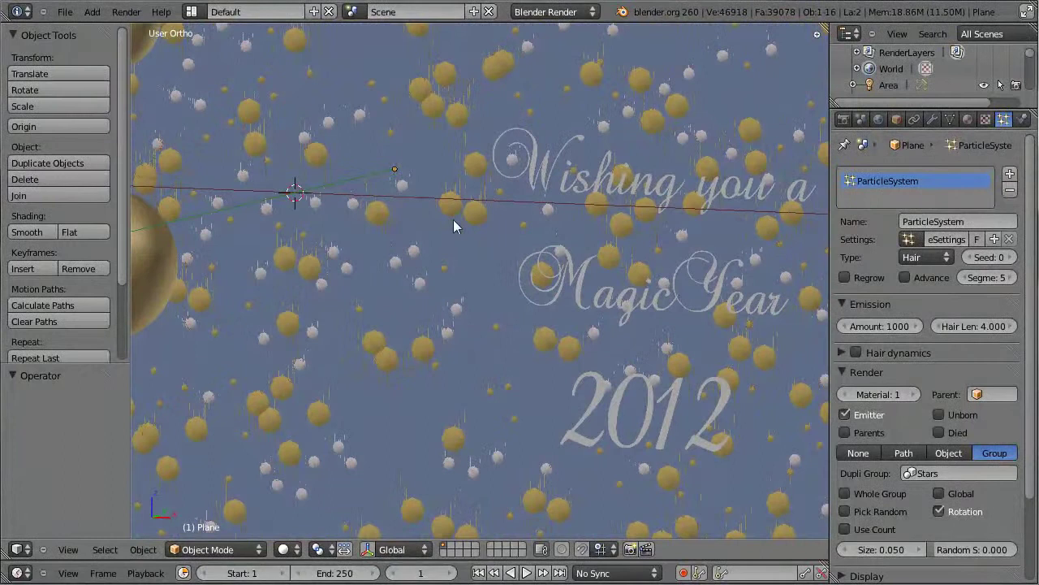
Check the flat-lying star particles from the front and select one of the star objects.
{"action": "scroll", "scroll_direction": "down", "scroll_amount": 3}
{"action": "middle_click", "coordinate": [619, 271]}
{"action": "middle_click", "coordinate": [596, 246]}
{"action": "scroll", "scroll_direction": "up", "scroll_amount": 3}
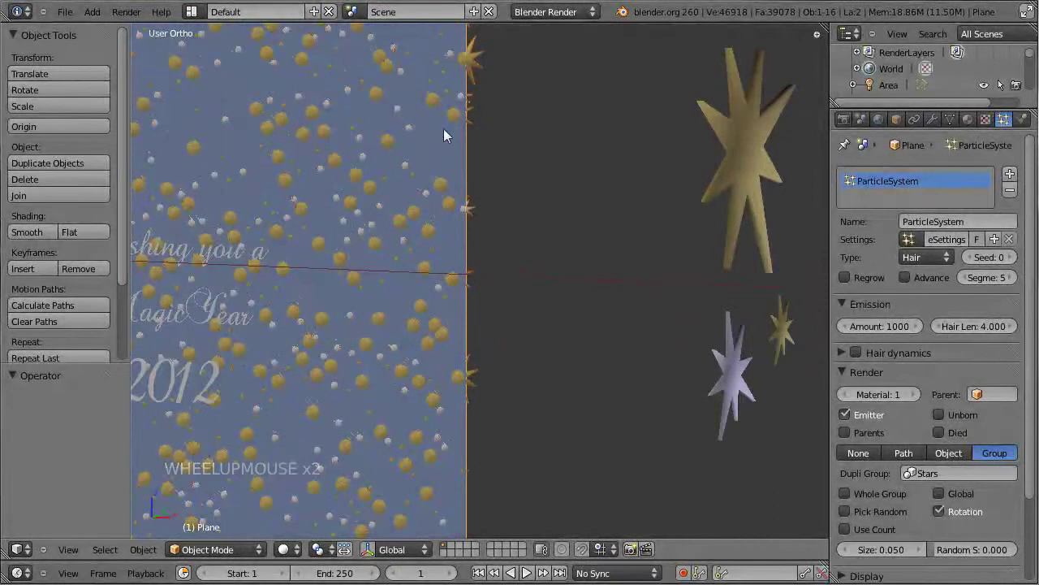
{"action": "right_click", "coordinate": [731, 153]}
{"action": "key", "text": "KP_1"}
{"action": "scroll", "scroll_direction": "up", "scroll_amount": 3}
{"action": "middle_click", "coordinate": [587, 169]}
{"action": "scroll", "scroll_direction": "up", "scroll_amount": 3}
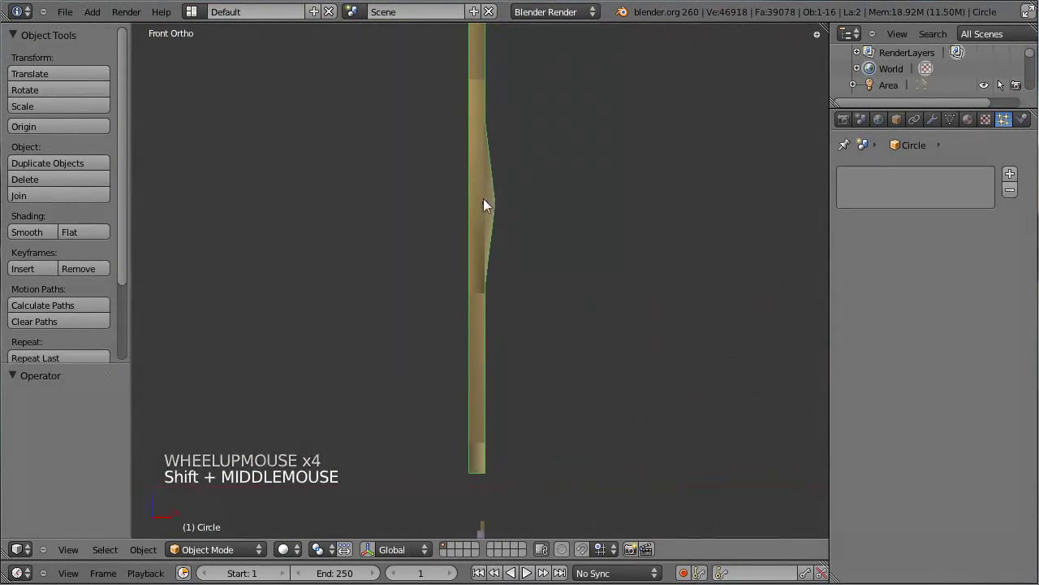
{"action": "scroll", "scroll_direction": "down", "scroll_amount": 3}
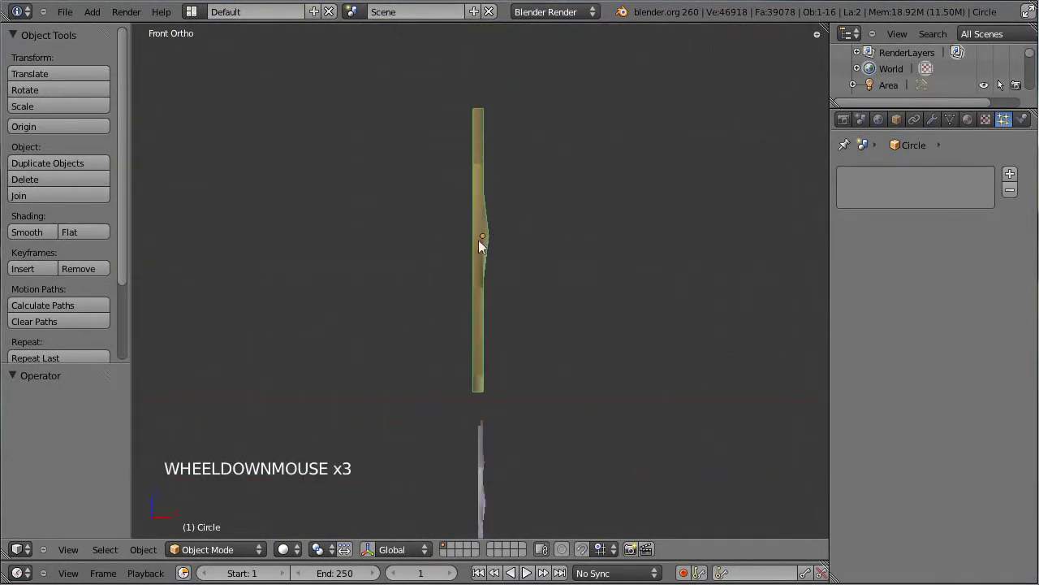
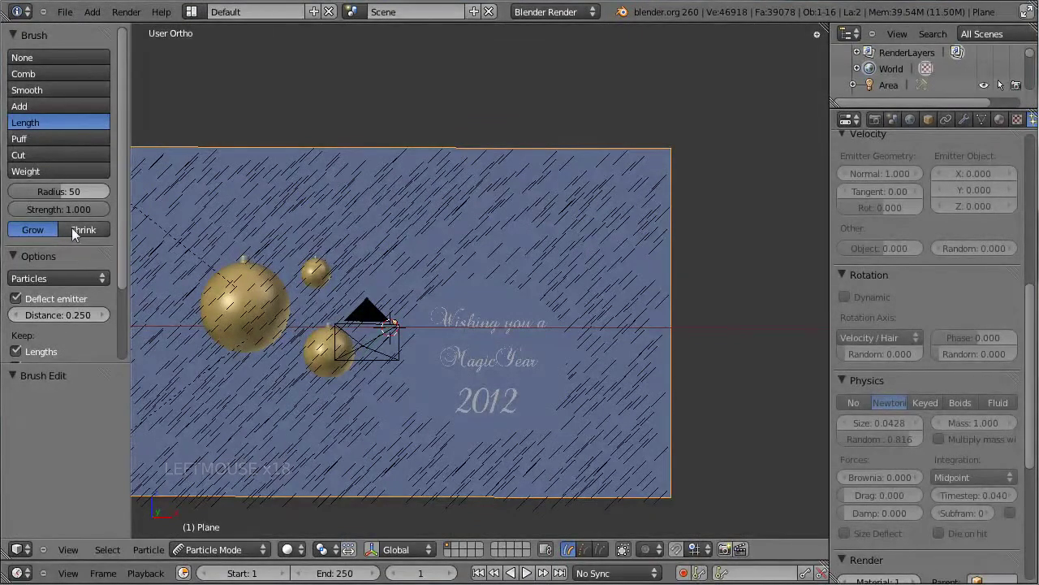
Shrink the particle hairs over the greeting text, around the baubles and across the card's middle with the Length brush.
{"action": "left_click", "coordinate": [86, 238]}
{"action": "middle_click", "coordinate": [468, 274]}
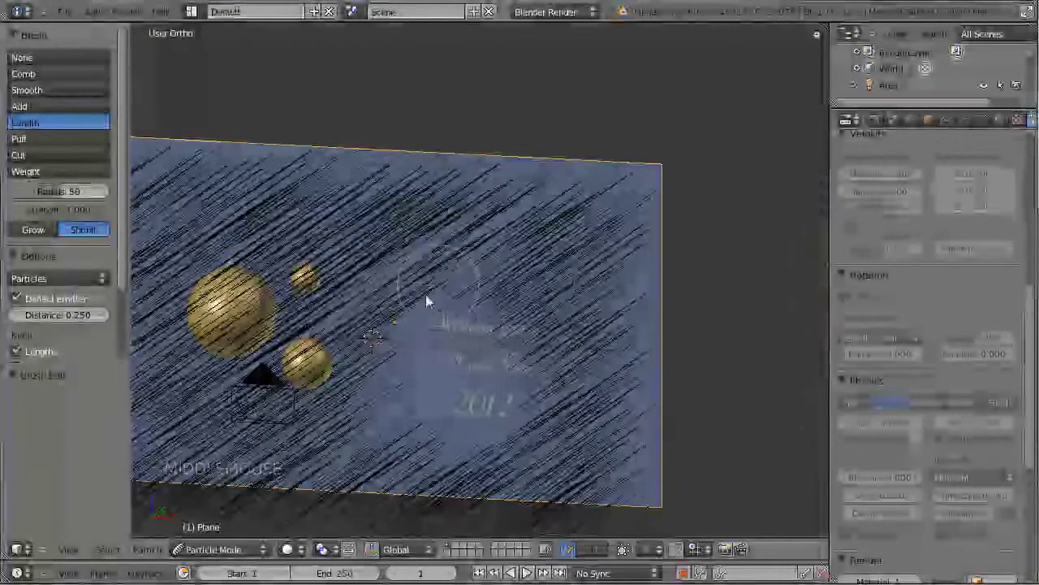
{"action": "left_click", "coordinate": [373, 330]}
{"action": "left_click", "coordinate": [417, 301]}
{"action": "left_click", "coordinate": [556, 413]}
{"action": "left_click", "coordinate": [544, 439]}
{"action": "left_click", "coordinate": [465, 456]}
{"action": "left_click", "coordinate": [347, 429]}
{"action": "left_click", "coordinate": [313, 394]}
{"action": "left_click", "coordinate": [584, 464]}
{"action": "left_click", "coordinate": [433, 467]}
{"action": "left_click", "coordinate": [362, 463]}
{"action": "double_click", "coordinate": [297, 434]}
{"action": "left_click", "coordinate": [257, 403]}
{"action": "left_click", "coordinate": [216, 257]}
{"action": "left_click", "coordinate": [297, 216]}
{"action": "scroll", "scroll_direction": "down", "scroll_amount": 3}
{"action": "left_click", "coordinate": [283, 220]}
{"action": "left_click", "coordinate": [439, 213]}
Grow the hairs along the card's left edge, then shrink a few more over the text.
{"action": "left_click", "coordinate": [557, 224]}
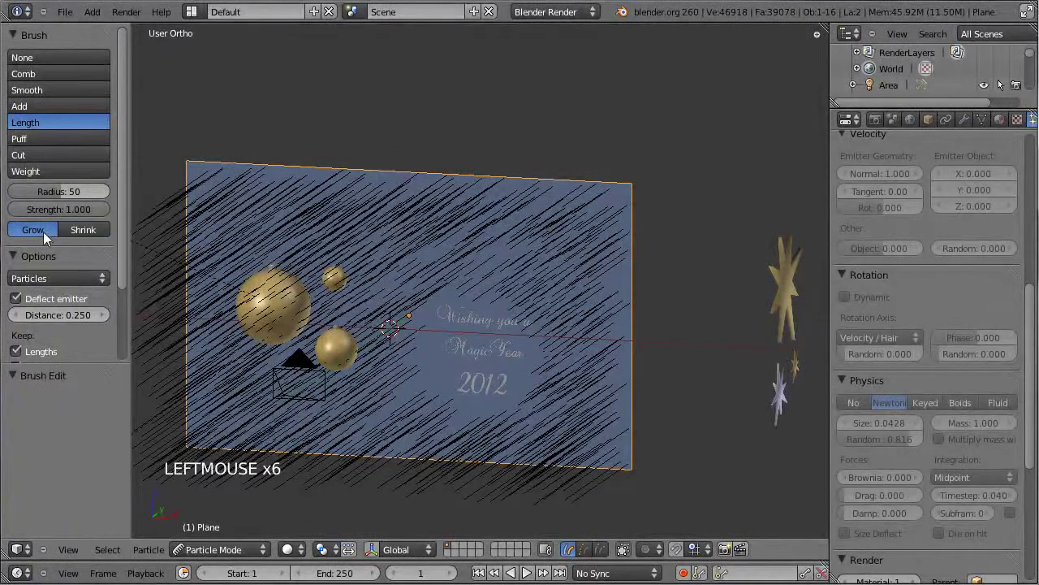
{"action": "left_click", "coordinate": [177, 214]}
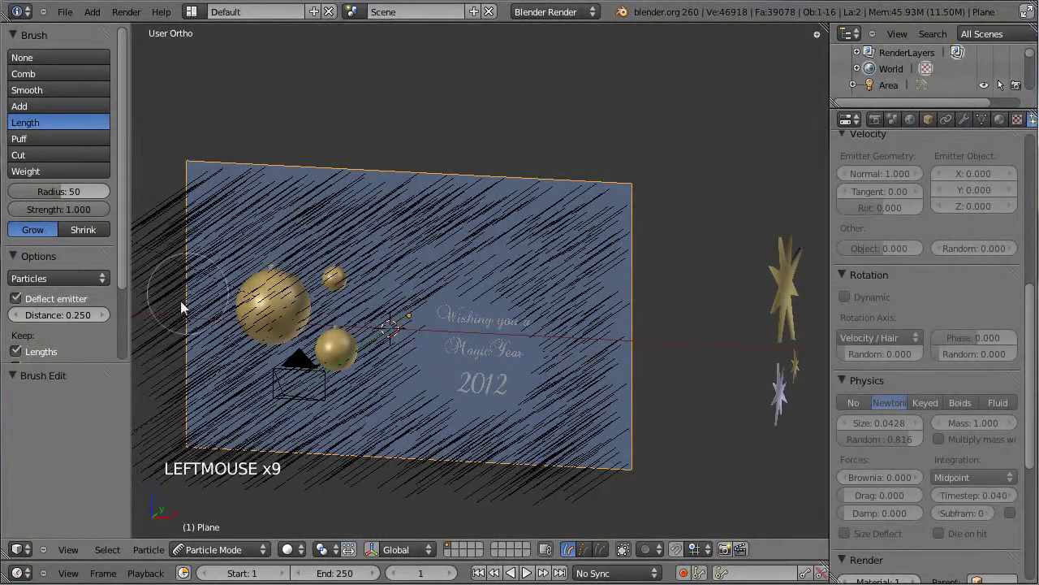
{"action": "left_click", "coordinate": [195, 266]}
{"action": "left_click", "coordinate": [201, 323]}
{"action": "left_click", "coordinate": [247, 436]}
{"action": "left_click", "coordinate": [90, 239]}
{"action": "scroll", "scroll_direction": "down", "scroll_amount": 3}
{"action": "scroll", "scroll_direction": "up", "scroll_amount": 3}
Leave particle editing, save, and orbit to check the stars clustered along the card's edges.
{"action": "scroll", "scroll_direction": "up", "scroll_amount": 3}
{"action": "left_click", "coordinate": [252, 562]}
{"action": "left_click", "coordinate": [257, 557]}
{"action": "key", "text": "ctrl+s"}
{"action": "scroll", "scroll_direction": "down", "scroll_amount": 3}
{"action": "middle_click", "coordinate": [316, 352]}
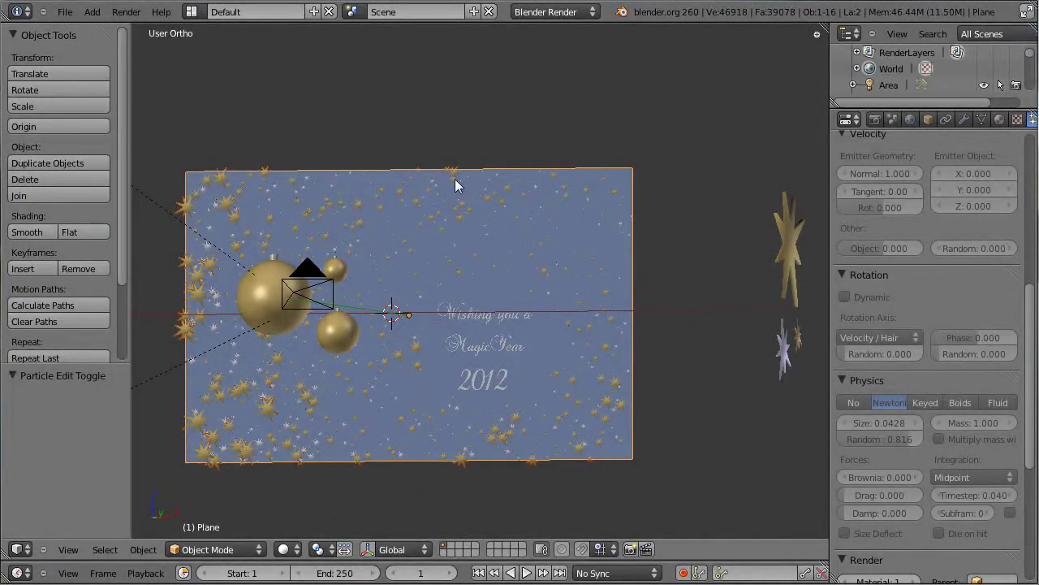
{"action": "middle_click", "coordinate": [391, 206]}
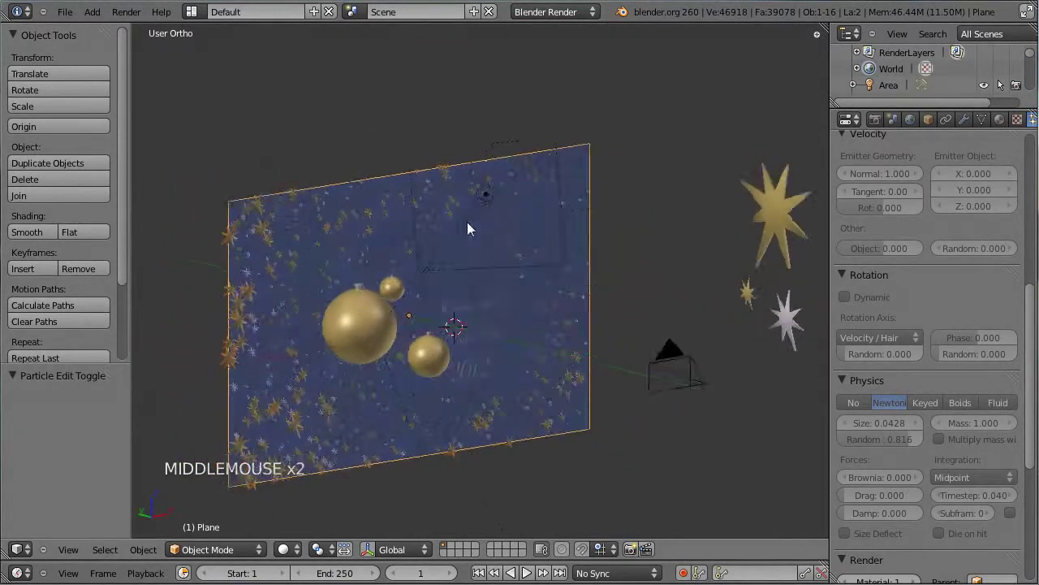
Render the card to preview baubles, stars and greeting, then return to front view with the first text line selected.
{"action": "key", "text": "KP_0"}
{"action": "key", "text": "ctrl+s"}
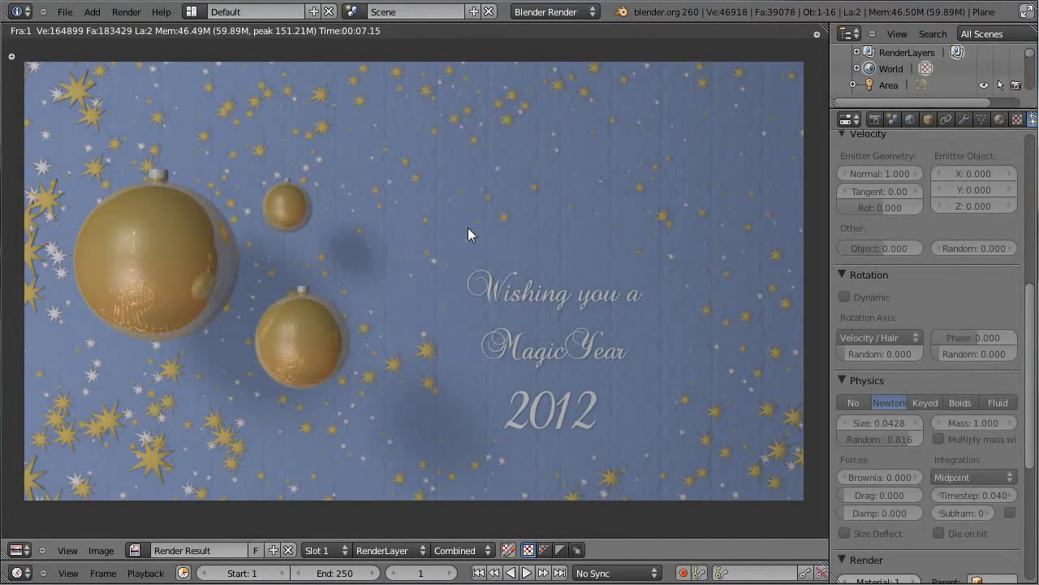
{"action": "key", "text": "Escape"}
{"action": "right_click", "coordinate": [548, 290]}
{"action": "key", "text": "KP_1"}
{"action": "scroll", "scroll_direction": "up", "scroll_amount": 3}
{"action": "middle_click", "coordinate": [609, 386]}
Enlarge the first greeting line through the text object's font settings.
{"action": "scroll", "scroll_direction": "up", "scroll_amount": 3}
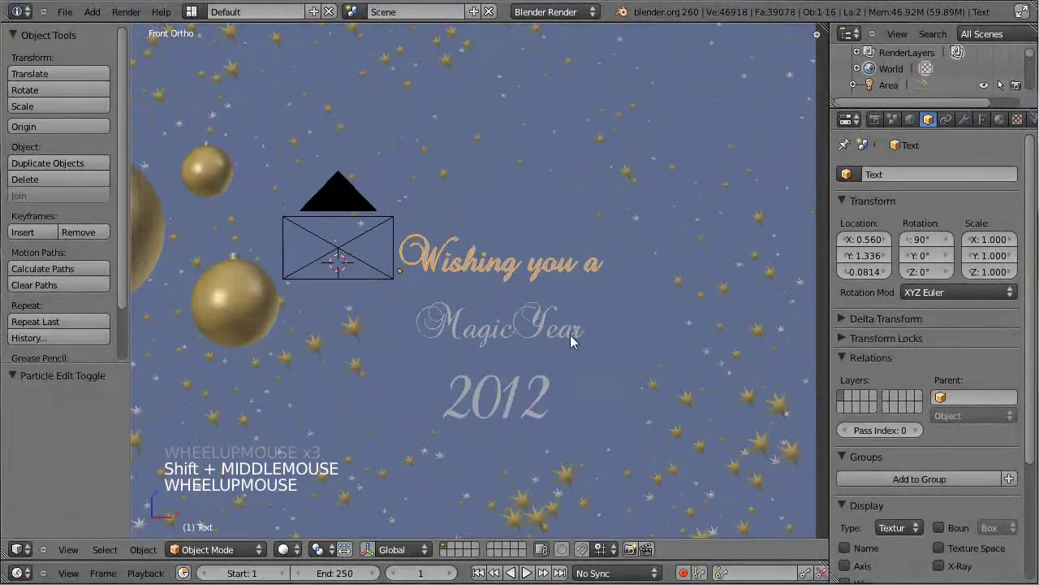
{"action": "left_click", "coordinate": [994, 122]}
{"action": "scroll", "scroll_direction": "down", "scroll_amount": 3}
{"action": "scroll", "scroll_direction": "up", "scroll_amount": 3}
{"action": "left_click", "coordinate": [896, 513]}
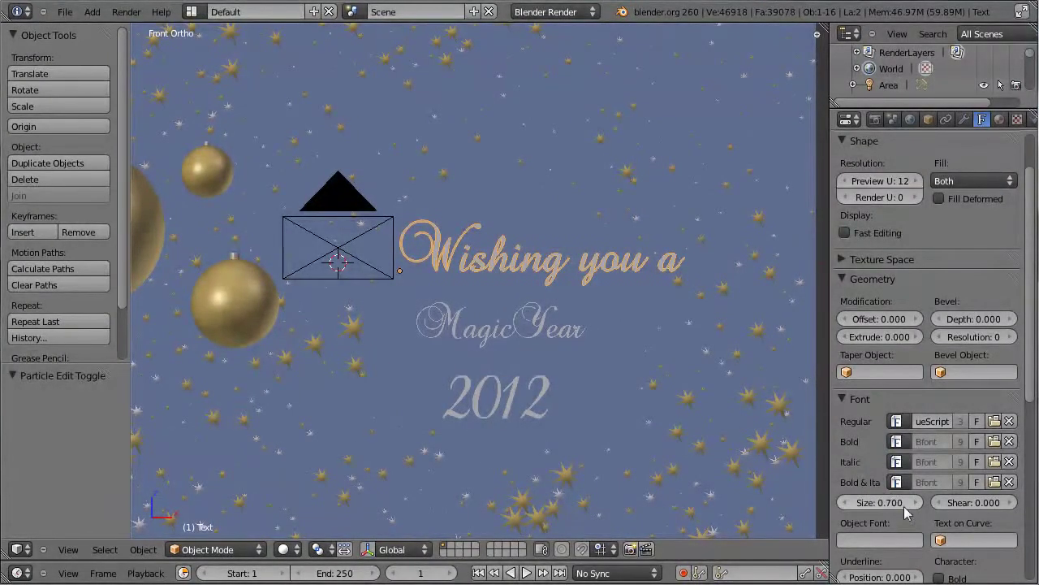
{"action": "scroll", "scroll_direction": "down", "scroll_amount": 3}
Adjust the MagicYear line, select both greeting lines, move them together and save.
{"action": "right_click", "coordinate": [508, 327]}
{"action": "scroll", "scroll_direction": "down", "scroll_amount": 3}
{"action": "left_click", "coordinate": [886, 517]}
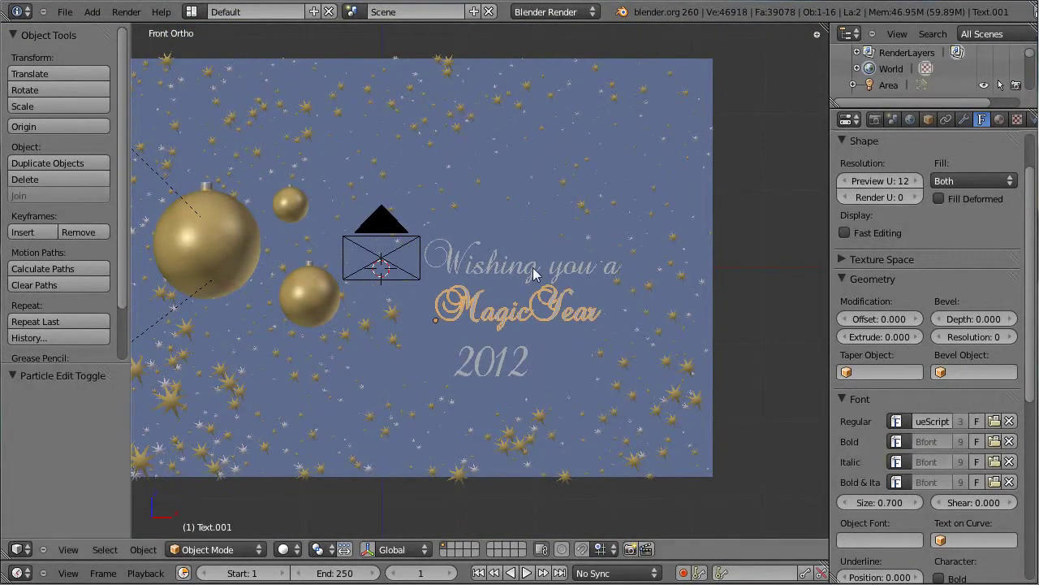
{"action": "right_click", "coordinate": [542, 274]}
{"action": "key", "text": "g"}
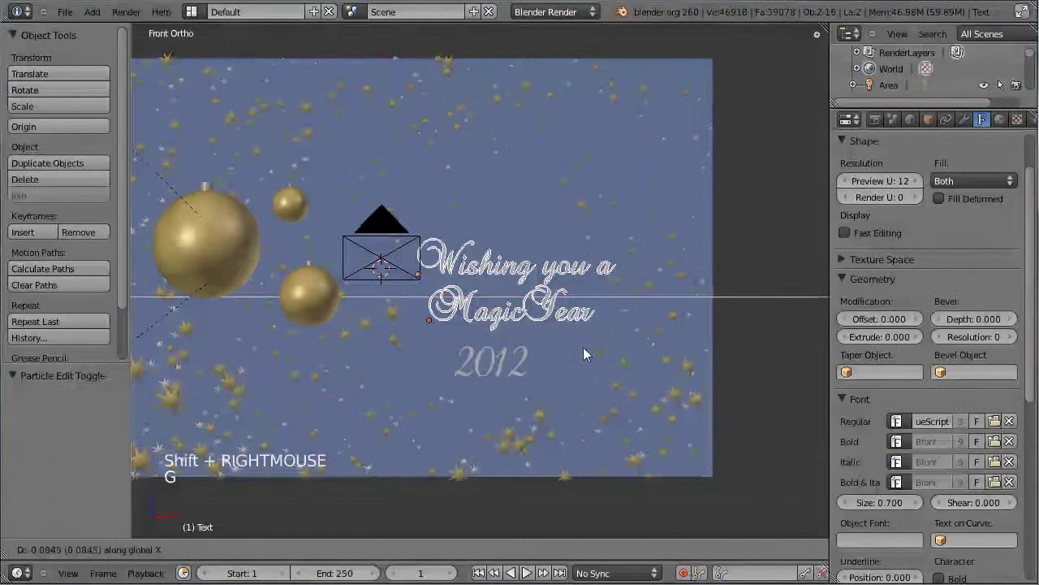
{"action": "left_click", "coordinate": [581, 352]}
{"action": "key", "text": "ctrl+s"}
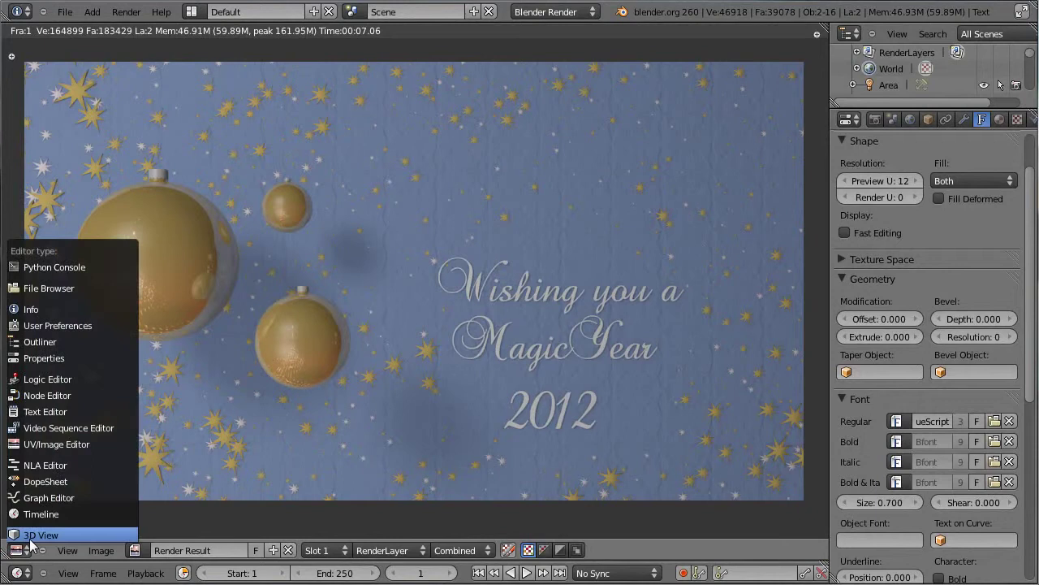
Switch the area back to the 3D View in front view and hide the camera from the viewport.
{"action": "left_click", "coordinate": [79, 522]}
{"action": "key", "text": "KP_1"}
{"action": "right_click", "coordinate": [387, 228]}
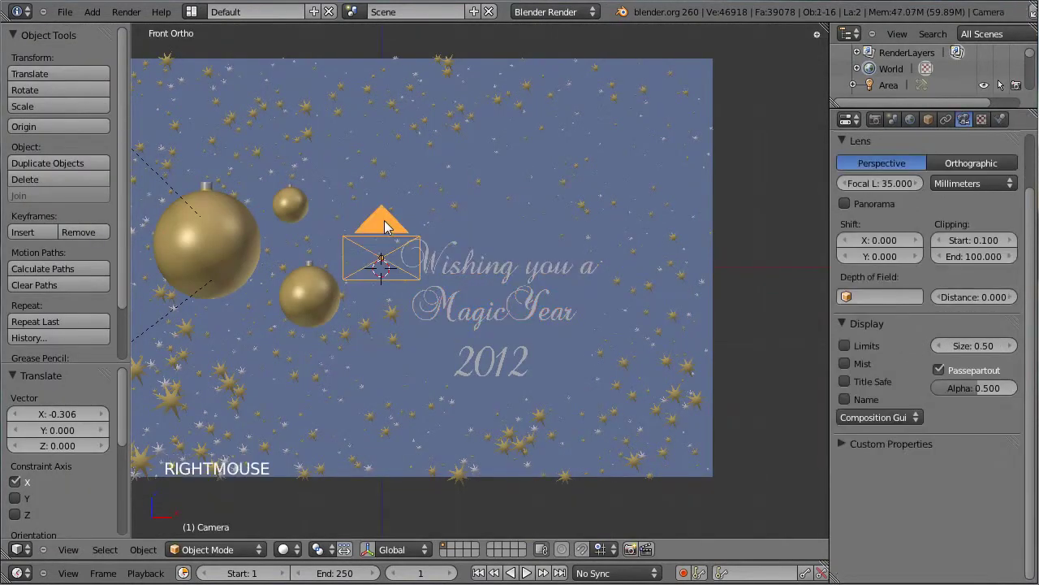
{"action": "key", "text": "h"}
{"action": "middle_click", "coordinate": [362, 237]}
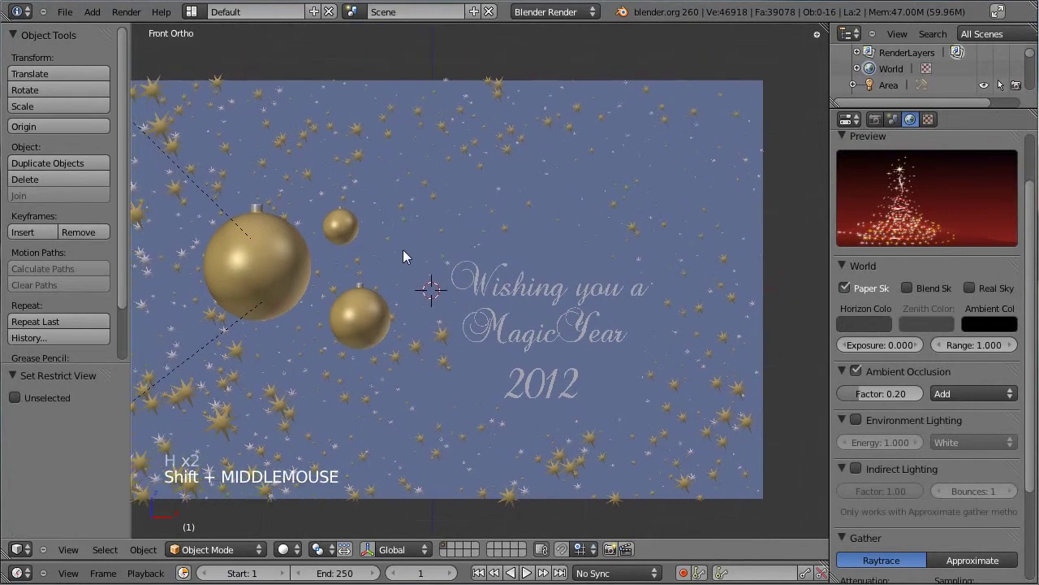
Add a Bezier curve at the 3D cursor and rotate it to stand upright, checking it from an angle.
{"action": "key", "text": "shift+a"}
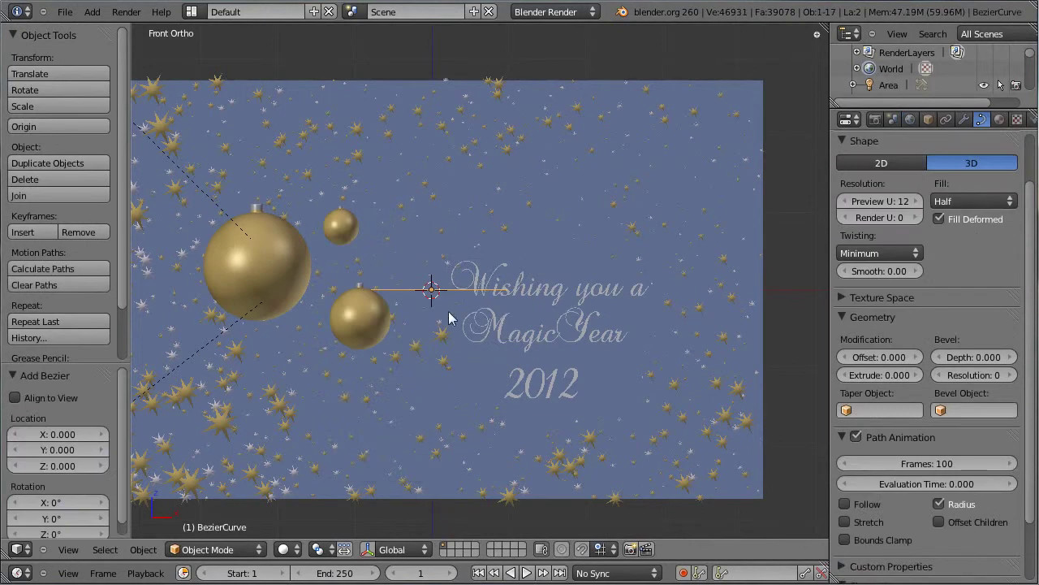
{"action": "key", "text": "r"}
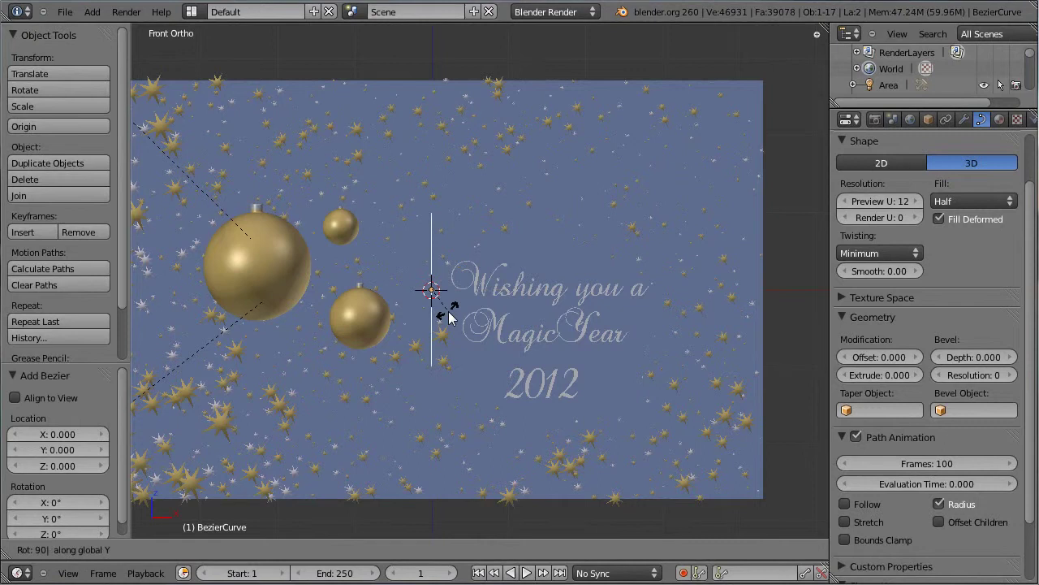
{"action": "key", "text": "r"}
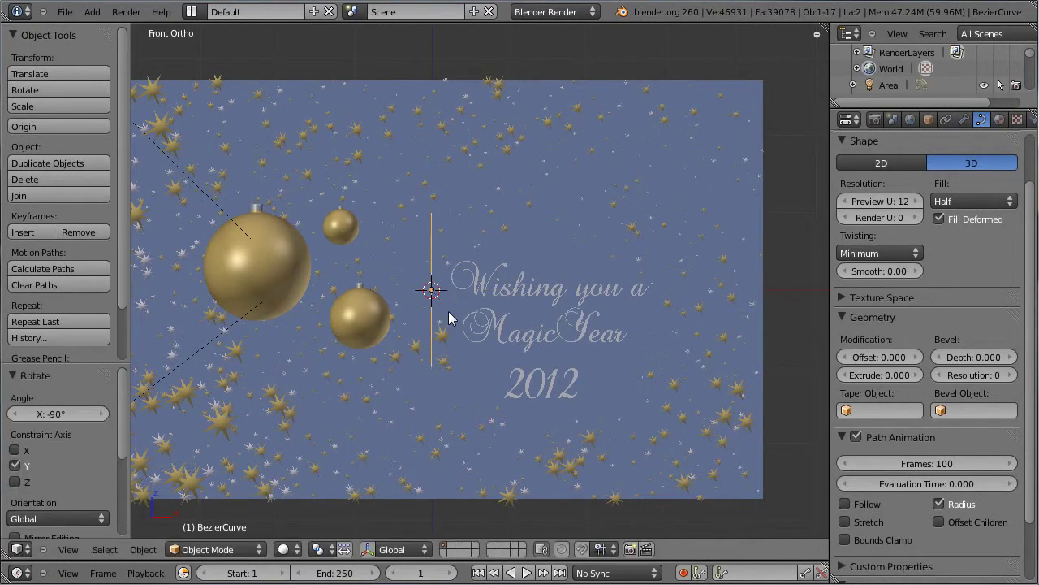
{"action": "key", "text": "Tab"}
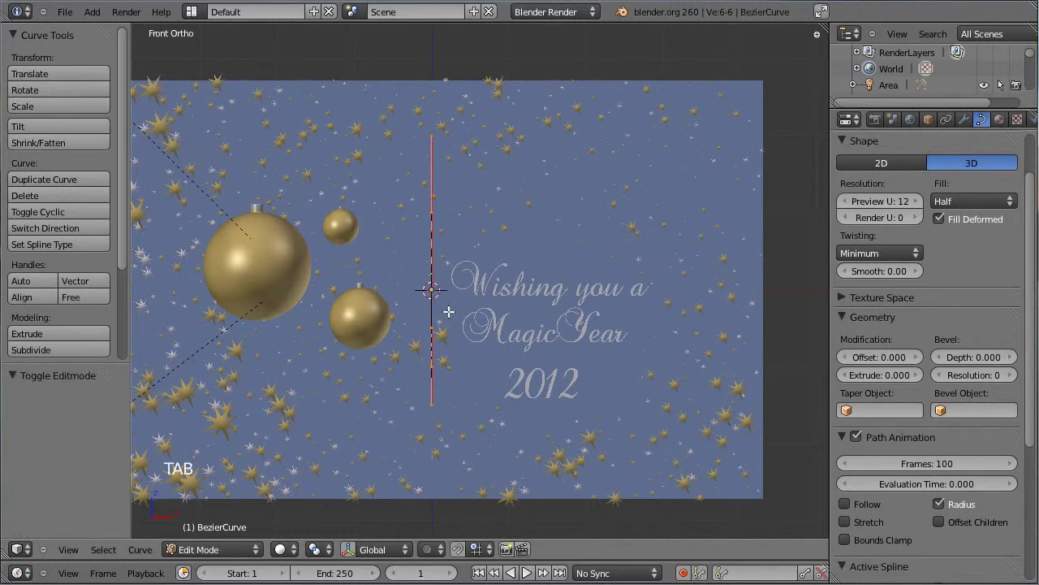
{"action": "middle_click", "coordinate": [458, 311]}
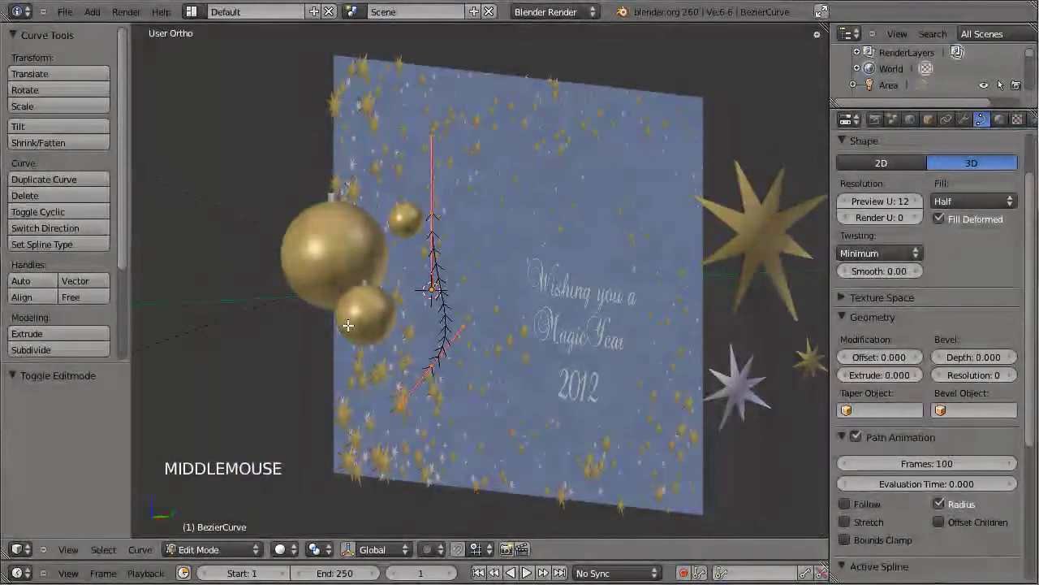
{"action": "key", "text": "r"}
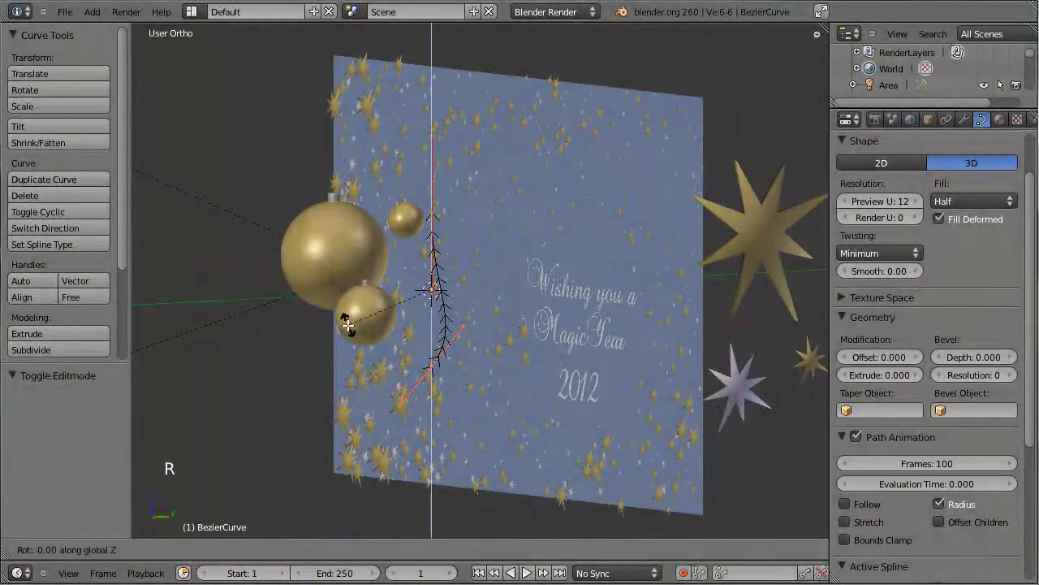
{"action": "key", "text": "KP_1"}
{"action": "key", "text": "Tab"}
Move the curve above the large gold bauble and frame the curve and bauble top in view.
{"action": "key", "text": "g"}
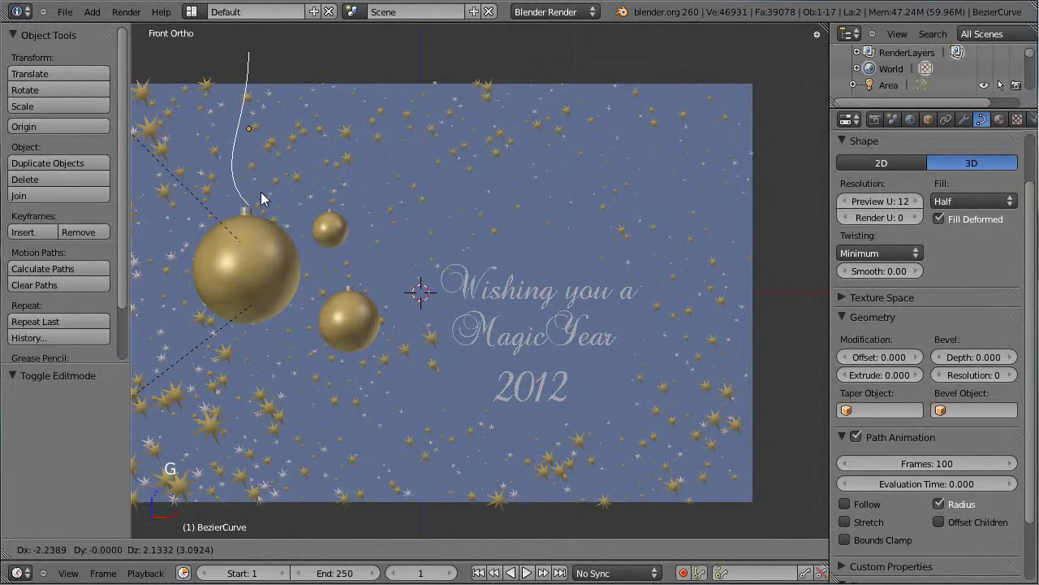
{"action": "left_click", "coordinate": [266, 197]}
{"action": "middle_click", "coordinate": [309, 185]}
{"action": "scroll", "scroll_direction": "up", "scroll_amount": 3}
{"action": "scroll", "scroll_direction": "up", "scroll_amount": 3}
{"action": "middle_click", "coordinate": [408, 220]}
Rotate, move and scale the curve's handles so the string hangs straight down.
{"action": "key", "text": "Tab"}
{"action": "right_click", "coordinate": [422, 307]}
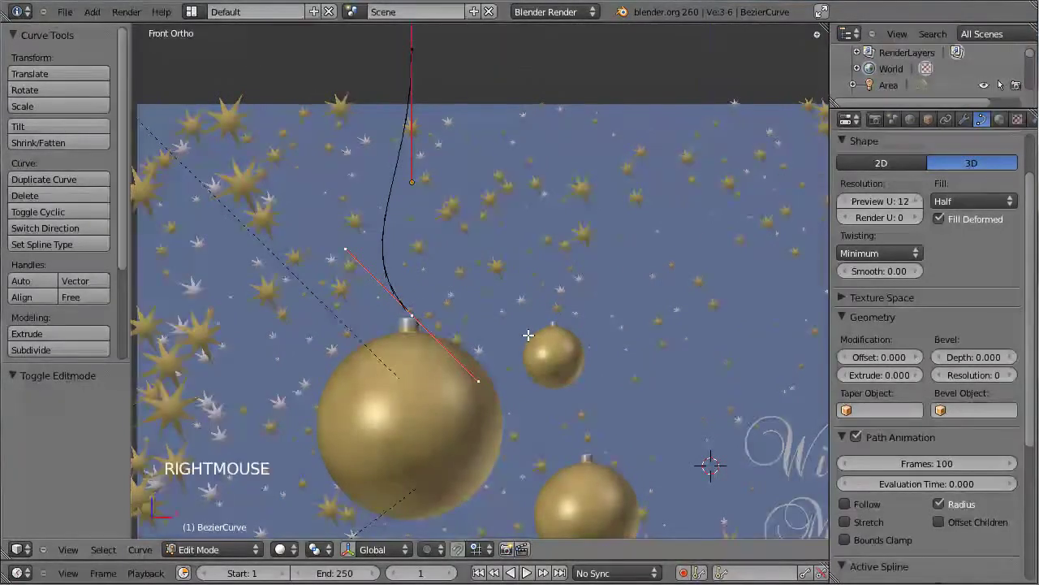
{"action": "key", "text": "r"}
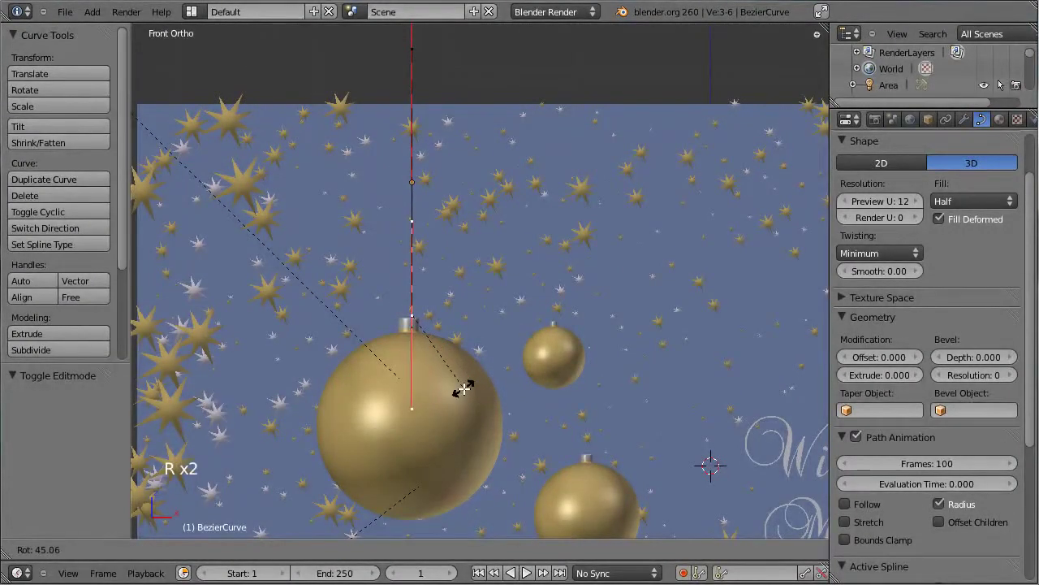
{"action": "left_click", "coordinate": [466, 384]}
{"action": "key", "text": "g"}
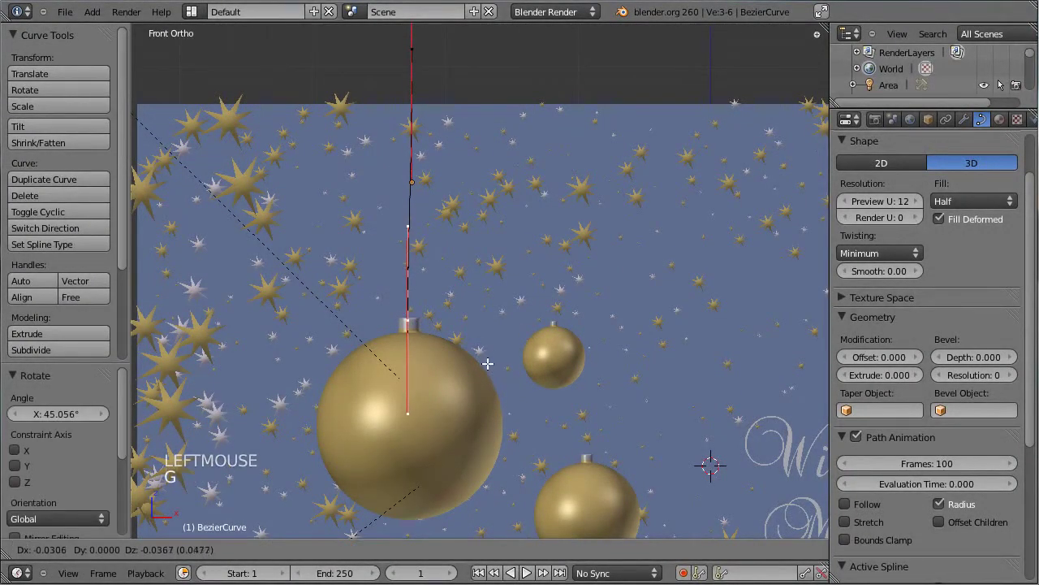
{"action": "left_click", "coordinate": [491, 360]}
{"action": "right_click", "coordinate": [423, 45]}
{"action": "key", "text": "g"}
{"action": "left_click", "coordinate": [518, 254]}
{"action": "key", "text": "s"}
{"action": "left_click", "coordinate": [468, 189]}
Shorten the handle at the bauble cap, raise the upper point and extrude the string past the card top.
{"action": "right_click", "coordinate": [432, 319]}
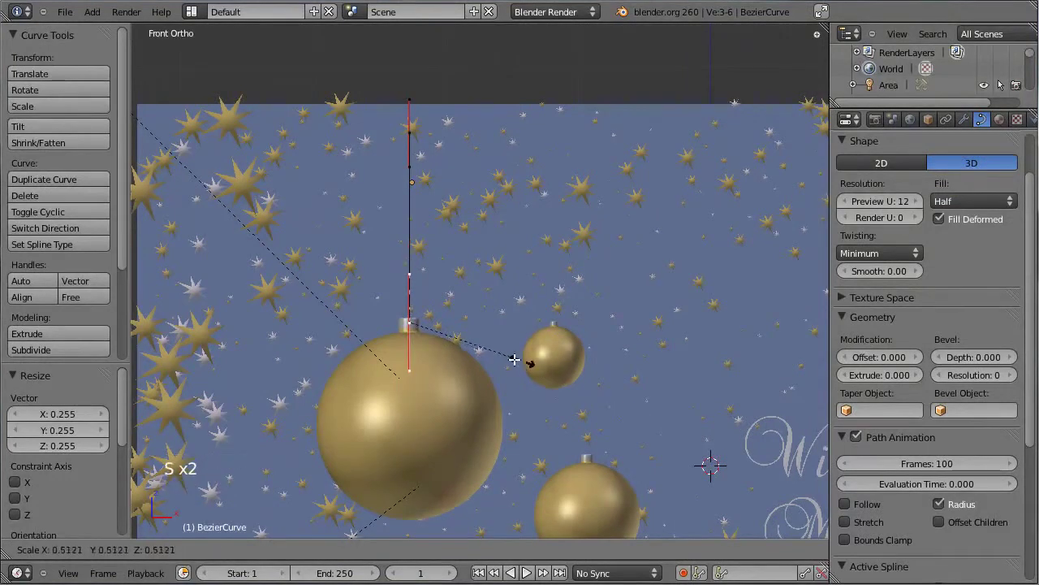
{"action": "left_click", "coordinate": [465, 311]}
{"action": "right_click", "coordinate": [415, 134]}
{"action": "key", "text": "g"}
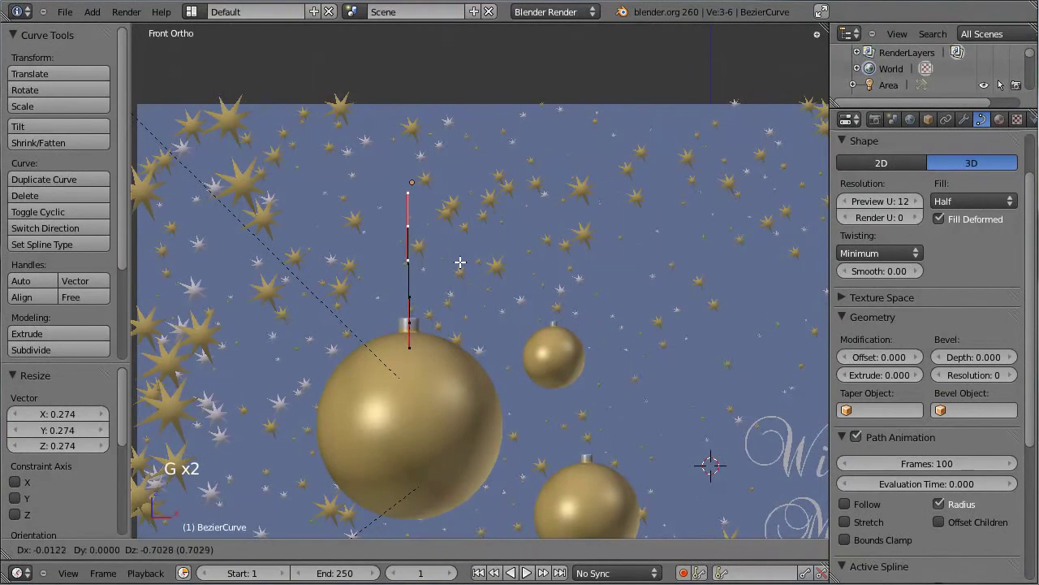
{"action": "left_click", "coordinate": [464, 260]}
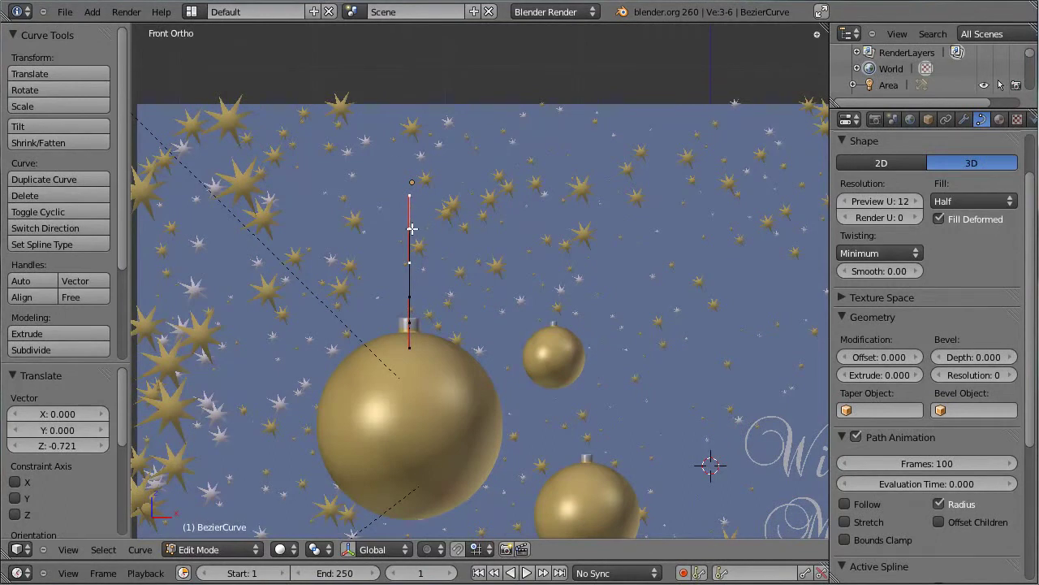
{"action": "left_click", "coordinate": [414, 61]}
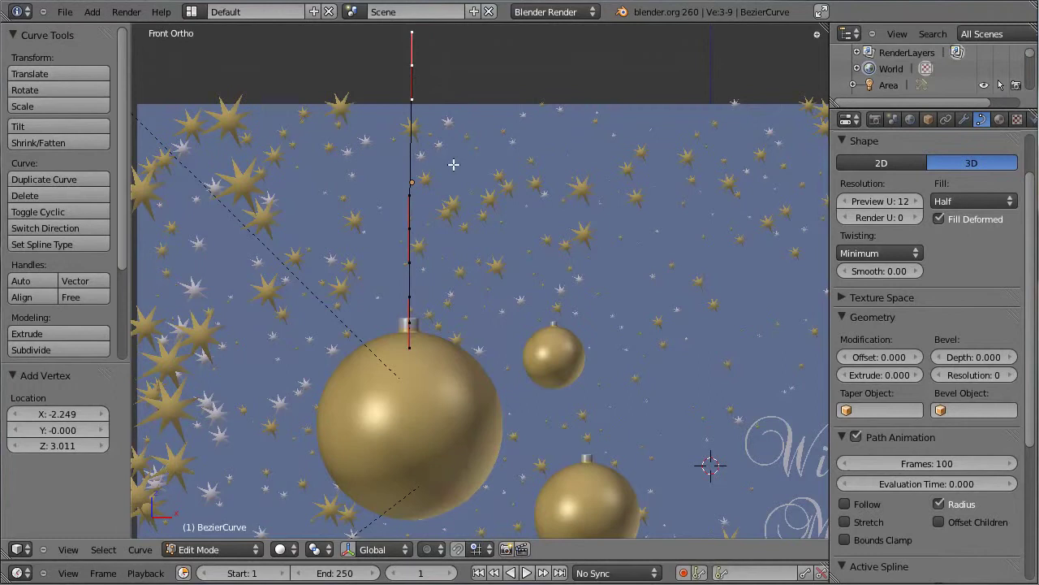
{"action": "key", "text": "g"}
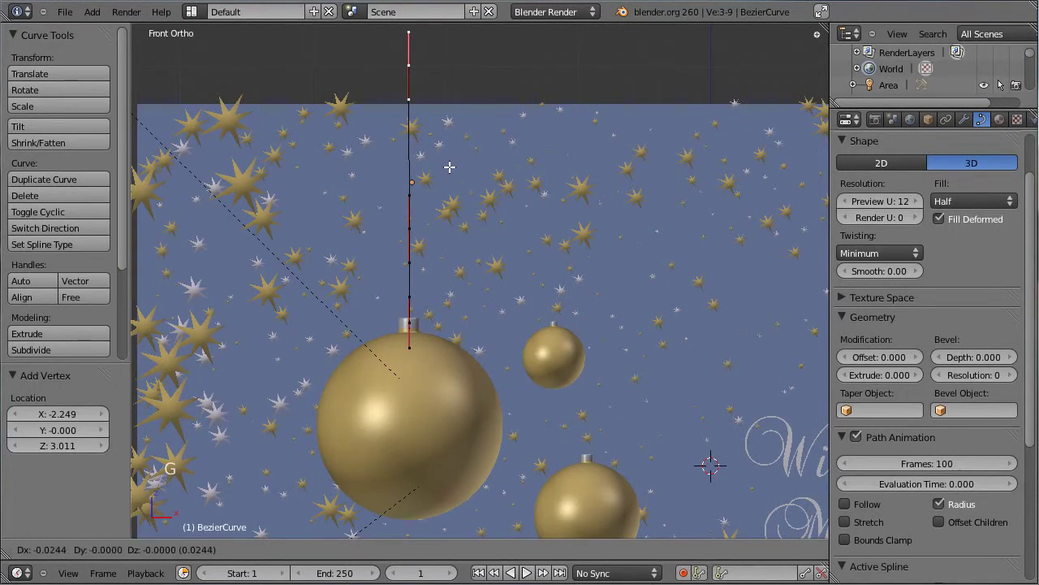
{"action": "left_click", "coordinate": [450, 162]}
{"action": "key", "text": "Tab"}
Set the curve's Geometry Extrude to 0.019 to widen the string into a ribbon, checking it edge-on.
{"action": "middle_click", "coordinate": [327, 166]}
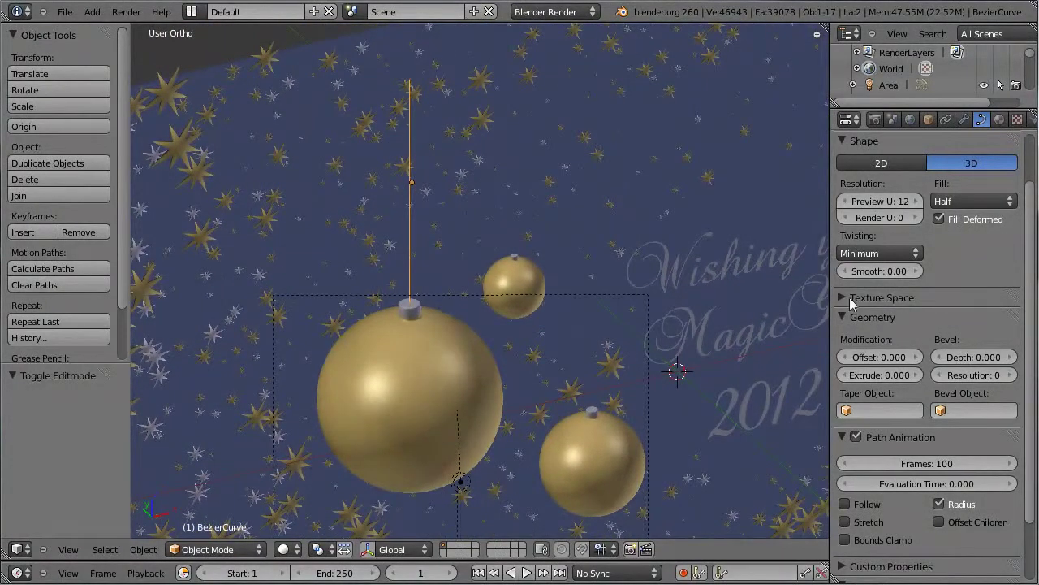
{"action": "left_click", "coordinate": [917, 383]}
{"action": "left_click", "coordinate": [918, 382]}
{"action": "double_click", "coordinate": [917, 382]}
{"action": "left_click", "coordinate": [917, 382]}
{"action": "scroll", "scroll_direction": "up", "scroll_amount": 3}
{"action": "scroll", "scroll_direction": "down", "scroll_amount": 3}
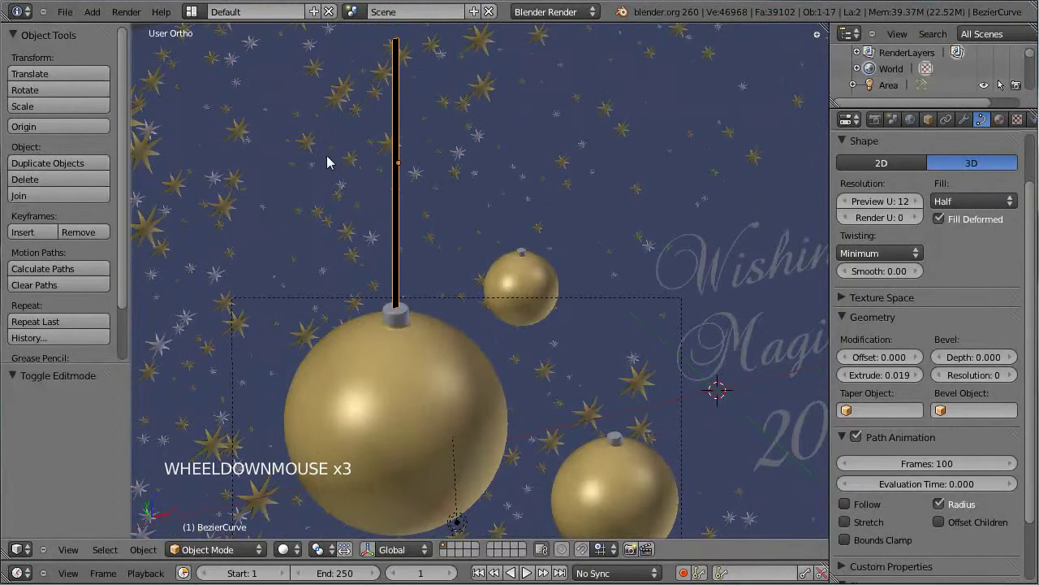
{"action": "middle_click", "coordinate": [493, 177]}
{"action": "key", "text": "Tab"}
{"action": "key", "text": "Tab"}
Set the ribbon's Twisting to Tangent and orbit to inspect the twist along the curve.
{"action": "middle_click", "coordinate": [336, 244]}
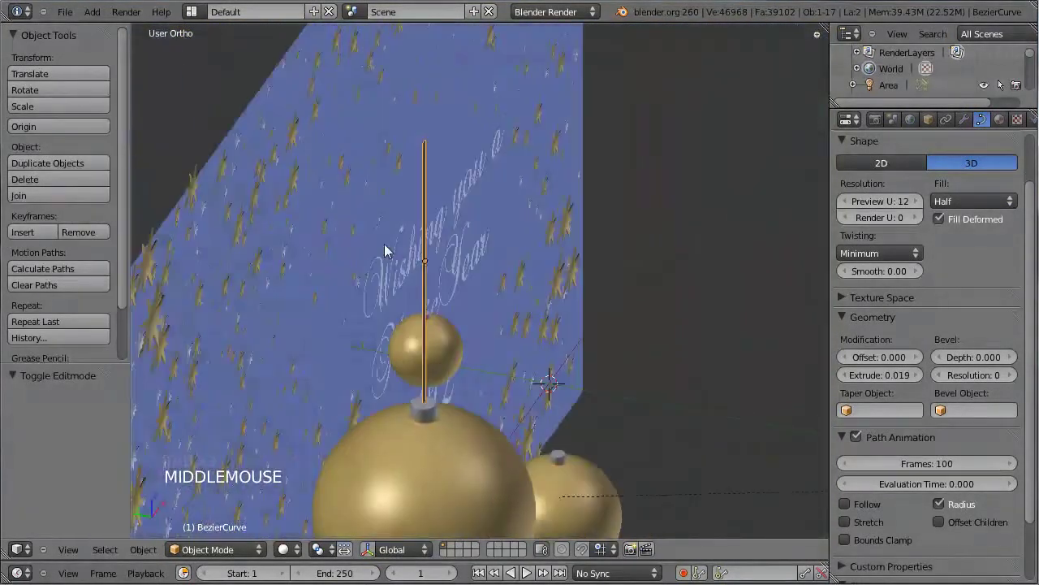
{"action": "left_click", "coordinate": [873, 256]}
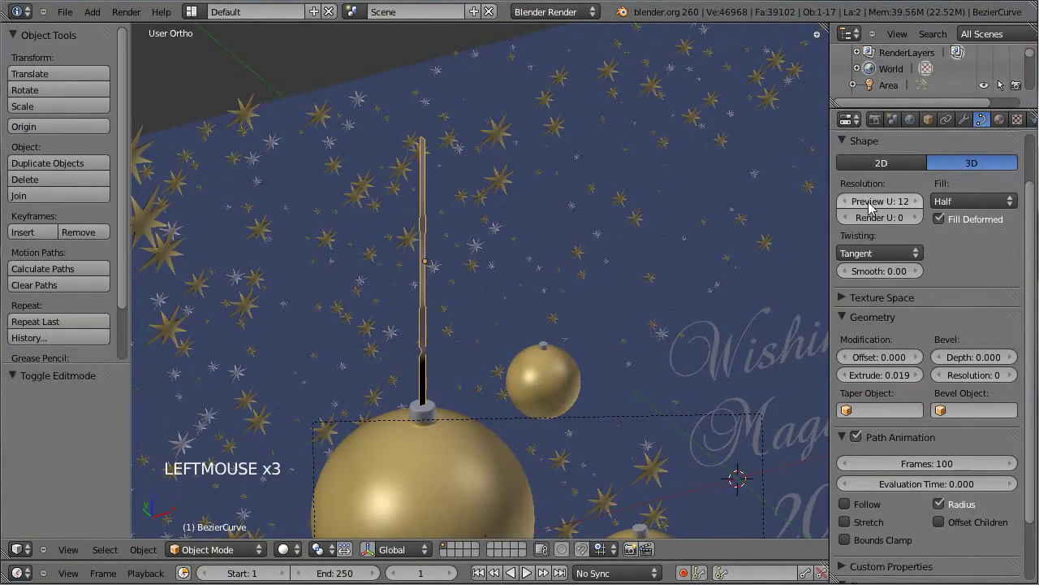
{"action": "scroll", "scroll_direction": "up", "scroll_amount": 3}
{"action": "middle_click", "coordinate": [335, 264]}
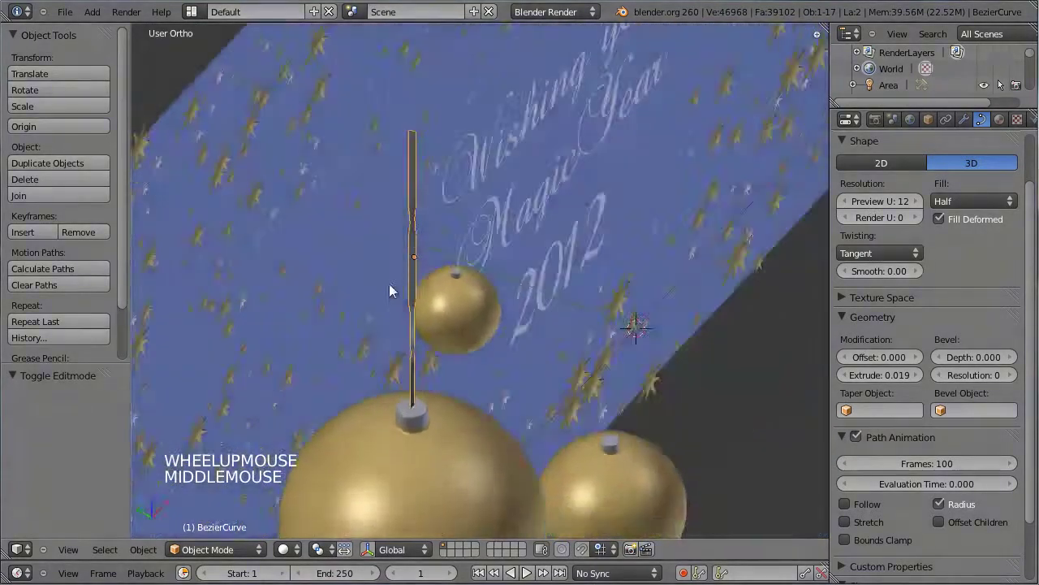
{"action": "key", "text": "Tab"}
{"action": "middle_click", "coordinate": [349, 263]}
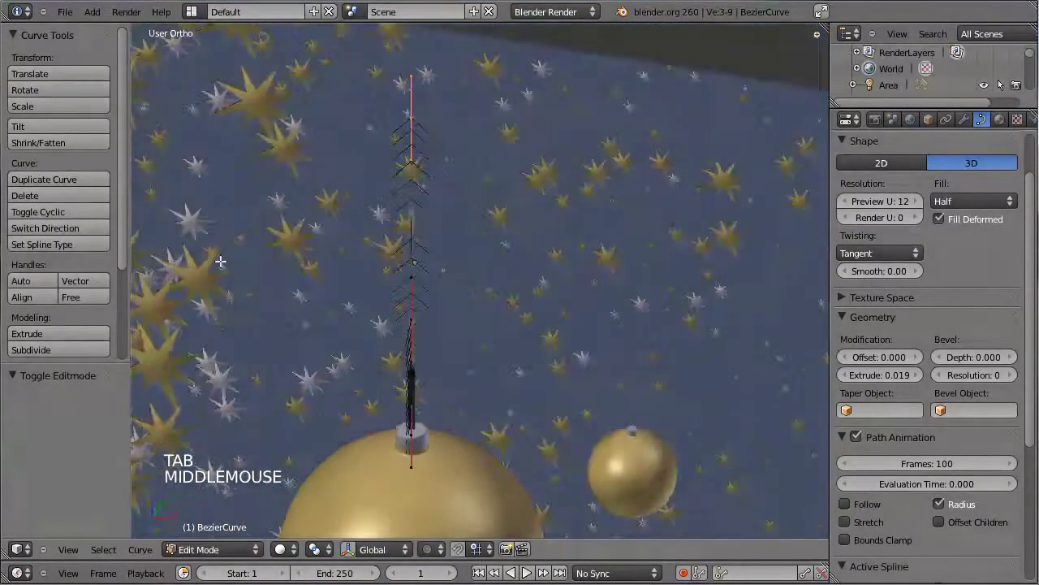
{"action": "key", "text": "Tab"}
{"action": "middle_click", "coordinate": [386, 276]}
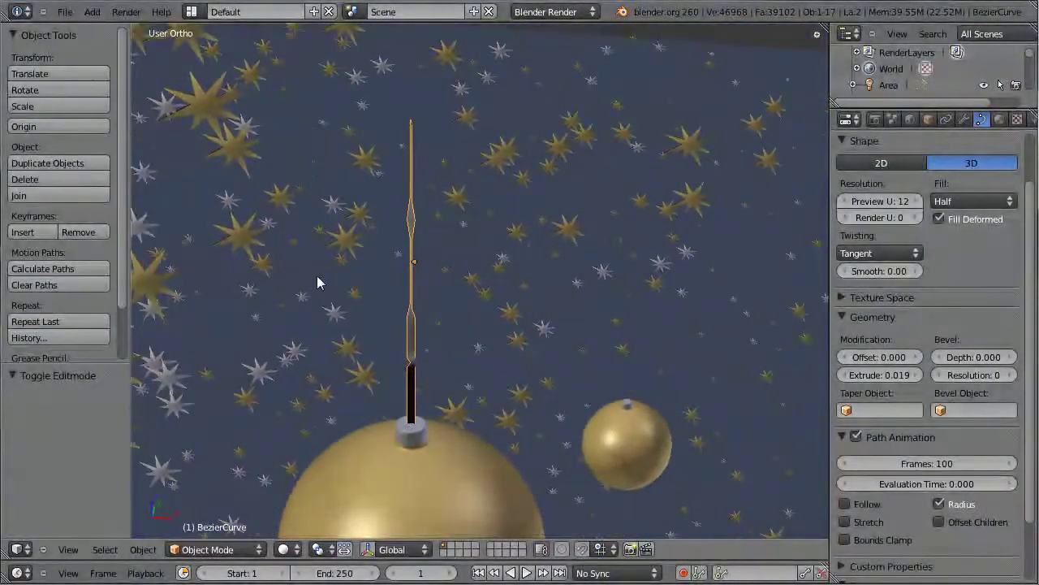
Raise the twist Smooth value to about 1.47 and view the hanging ribbon through the camera.
{"action": "left_click", "coordinate": [884, 280]}
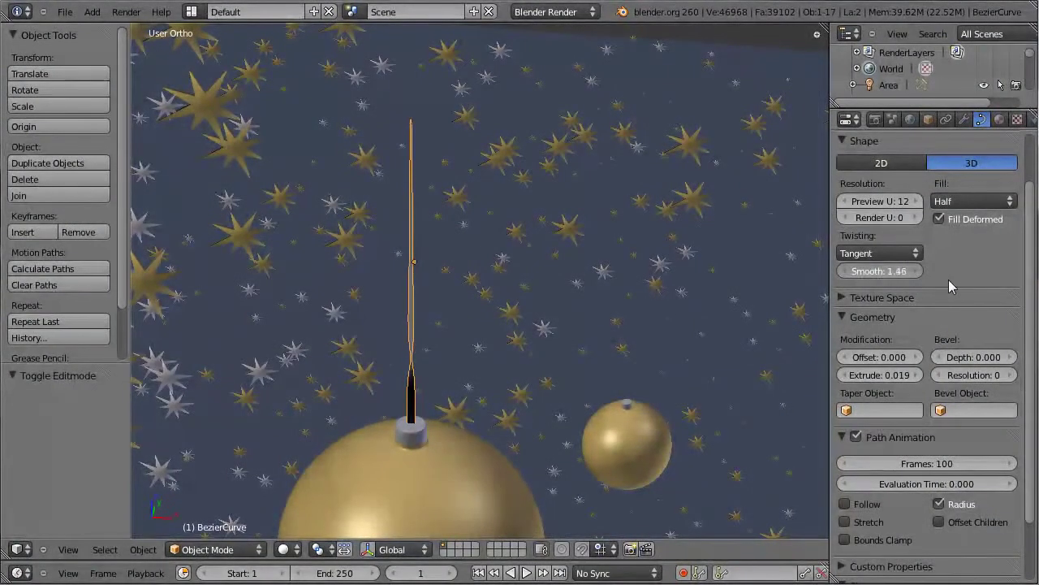
{"action": "key", "text": "Tab"}
{"action": "middle_click", "coordinate": [338, 215]}
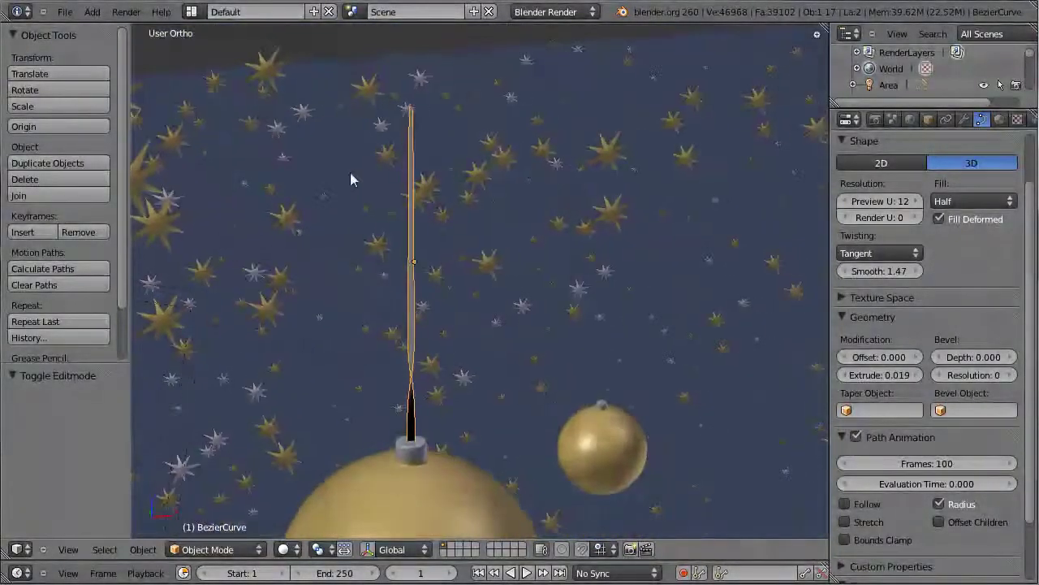
{"action": "key", "text": "KP_0"}
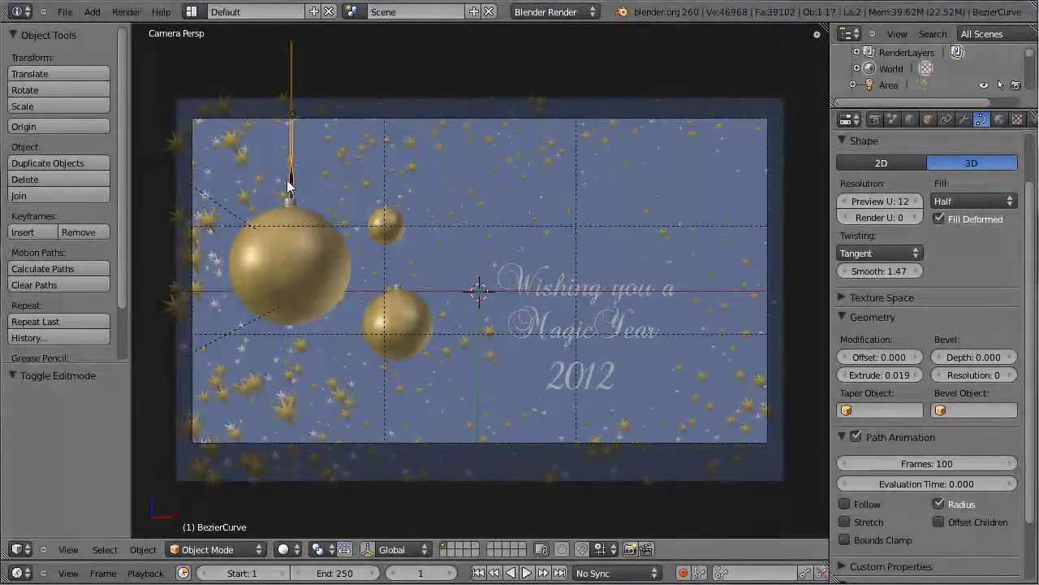
Give the ribbon a white material named Ribbon, check its diffuse colour and save.
{"action": "left_click", "coordinate": [1004, 122]}
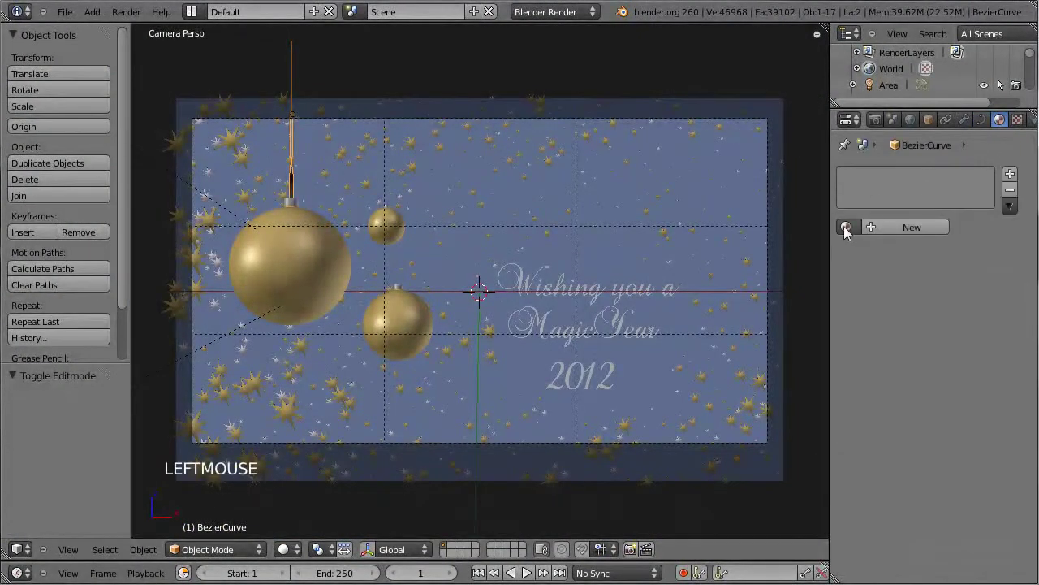
{"action": "left_click", "coordinate": [849, 232]}
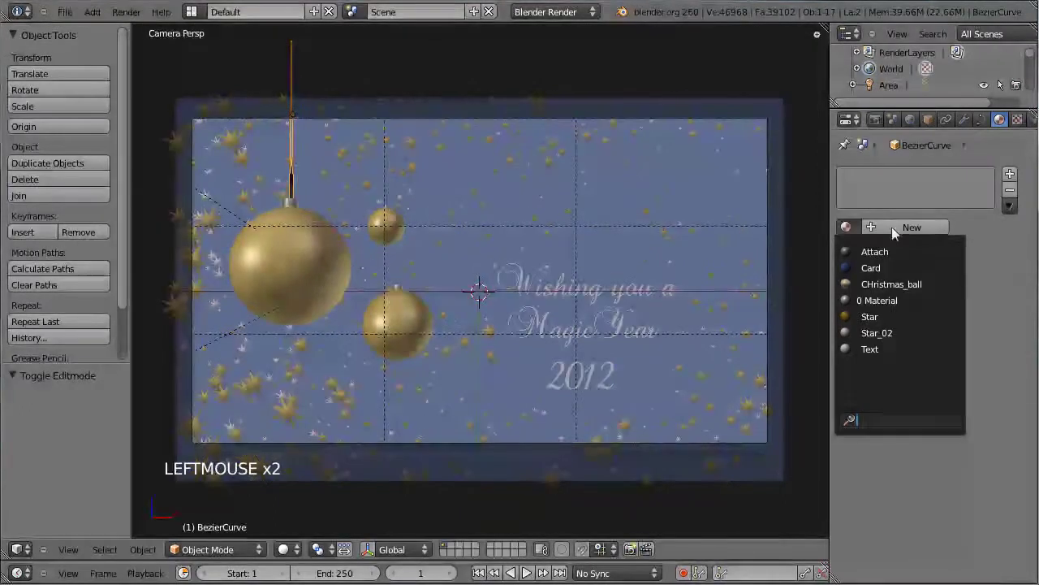
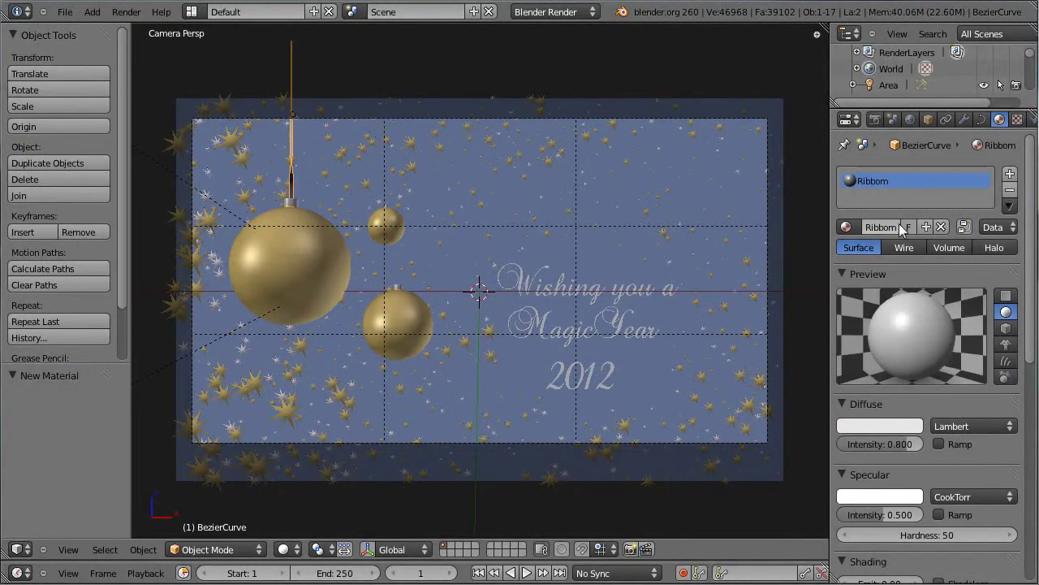
{"action": "left_click", "coordinate": [891, 437]}
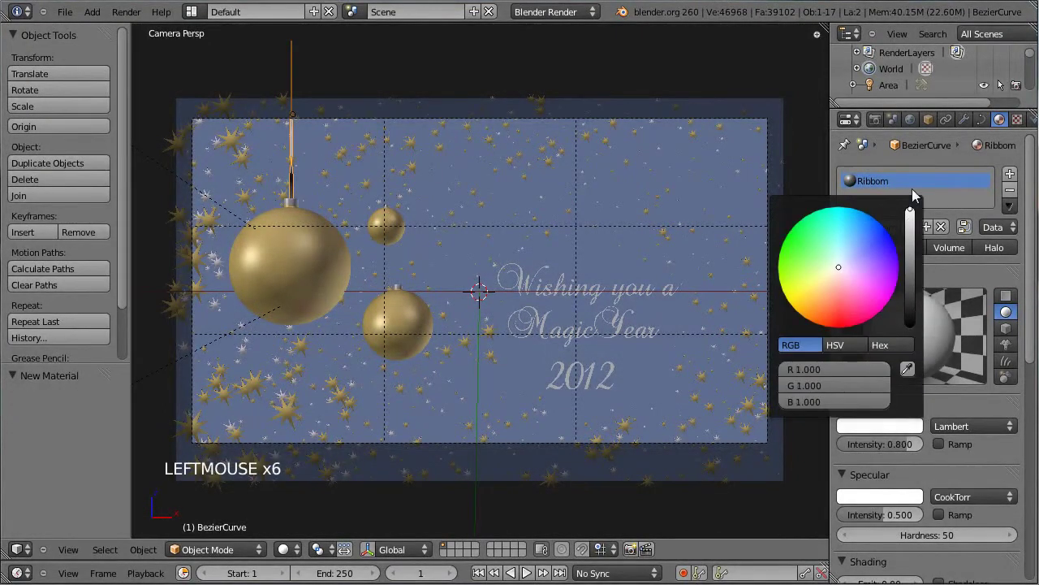
{"action": "key", "text": "ctrl+s"}
Pan toward the smaller bauble and duplicate the ribbon string with Shift+D.
{"action": "middle_click", "coordinate": [347, 167]}
{"action": "scroll", "scroll_direction": "up", "scroll_amount": 3}
{"action": "scroll", "scroll_direction": "up", "scroll_amount": 3}
{"action": "key", "text": "shift+d"}
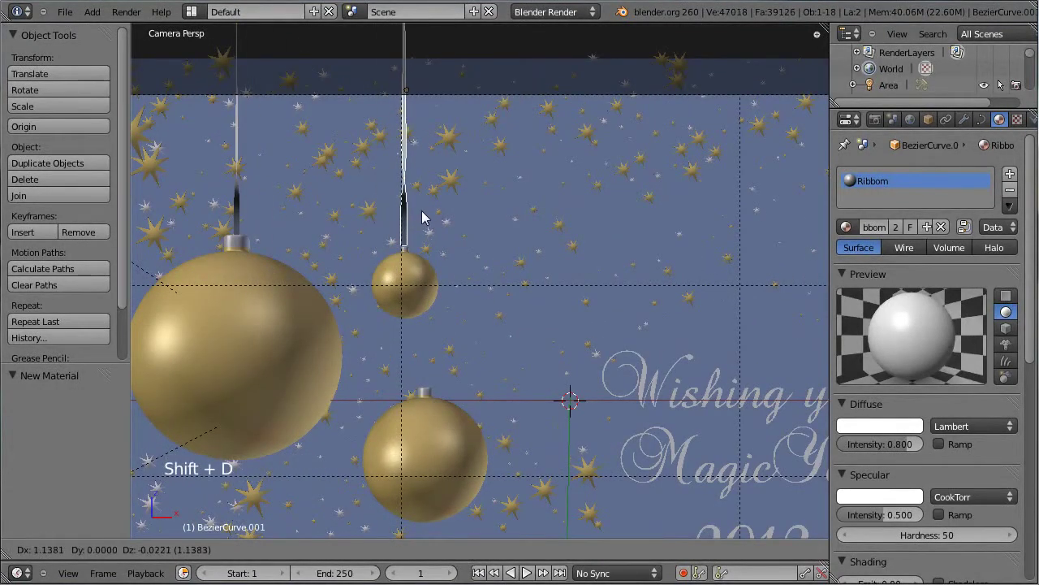
Place the ribbon copy above the smaller bauble and lower its extrude value in Curve properties.
{"action": "left_click", "coordinate": [424, 219]}
{"action": "scroll", "scroll_direction": "up", "scroll_amount": 3}
{"action": "middle_click", "coordinate": [357, 176]}
{"action": "scroll", "scroll_direction": "up", "scroll_amount": 3}
{"action": "left_click", "coordinate": [991, 121]}
{"action": "left_click", "coordinate": [847, 383]}
{"action": "left_click", "coordinate": [848, 383]}
{"action": "left_click", "coordinate": [847, 383]}
{"action": "left_click", "coordinate": [848, 383]}
{"action": "double_click", "coordinate": [848, 383]}
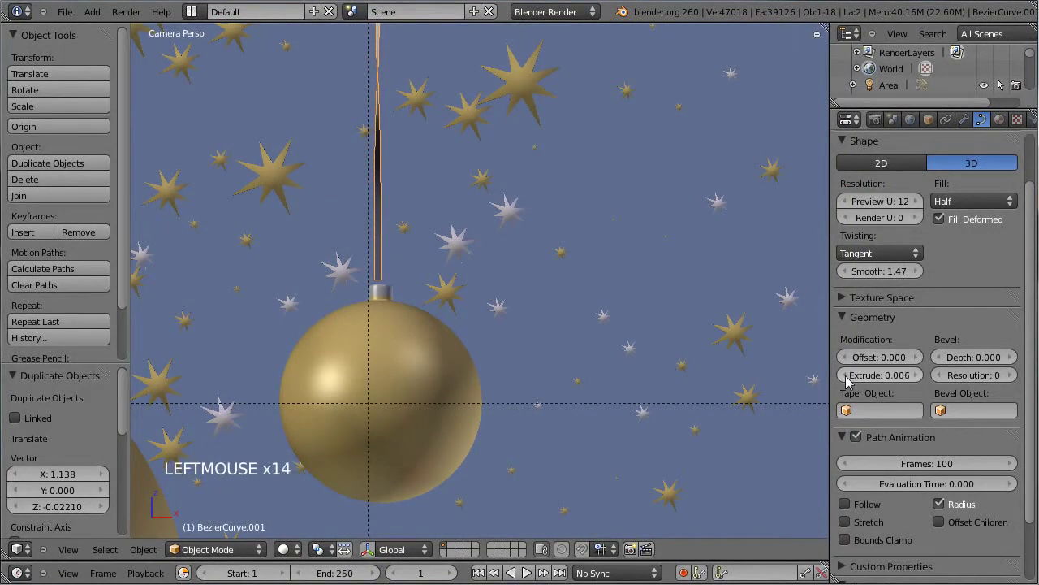
Position the copied ribbon over the small bauble in front and side views, hiding the star object on the way.
{"action": "key", "text": "g"}
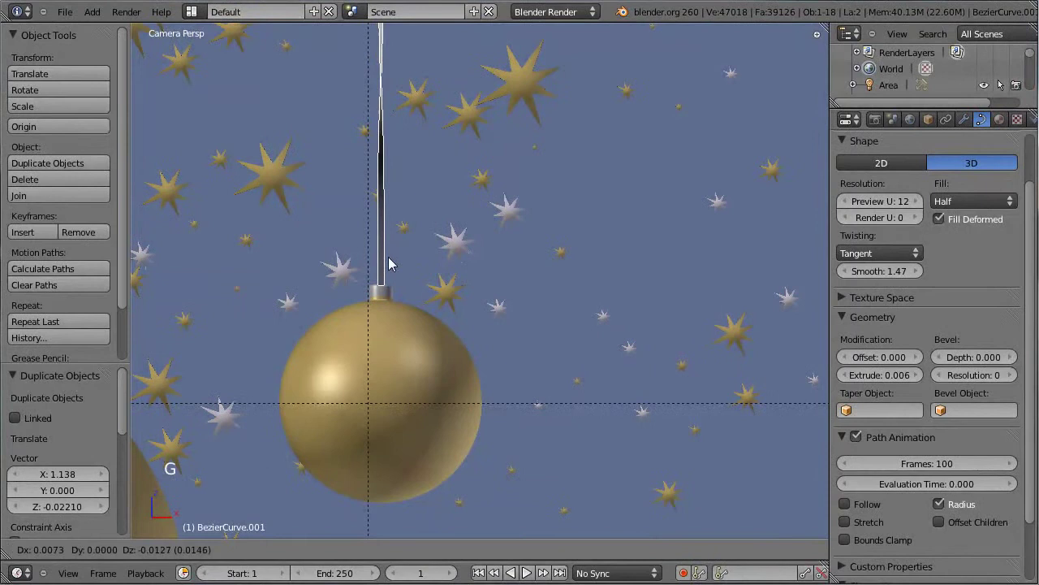
{"action": "left_click", "coordinate": [389, 269]}
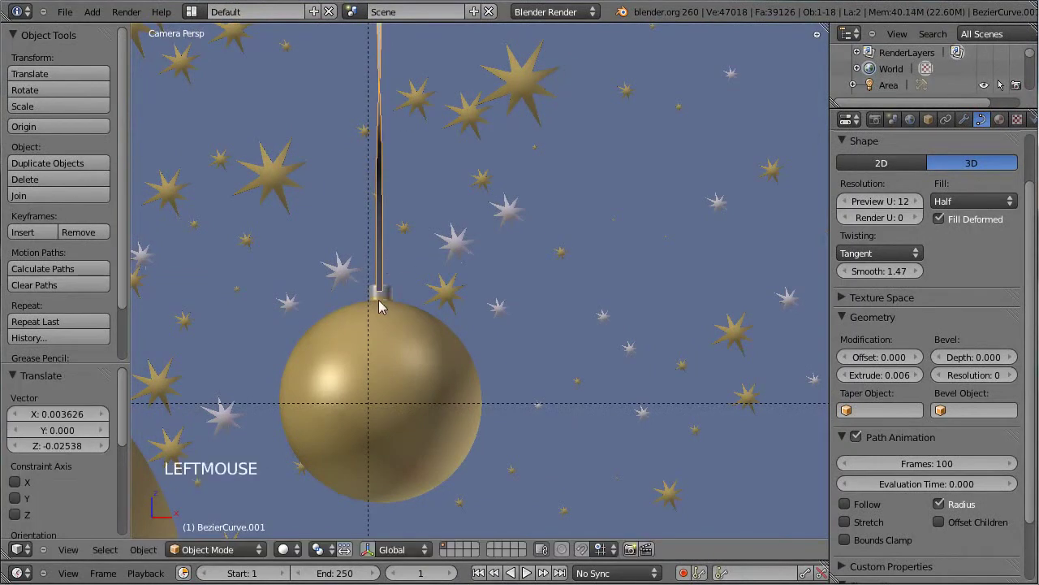
{"action": "key", "text": "KP_3"}
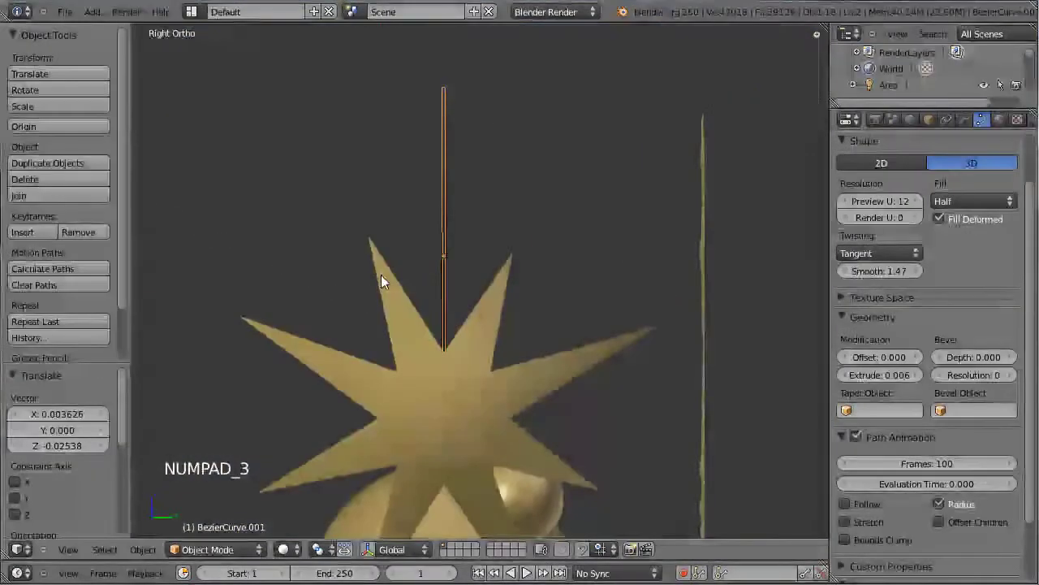
{"action": "right_click", "coordinate": [466, 401]}
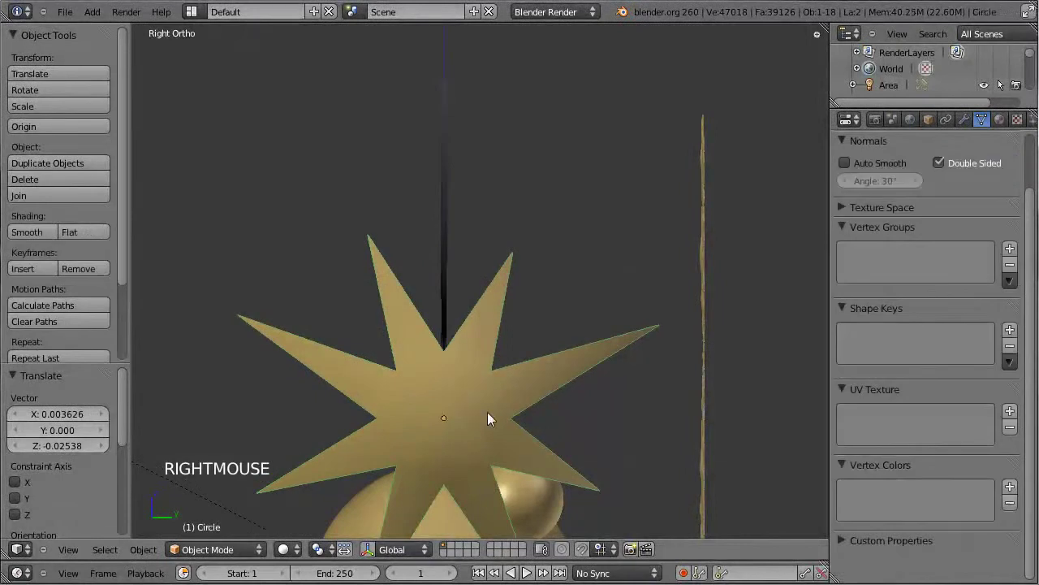
{"action": "key", "text": "h"}
{"action": "middle_click", "coordinate": [478, 419]}
{"action": "middle_click", "coordinate": [373, 405]}
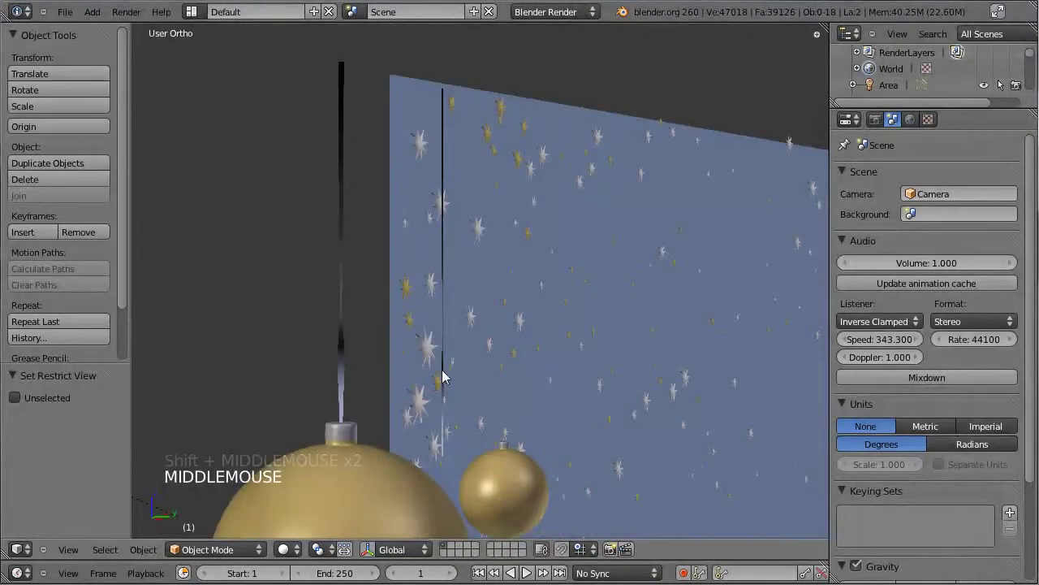
{"action": "key", "text": "KP_3"}
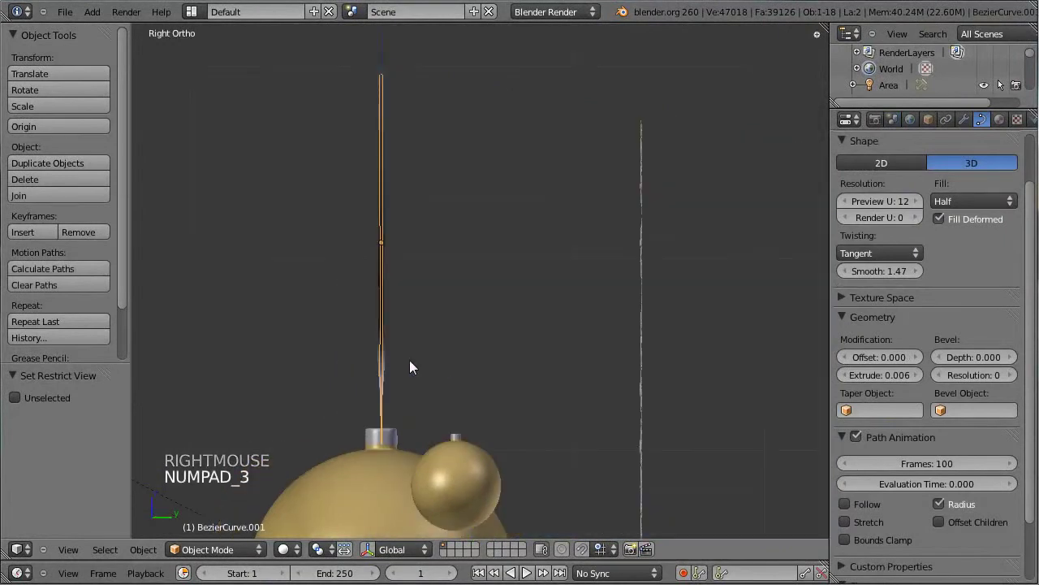
{"action": "key", "text": "g"}
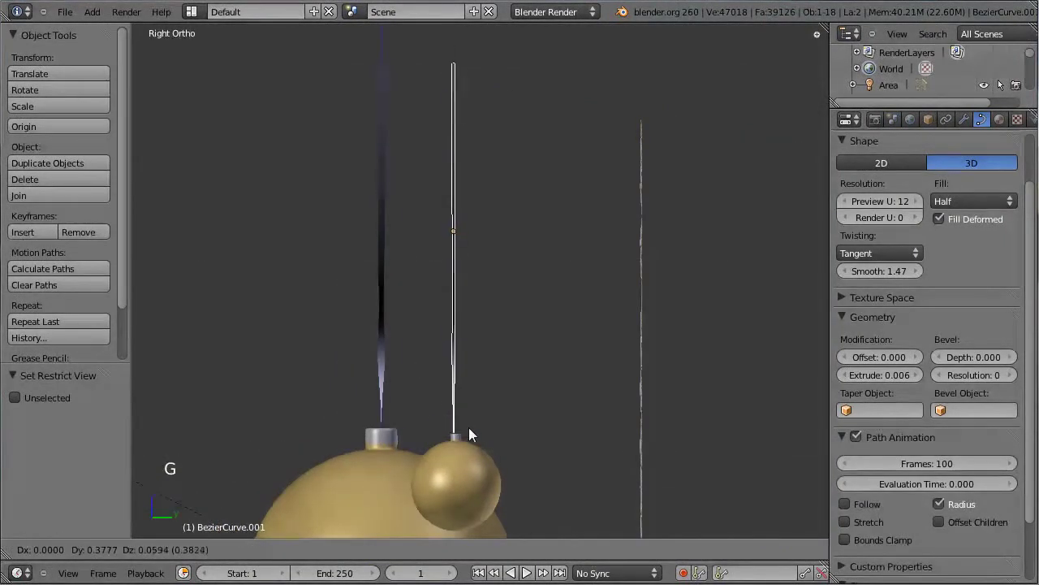
{"action": "left_click", "coordinate": [476, 435]}
{"action": "key", "text": "KP_1"}
{"action": "scroll", "scroll_direction": "up", "scroll_amount": 3}
{"action": "middle_click", "coordinate": [734, 476]}
{"action": "key", "text": "g"}
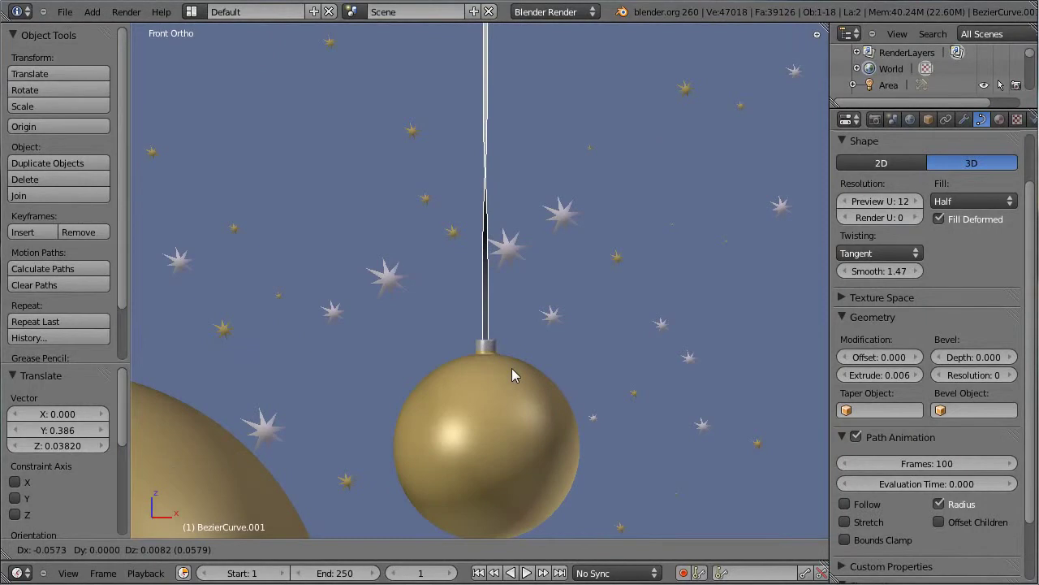
{"action": "left_click", "coordinate": [514, 376]}
Duplicate the ribbon again and line the third copy up above the lower bauble in front and side views.
{"action": "key", "text": "KP_3"}
{"action": "key", "text": "KP_1"}
{"action": "scroll", "scroll_direction": "down", "scroll_amount": 3}
{"action": "key", "text": "shift+d"}
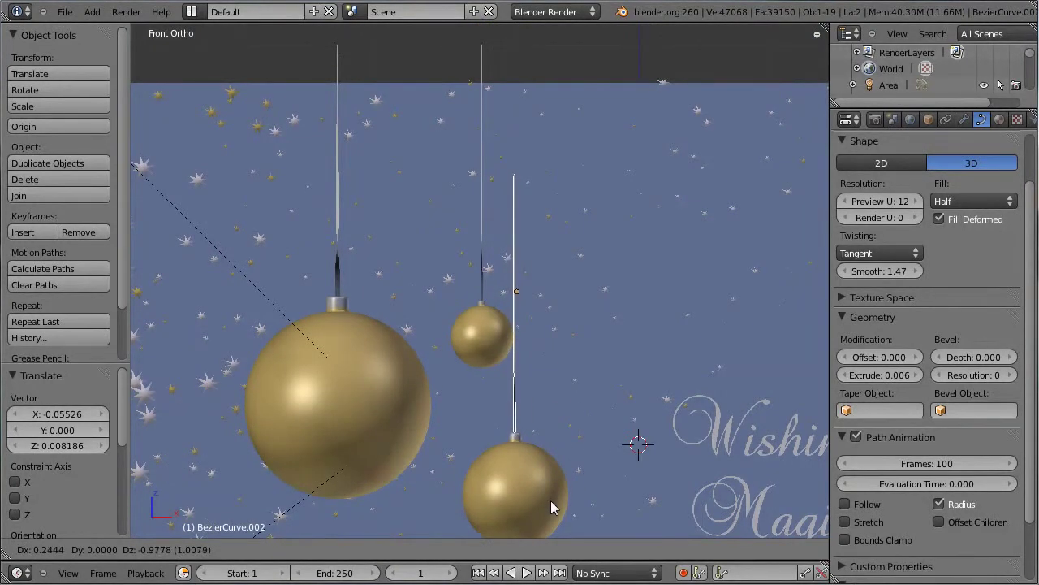
{"action": "left_click", "coordinate": [554, 514]}
{"action": "middle_click", "coordinate": [561, 507]}
{"action": "key", "text": "KP_3"}
{"action": "middle_click", "coordinate": [411, 239]}
{"action": "key", "text": "g"}
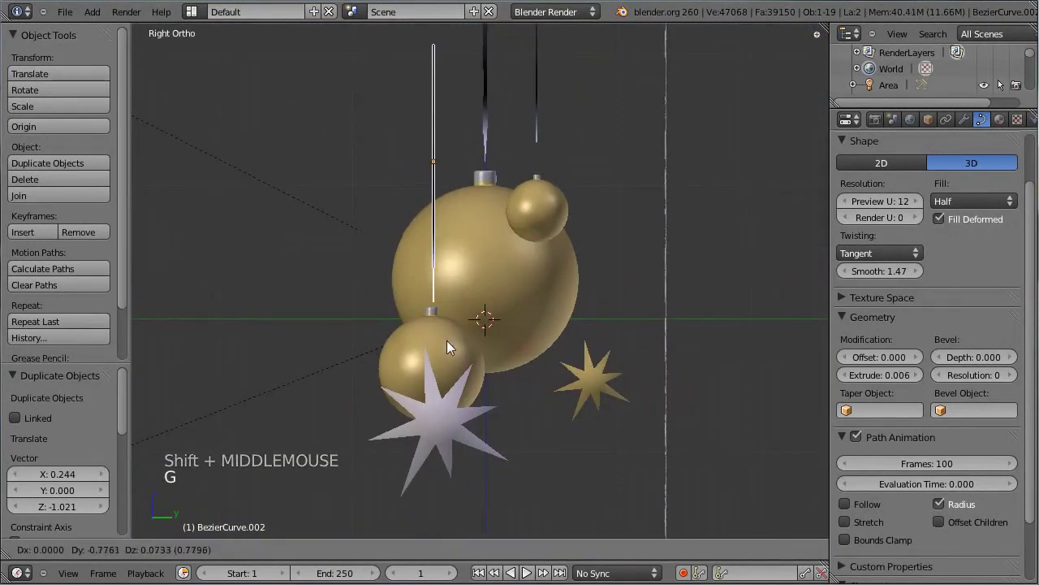
{"action": "left_click", "coordinate": [447, 359]}
Set the lower bauble ribbon's Geometry Extrude to 0.015 to make it thicker.
{"action": "scroll", "scroll_direction": "up", "scroll_amount": 3}
{"action": "middle_click", "coordinate": [239, 301]}
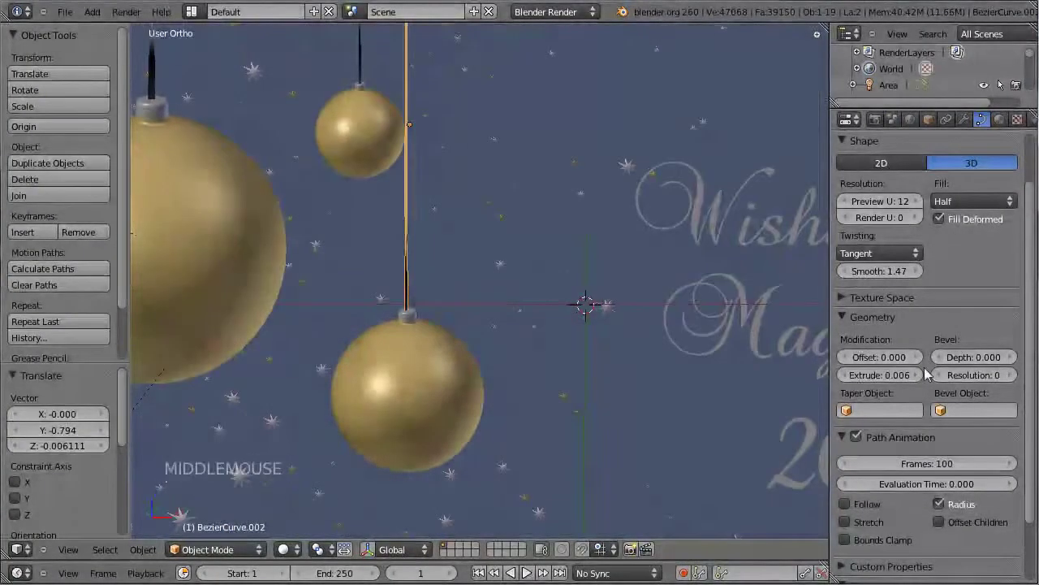
{"action": "left_click", "coordinate": [922, 376]}
{"action": "double_click", "coordinate": [922, 377]}
Nudge the new ribbon into place above the lower bauble, checking it from front and side views.
{"action": "key", "text": "KP_1"}
{"action": "middle_click", "coordinate": [487, 282]}
{"action": "scroll", "scroll_direction": "up", "scroll_amount": 3}
{"action": "scroll", "scroll_direction": "up", "scroll_amount": 3}
{"action": "key", "text": "g"}
{"action": "left_click", "coordinate": [230, 227]}
{"action": "key", "text": "KP_3"}
{"action": "key", "text": "g"}
{"action": "left_click", "coordinate": [644, 217]}
{"action": "middle_click", "coordinate": [364, 224]}
{"action": "key", "text": "KP_1"}
{"action": "scroll", "scroll_direction": "down", "scroll_amount": 3}
{"action": "middle_click", "coordinate": [548, 172]}
{"action": "scroll", "scroll_direction": "down", "scroll_amount": 3}
{"action": "scroll", "scroll_direction": "up", "scroll_amount": 3}
Edit the ribbon curve's control points so the string hangs straight down to the bauble cap.
{"action": "key", "text": "Tab"}
{"action": "scroll", "scroll_direction": "up", "scroll_amount": 3}
{"action": "right_click", "coordinate": [466, 272]}
{"action": "right_click", "coordinate": [468, 291]}
{"action": "right_click", "coordinate": [477, 129]}
{"action": "scroll", "scroll_direction": "down", "scroll_amount": 3}
{"action": "key", "text": "g"}
{"action": "scroll", "scroll_direction": "down", "scroll_amount": 3}
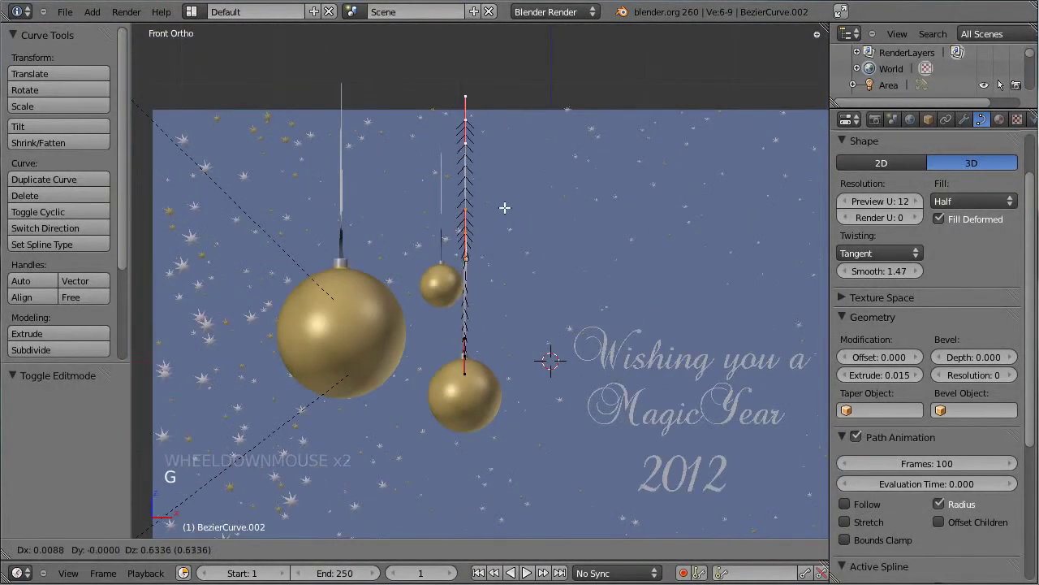
{"action": "key", "text": "Tab"}
Inspect the three hanging baubles from an angle and through the camera, then save.
{"action": "left_click", "coordinate": [508, 193]}
{"action": "middle_click", "coordinate": [339, 204]}
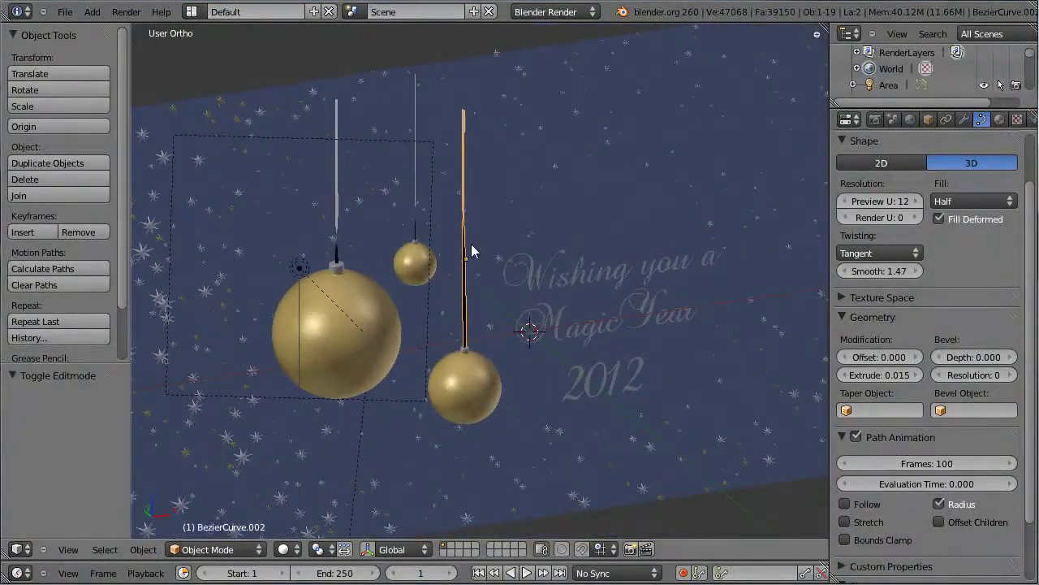
{"action": "scroll", "scroll_direction": "down", "scroll_amount": 3}
{"action": "middle_click", "coordinate": [531, 271]}
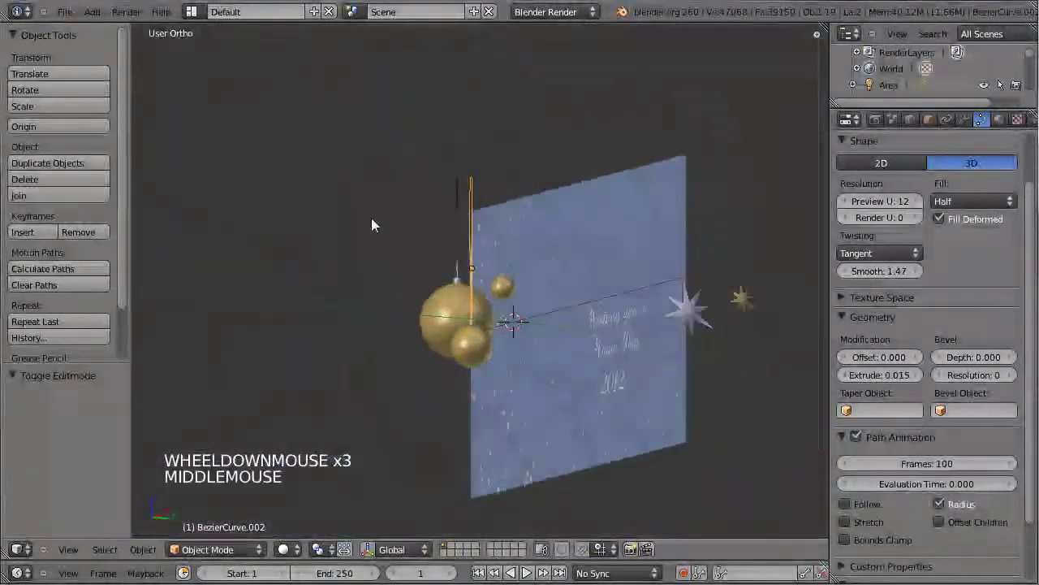
{"action": "key", "text": "KP_0"}
{"action": "scroll", "scroll_direction": "down", "scroll_amount": 3}
{"action": "scroll", "scroll_direction": "up", "scroll_amount": 3}
{"action": "scroll", "scroll_direction": "up", "scroll_amount": 3}
{"action": "key", "text": "ctrl+s"}
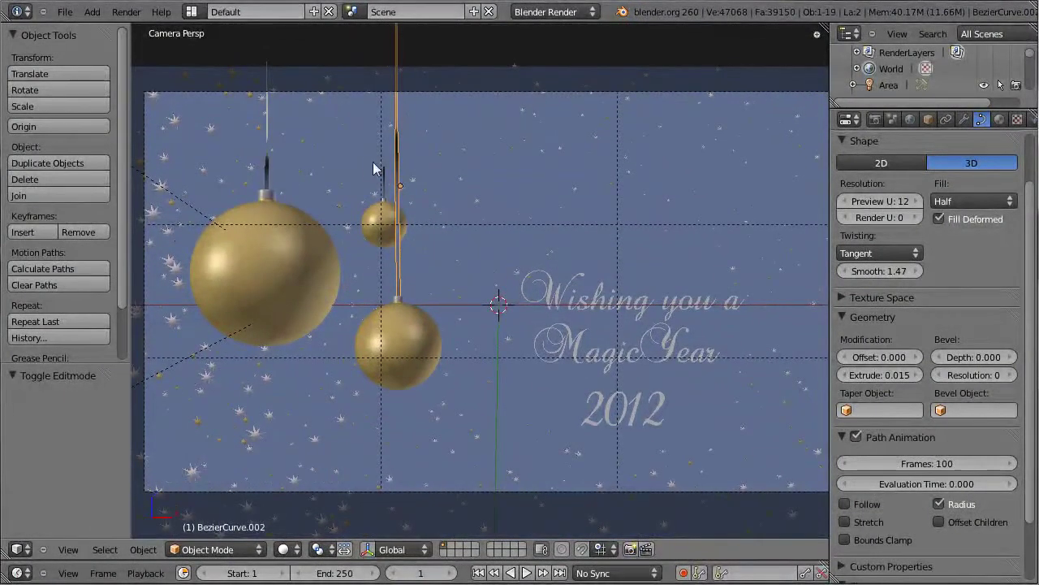
Review the render of the three hanging baubles, then frame the area lamp in top view.
{"action": "right_click", "coordinate": [390, 177]}
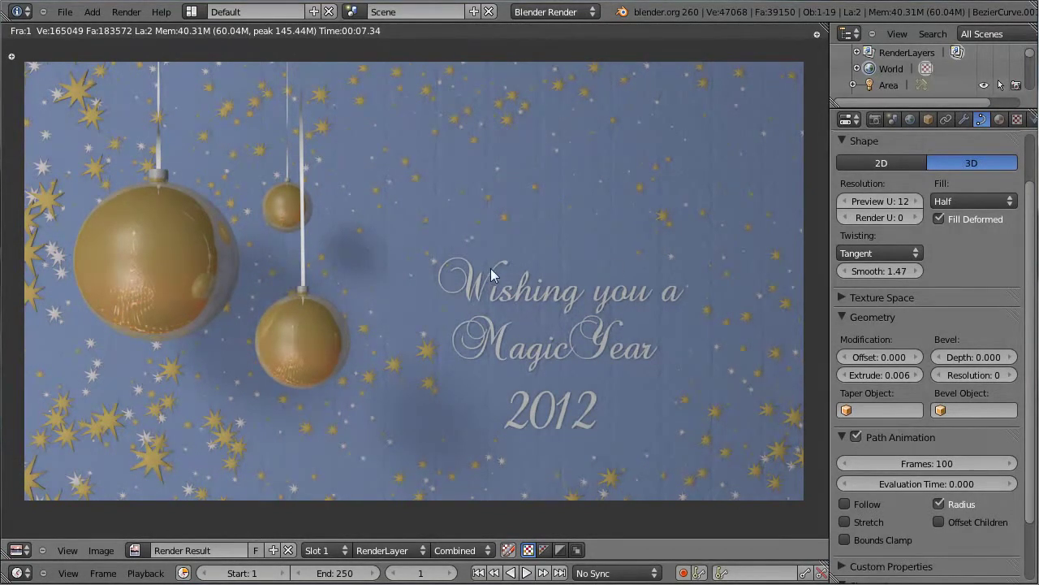
{"action": "key", "text": "Escape"}
{"action": "key", "text": "KP_7"}
{"action": "scroll", "scroll_direction": "down", "scroll_amount": 3}
{"action": "middle_click", "coordinate": [465, 369]}
{"action": "scroll", "scroll_direction": "down", "scroll_amount": 3}
Duplicate the area lamp and position the copy off to the right side of the scene.
{"action": "right_click", "coordinate": [298, 344]}
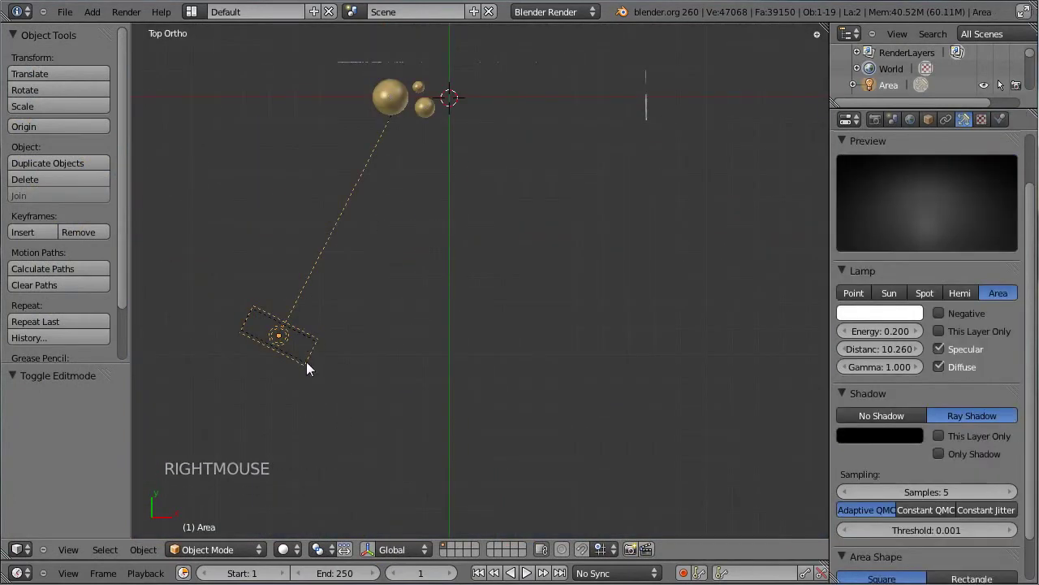
{"action": "key", "text": "shift+d"}
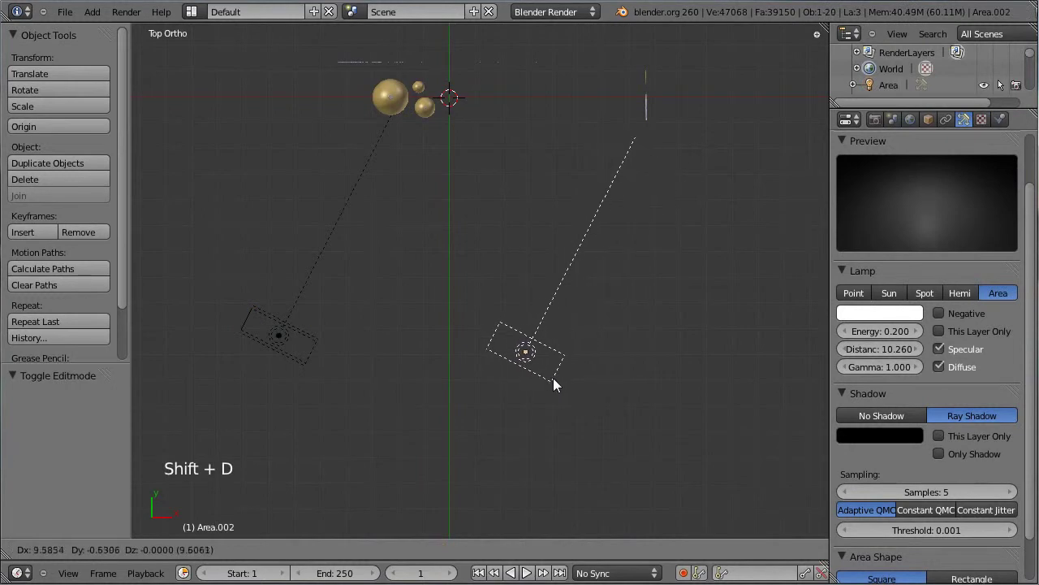
{"action": "left_click", "coordinate": [550, 294]}
{"action": "key", "text": "r"}
{"action": "left_click", "coordinate": [384, 215]}
{"action": "middle_click", "coordinate": [369, 295]}
{"action": "key", "text": "g"}
{"action": "left_click", "coordinate": [559, 409]}
{"action": "middle_click", "coordinate": [536, 388]}
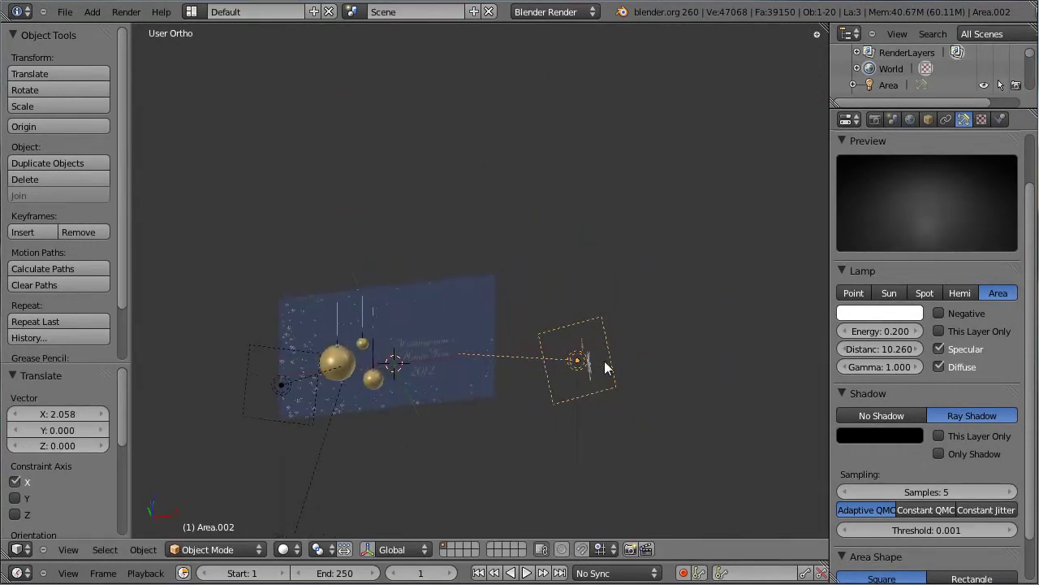
Set the new lamp's distance to 13.4 and energy to 0.102, test render, and save the file.
{"action": "left_click", "coordinate": [869, 356]}
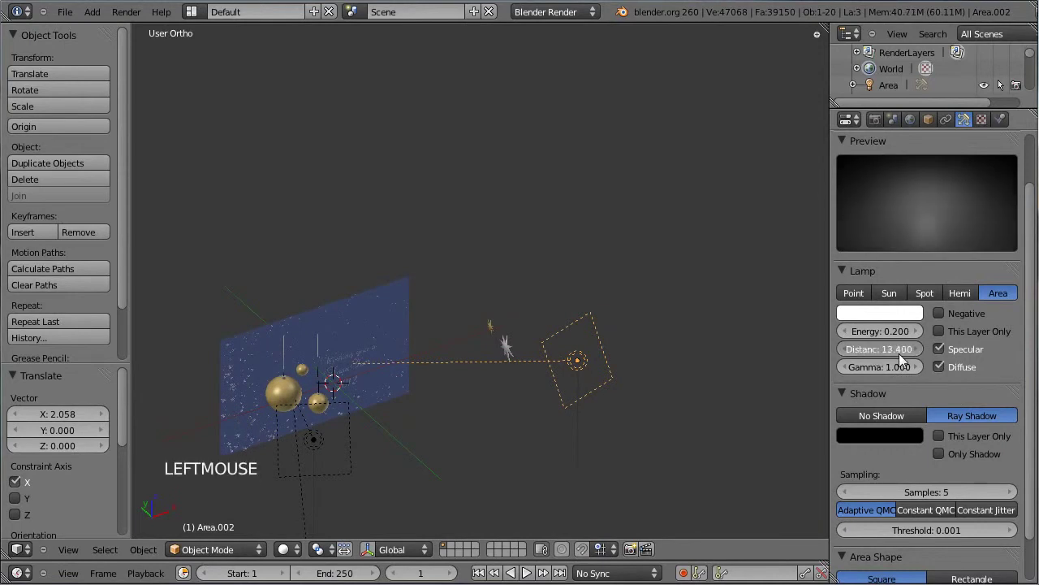
{"action": "key", "text": "ctrl+s"}
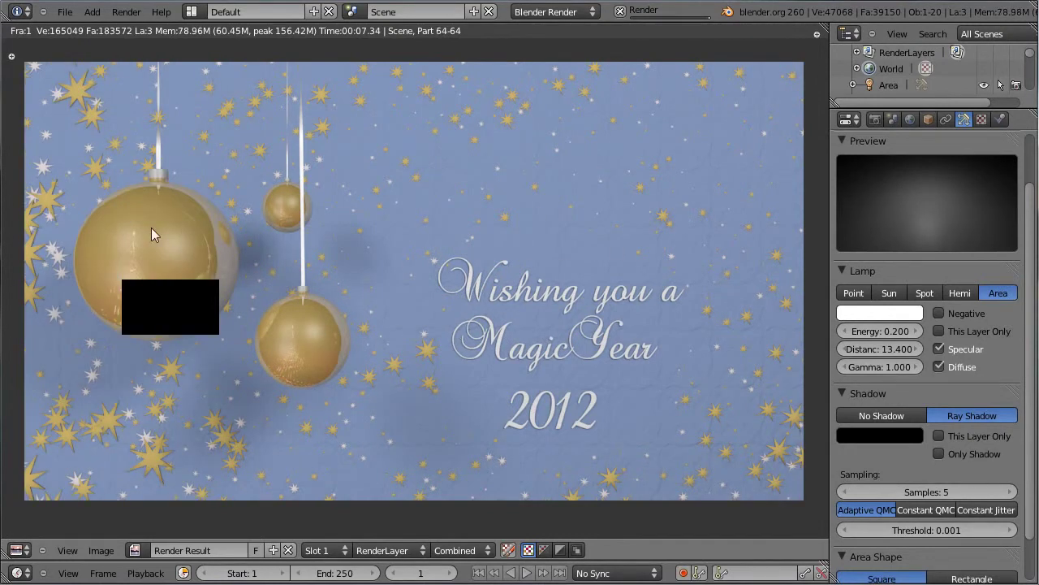
{"action": "key", "text": "Escape"}
{"action": "left_click", "coordinate": [884, 335]}
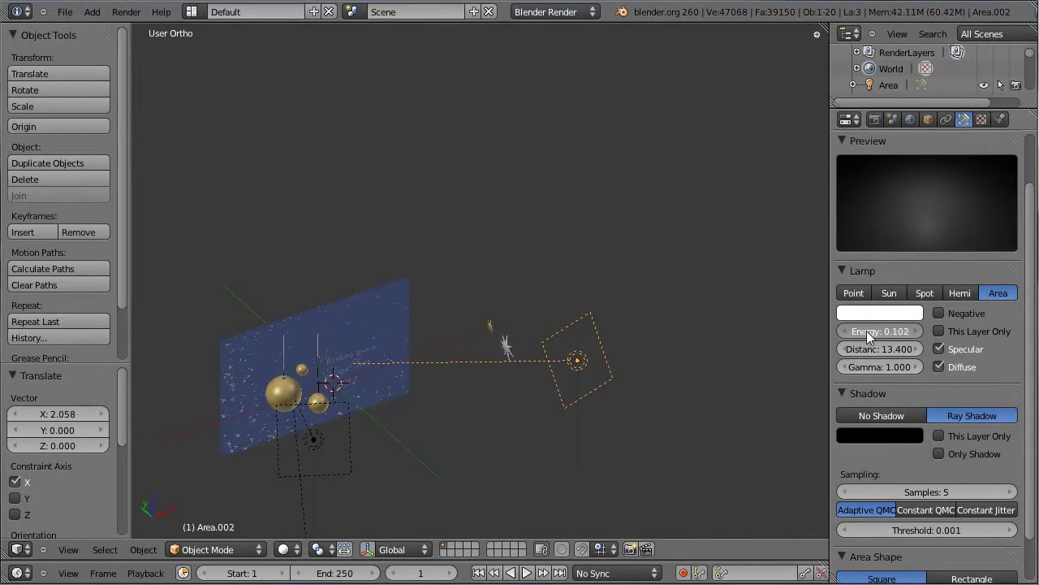
{"action": "key", "text": "ctrl+s"}
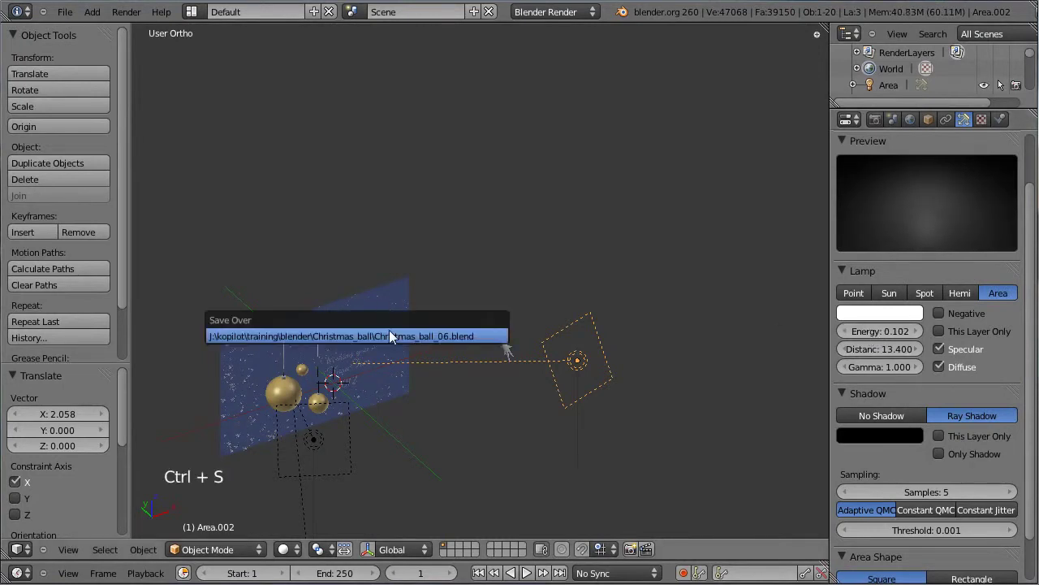
{"action": "right_click", "coordinate": [380, 326]}
{"action": "middle_click", "coordinate": [364, 343]}
Enable Geometry Normal influence at 0.100 on the card's texture and render the embossed bump.
{"action": "middle_click", "coordinate": [330, 317]}
{"action": "scroll", "scroll_direction": "up", "scroll_amount": 3}
{"action": "middle_click", "coordinate": [305, 296]}
{"action": "scroll", "scroll_direction": "up", "scroll_amount": 3}
{"action": "left_click", "coordinate": [1015, 135]}
{"action": "scroll", "scroll_direction": "down", "scroll_amount": 3}
{"action": "left_click", "coordinate": [978, 410]}
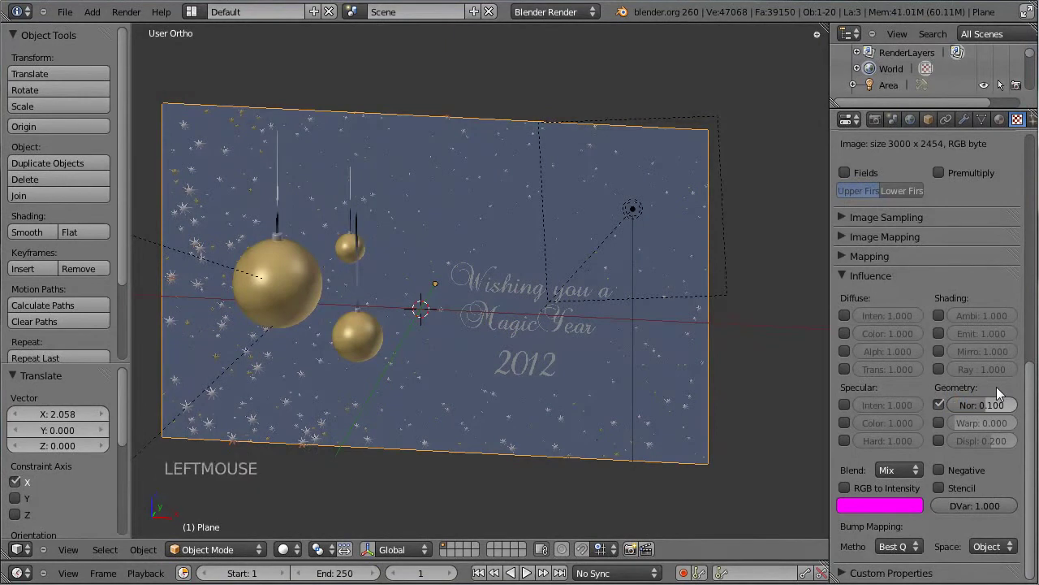
{"action": "key", "text": "ctrl+s"}
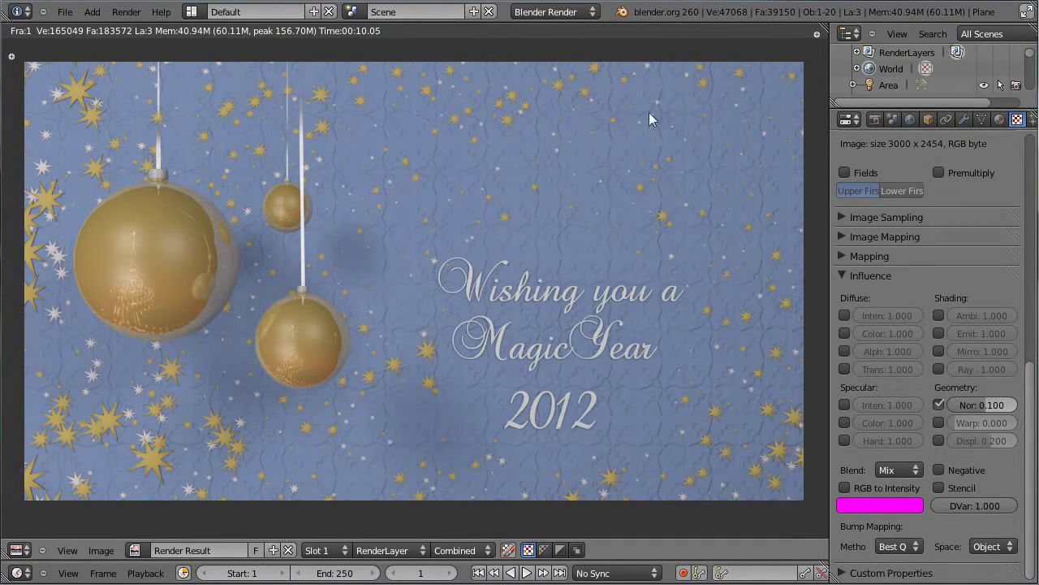
{"action": "key", "text": "Escape"}
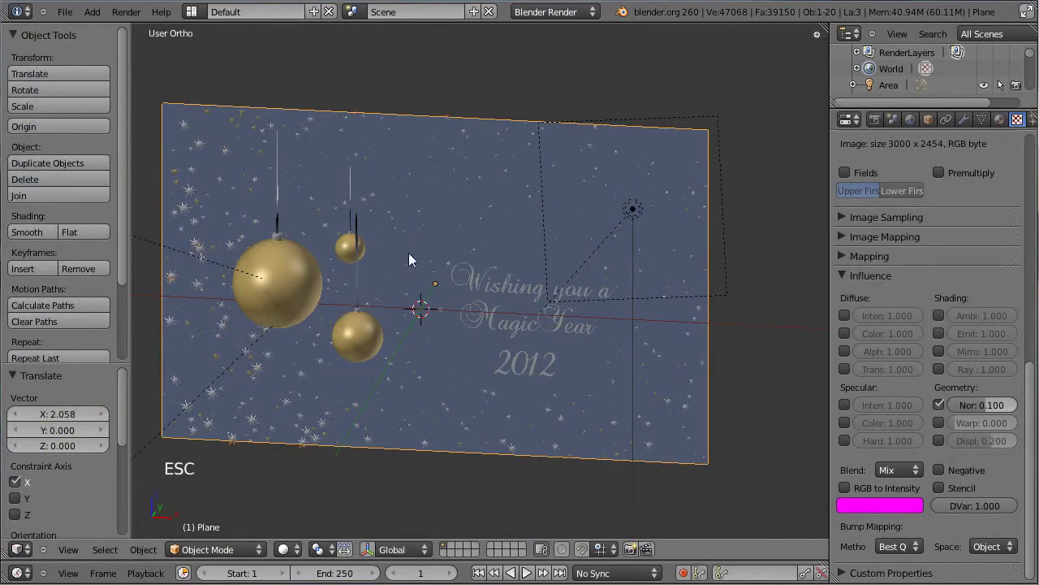
Comb the hair particle strands with the length brush in Particle Mode.
{"action": "right_click", "coordinate": [437, 165]}
{"action": "left_click", "coordinate": [247, 431]}
{"action": "left_click", "coordinate": [67, 123]}
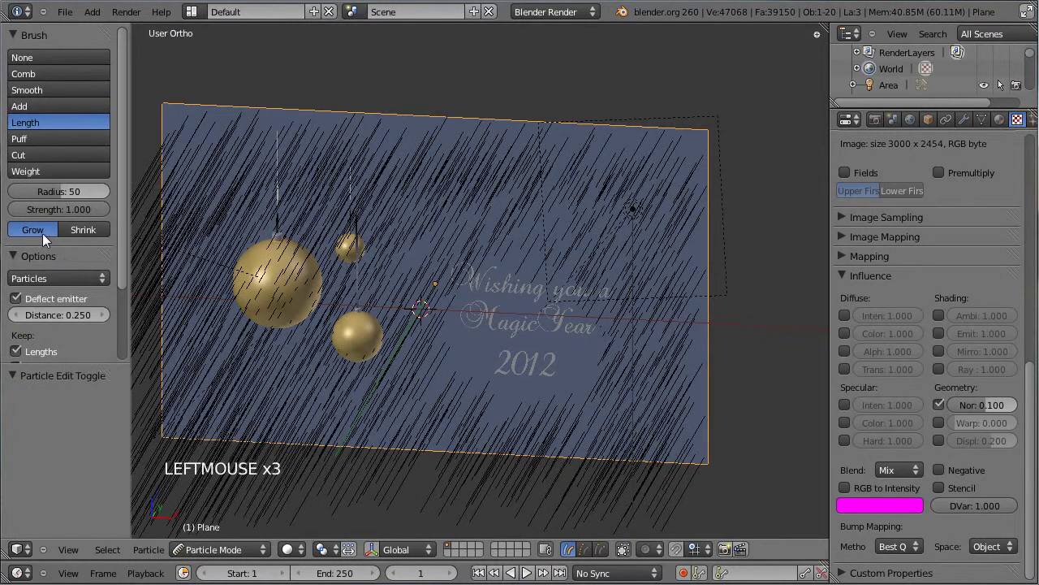
{"action": "left_click", "coordinate": [580, 178]}
{"action": "left_click", "coordinate": [683, 237]}
{"action": "left_click", "coordinate": [628, 245]}
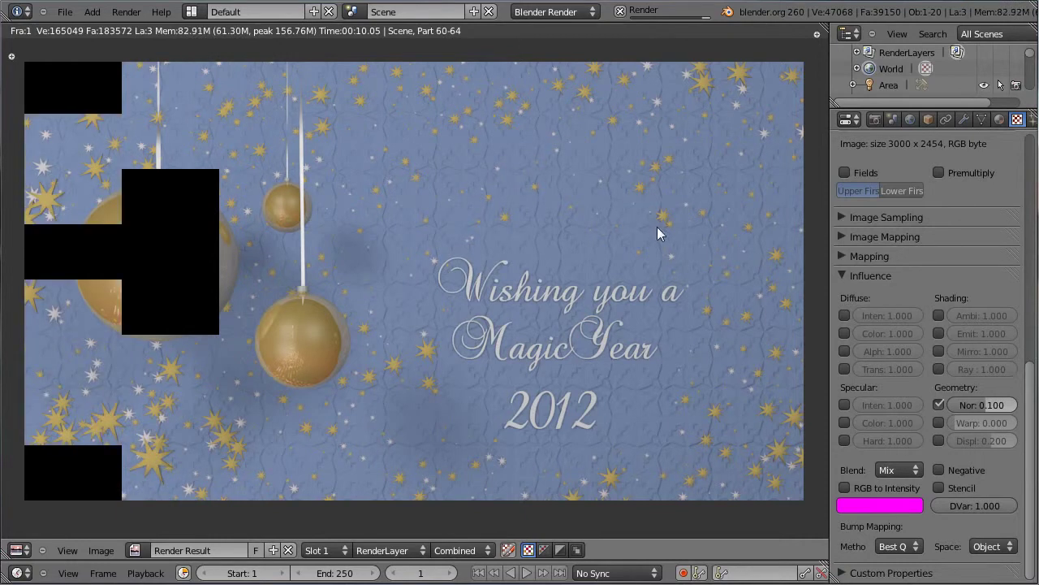
{"action": "key", "text": "Escape"}
Return to Object Mode in front view and select the greeting text lines.
{"action": "key", "text": "KP_1"}
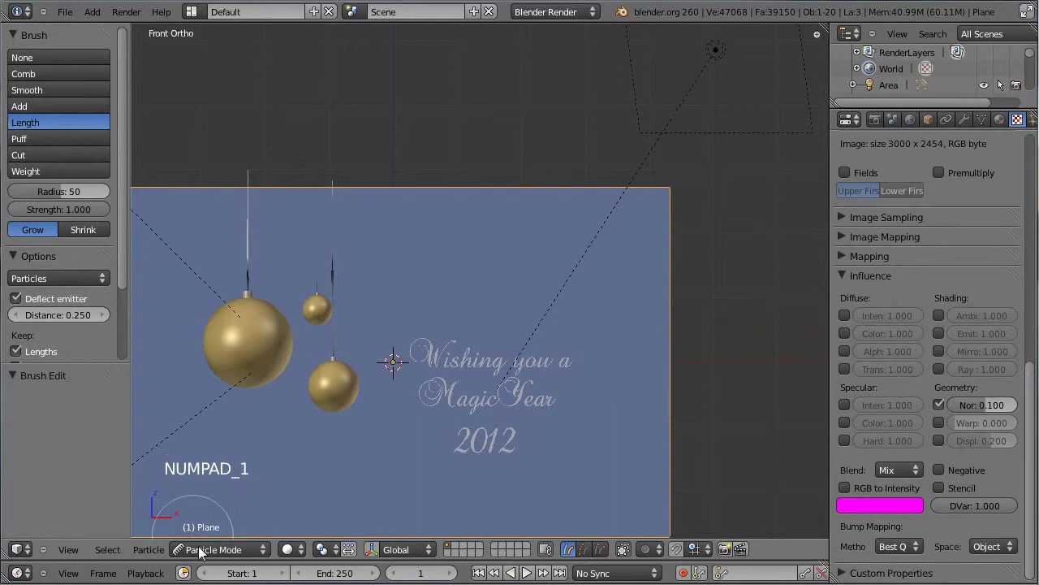
{"action": "left_click", "coordinate": [352, 468]}
{"action": "middle_click", "coordinate": [396, 452]}
{"action": "right_click", "coordinate": [522, 269]}
{"action": "right_click", "coordinate": [522, 312]}
Shift the greeting lines upward, save, and select the large gold bauble.
{"action": "key", "text": "g"}
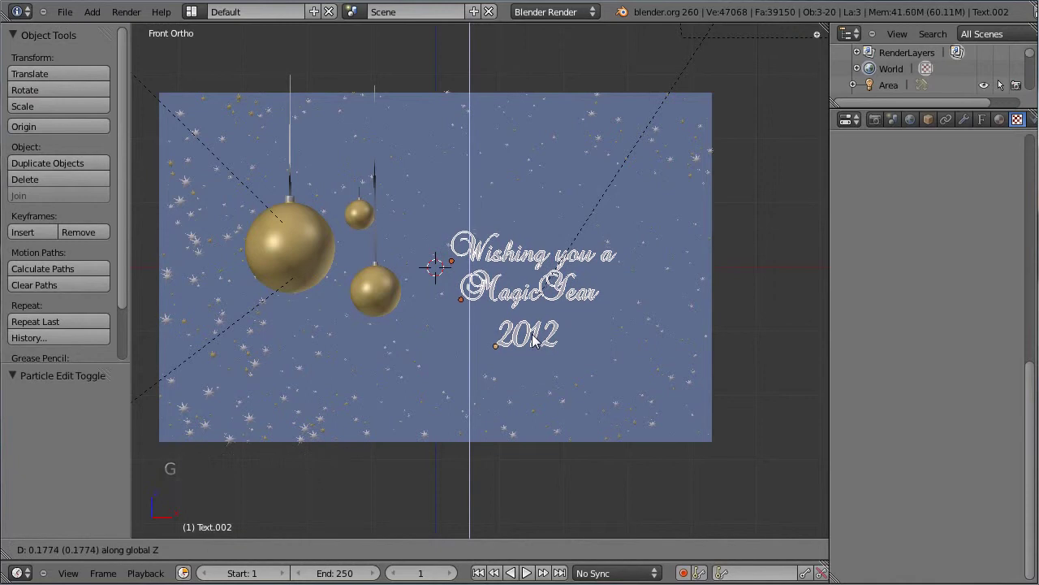
{"action": "left_click", "coordinate": [539, 344]}
{"action": "key", "text": "ctrl+s"}
{"action": "middle_click", "coordinate": [526, 336]}
{"action": "right_click", "coordinate": [283, 274]}
{"action": "scroll", "scroll_direction": "up", "scroll_amount": 3}
{"action": "middle_click", "coordinate": [229, 279]}
Raise the bauble material's specular hardness to 182 and intensity to 1.0, then test render.
{"action": "left_click", "coordinate": [1003, 124]}
{"action": "scroll", "scroll_direction": "up", "scroll_amount": 3}
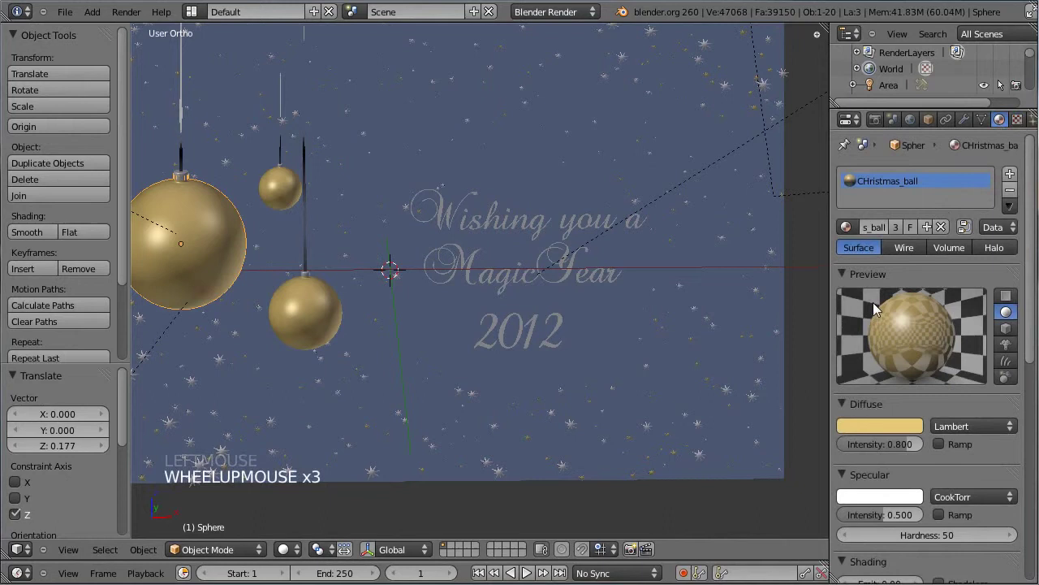
{"action": "scroll", "scroll_direction": "down", "scroll_amount": 3}
{"action": "scroll", "scroll_direction": "down", "scroll_amount": 3}
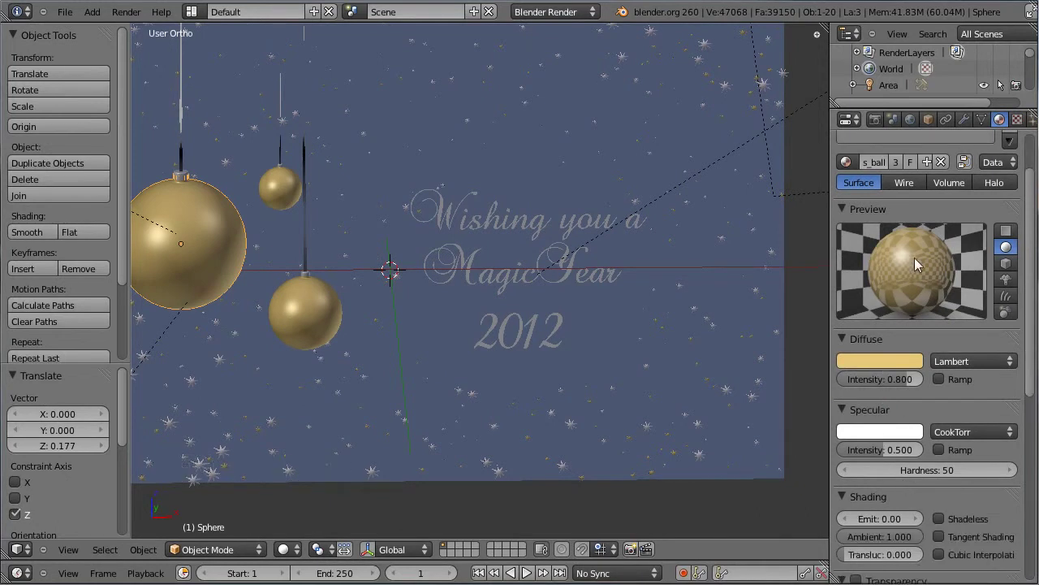
{"action": "left_click", "coordinate": [916, 476]}
{"action": "left_click", "coordinate": [930, 476]}
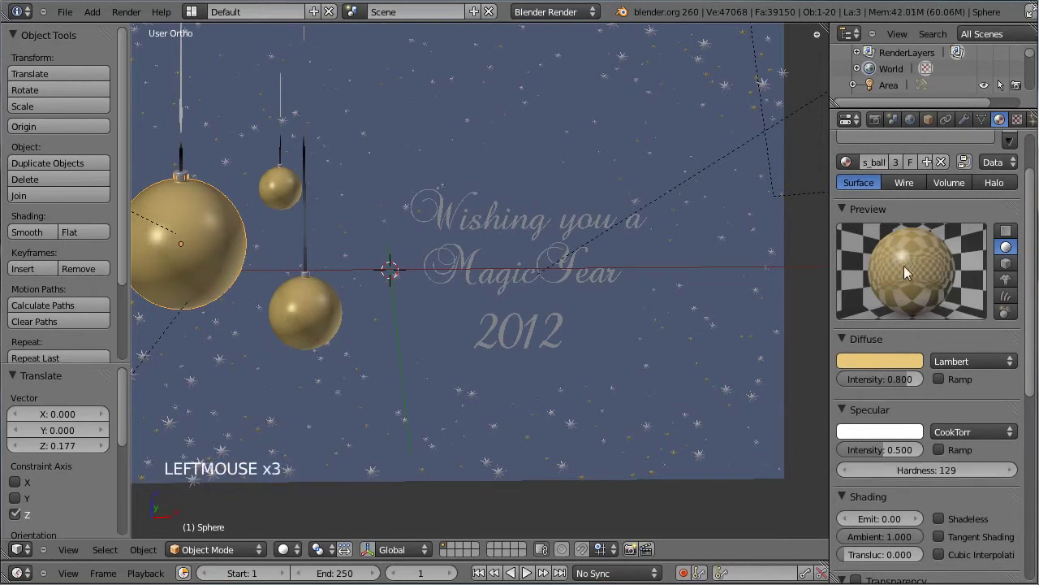
{"action": "left_click", "coordinate": [911, 479]}
{"action": "left_click", "coordinate": [923, 475]}
{"action": "left_click", "coordinate": [890, 455]}
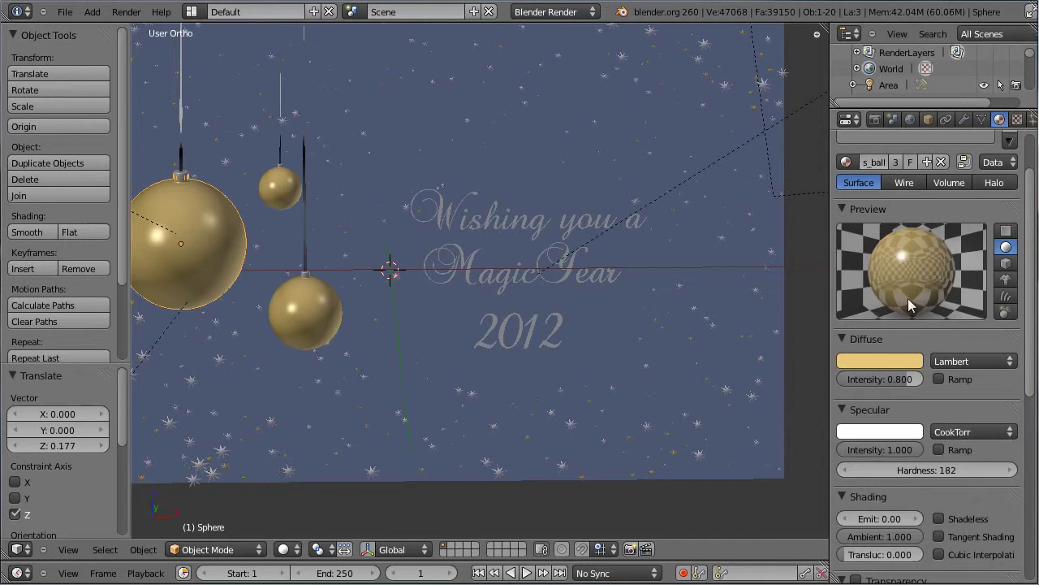
{"action": "key", "text": "ctrl+s"}
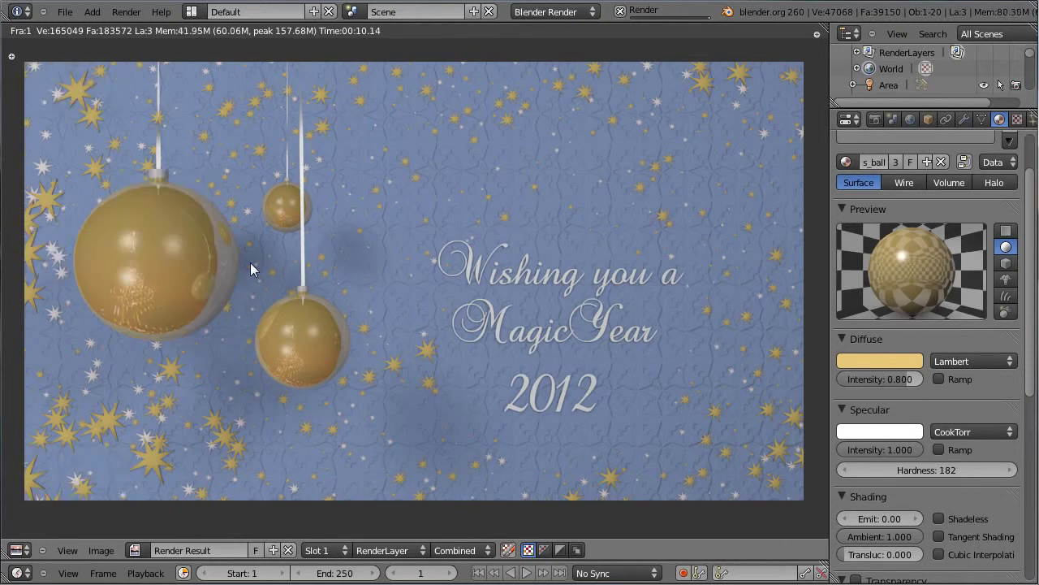
{"action": "key", "text": "Escape"}
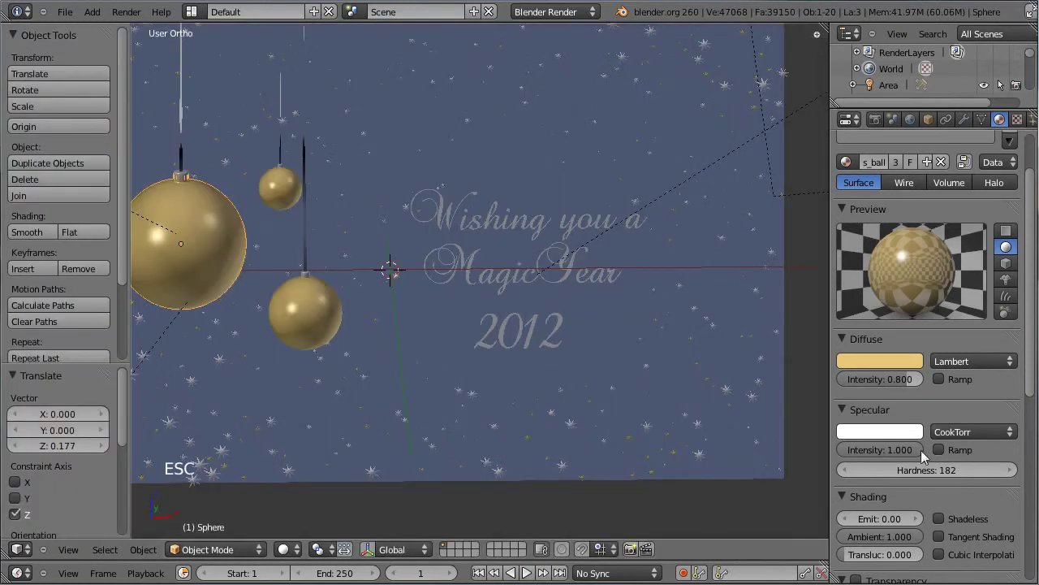
Drop specular hardness to 13, enable the specular ramp, lower intensity to about 0.22, and render.
{"action": "left_click", "coordinate": [929, 478]}
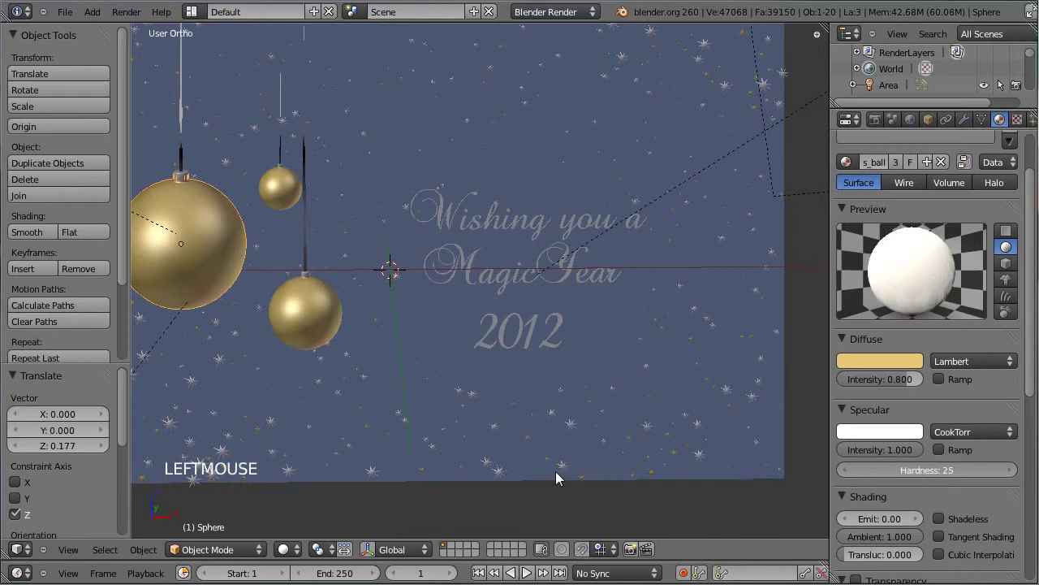
{"action": "left_click", "coordinate": [936, 474]}
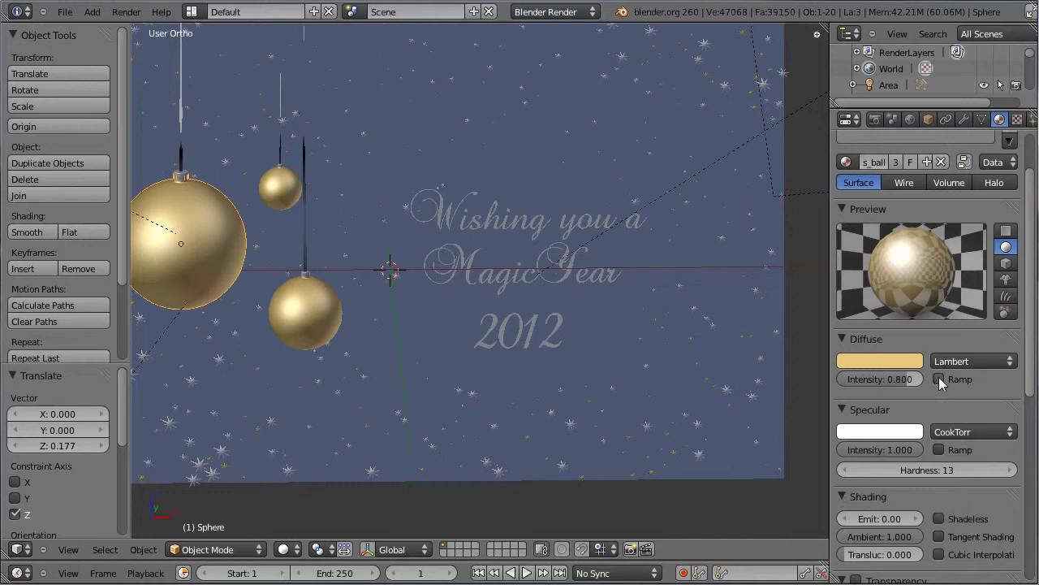
{"action": "left_click", "coordinate": [946, 454]}
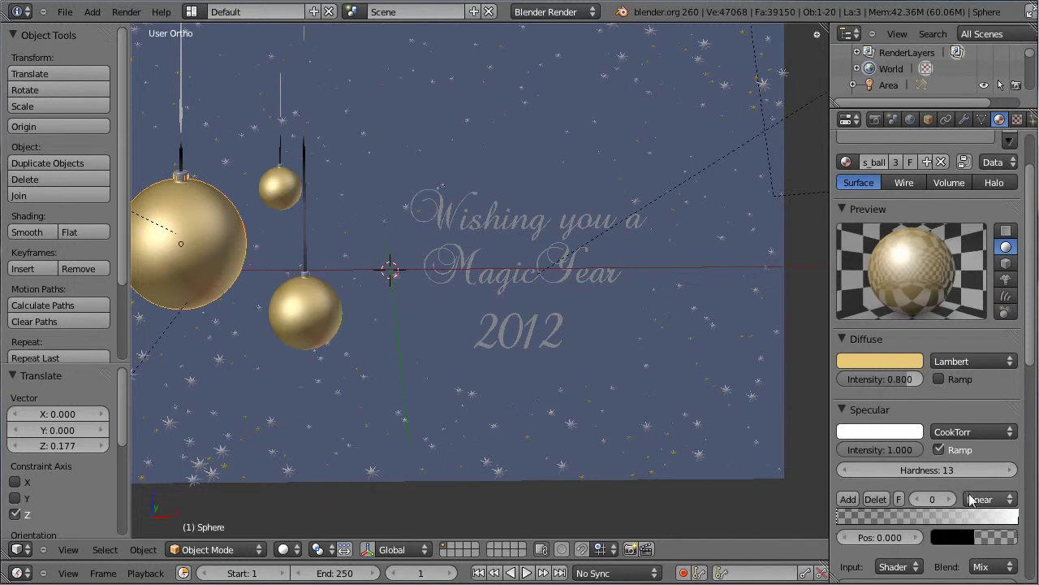
{"action": "left_click", "coordinate": [946, 460]}
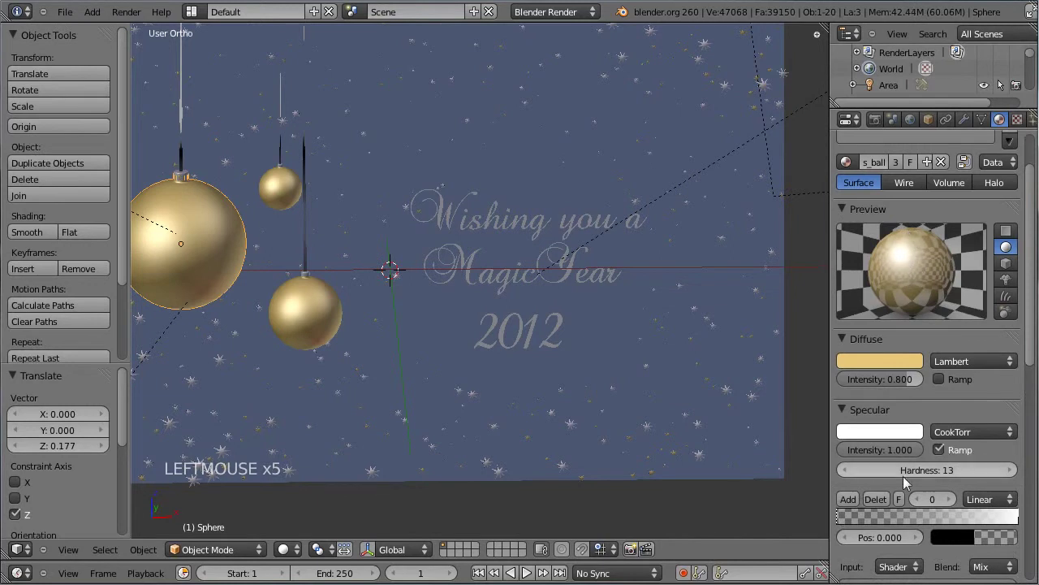
{"action": "left_click", "coordinate": [901, 457]}
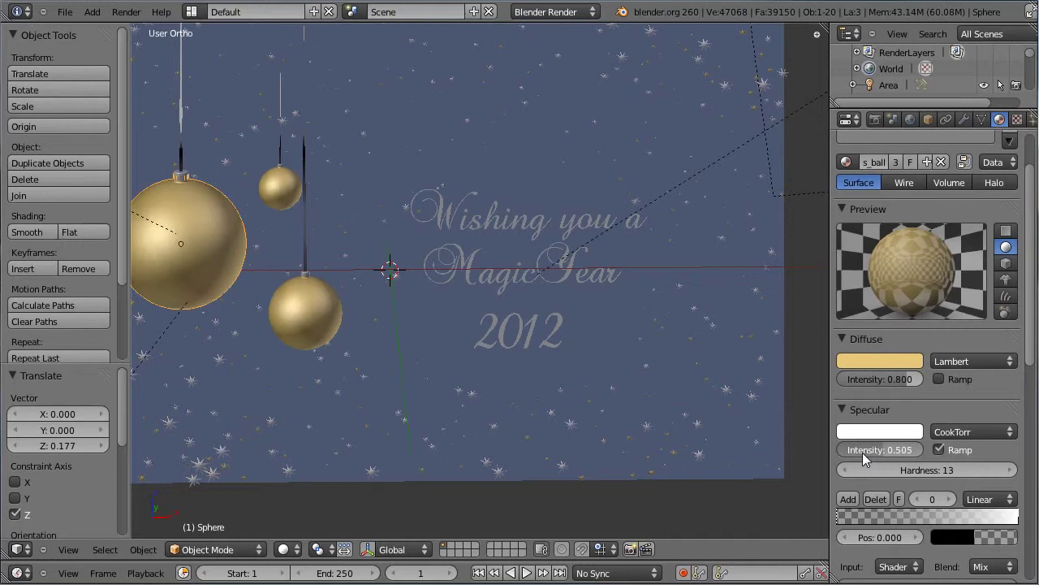
{"action": "key", "text": "ctrl+s"}
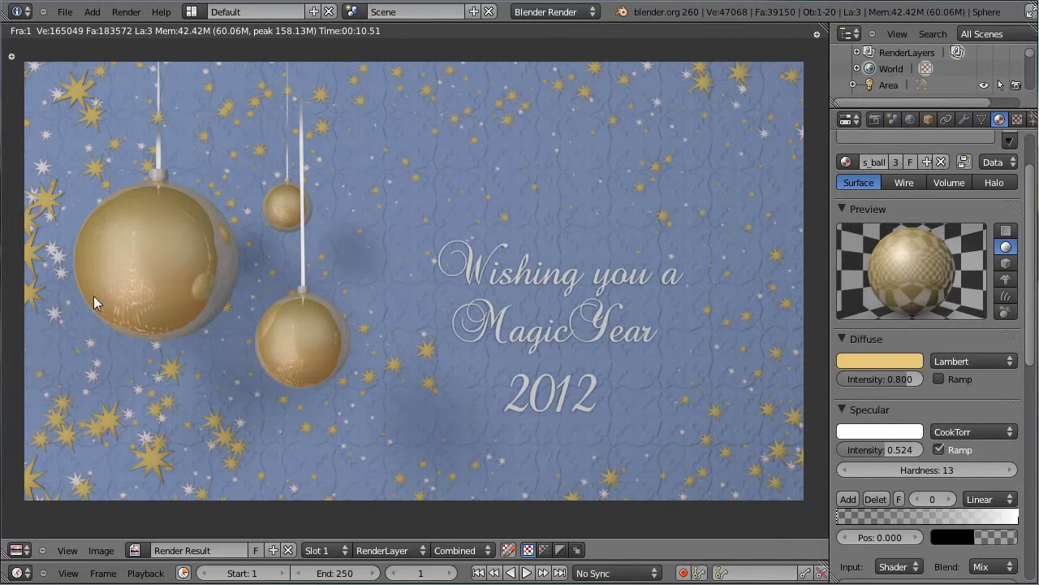
{"action": "key", "text": "Escape"}
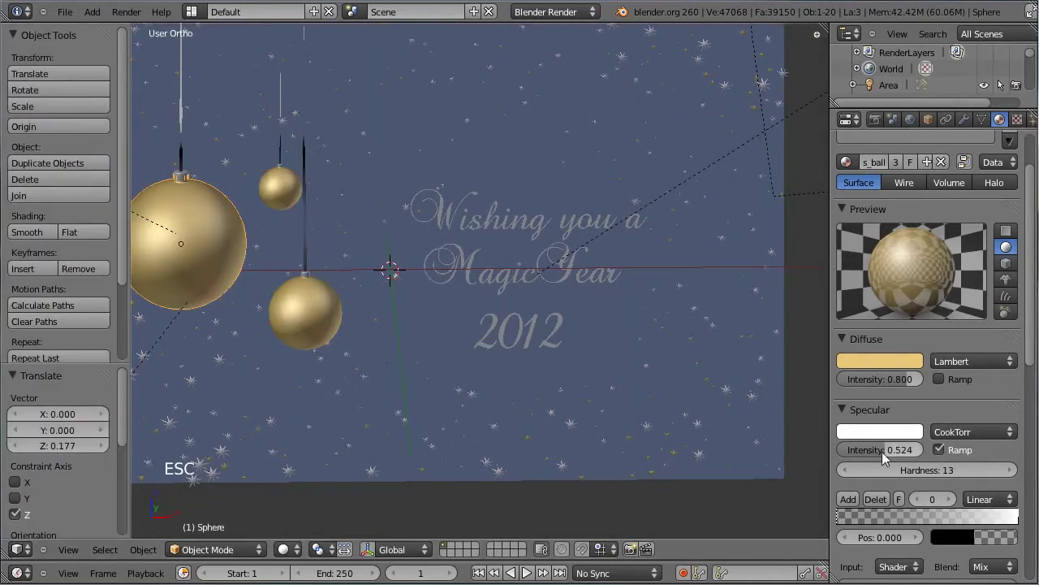
Re-render the softer bauble highlights, save, and select the three greeting text lines.
{"action": "left_click", "coordinate": [888, 455]}
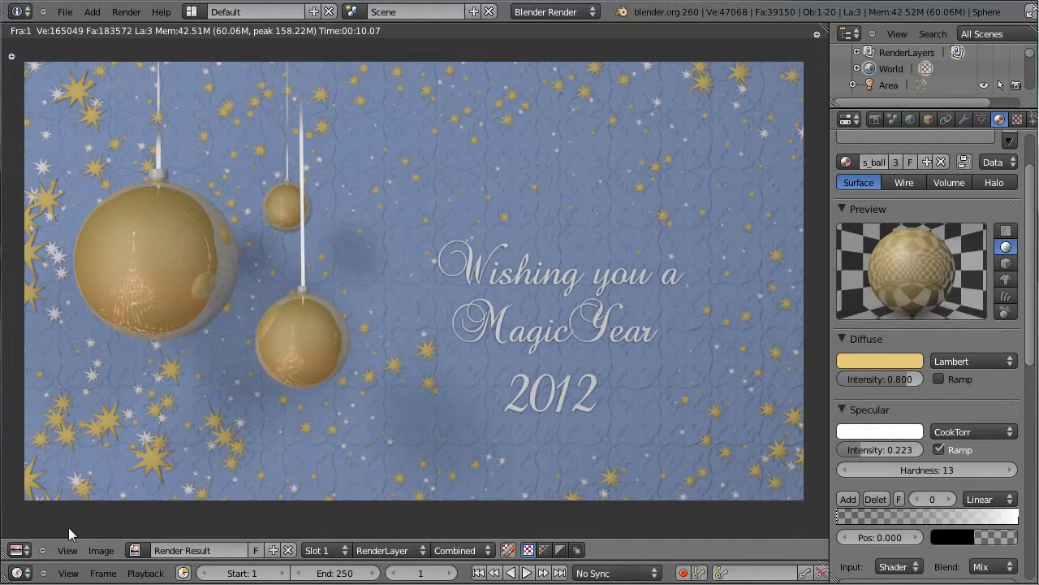
{"action": "left_click", "coordinate": [32, 537]}
{"action": "key", "text": "ctrl+s"}
{"action": "right_click", "coordinate": [490, 225]}
{"action": "right_click", "coordinate": [473, 279]}
{"action": "right_click", "coordinate": [506, 324]}
{"action": "left_click", "coordinate": [26, 555]}
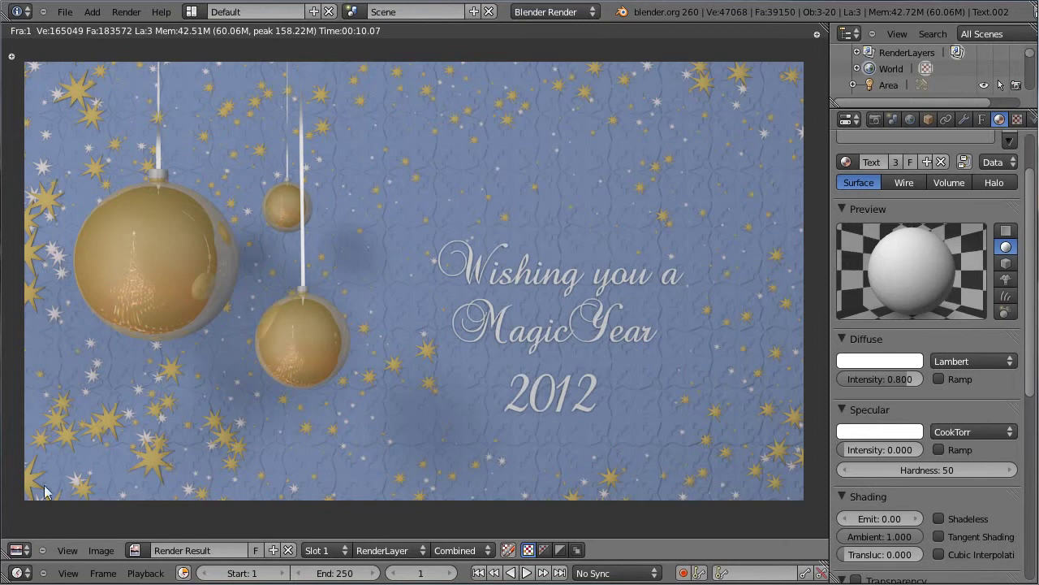
Move the greeting text to scene layer 2, show both layers together, and save.
{"action": "left_click", "coordinate": [36, 544]}
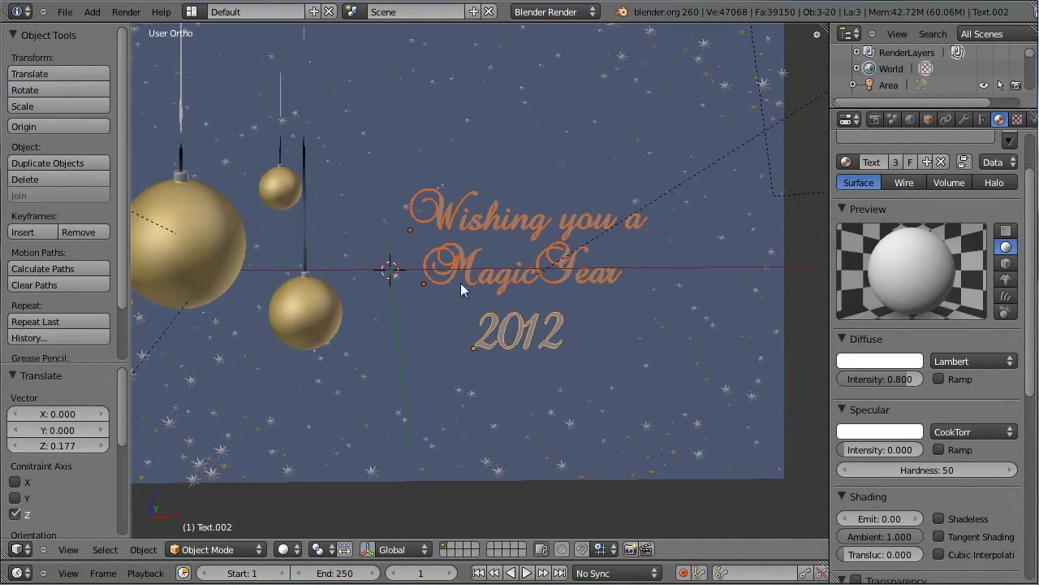
{"action": "key", "text": "m"}
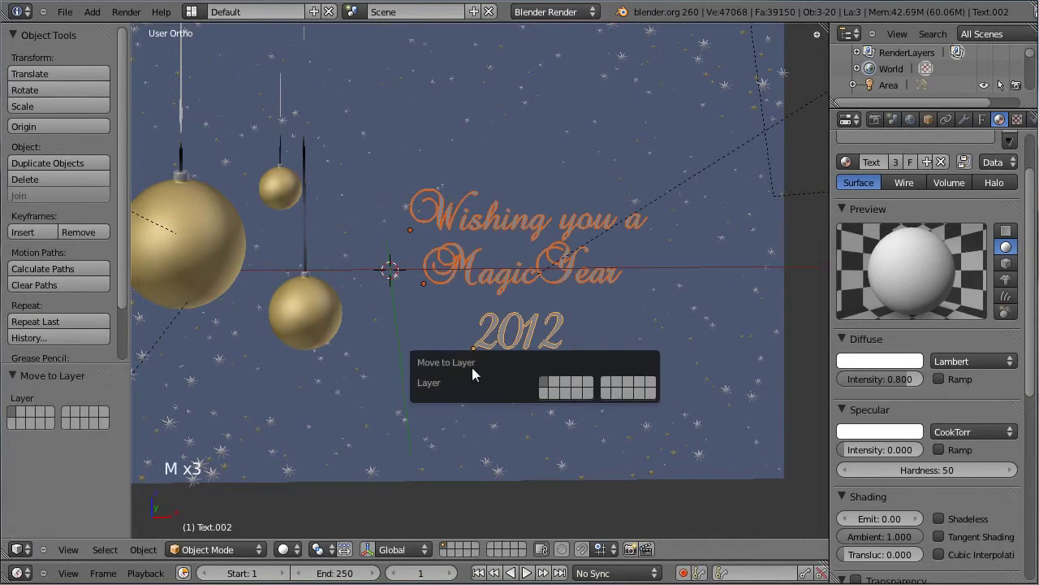
{"action": "key", "text": "n"}
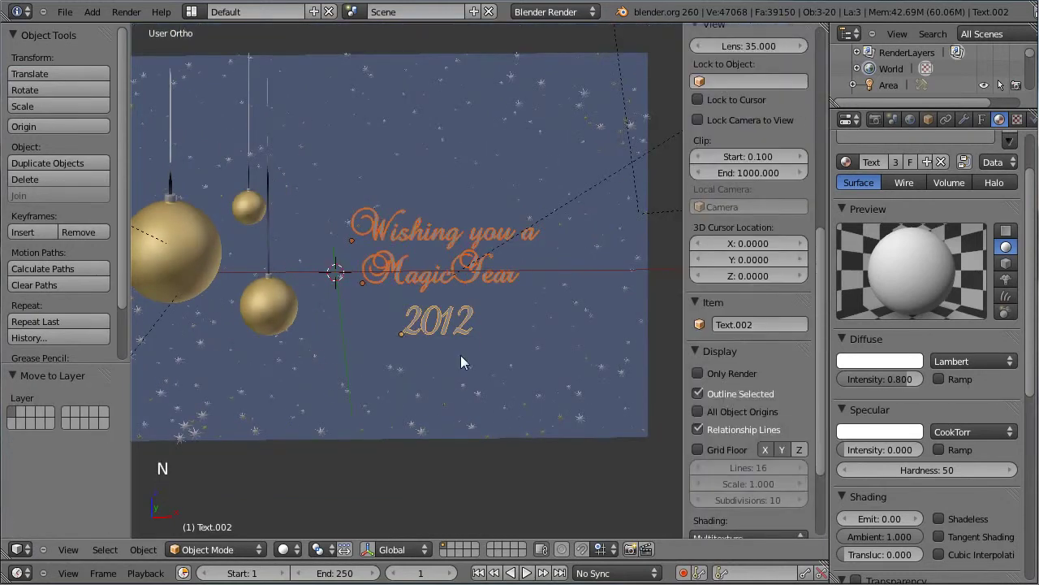
{"action": "key", "text": "n"}
{"action": "key", "text": "m"}
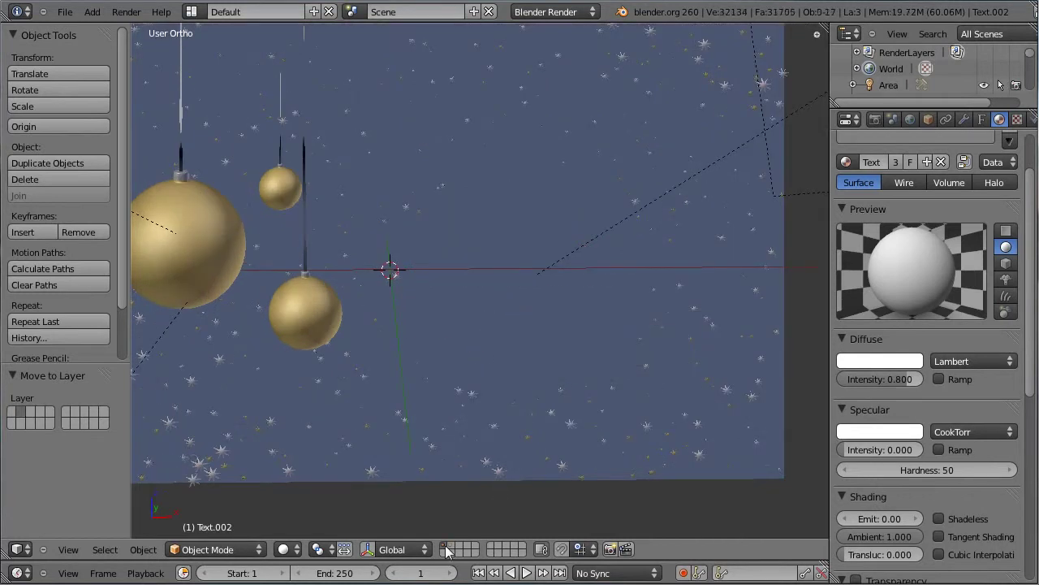
{"action": "left_click", "coordinate": [453, 552]}
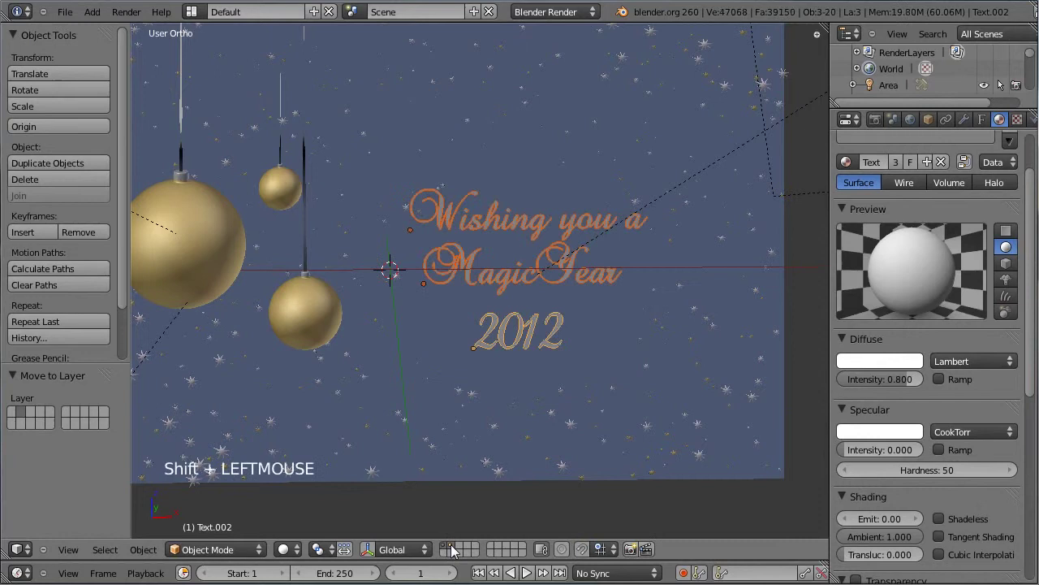
{"action": "middle_click", "coordinate": [397, 381]}
{"action": "key", "text": "ctrl+s"}
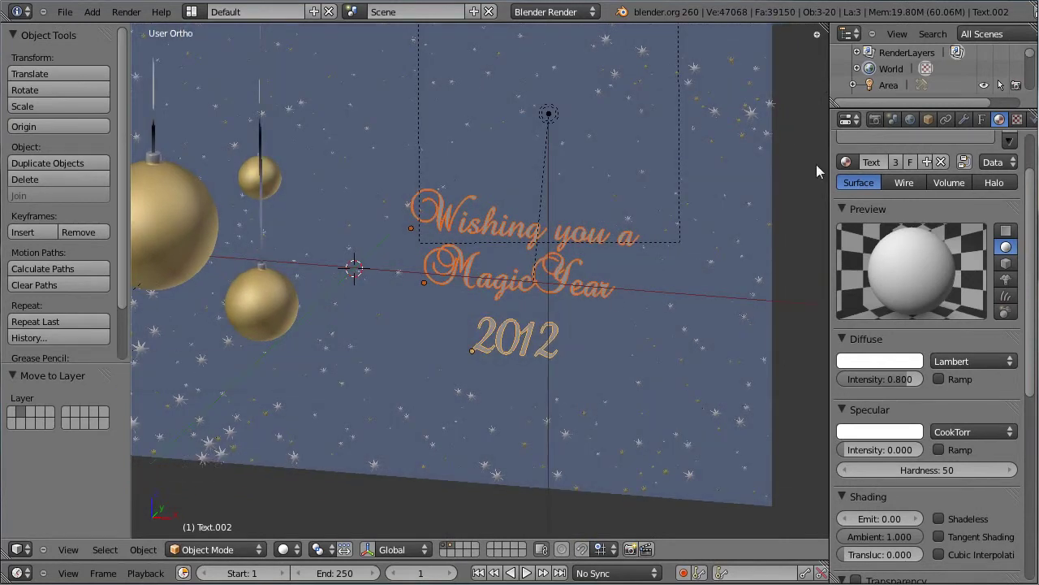
Rename the render layer to Main and add a second render layer for the text.
{"action": "left_click", "coordinate": [881, 125]}
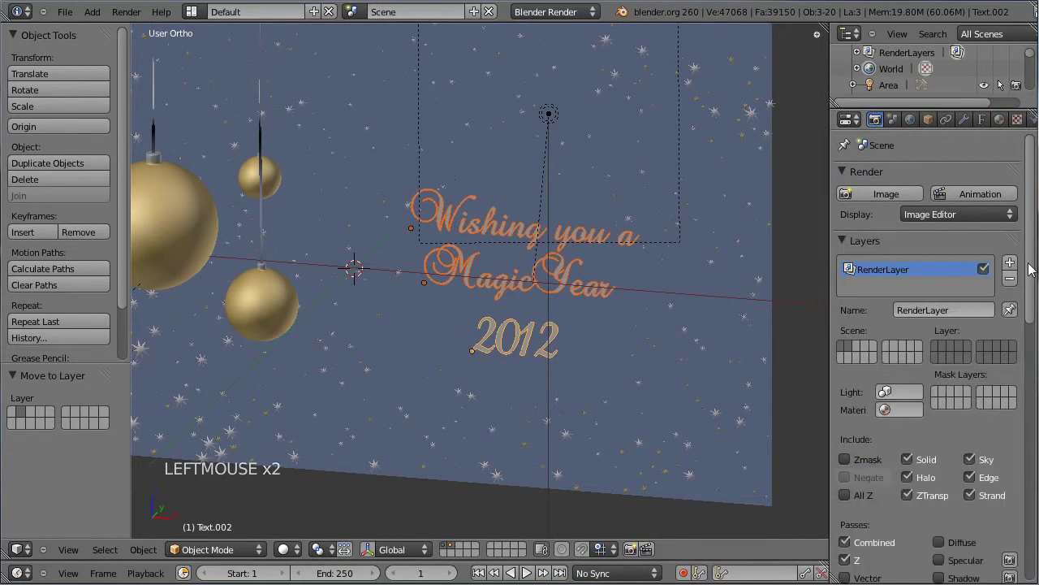
{"action": "left_click", "coordinate": [963, 314]}
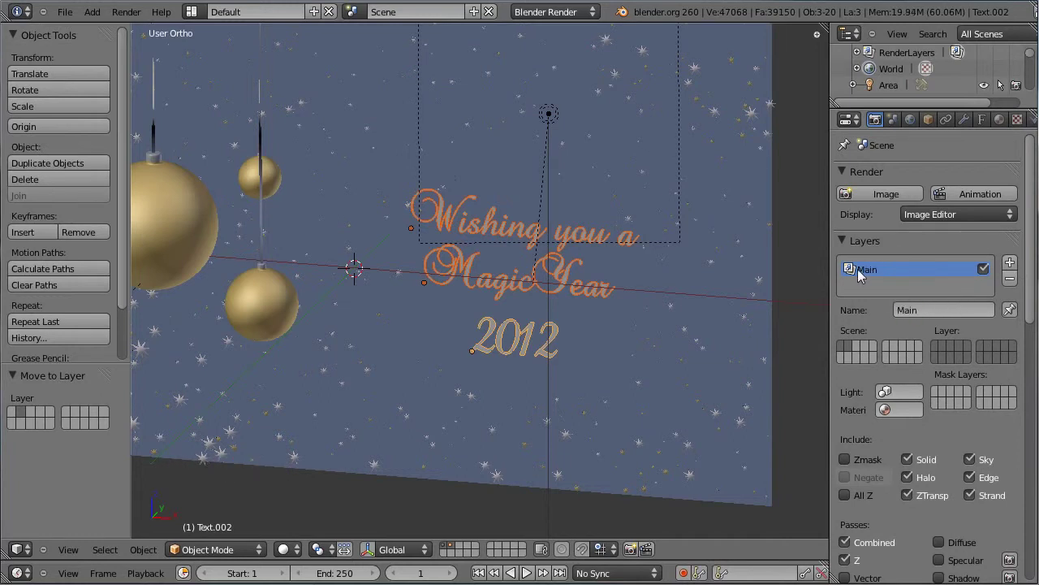
{"action": "left_click", "coordinate": [942, 351]}
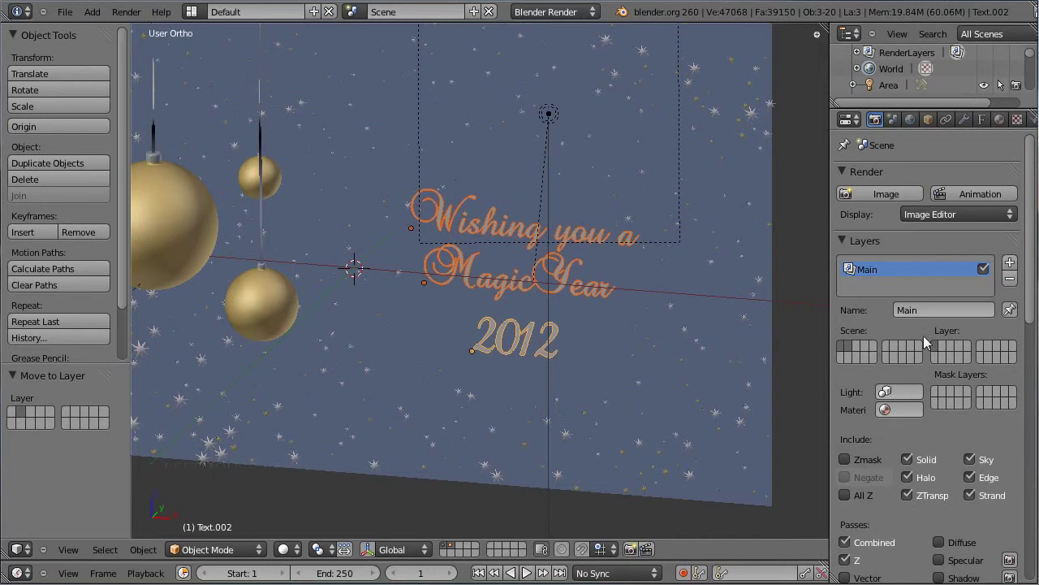
{"action": "left_click", "coordinate": [1020, 271]}
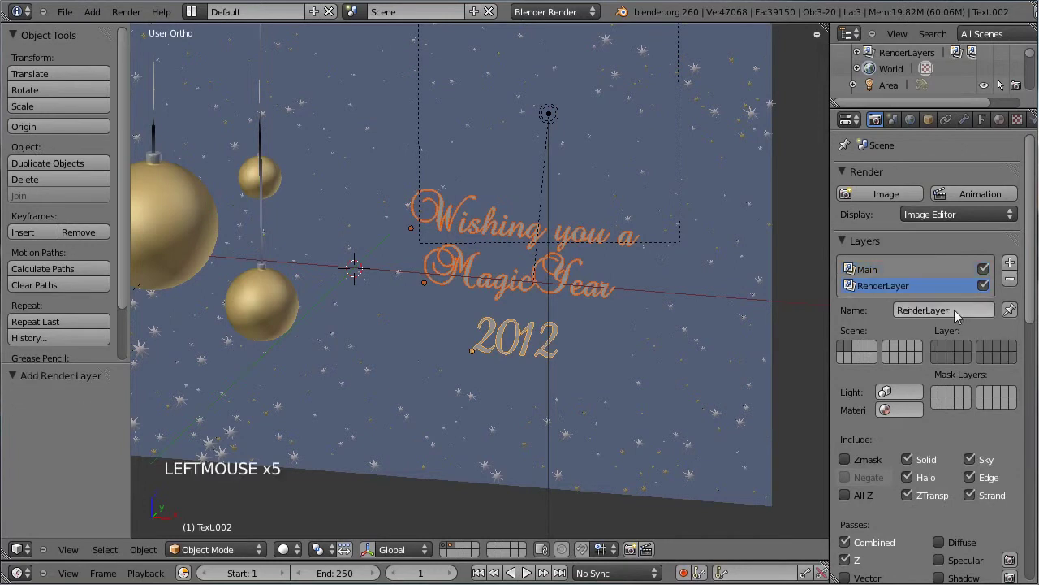